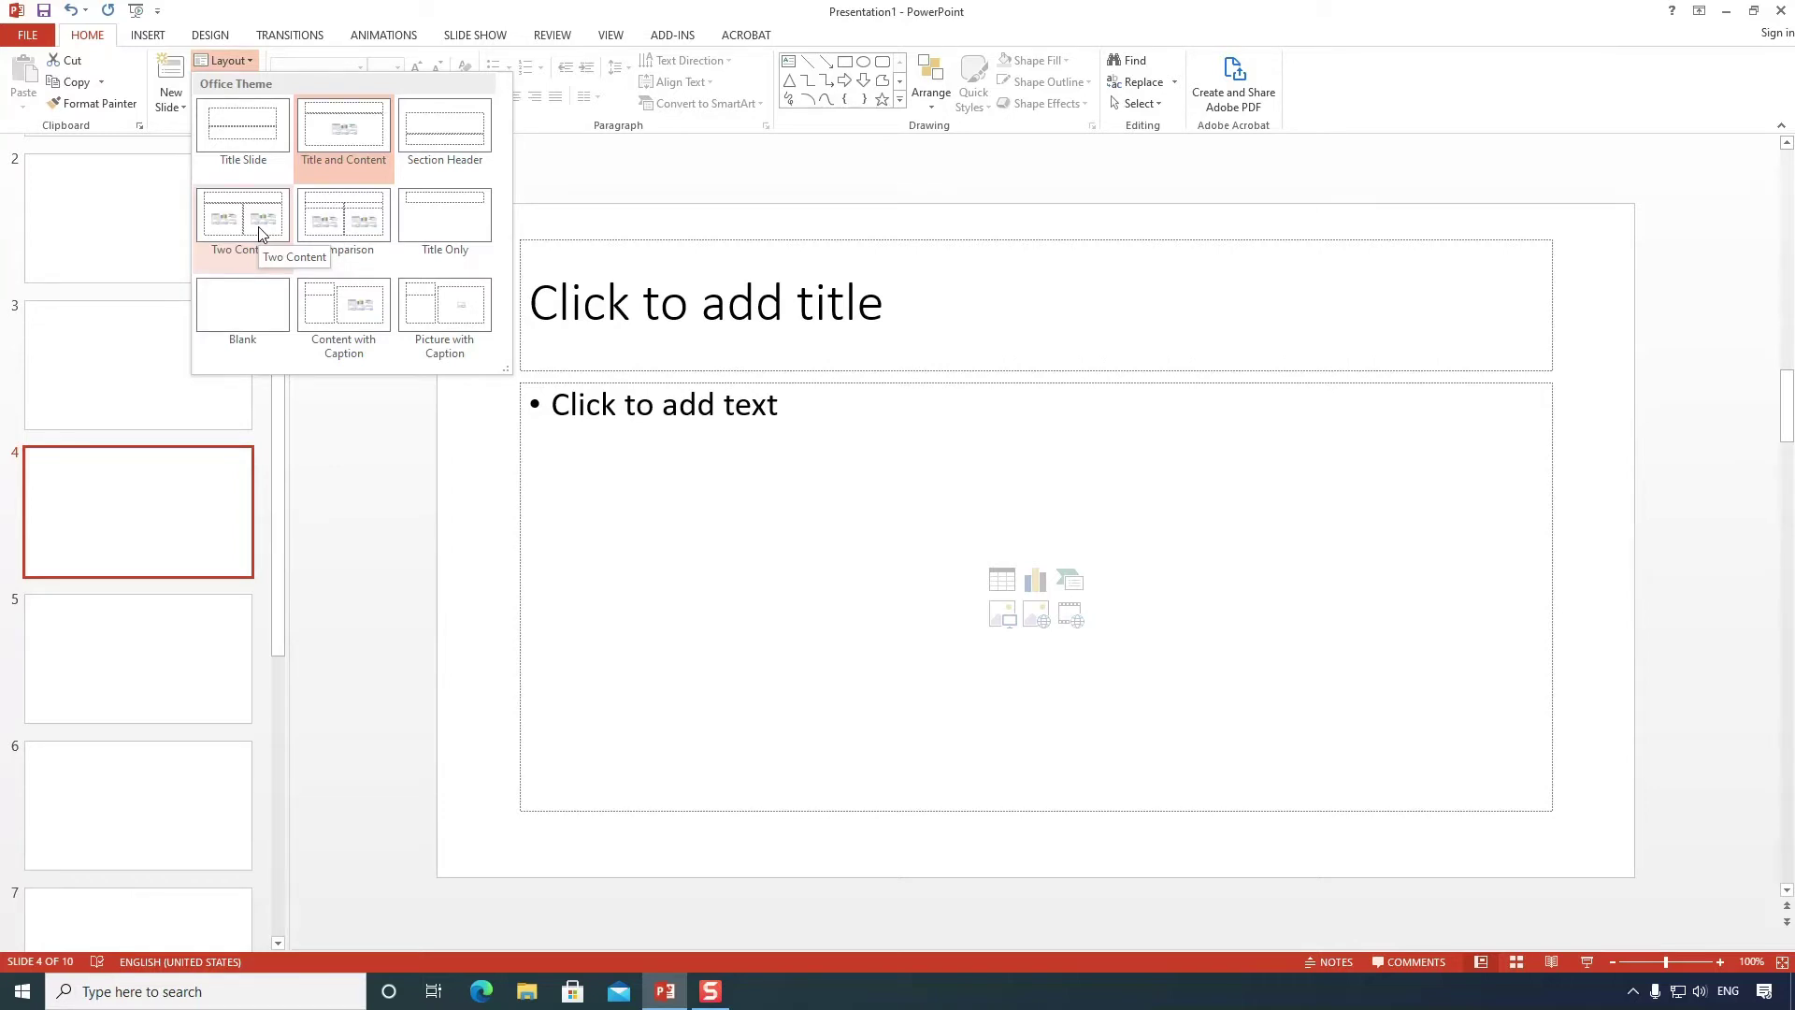
Give slide 4 the Two Content layout and make slide 3 a Blank slide.
click(266, 231)
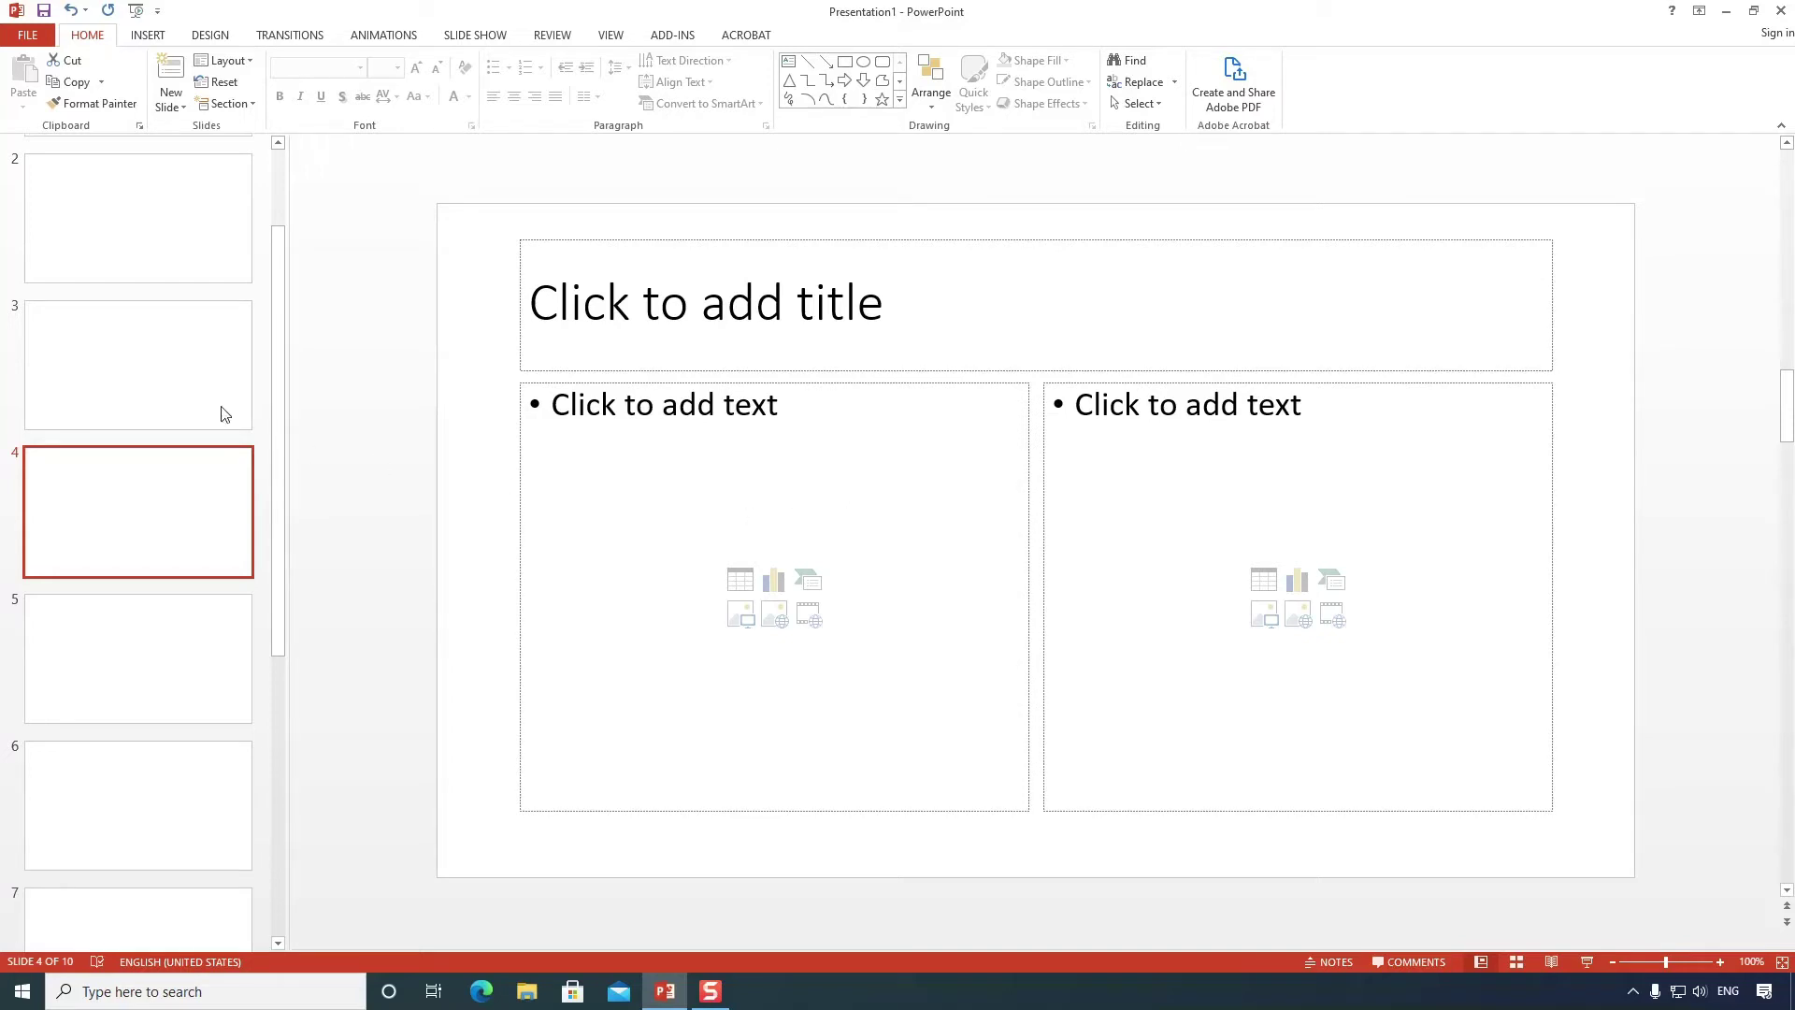
click(193, 388)
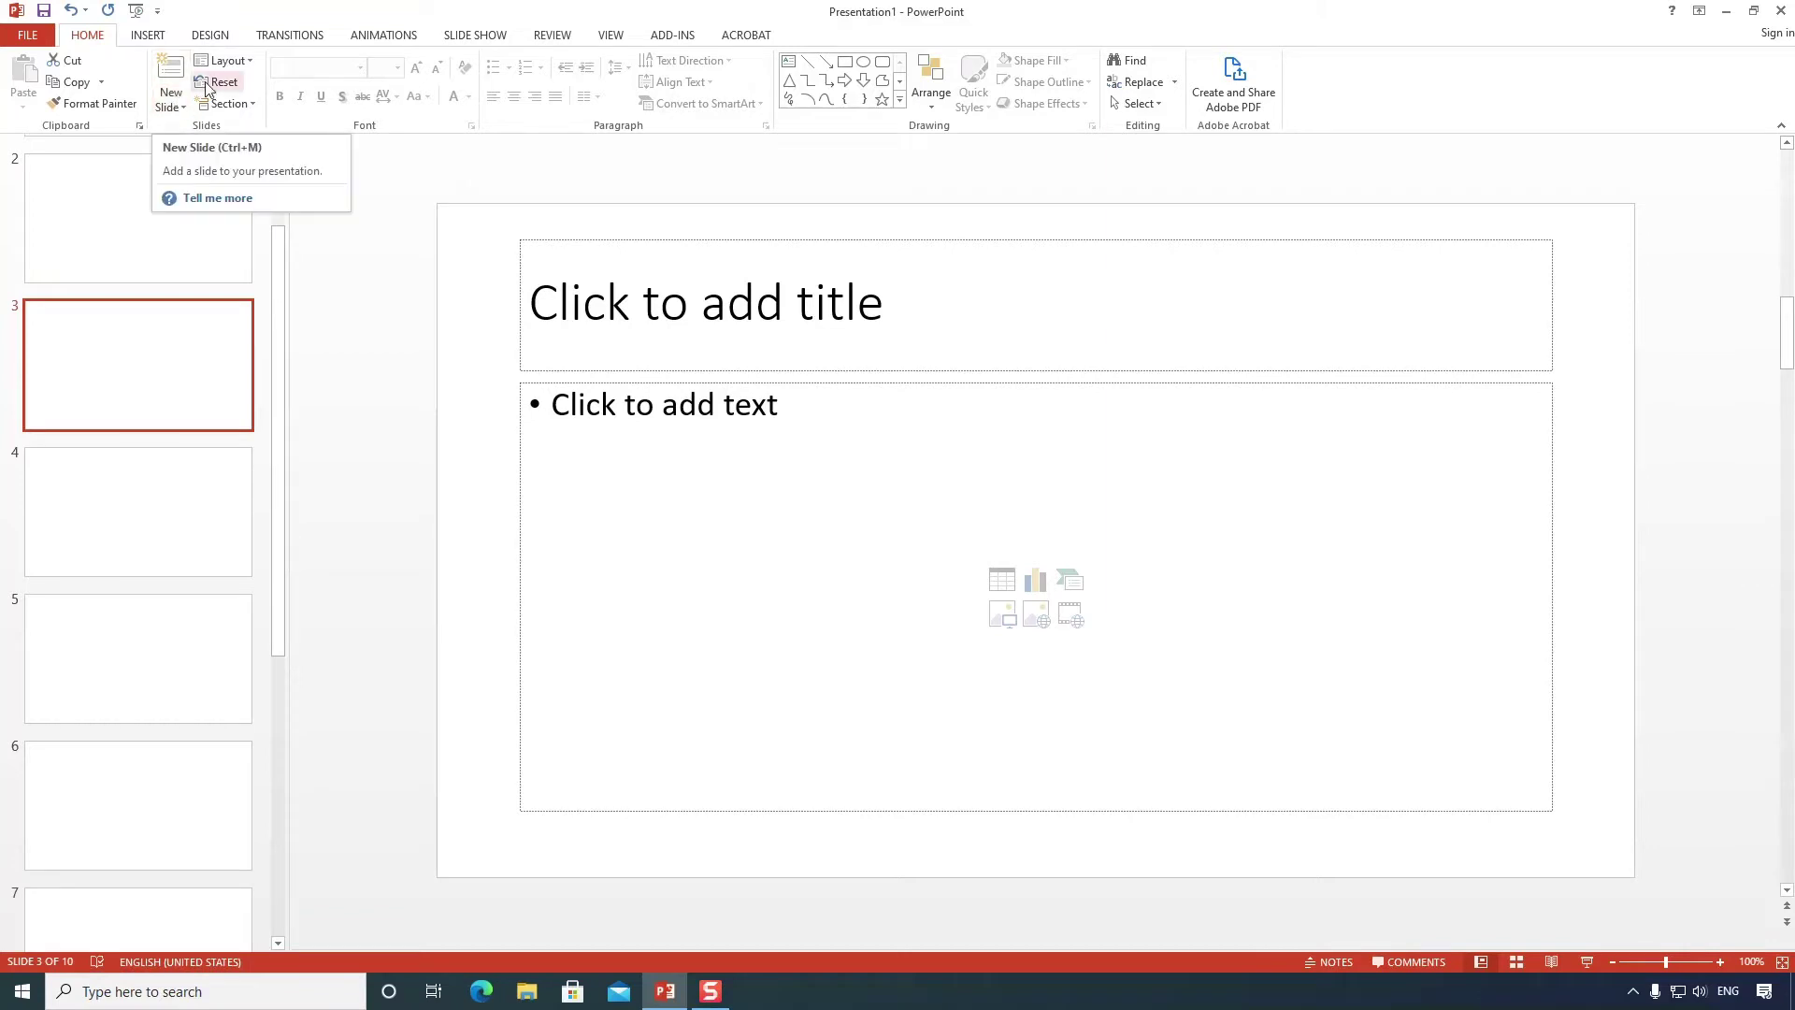
click(231, 77)
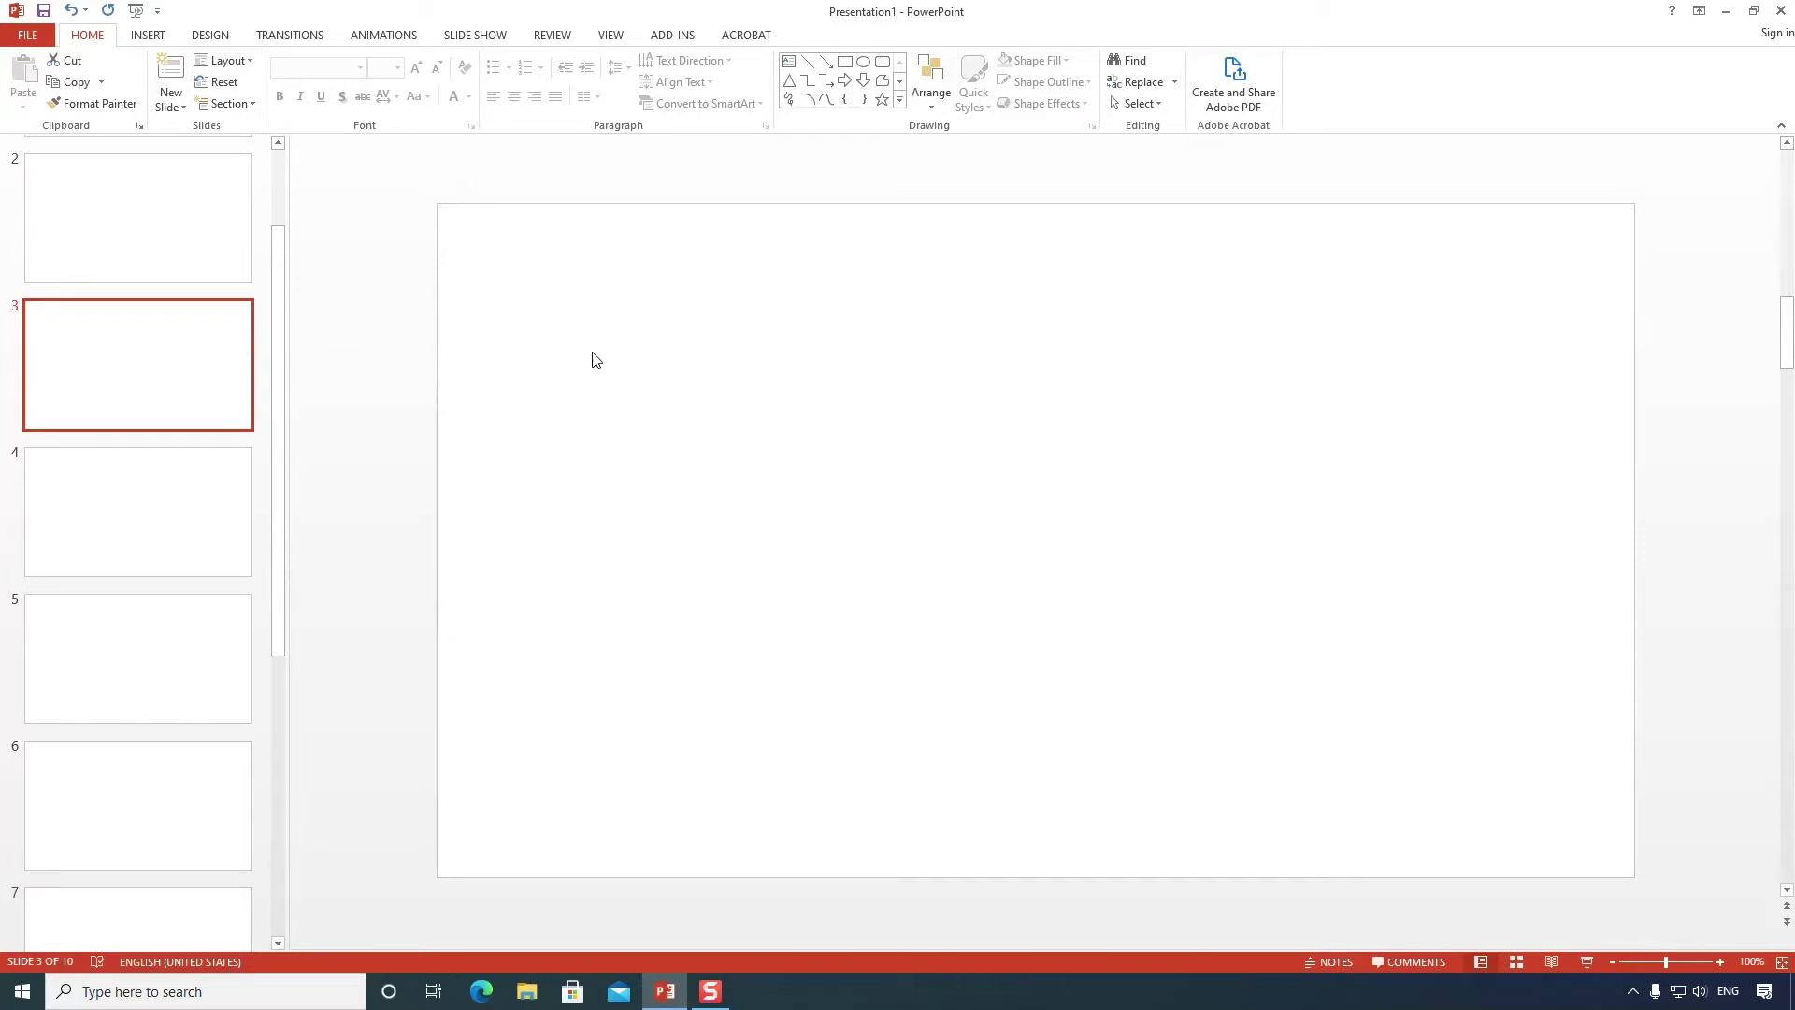
click(658, 346)
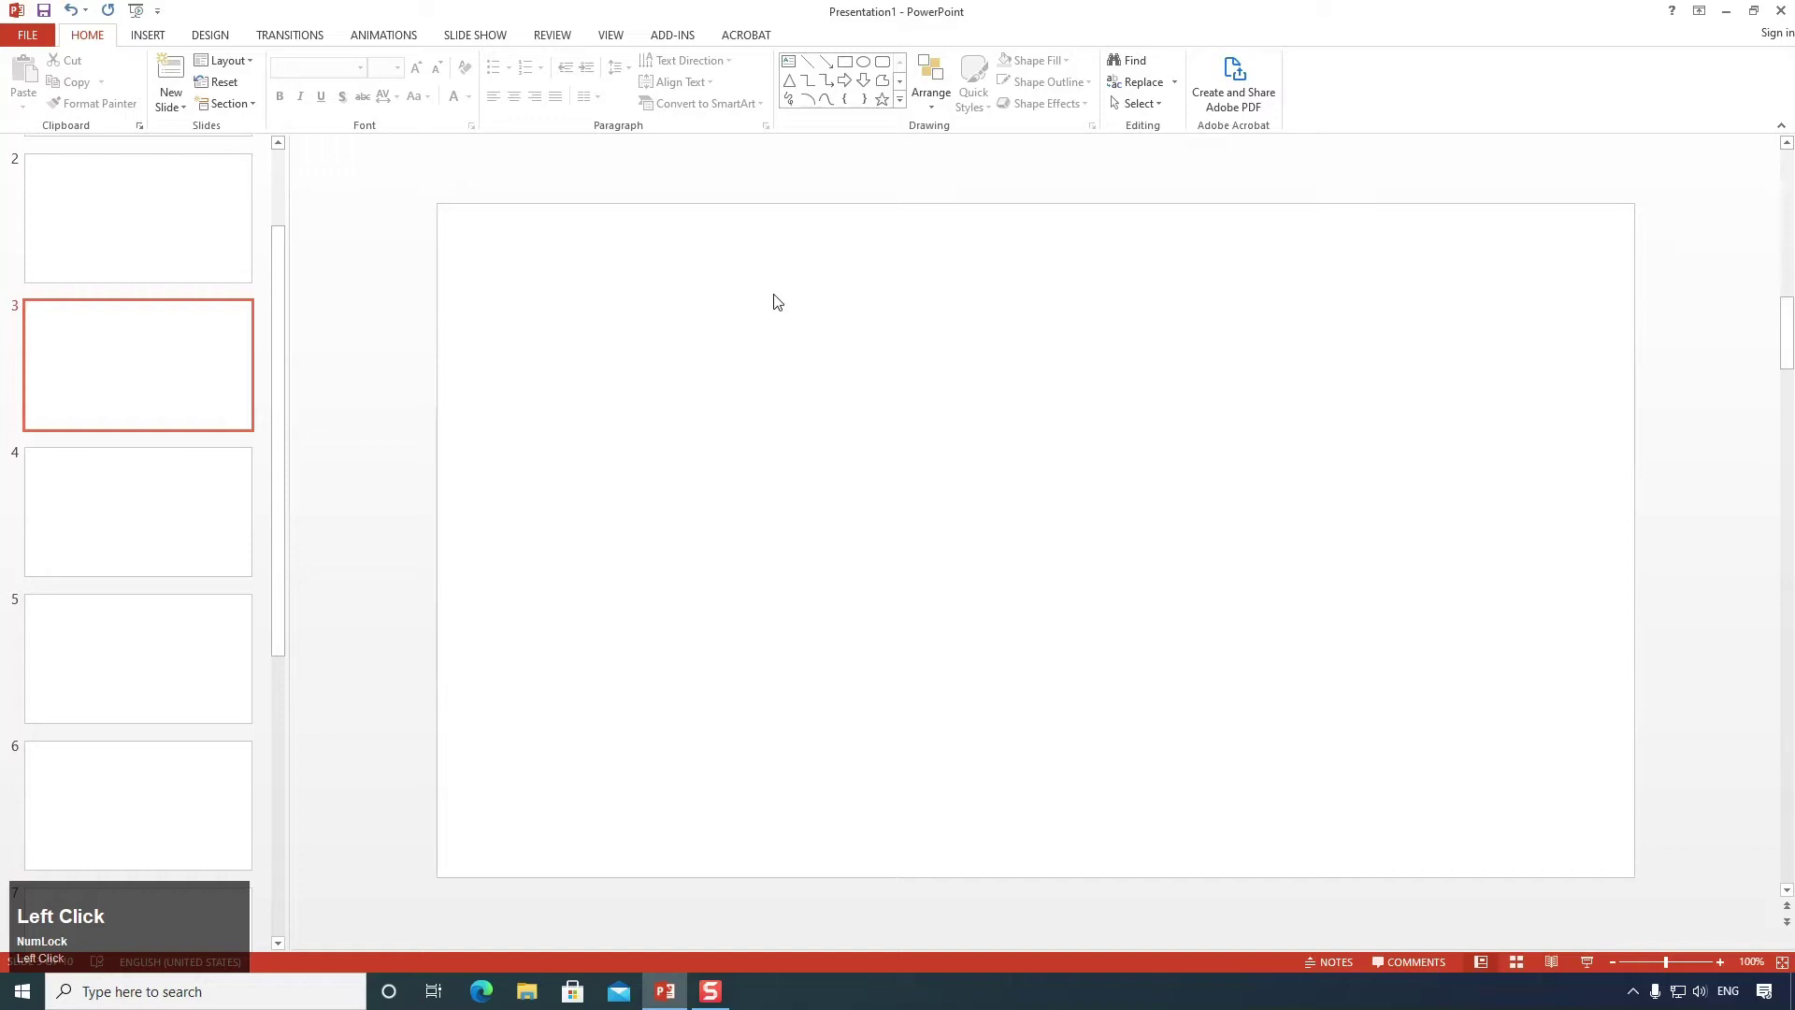
text(fsafsfsfsa)
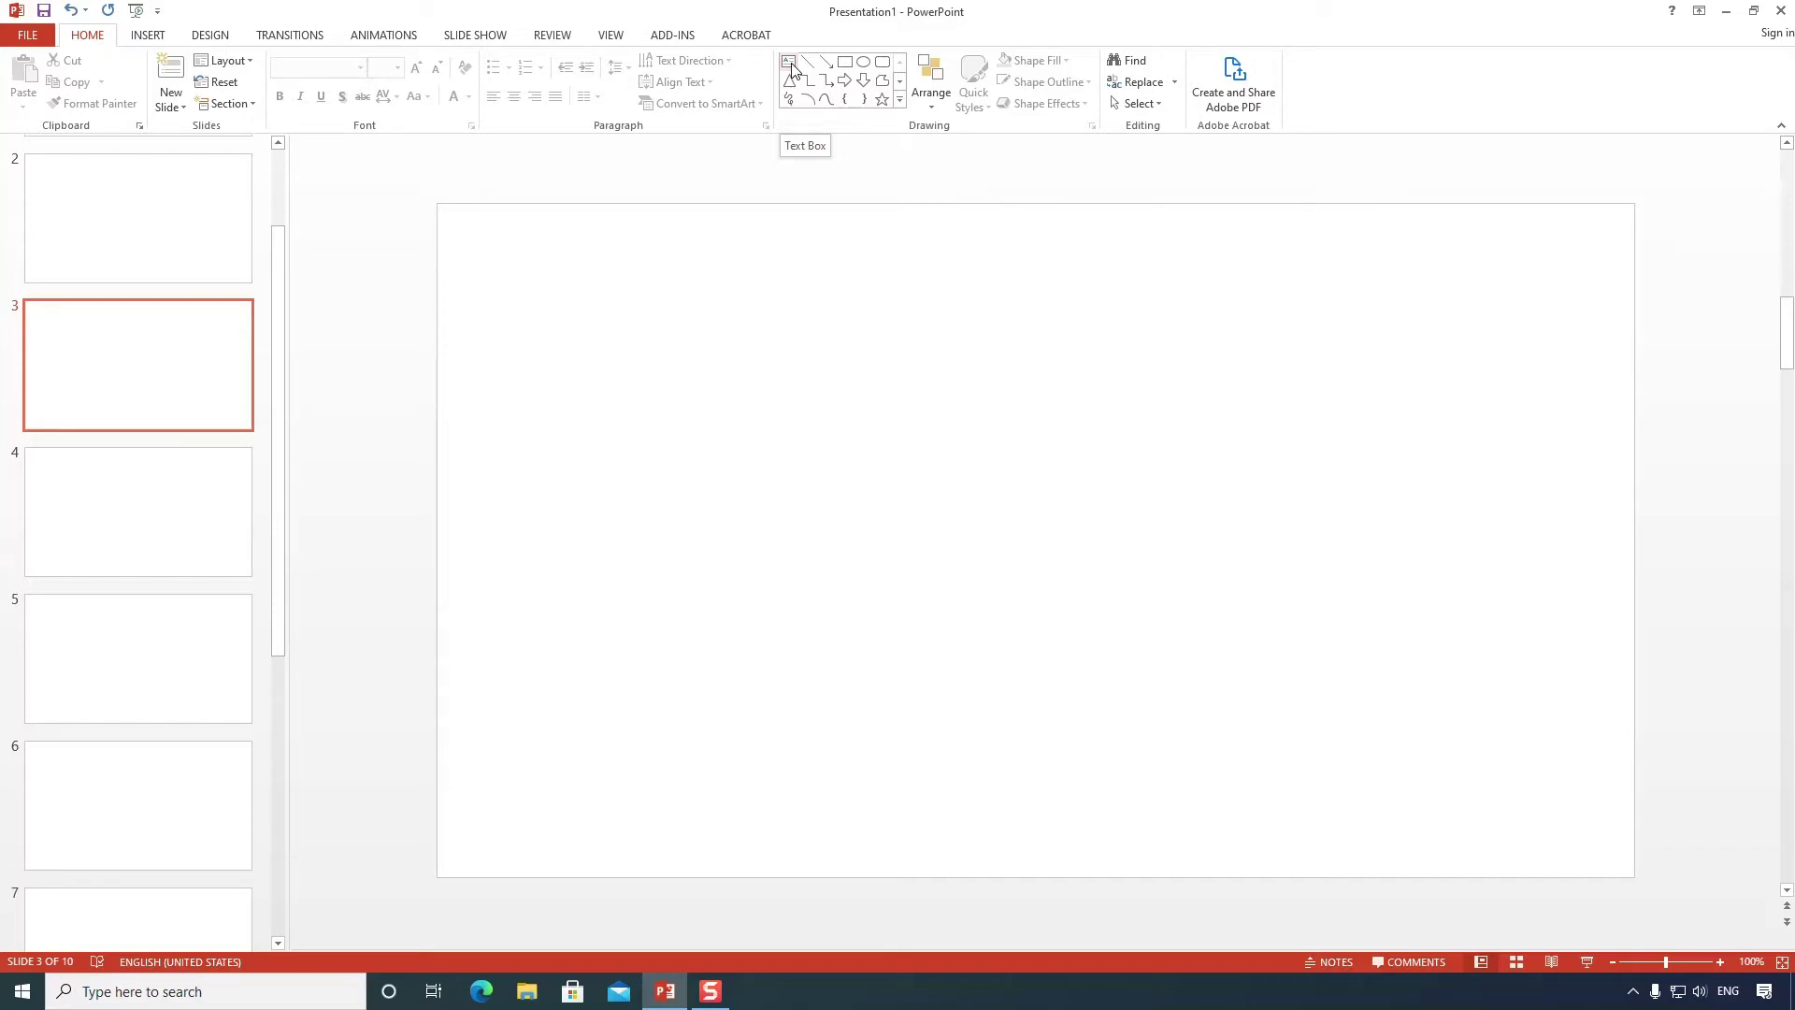
Add a wide text box at the top of slide 3 reading 'Lorem ipsum dolor'.
click(799, 67)
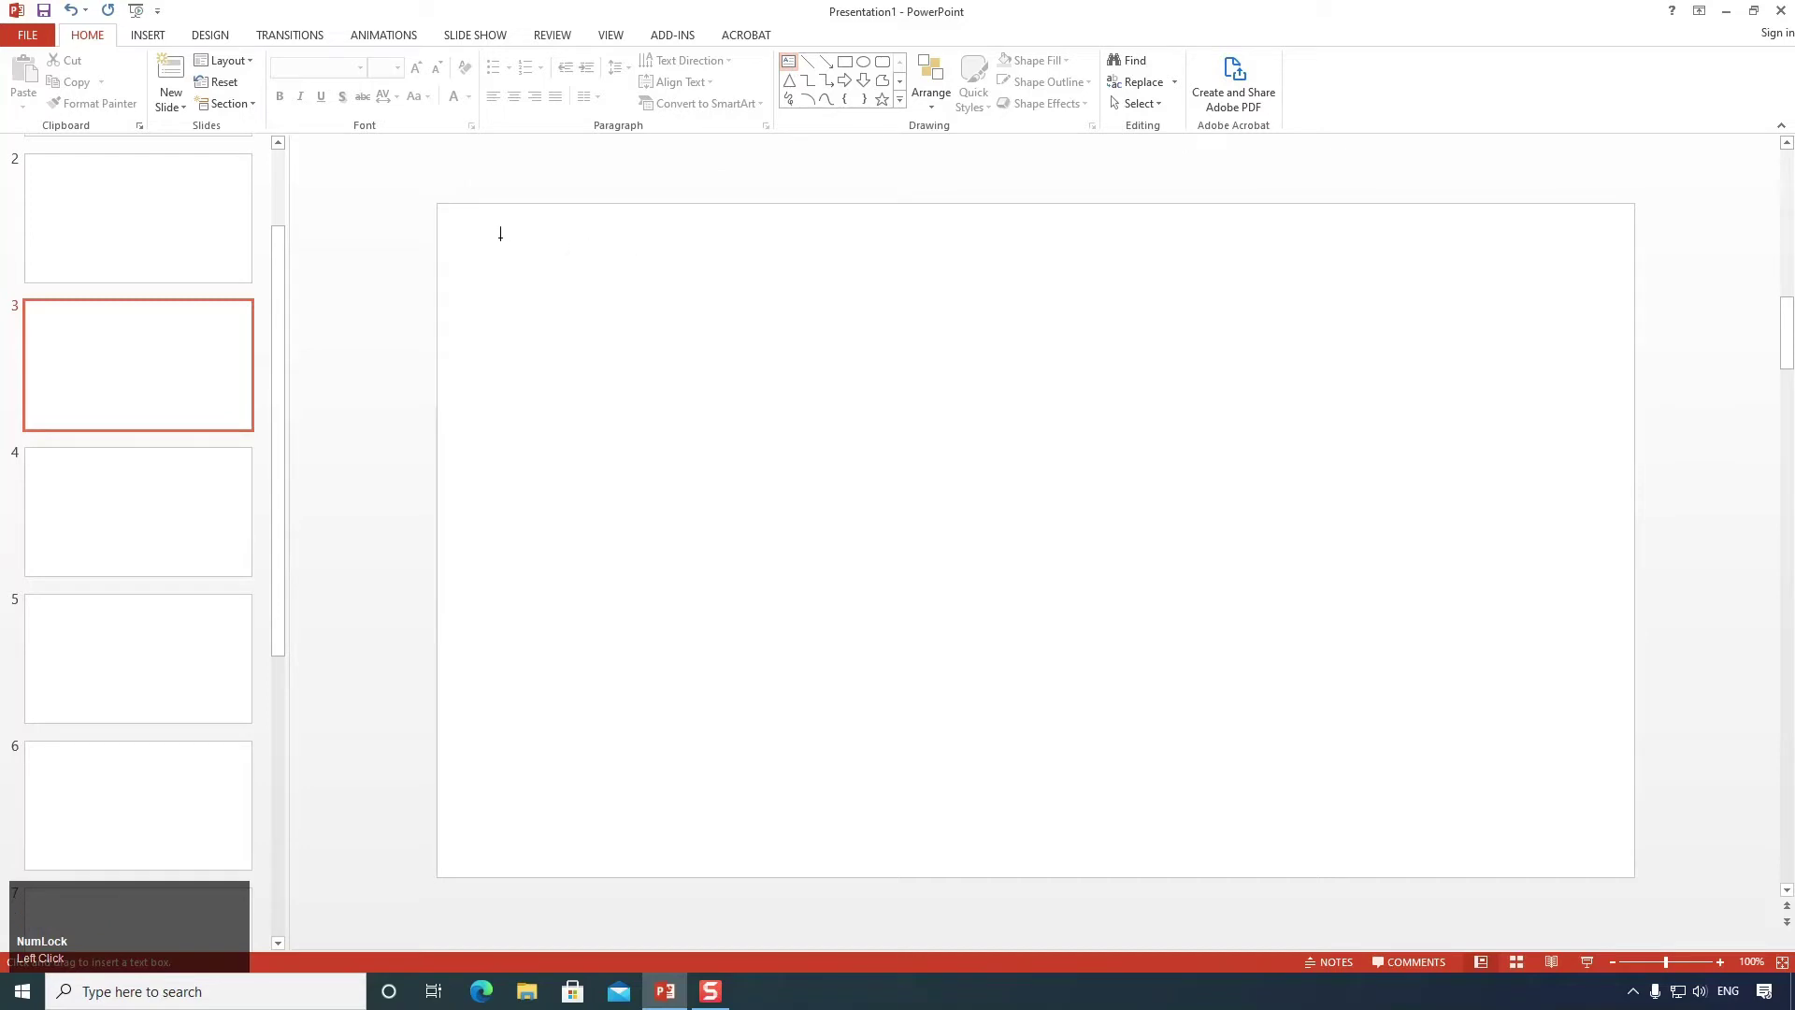
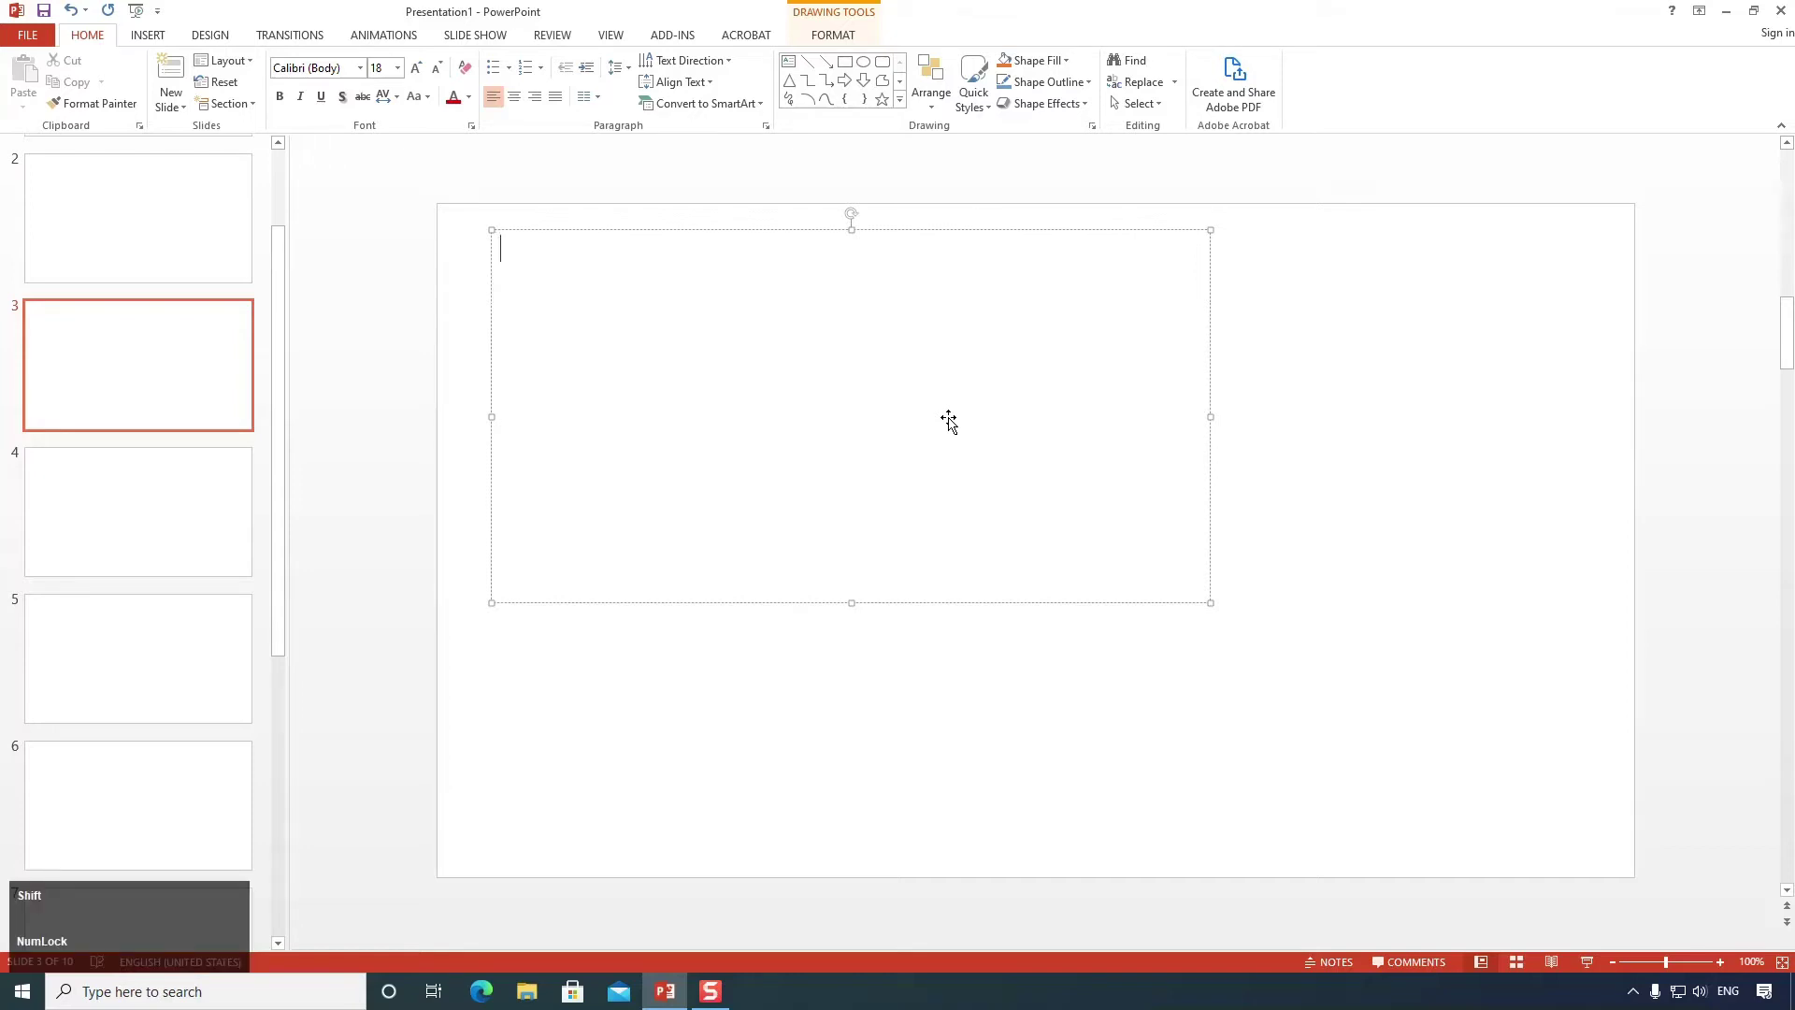
text(orem)
key(space)
text(ipsum)
key(space)
text(dolor)
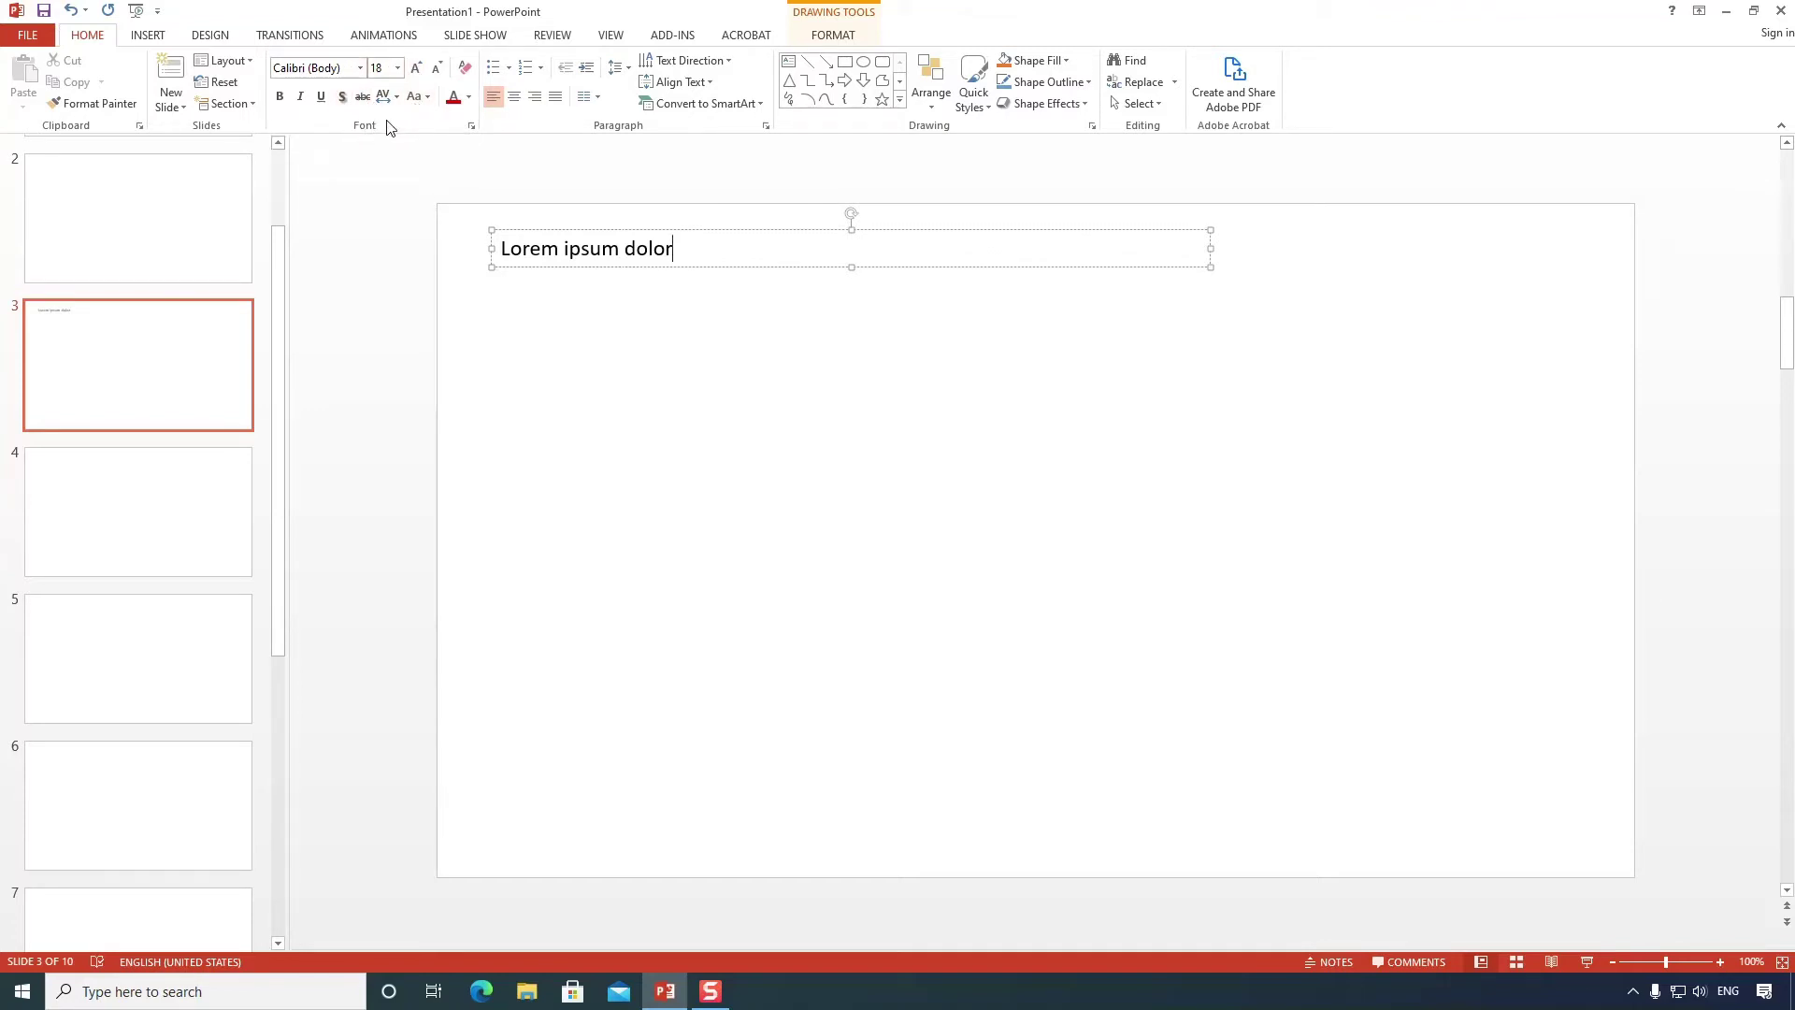
Review the Font dialog for the Lorem ipsum dolor text and close it unchanged.
click(476, 133)
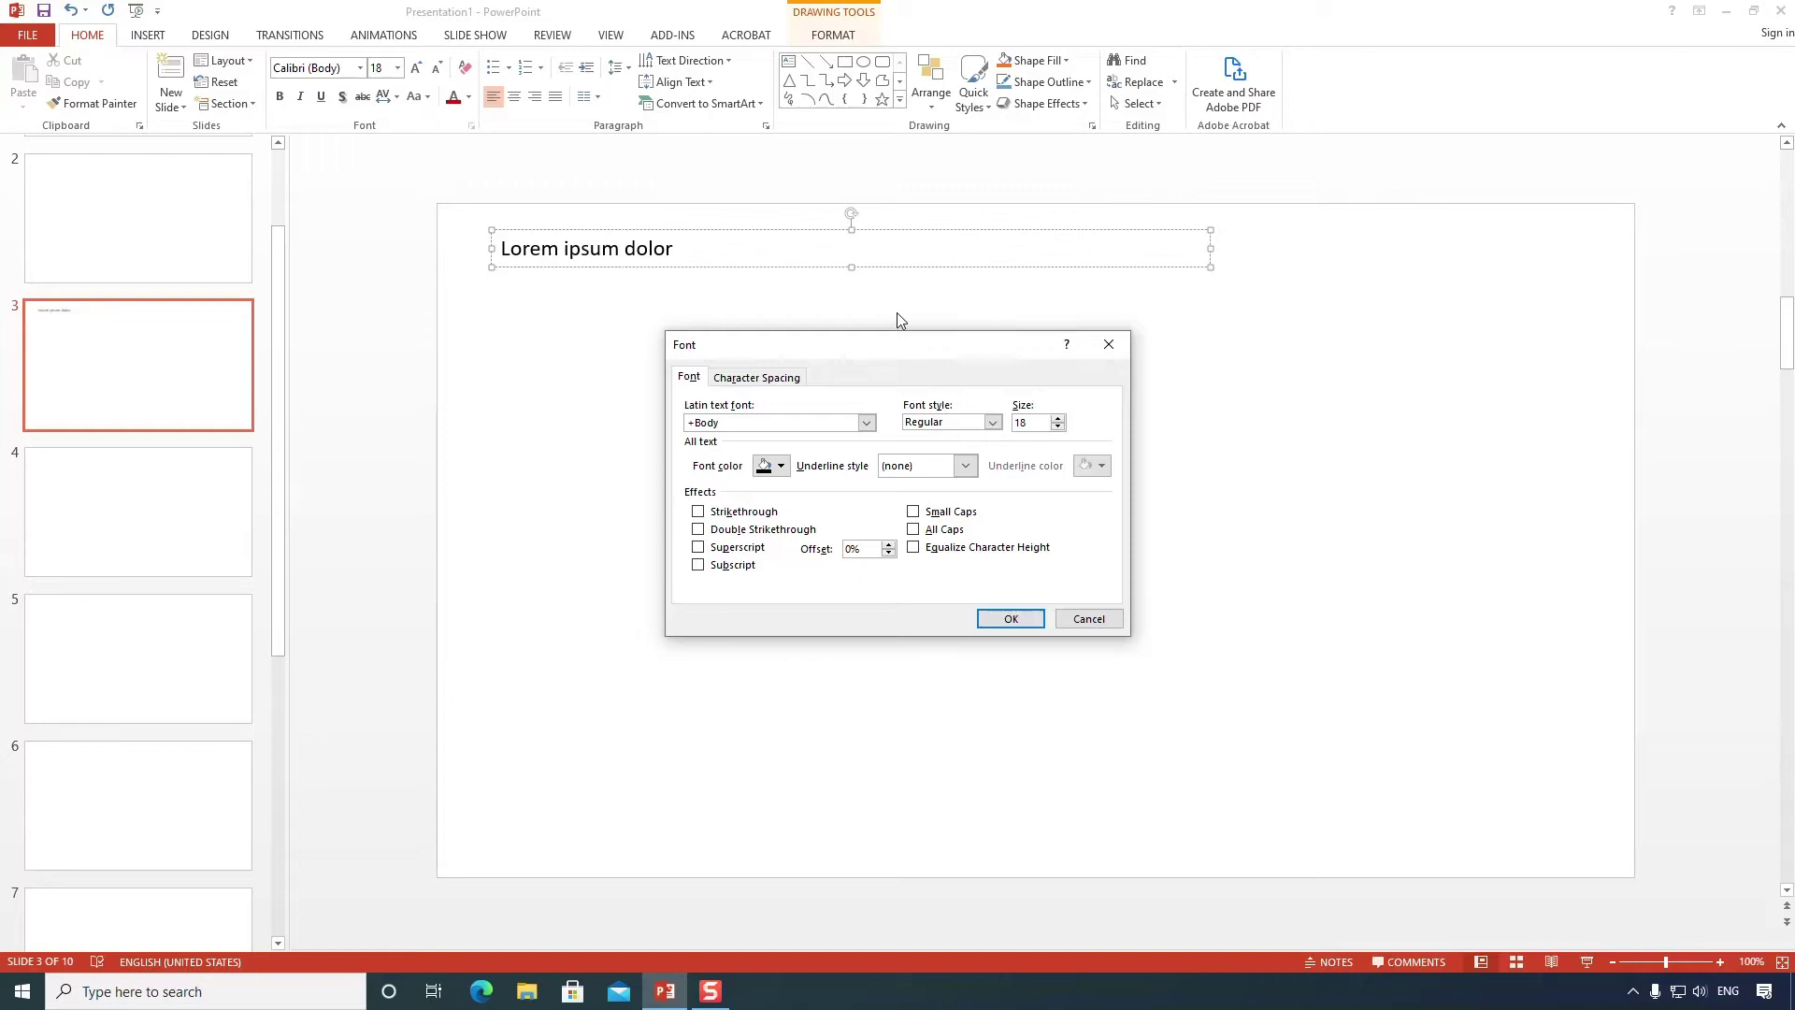
click(1113, 358)
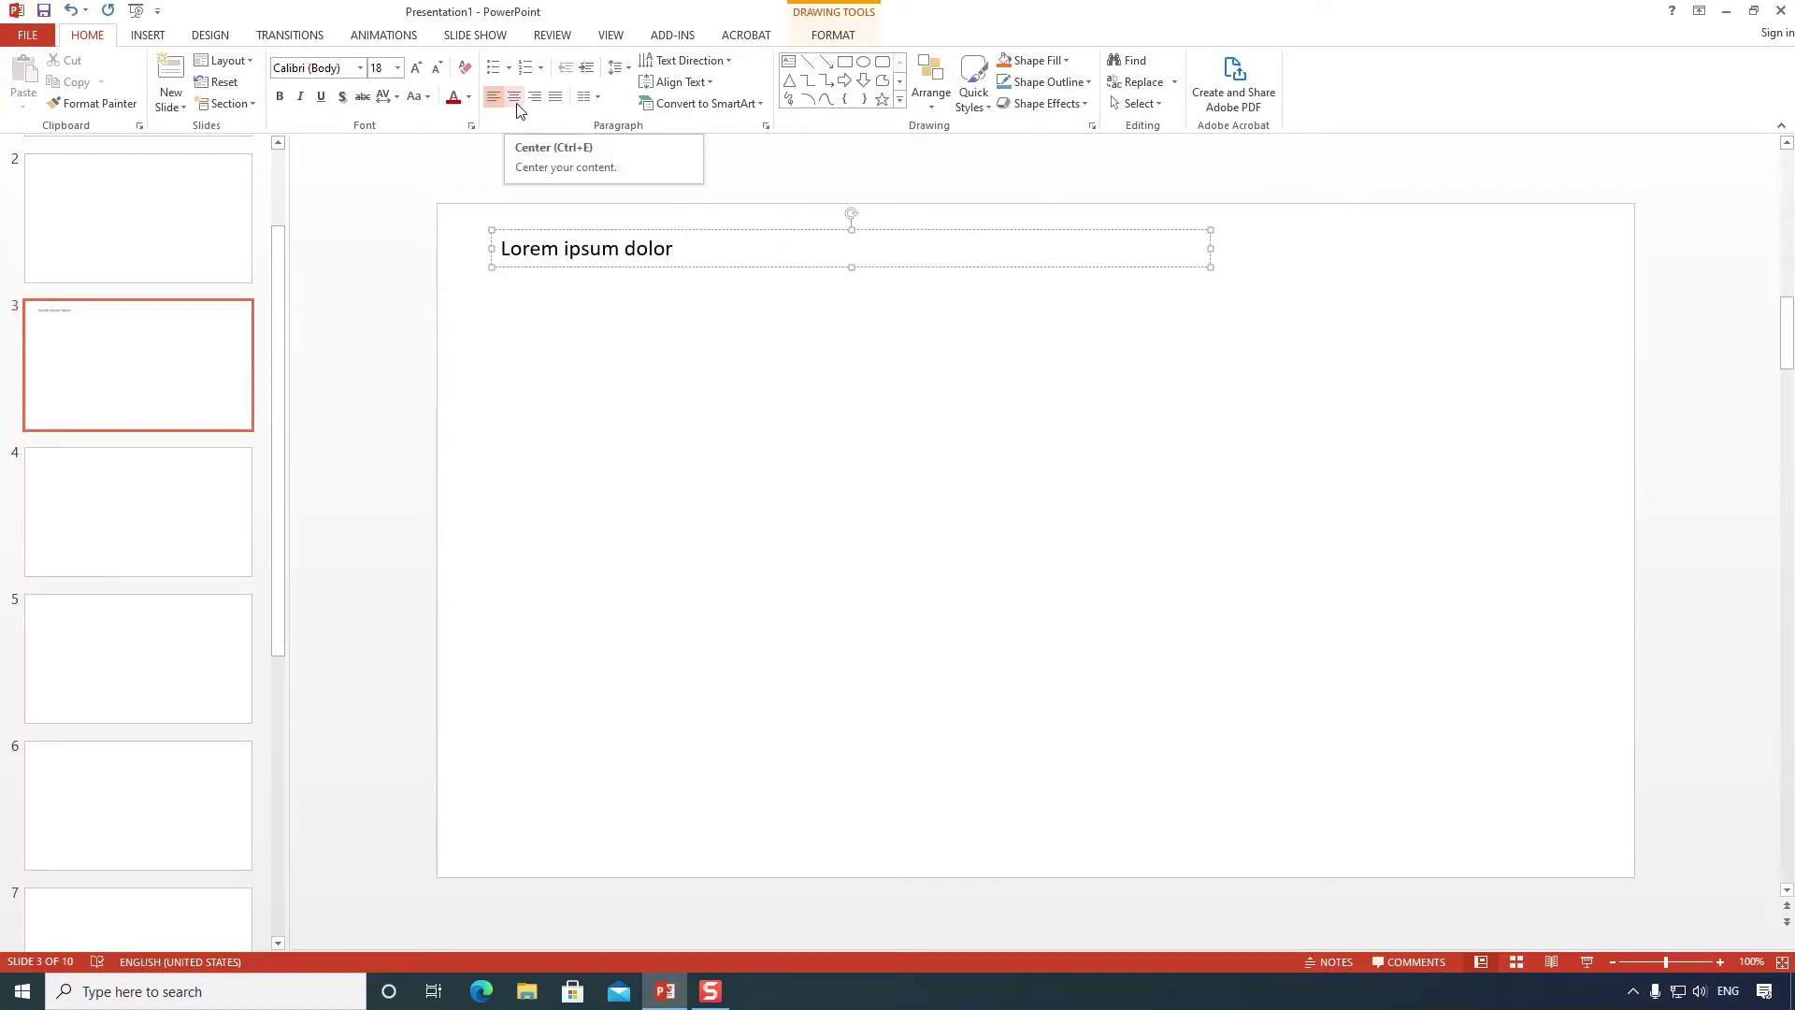
Try other alignments on Lorem ipsum dolor, then return it to left-aligned with no indent.
click(524, 108)
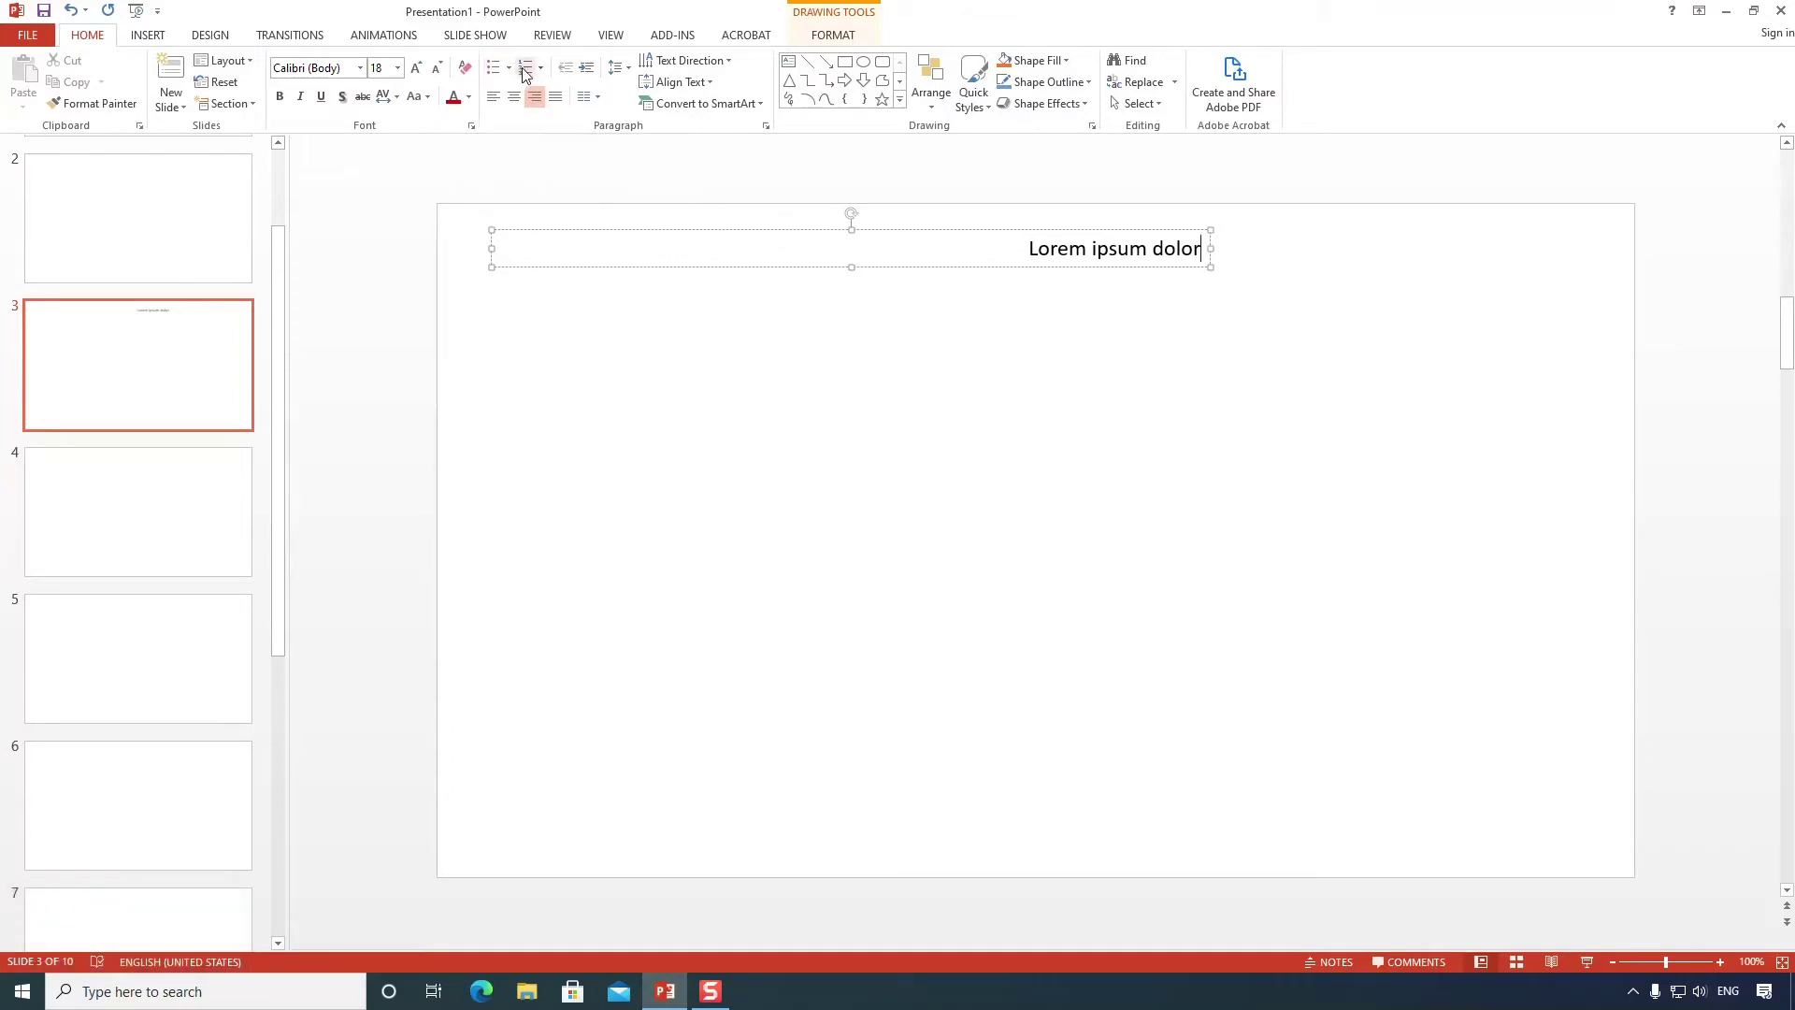
click(493, 94)
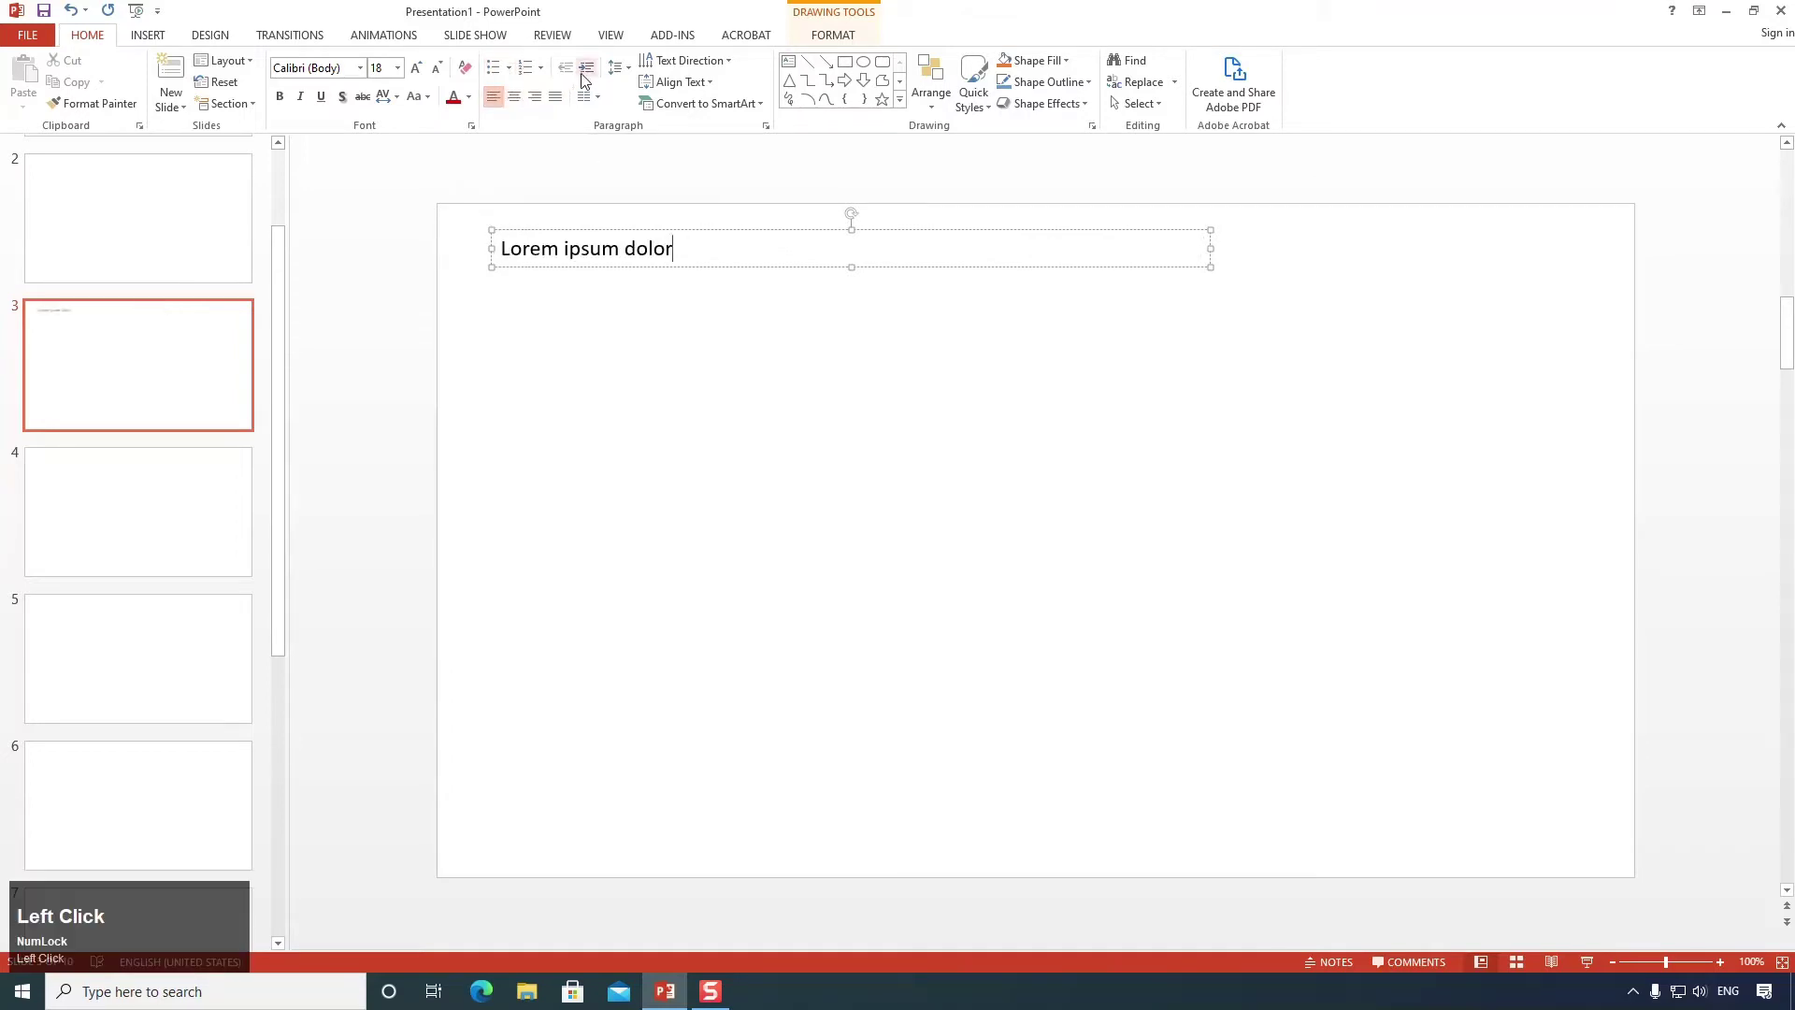
click(588, 77)
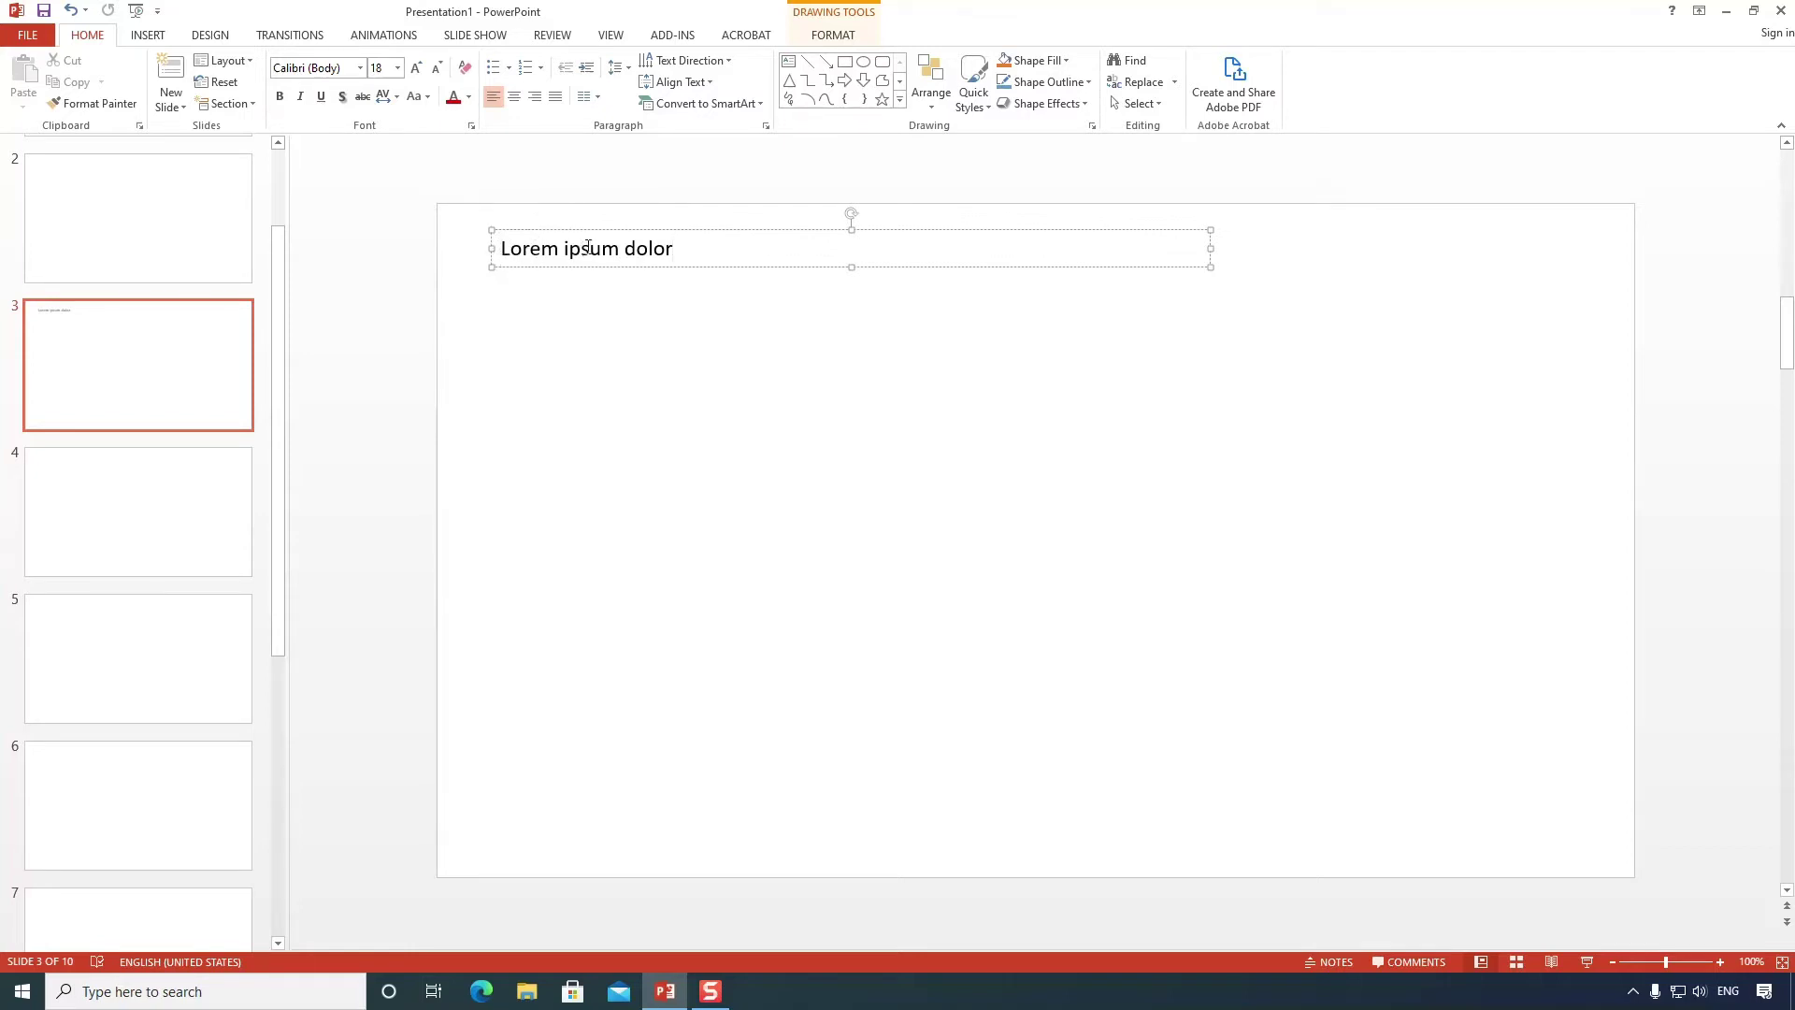
click(733, 66)
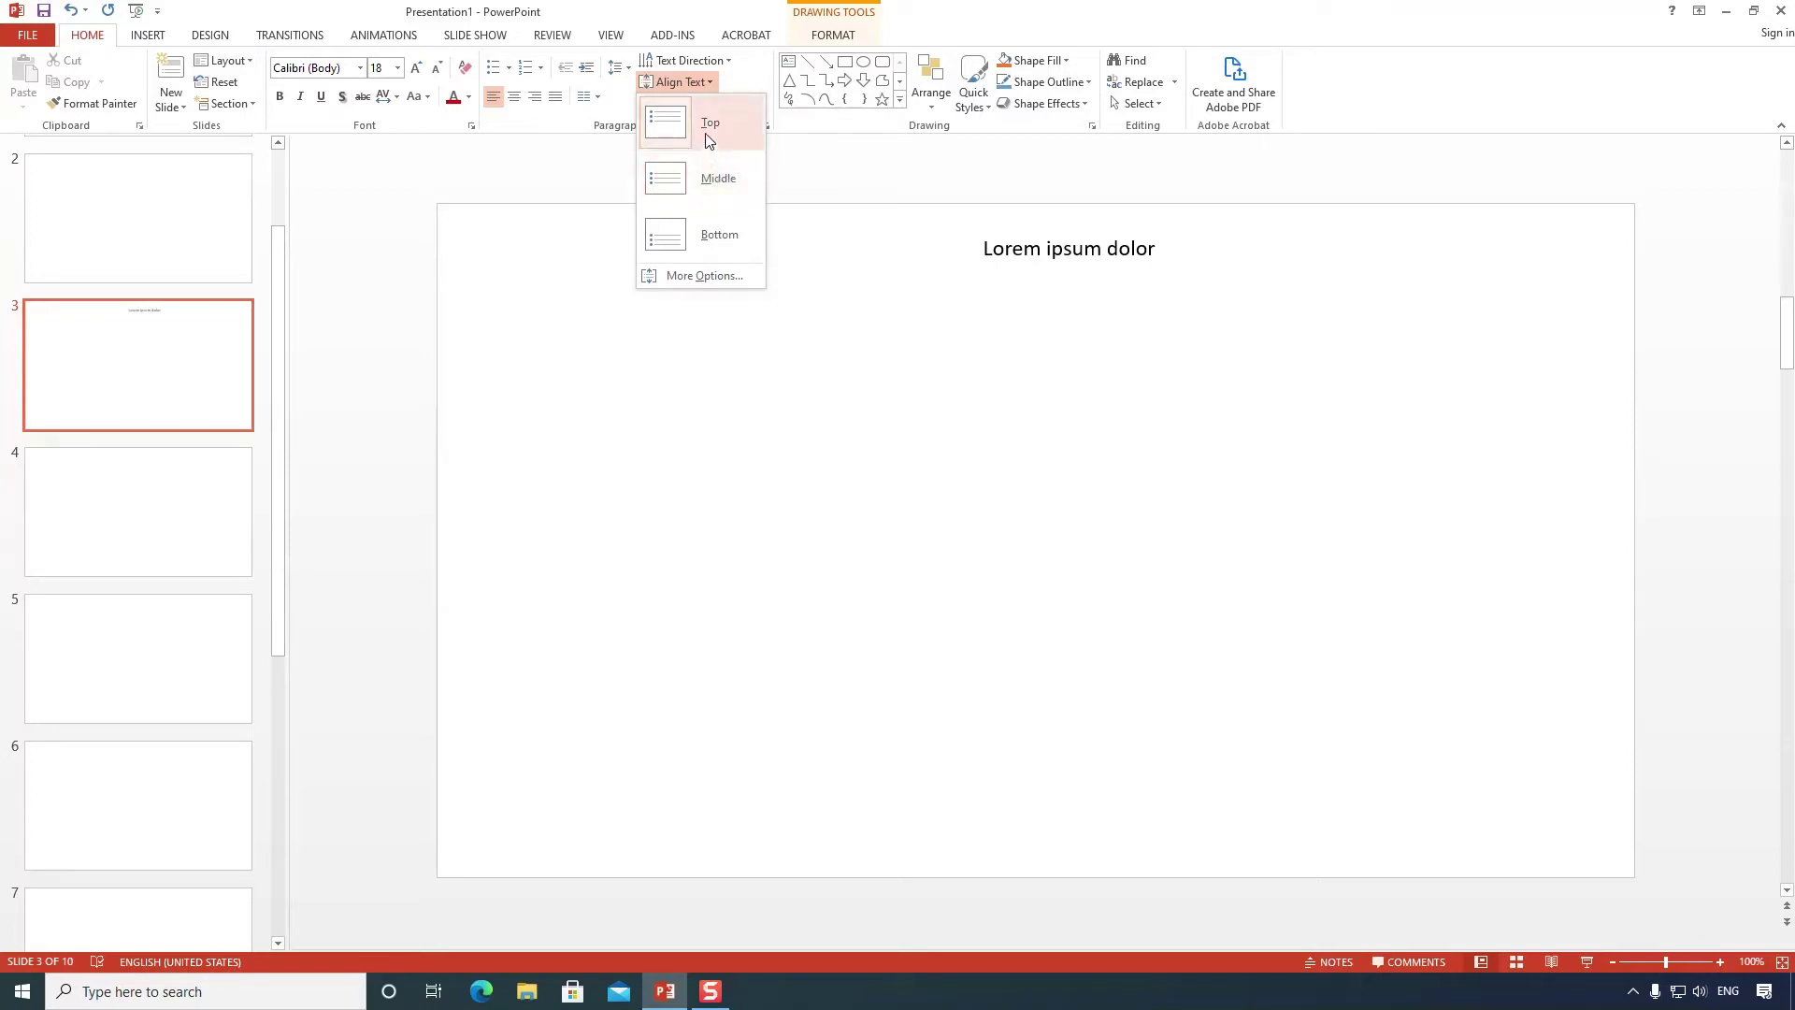
click(712, 192)
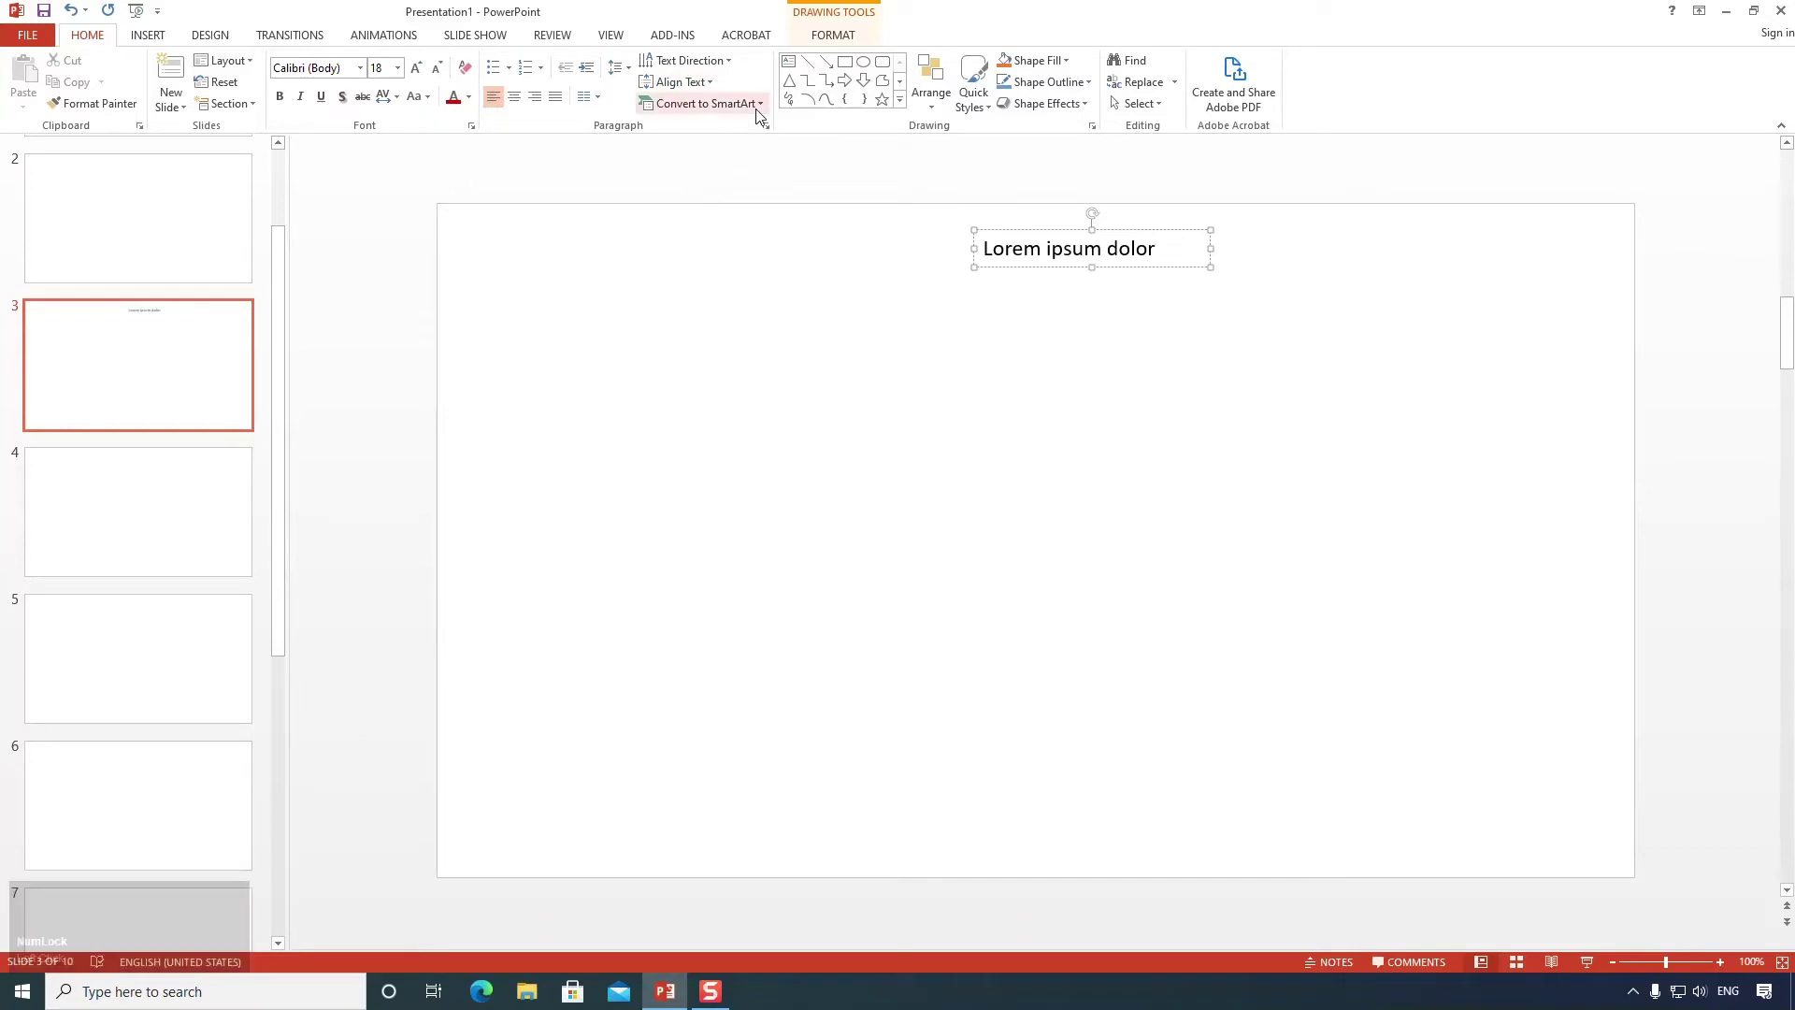
click(765, 108)
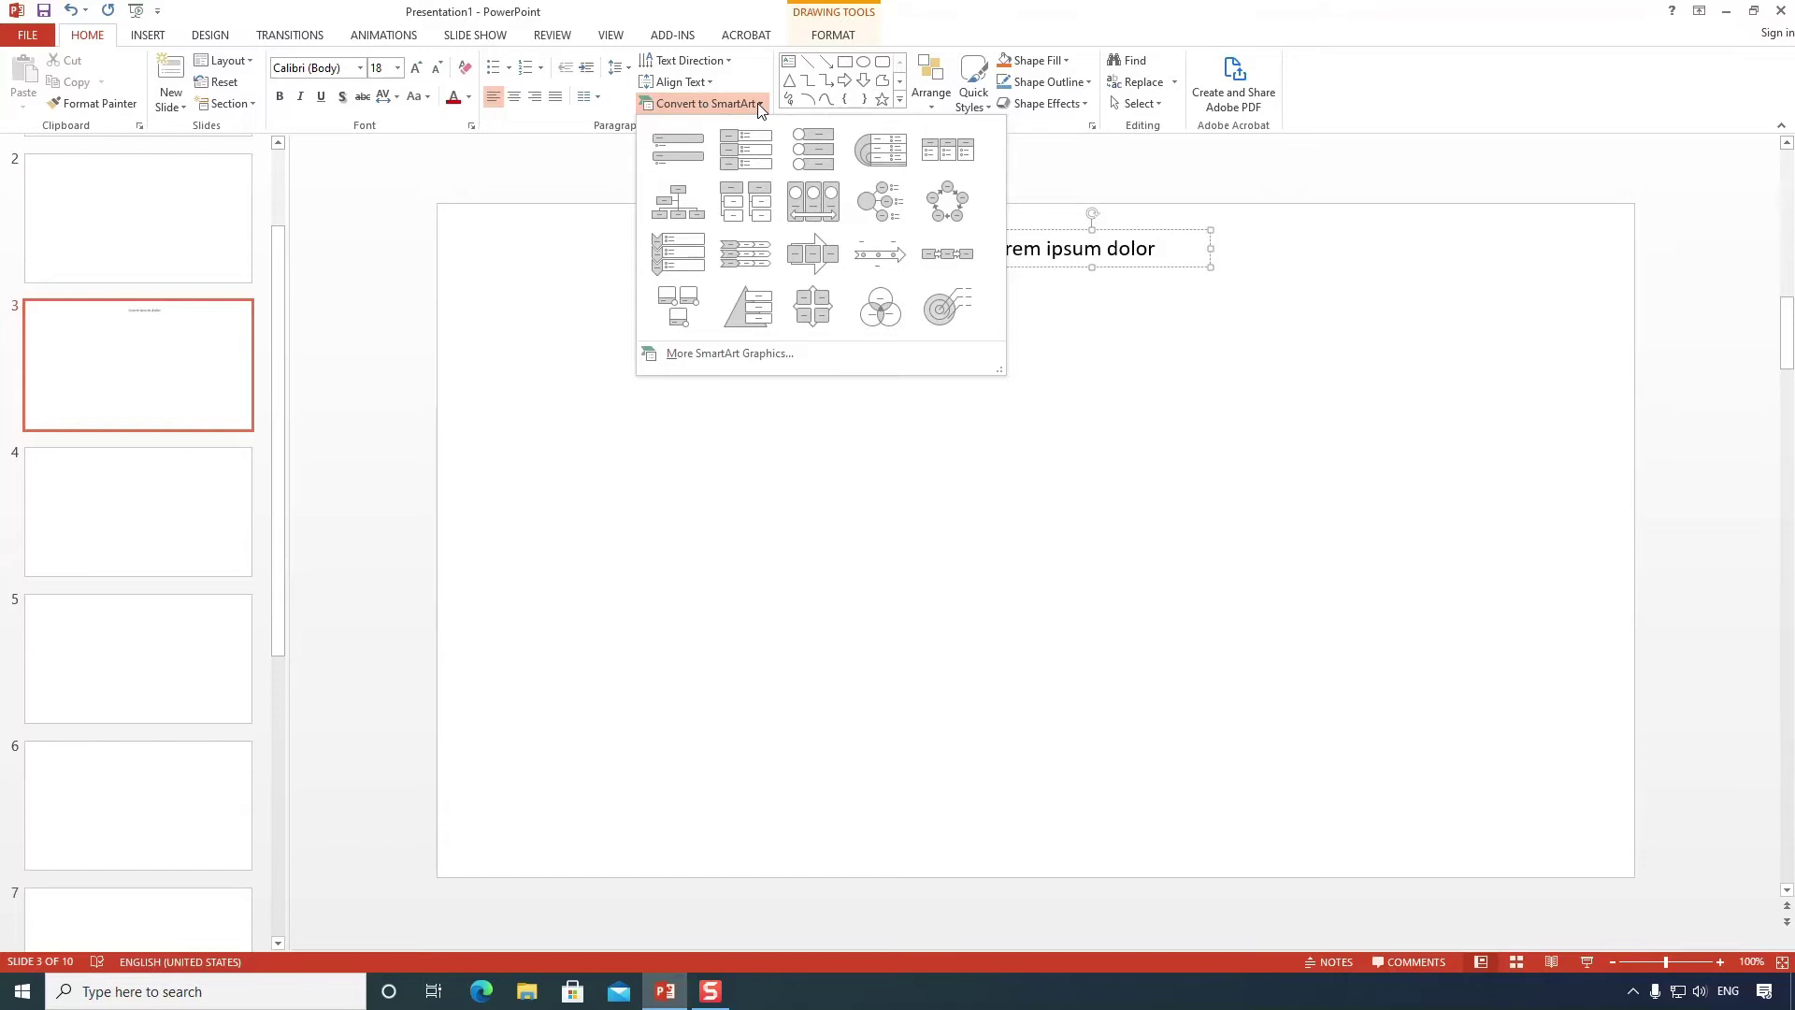
click(771, 71)
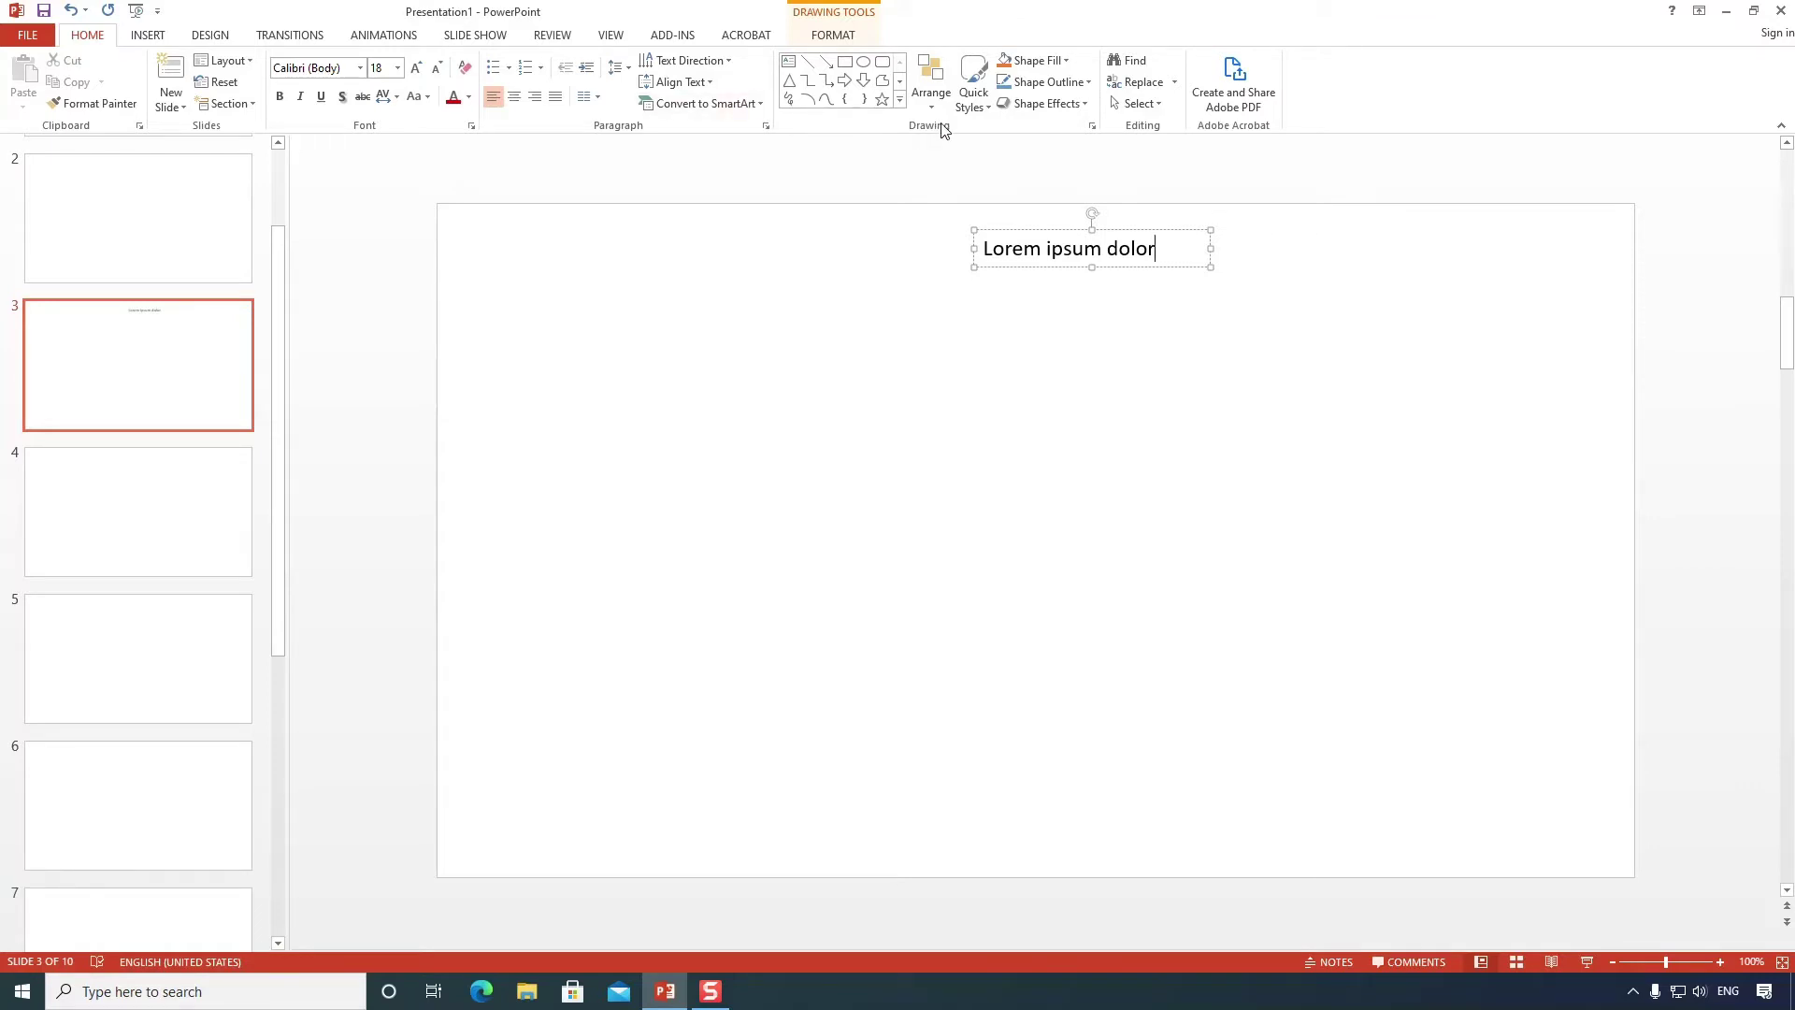
Place a second text box of filler text below and left of the heading.
click(1024, 154)
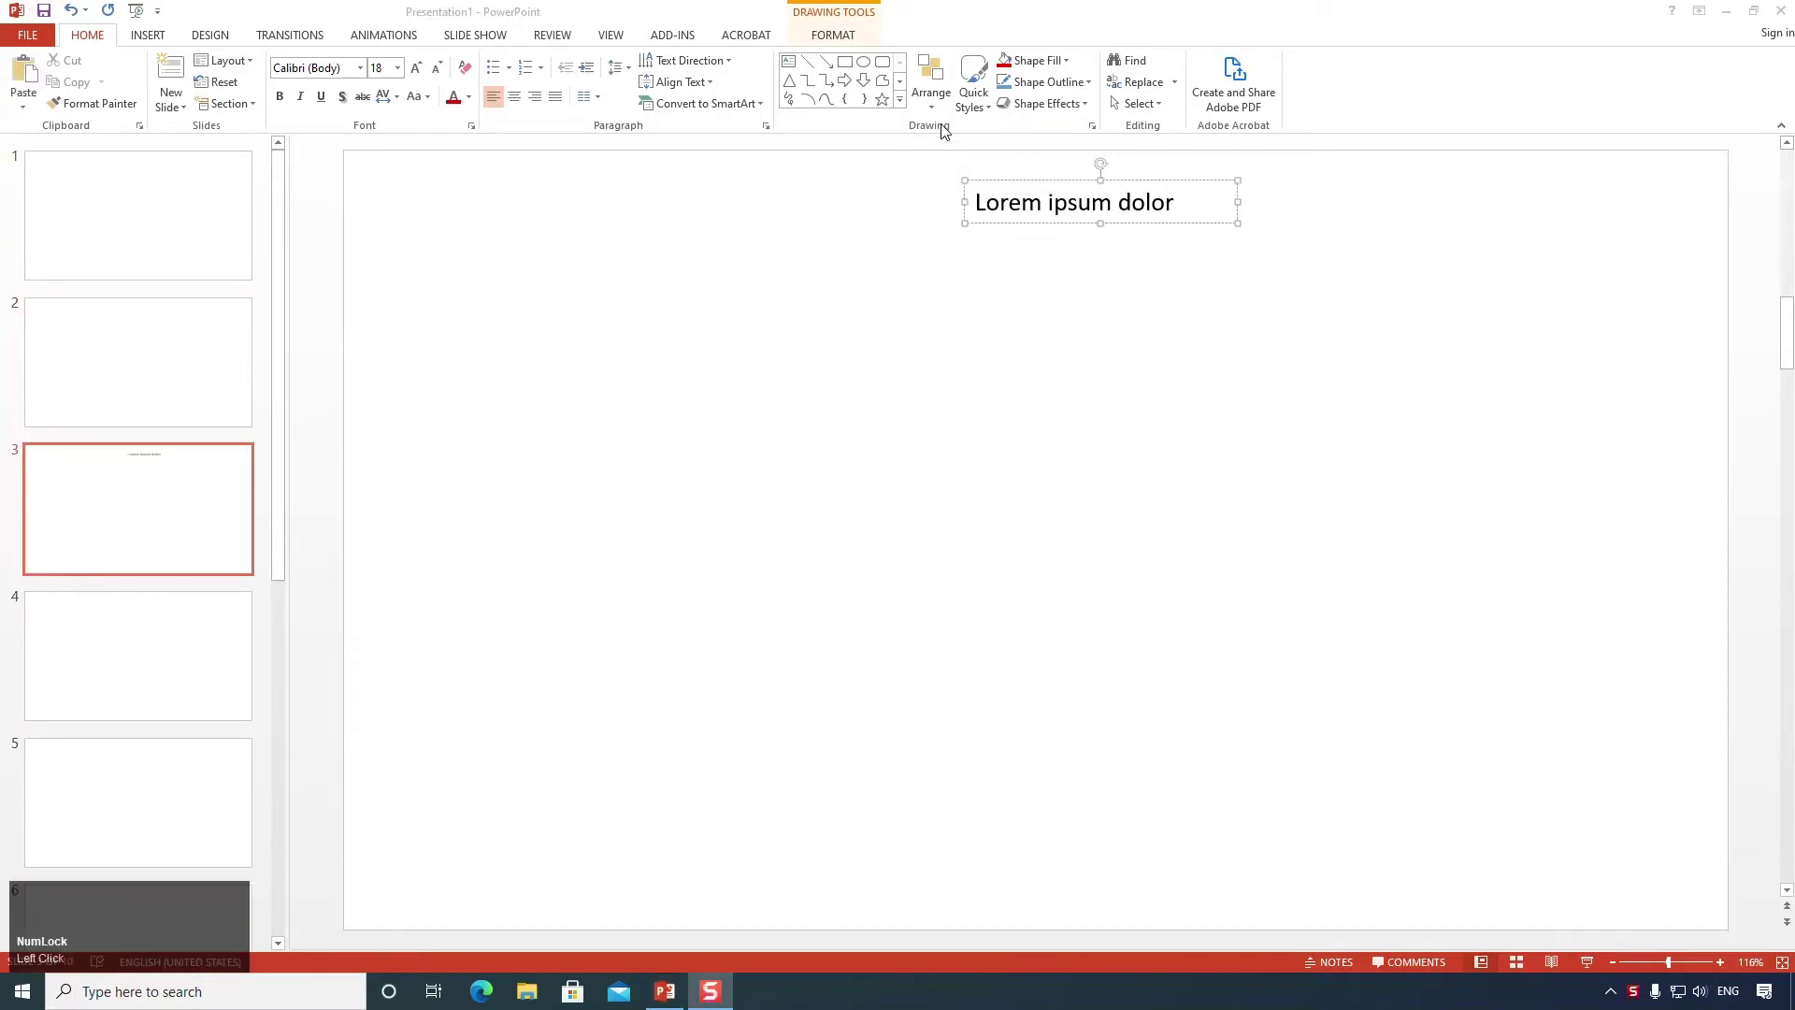
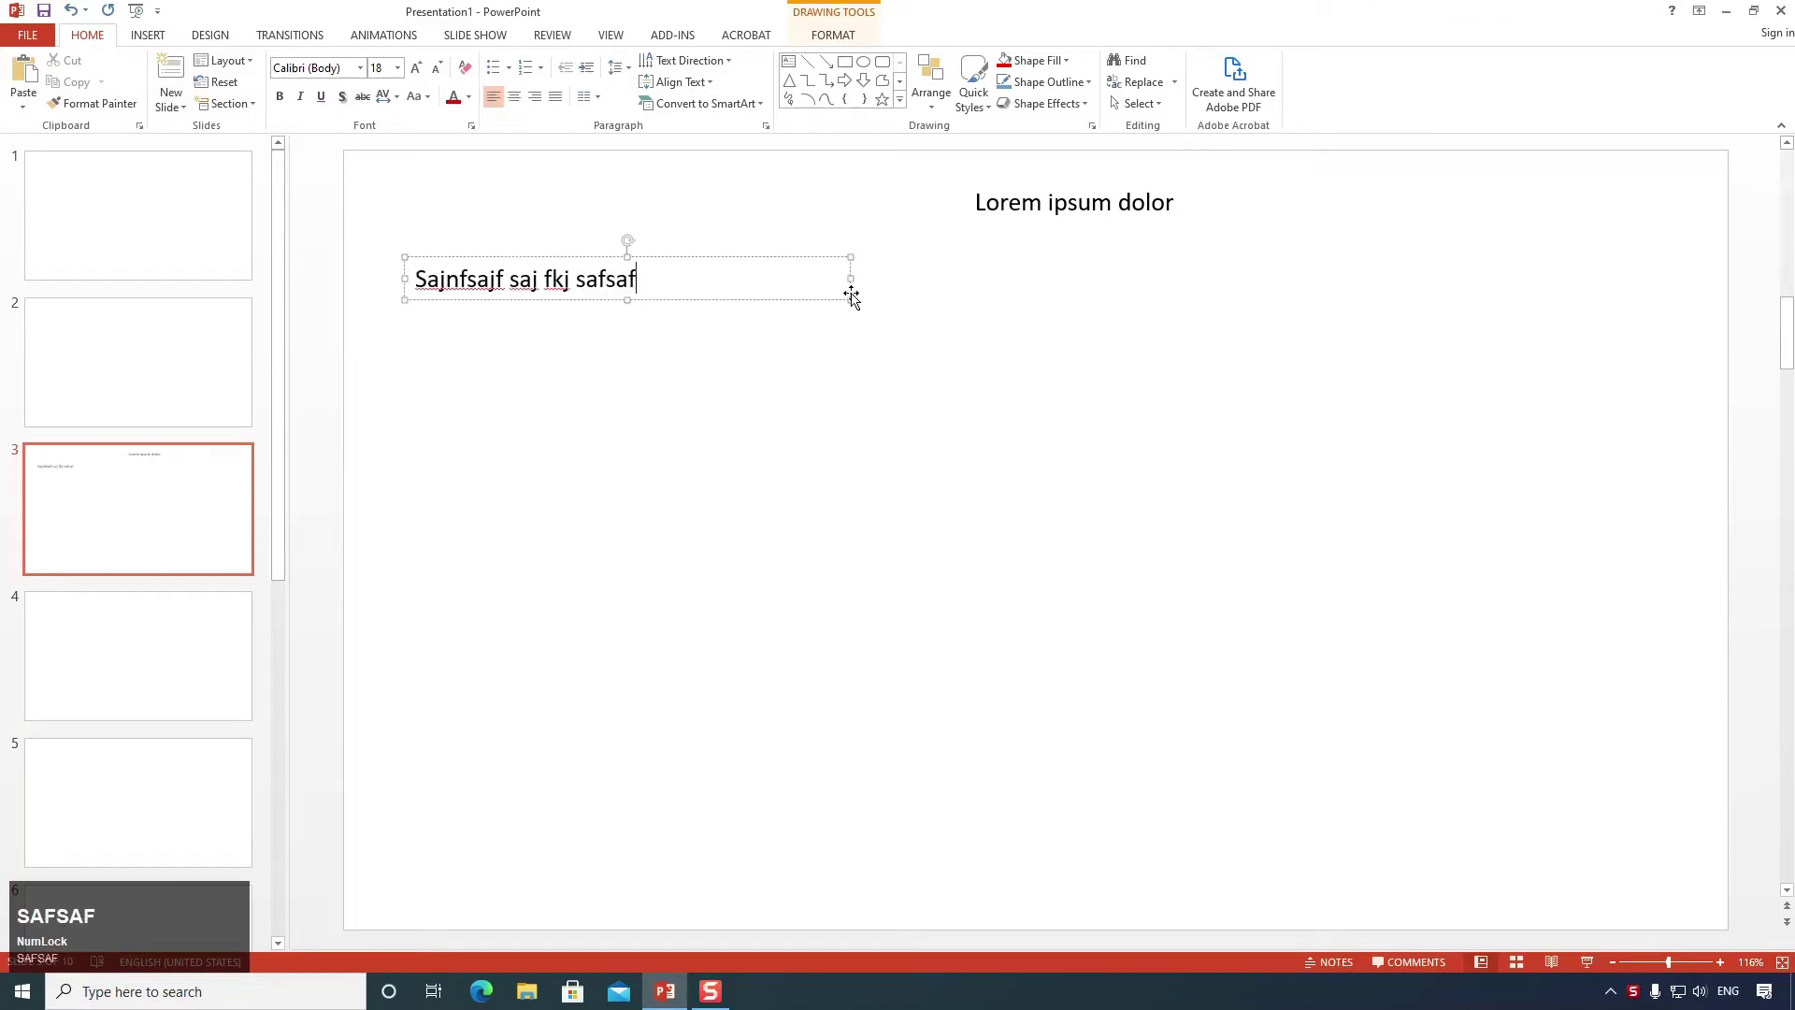
Insert a rounded rectangle labelled 'Ggdsgd gdsgds' and select its text for 32 pt gold formatting.
click(904, 112)
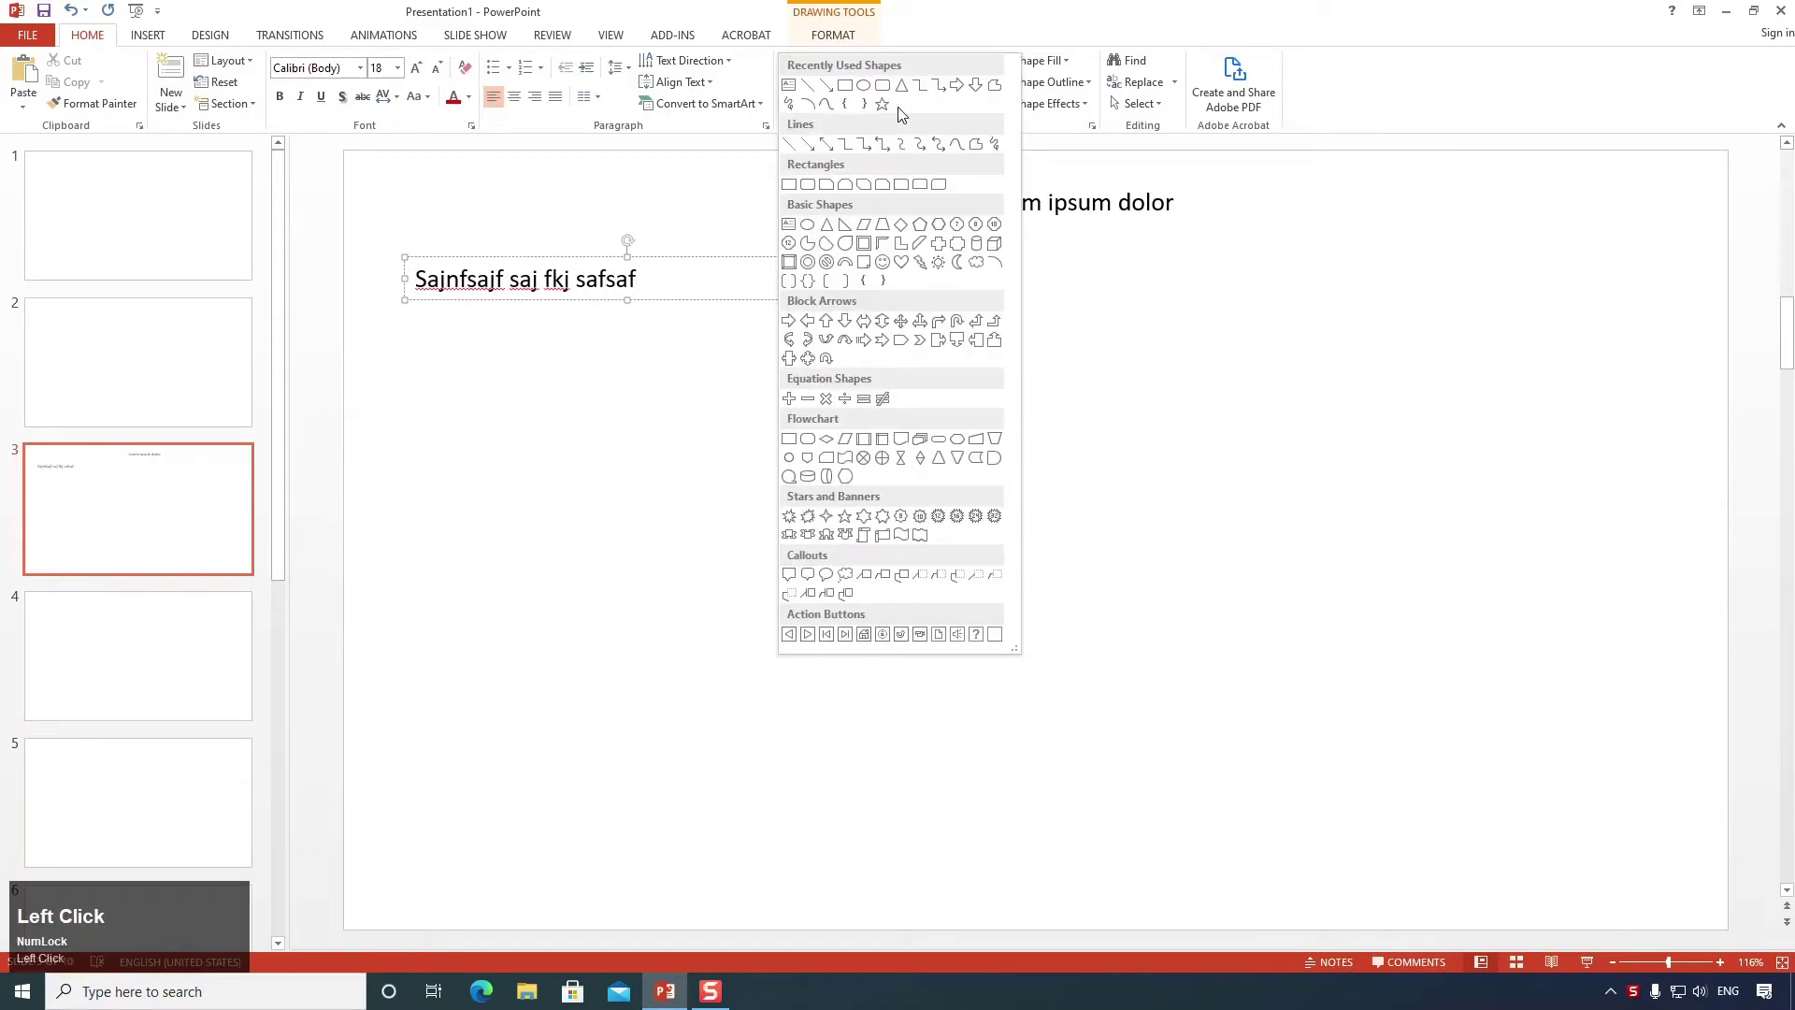
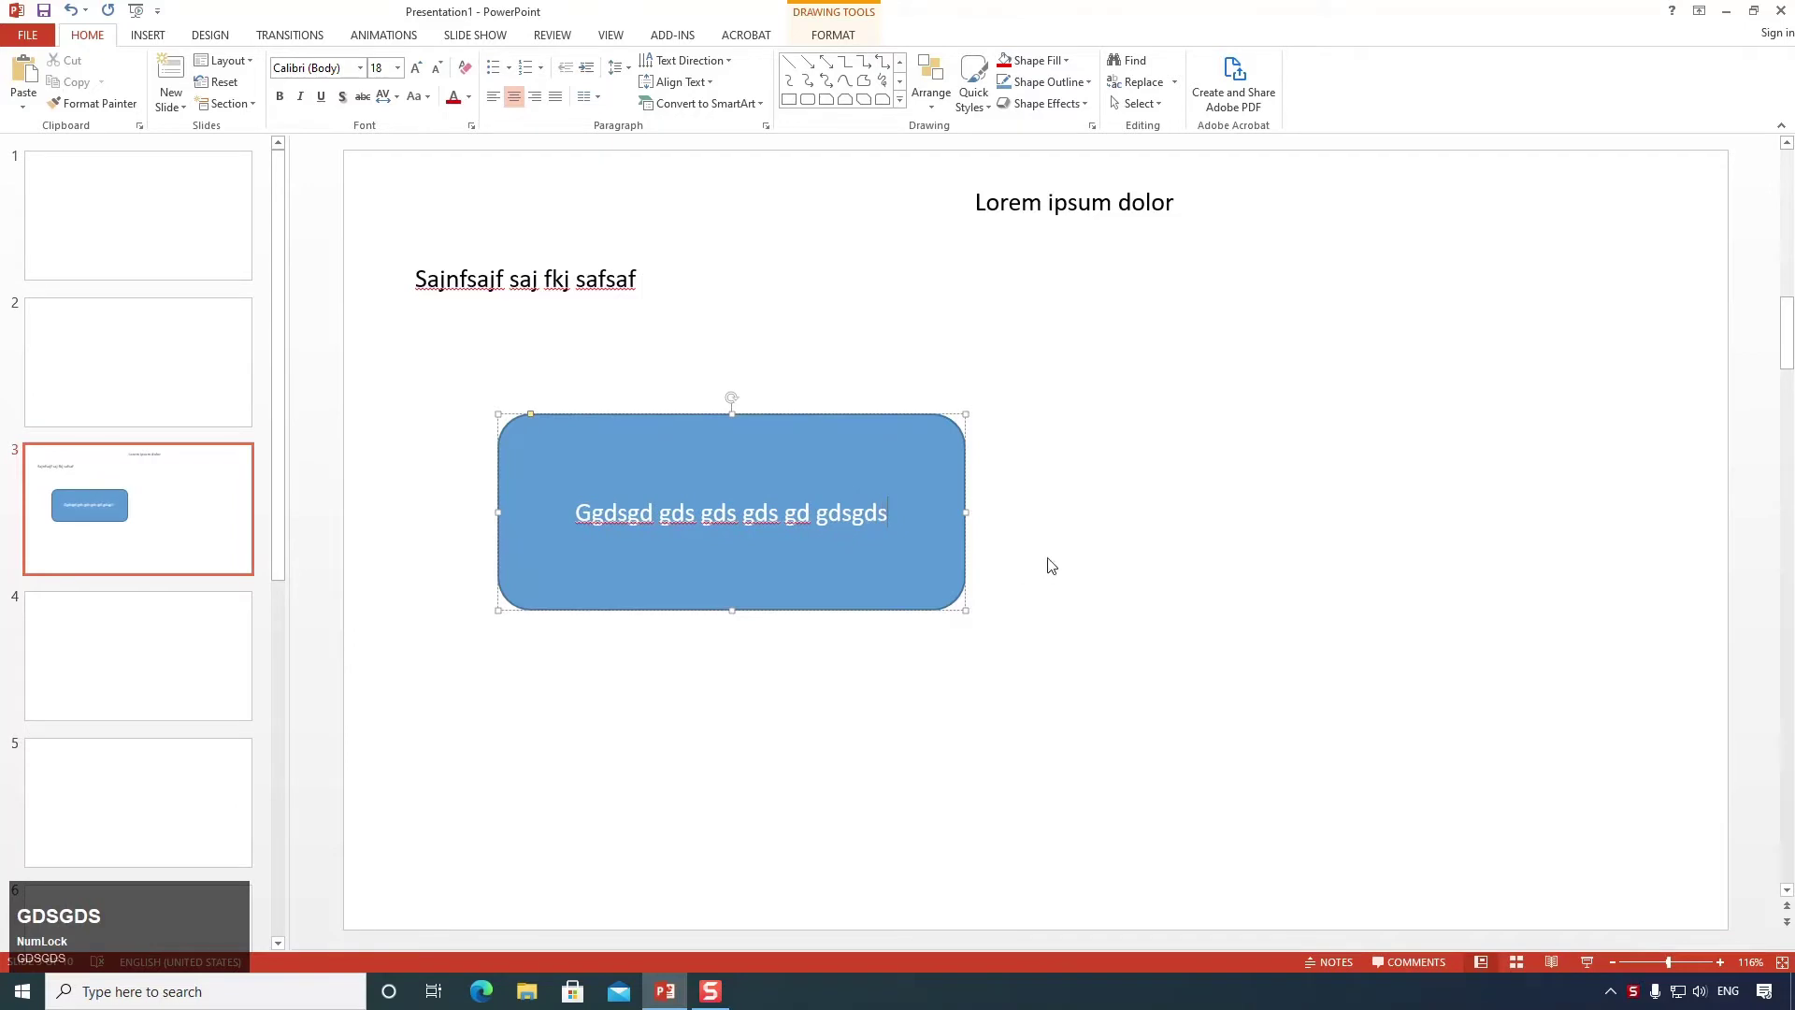
drag(1146, 492, 410, 72)
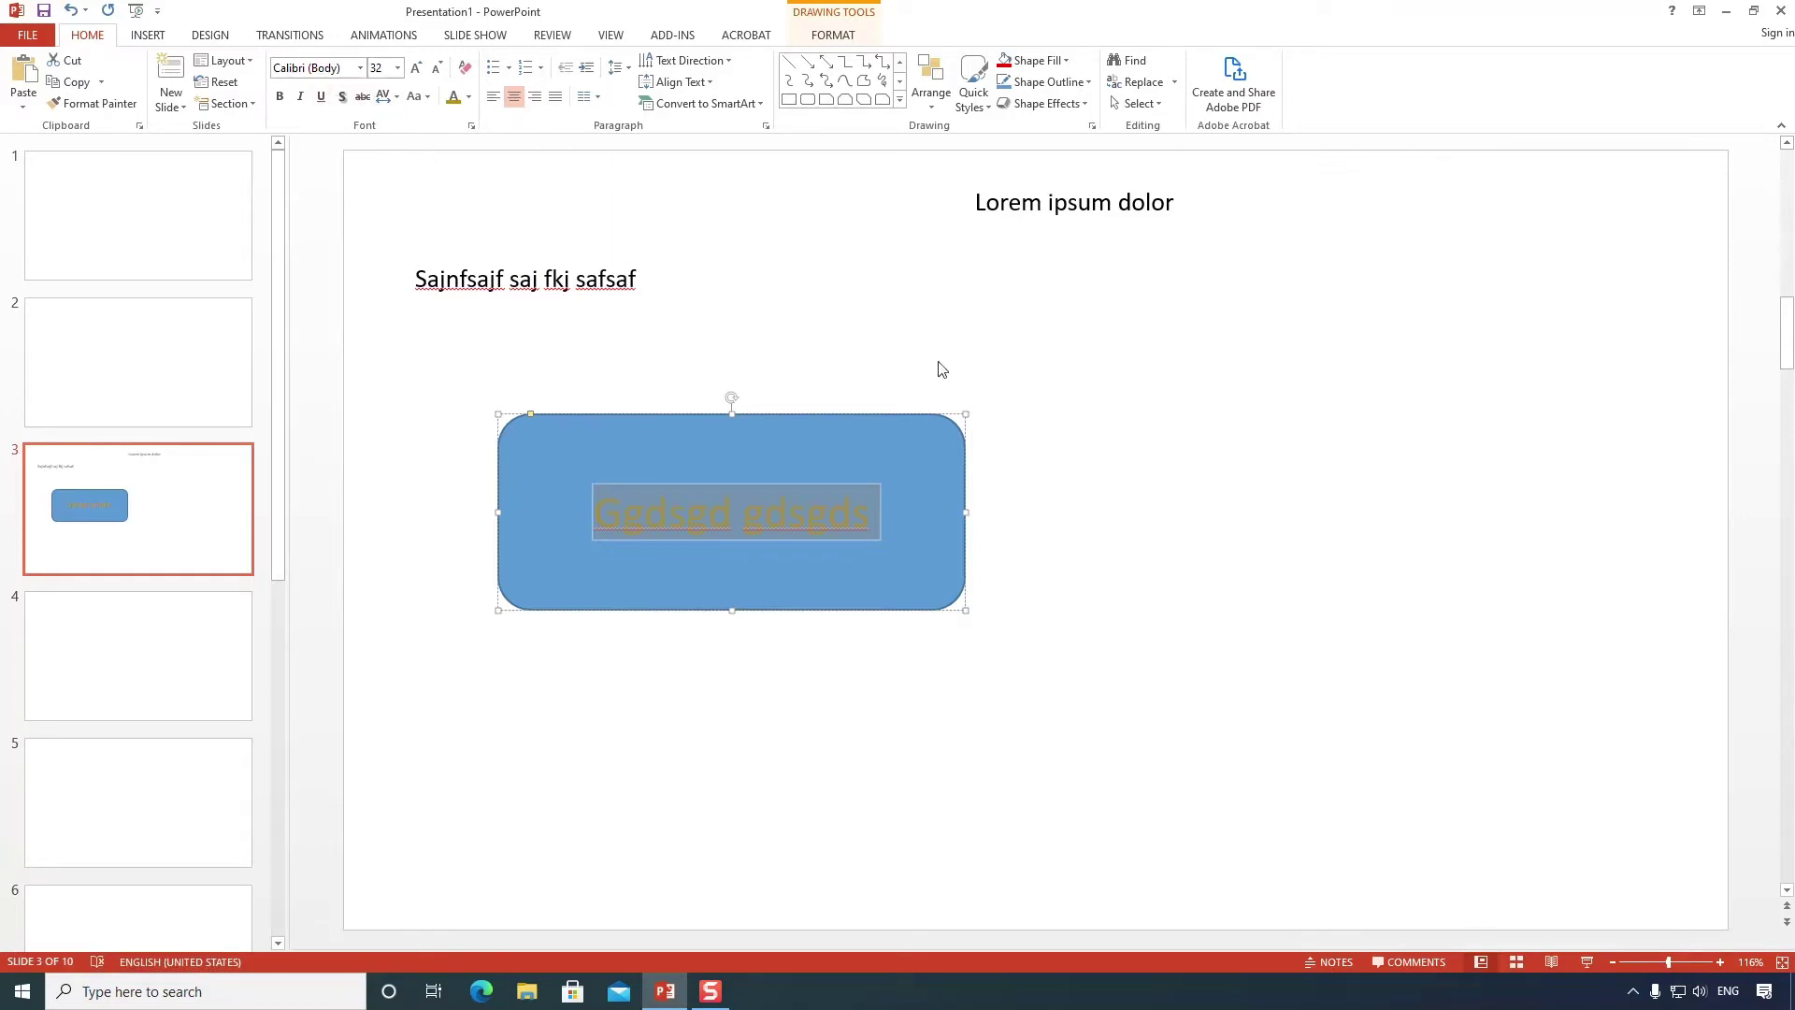
Reopen the Shapes gallery with the gold-lettered rounded rectangle still on slide 3.
click(932, 312)
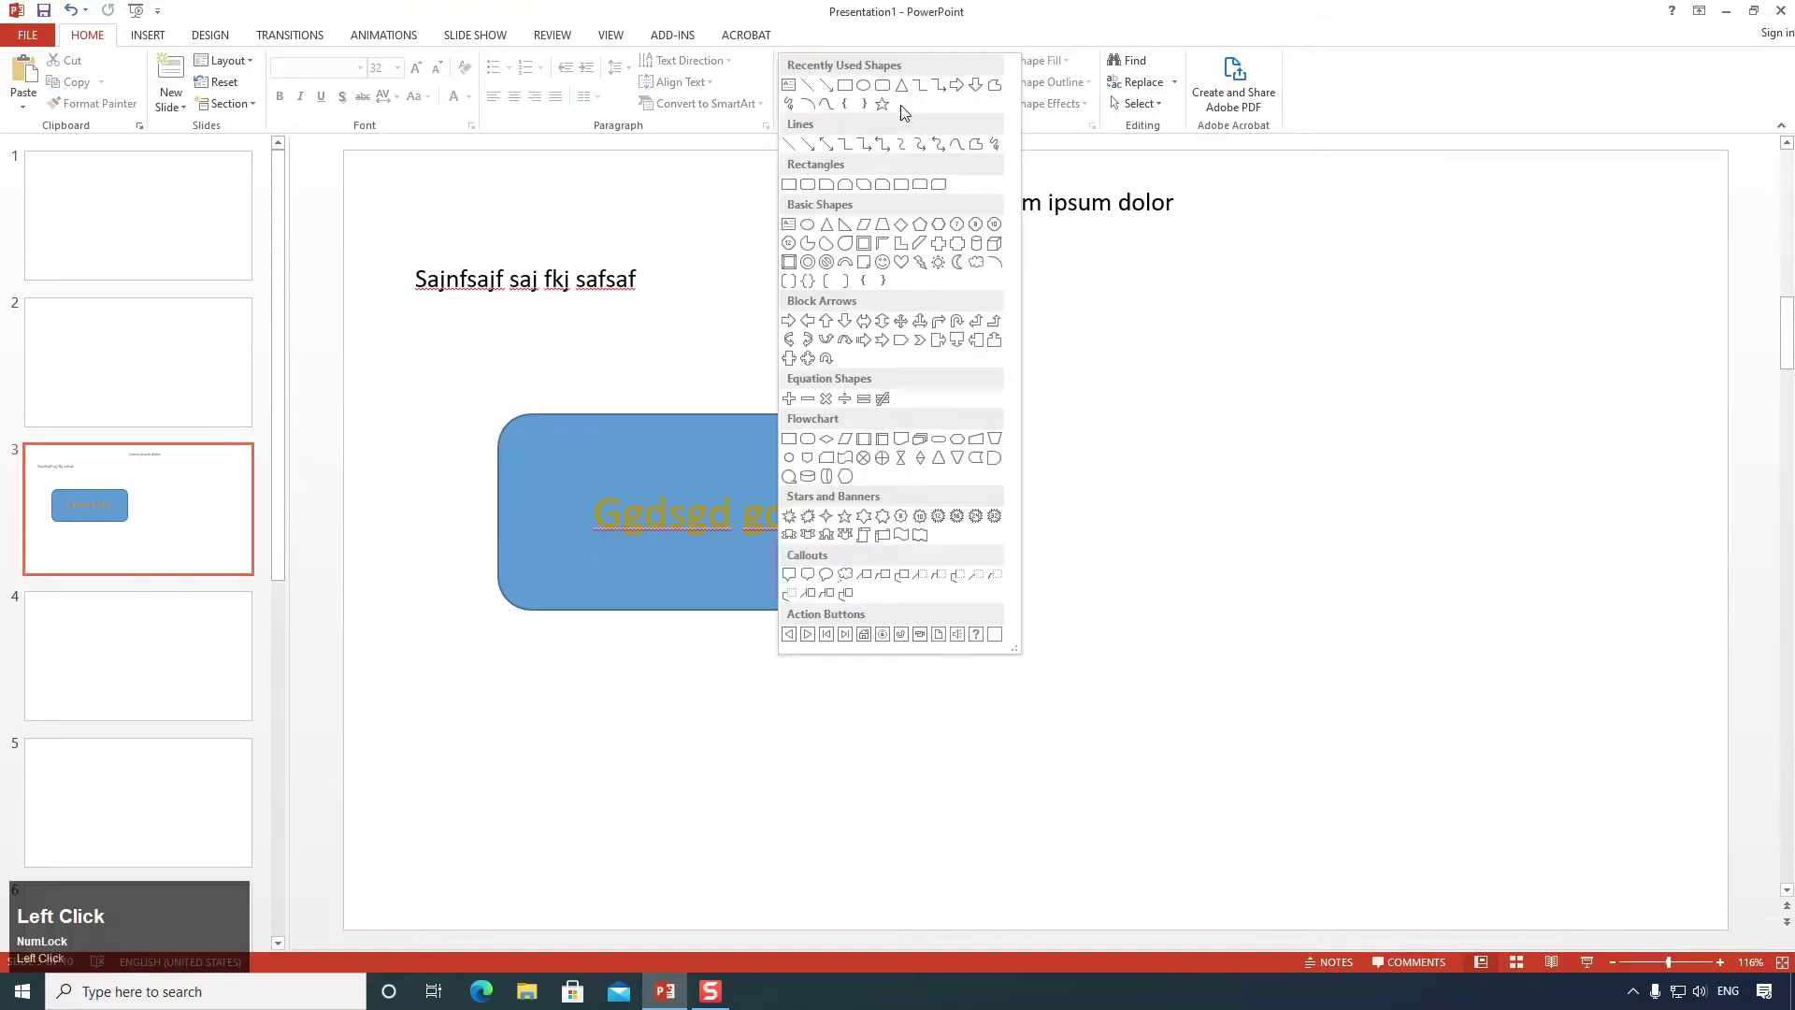
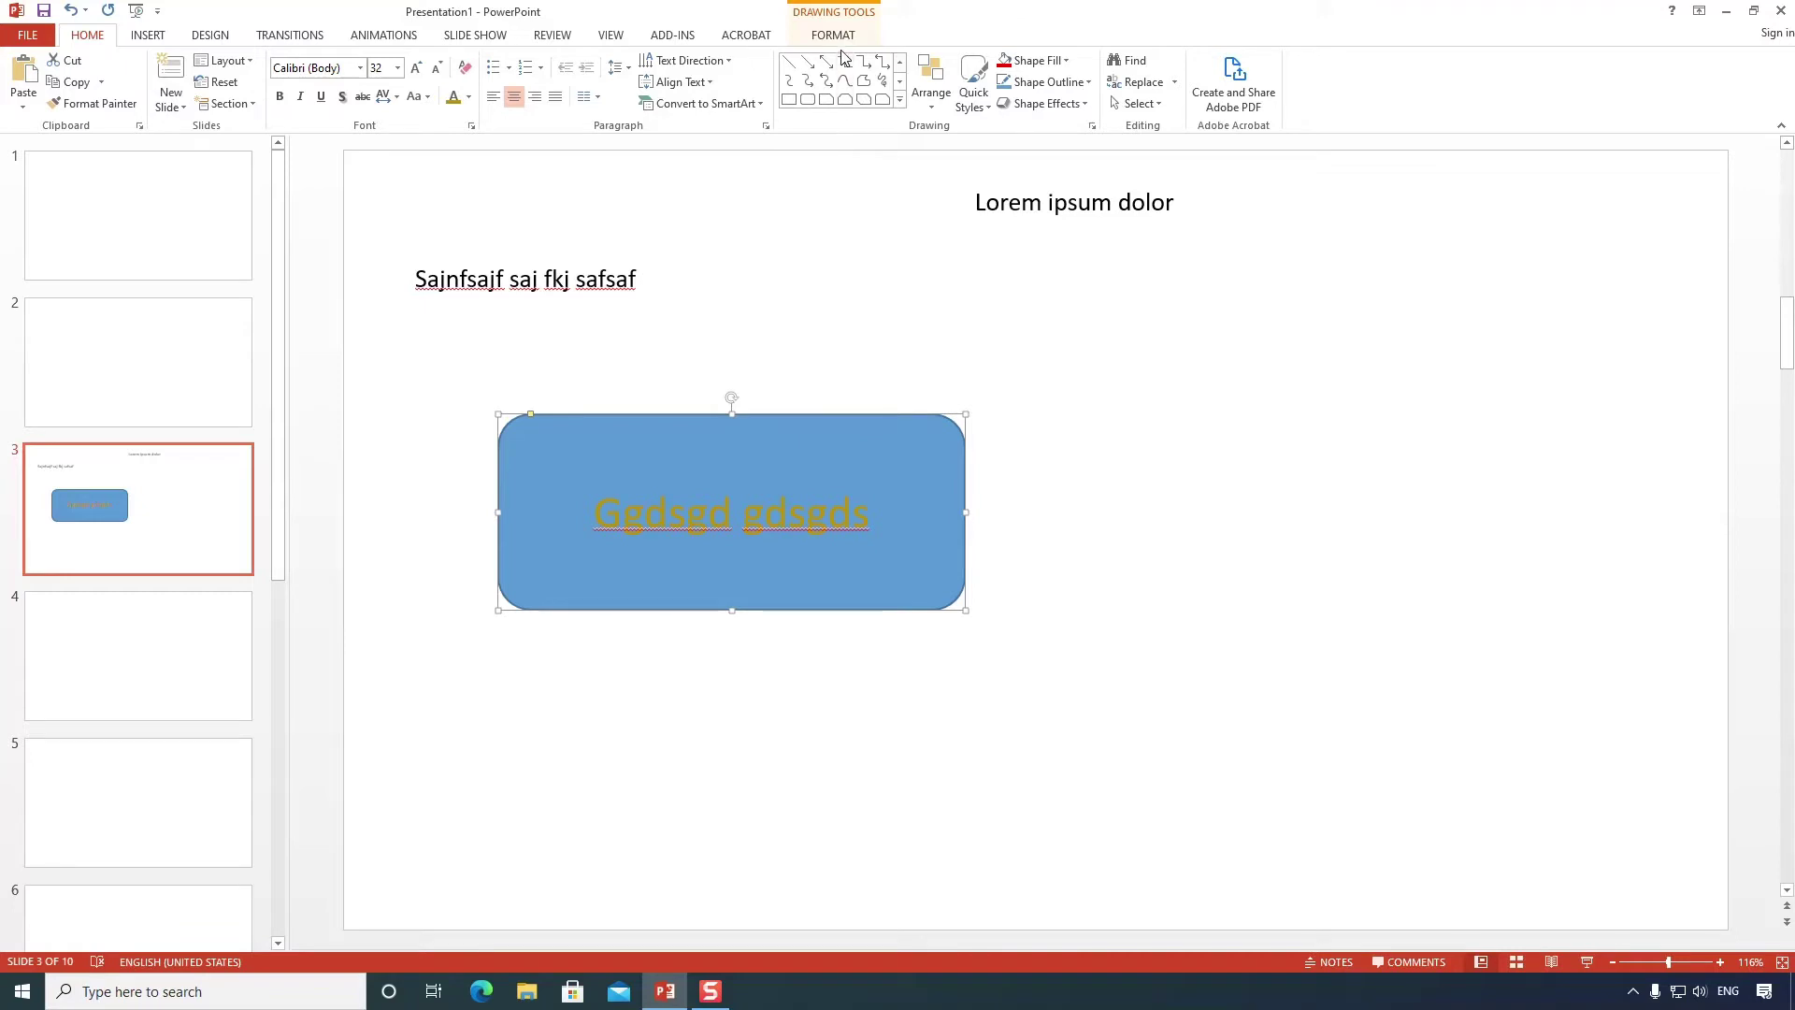
Give the rounded rectangle a light grey gradient shape style and browse the style gallery.
click(846, 44)
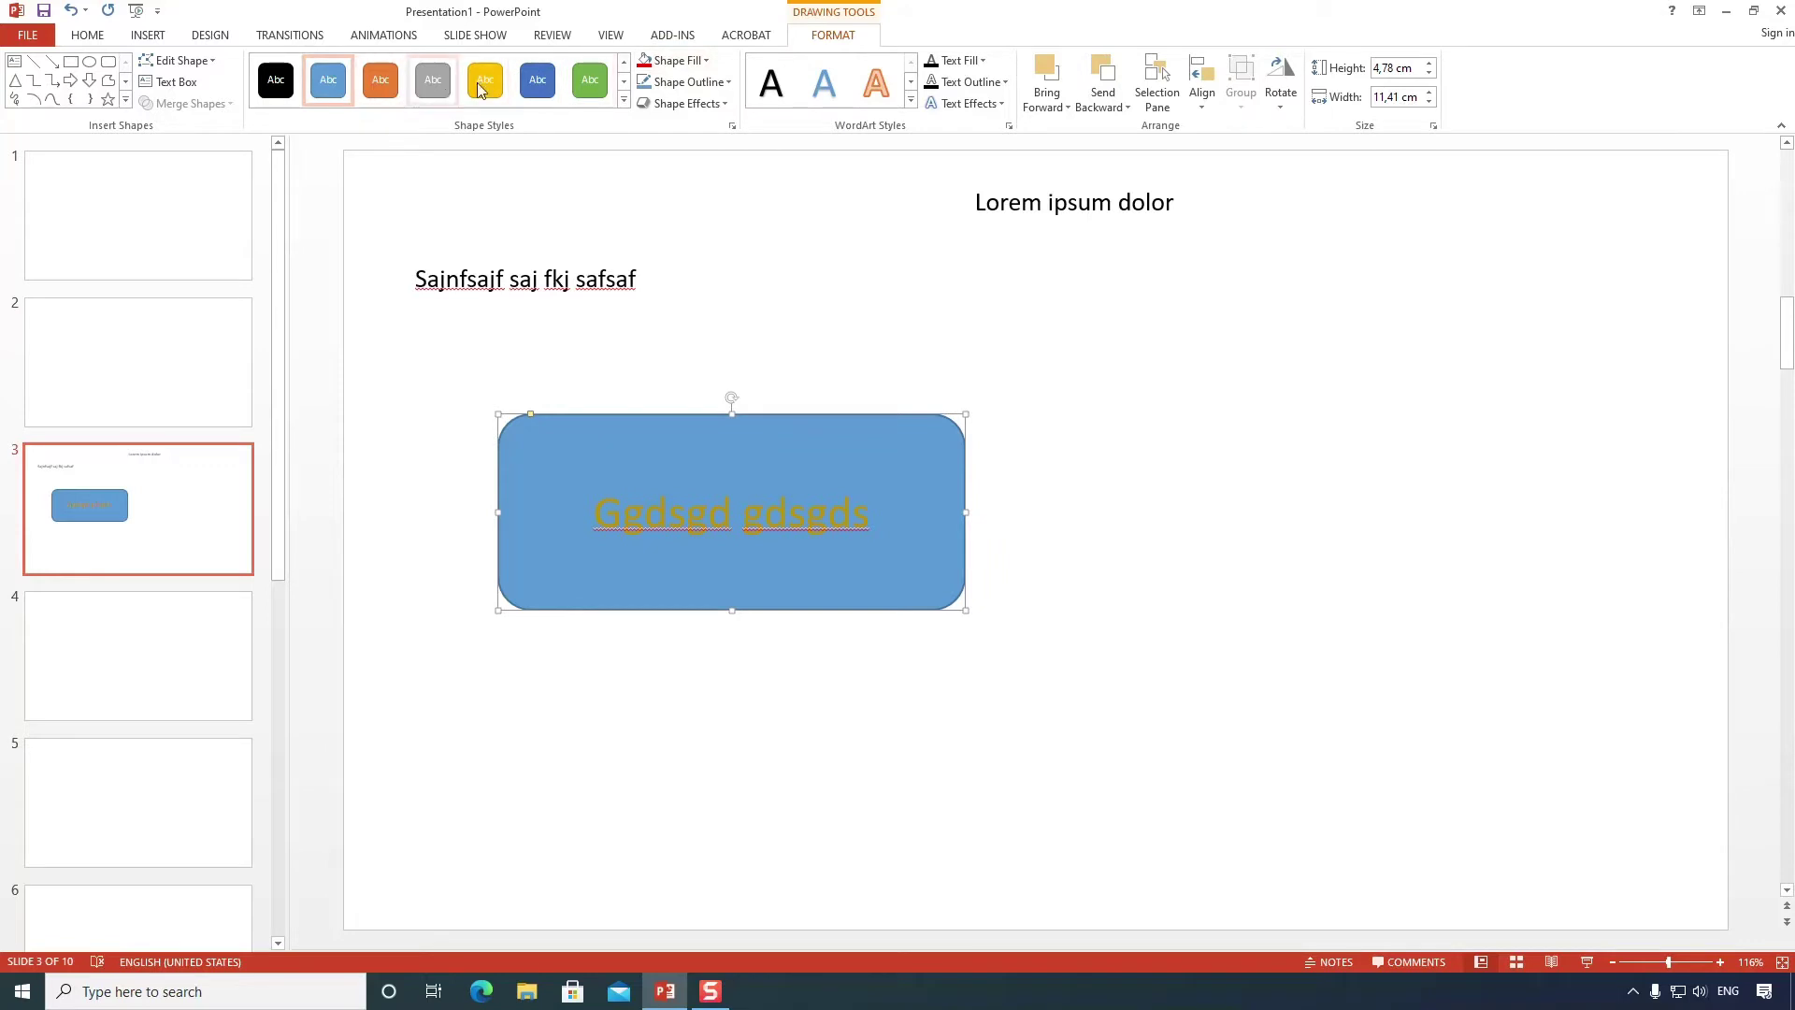
click(593, 86)
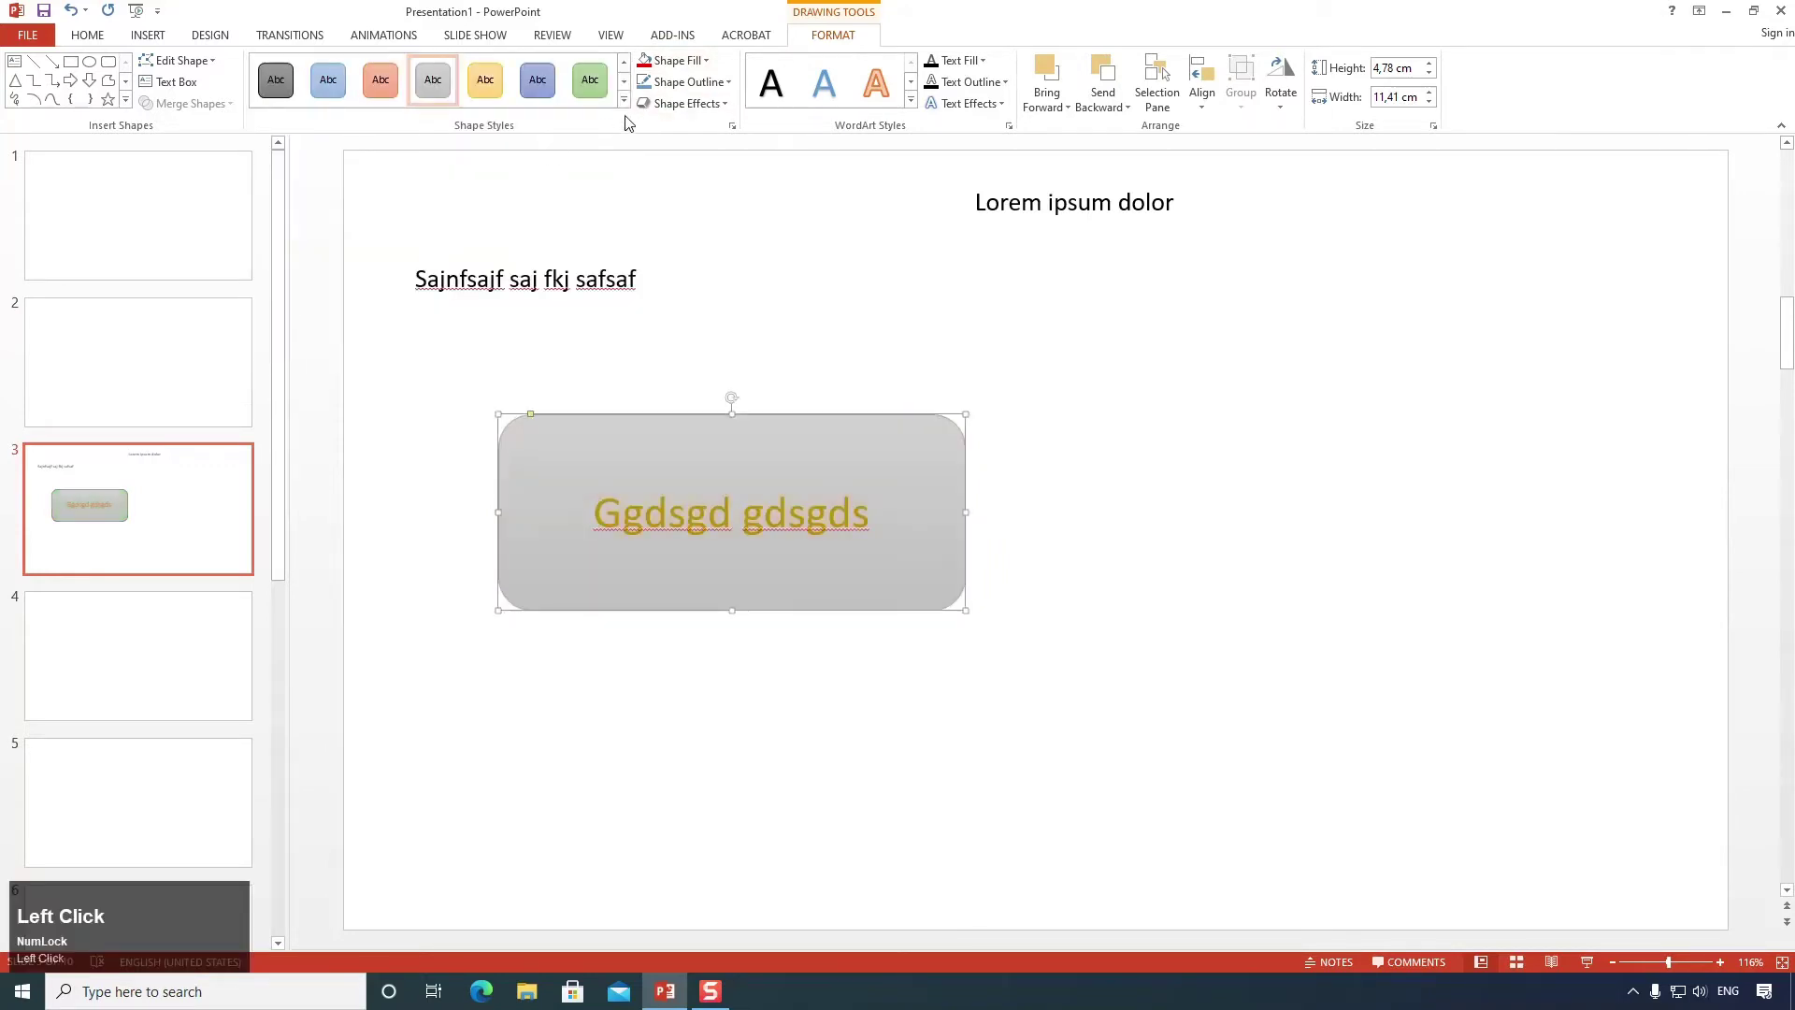
scroll(down, 3)
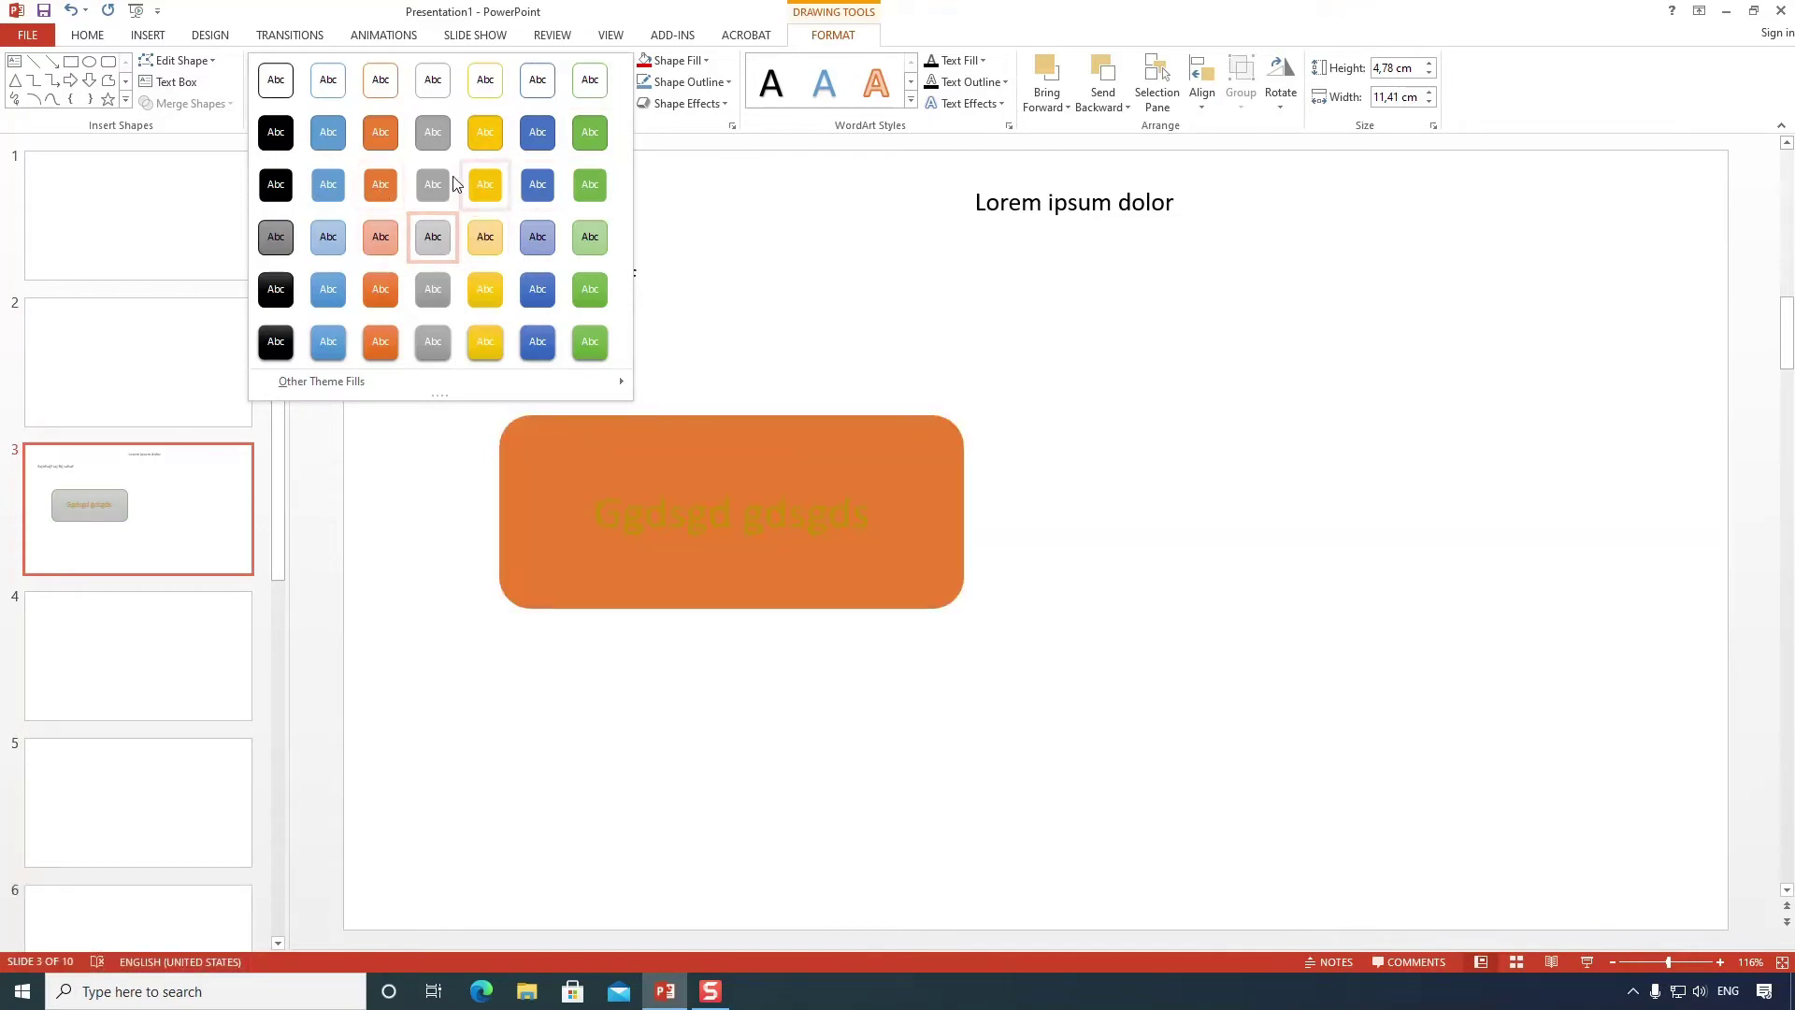
Fill the rounded rectangle pale yellow and give it a dashed outline.
click(653, 130)
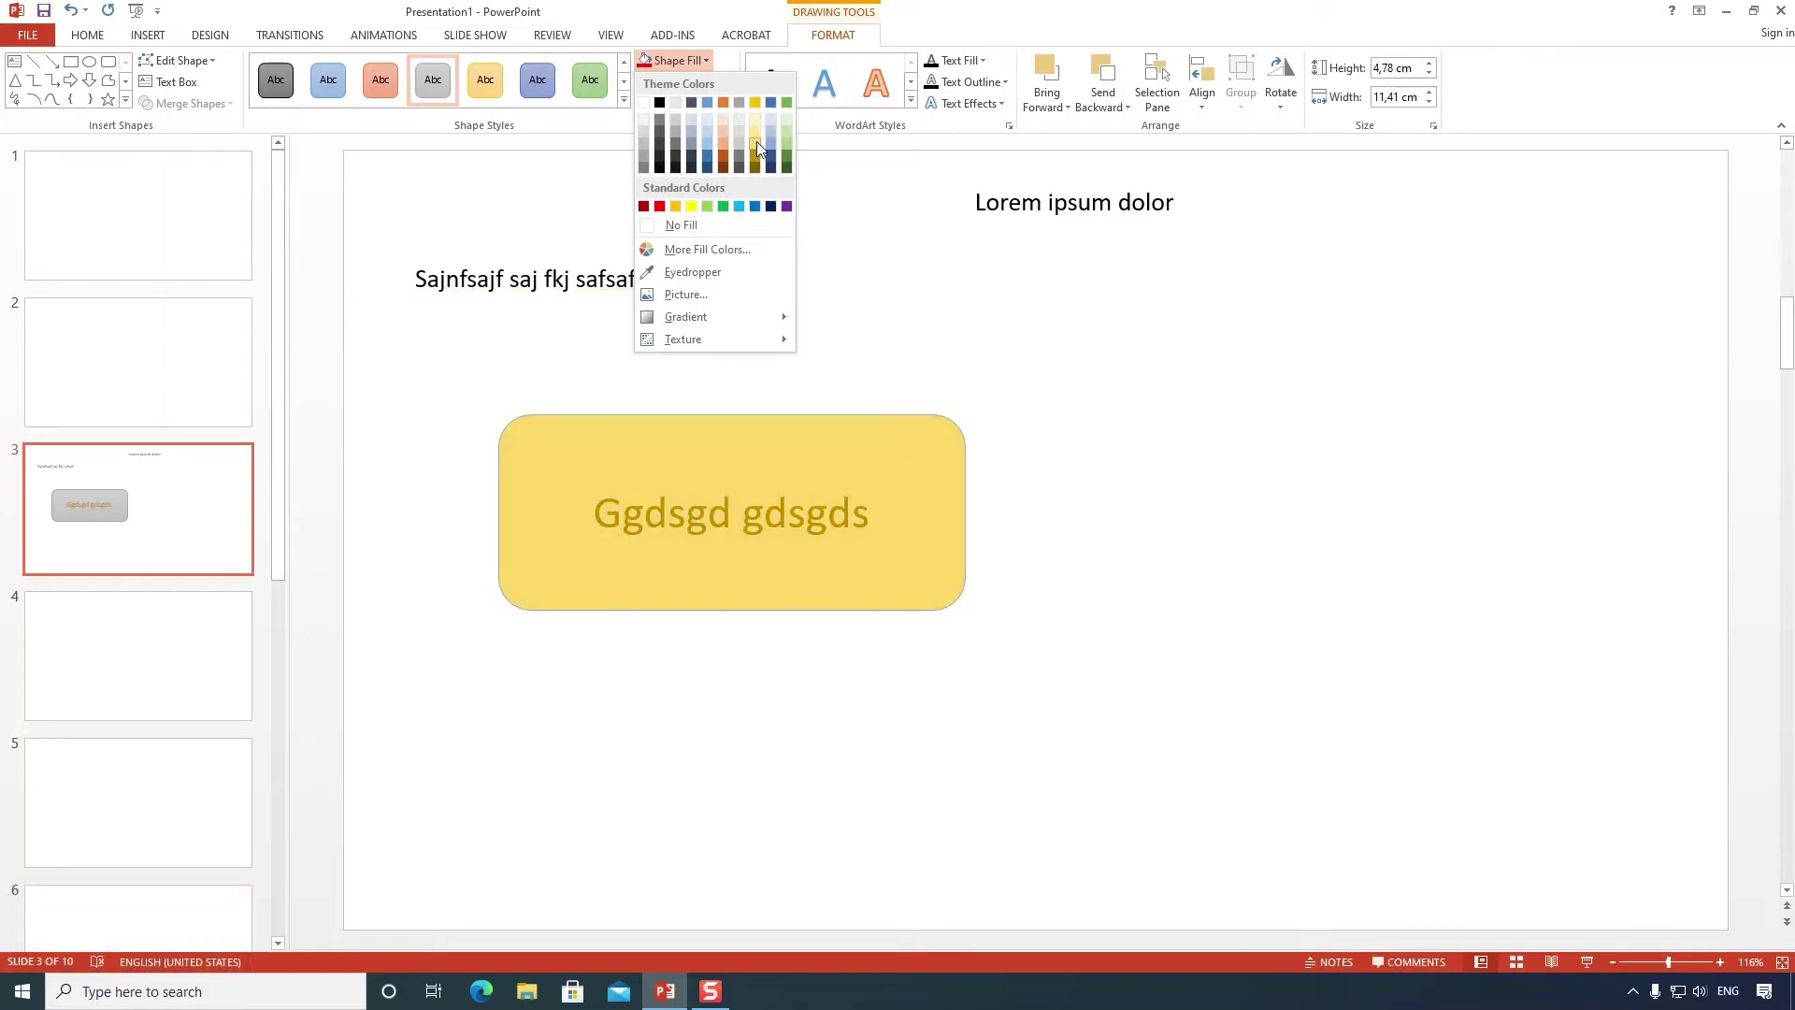
click(764, 146)
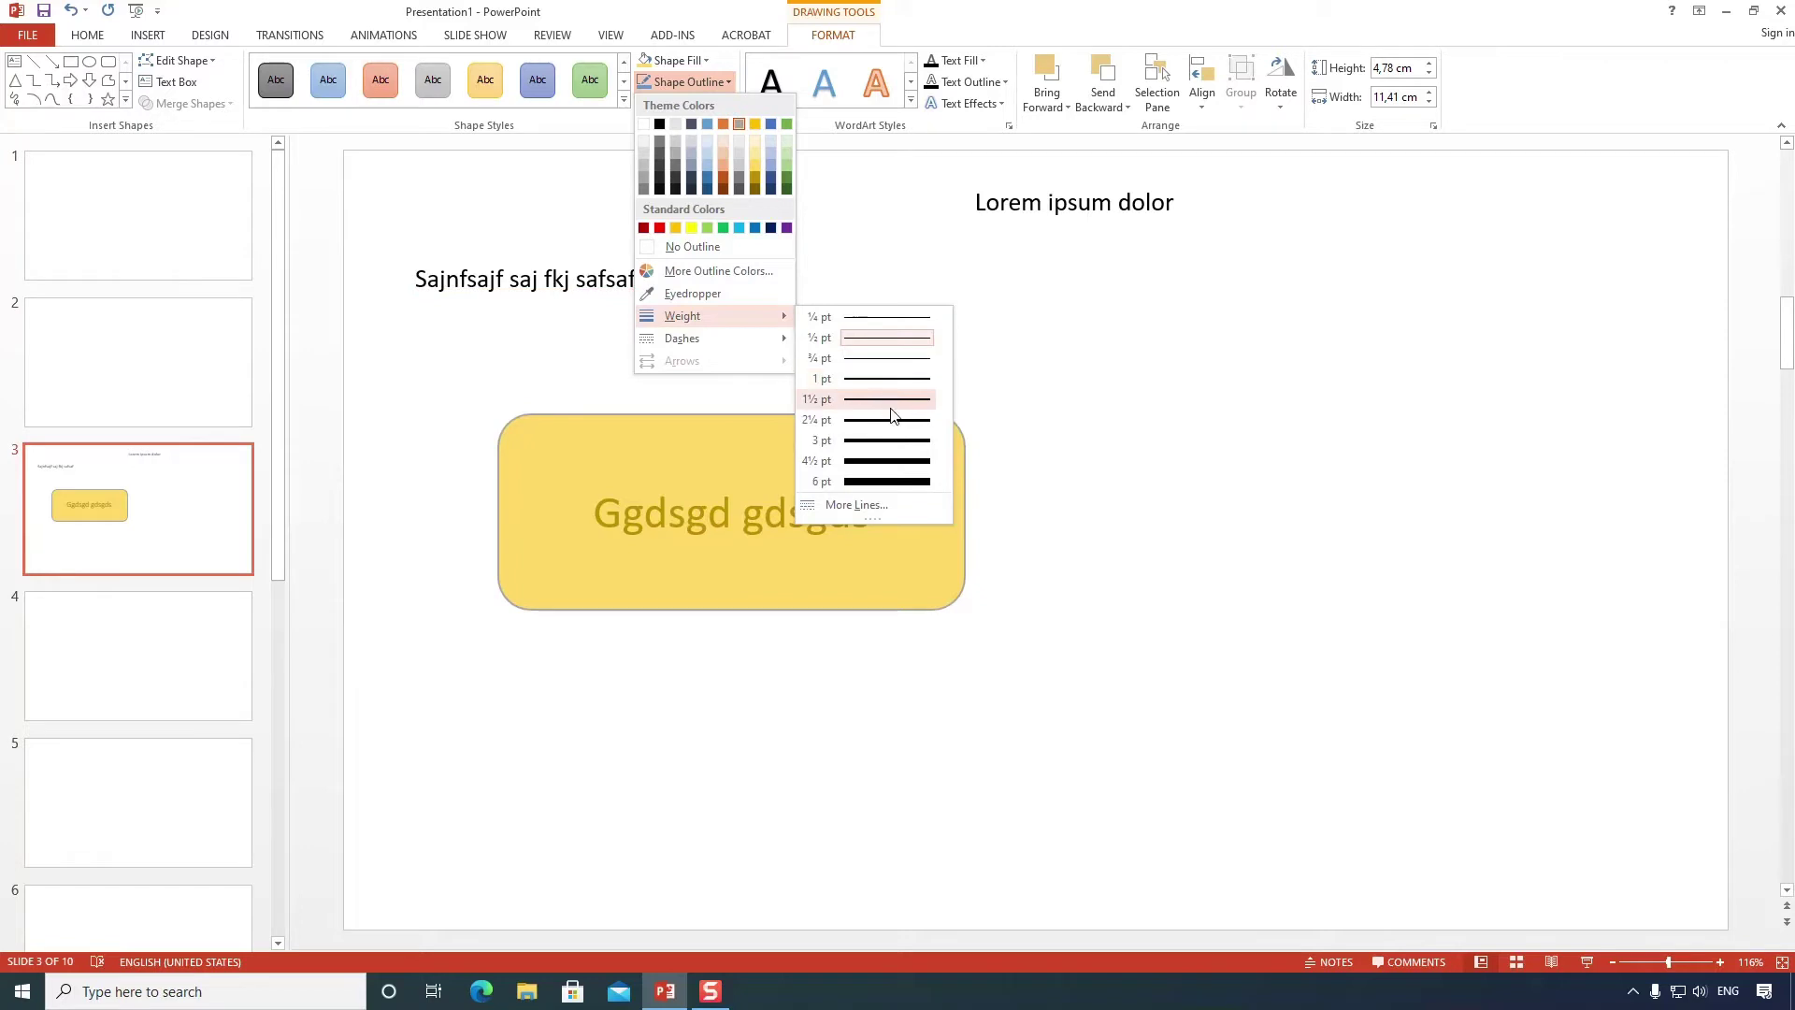
click(752, 336)
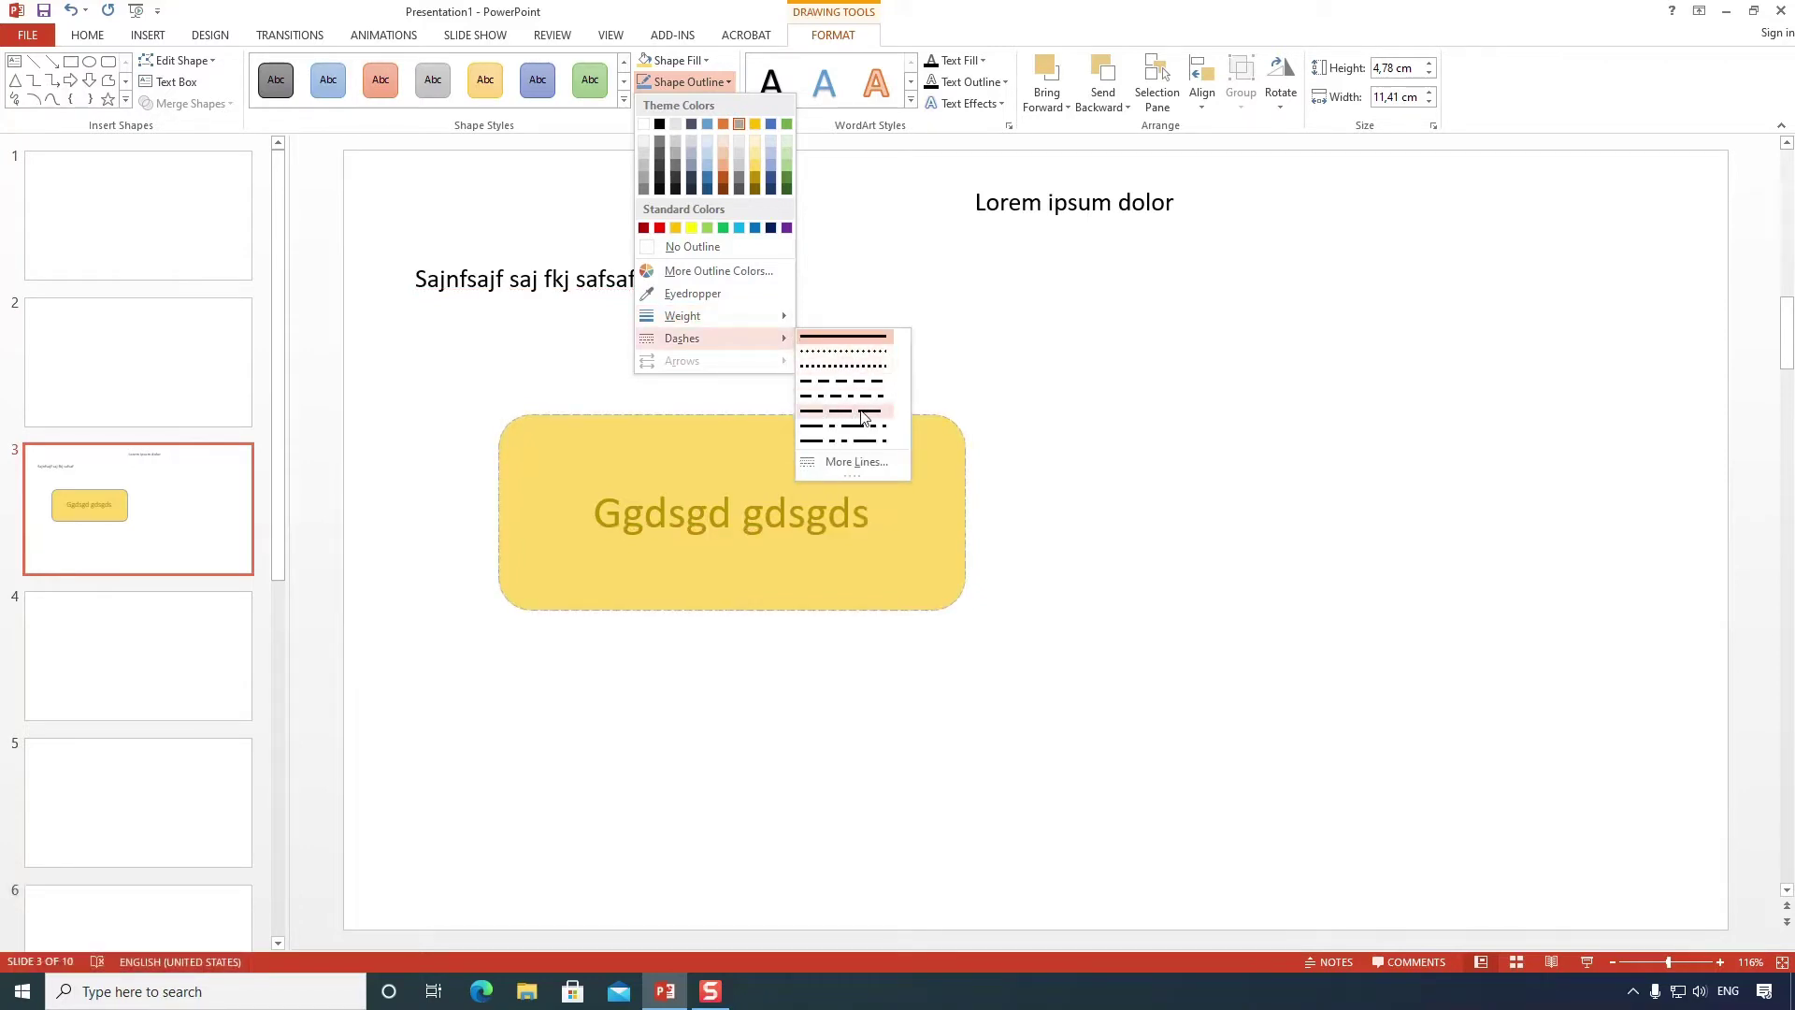
click(867, 414)
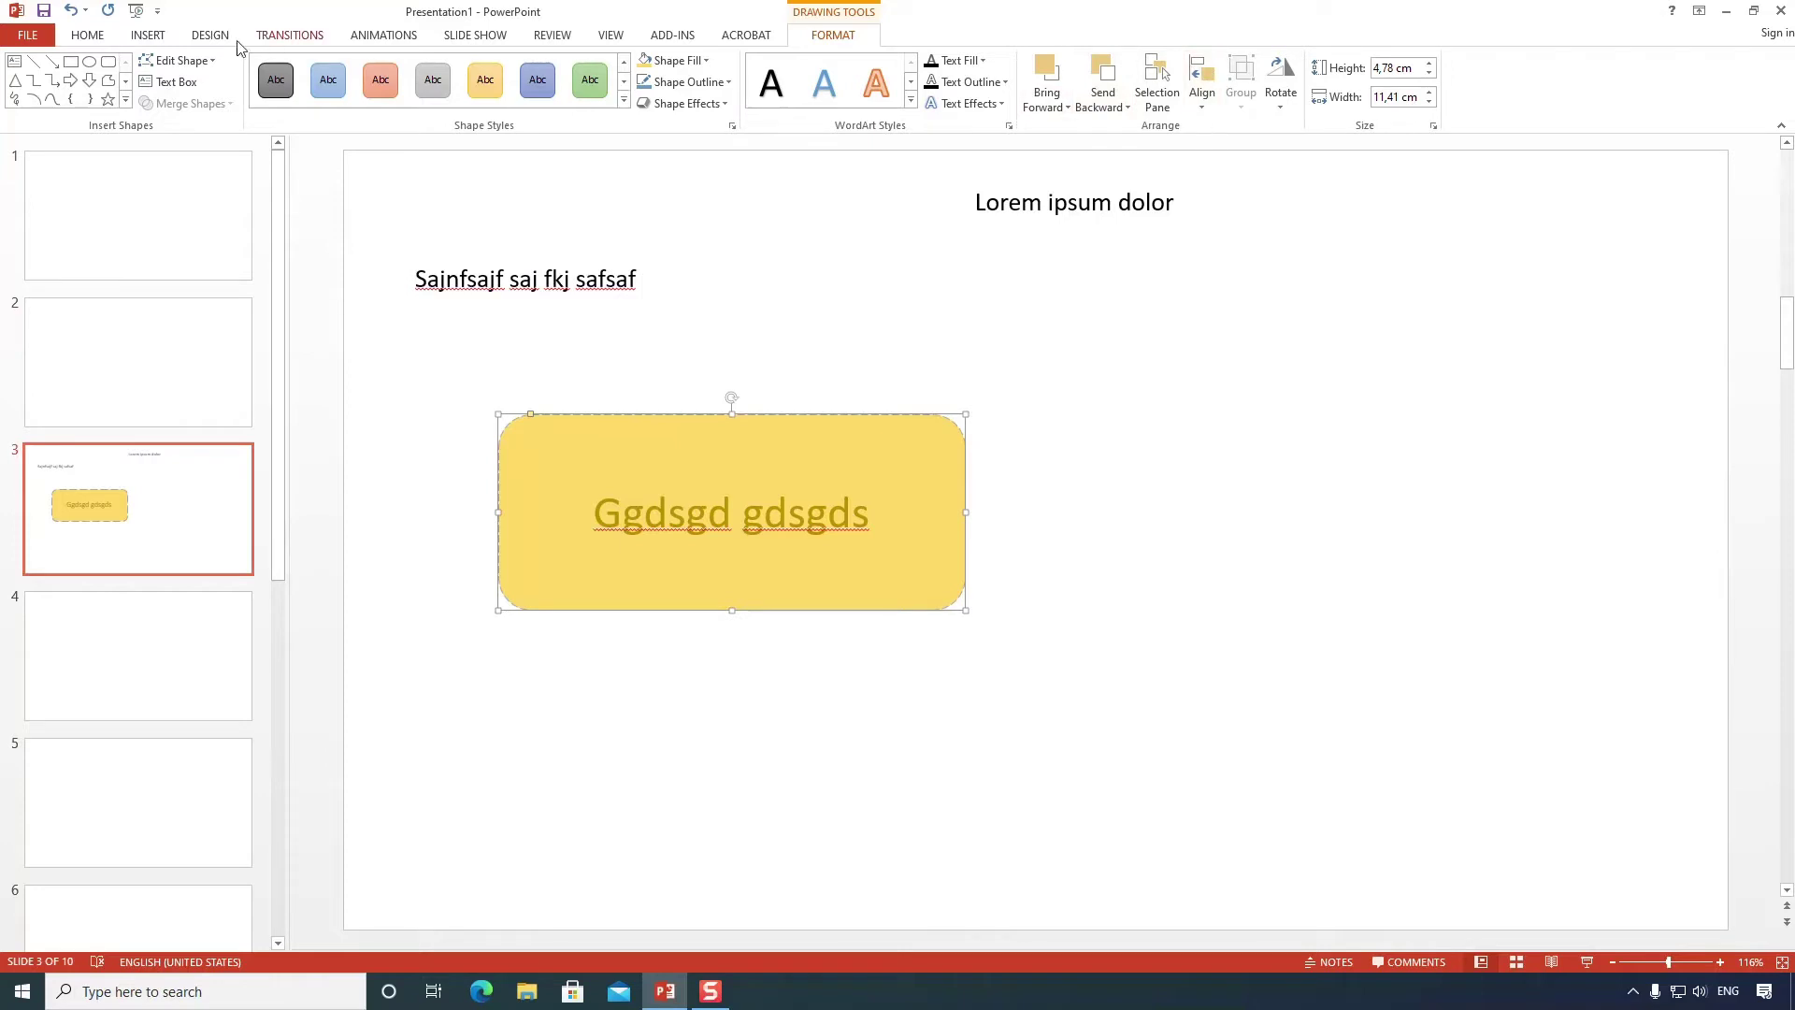
From the Home Shapes gallery draw a large star overlapping the yellow rounded rectangle.
click(94, 40)
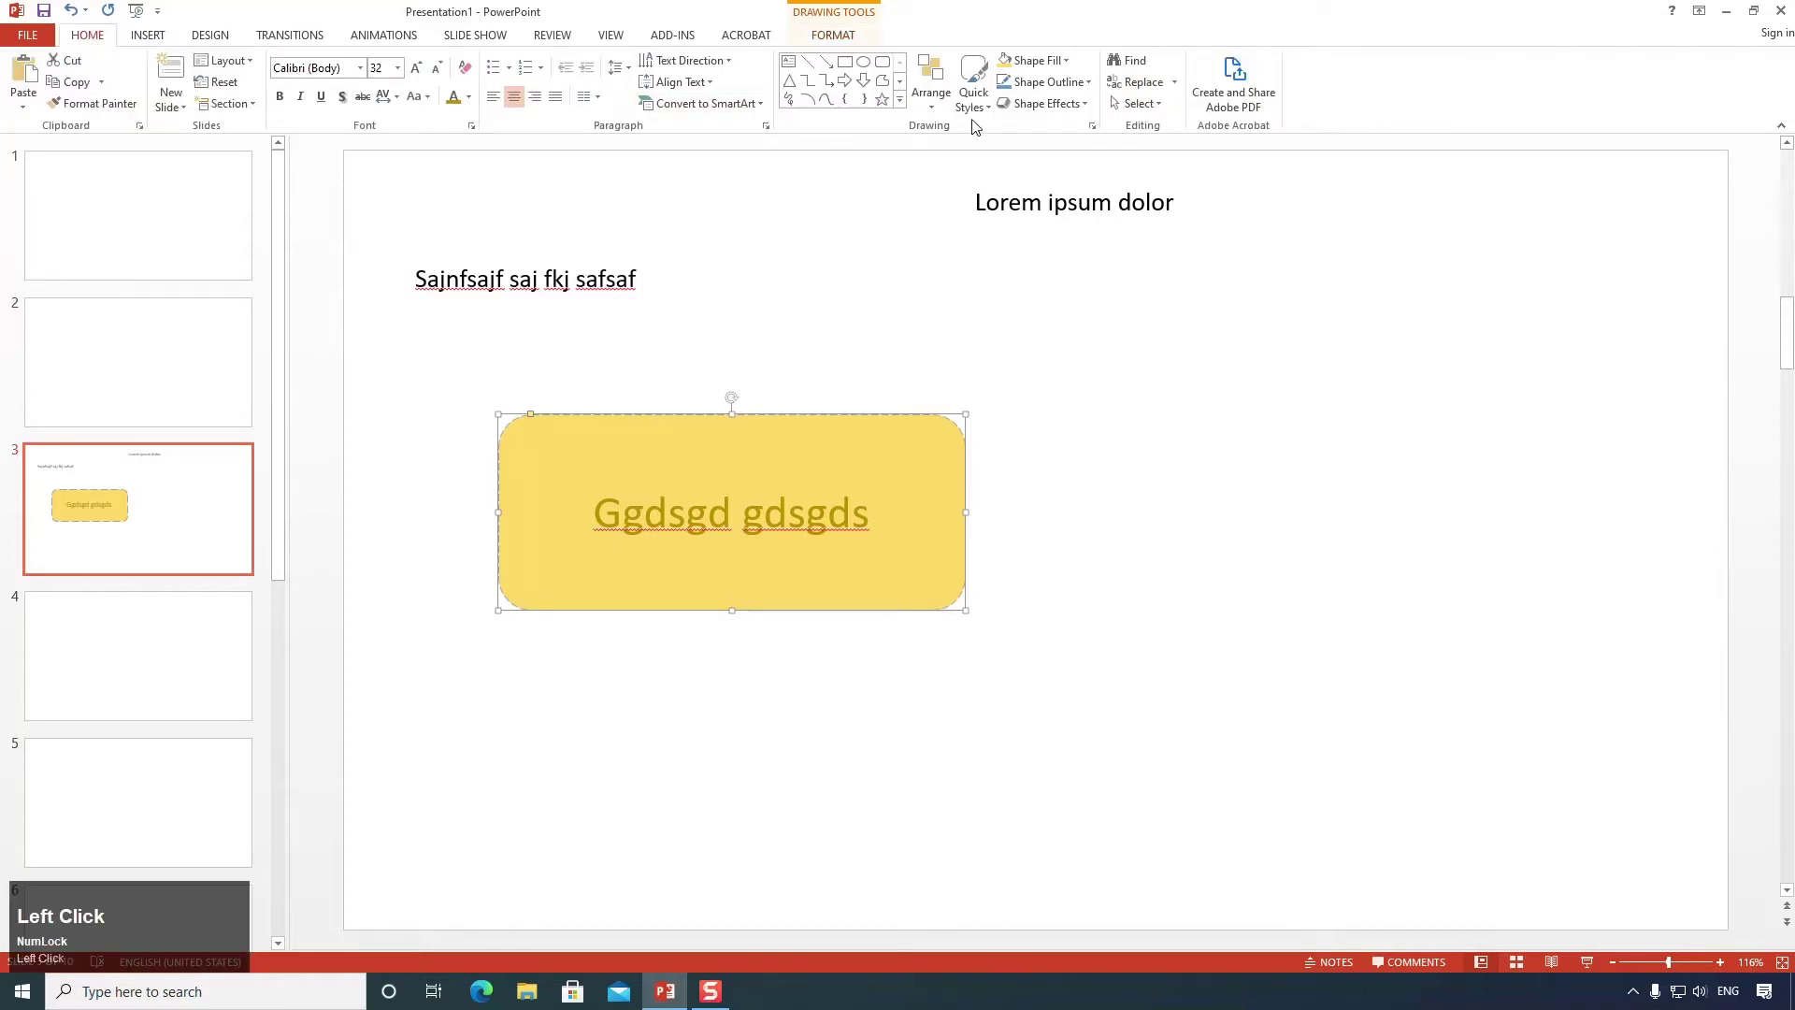
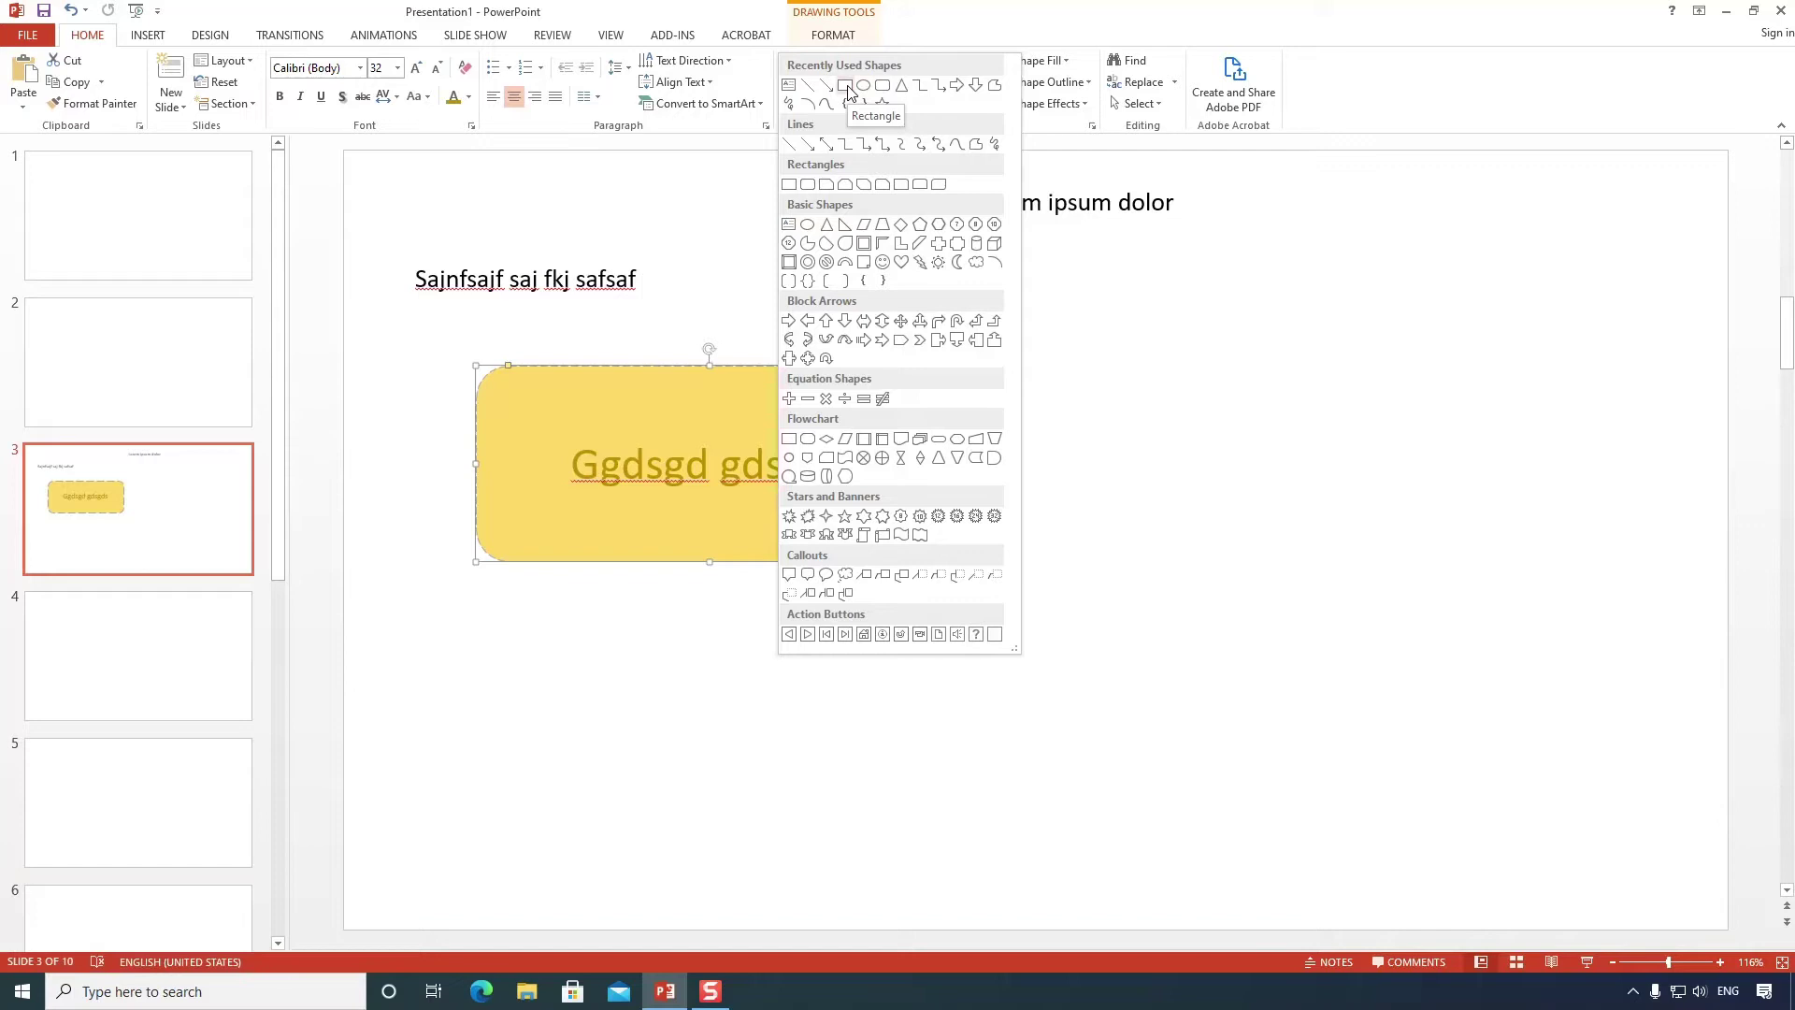
drag(906, 91, 832, 33)
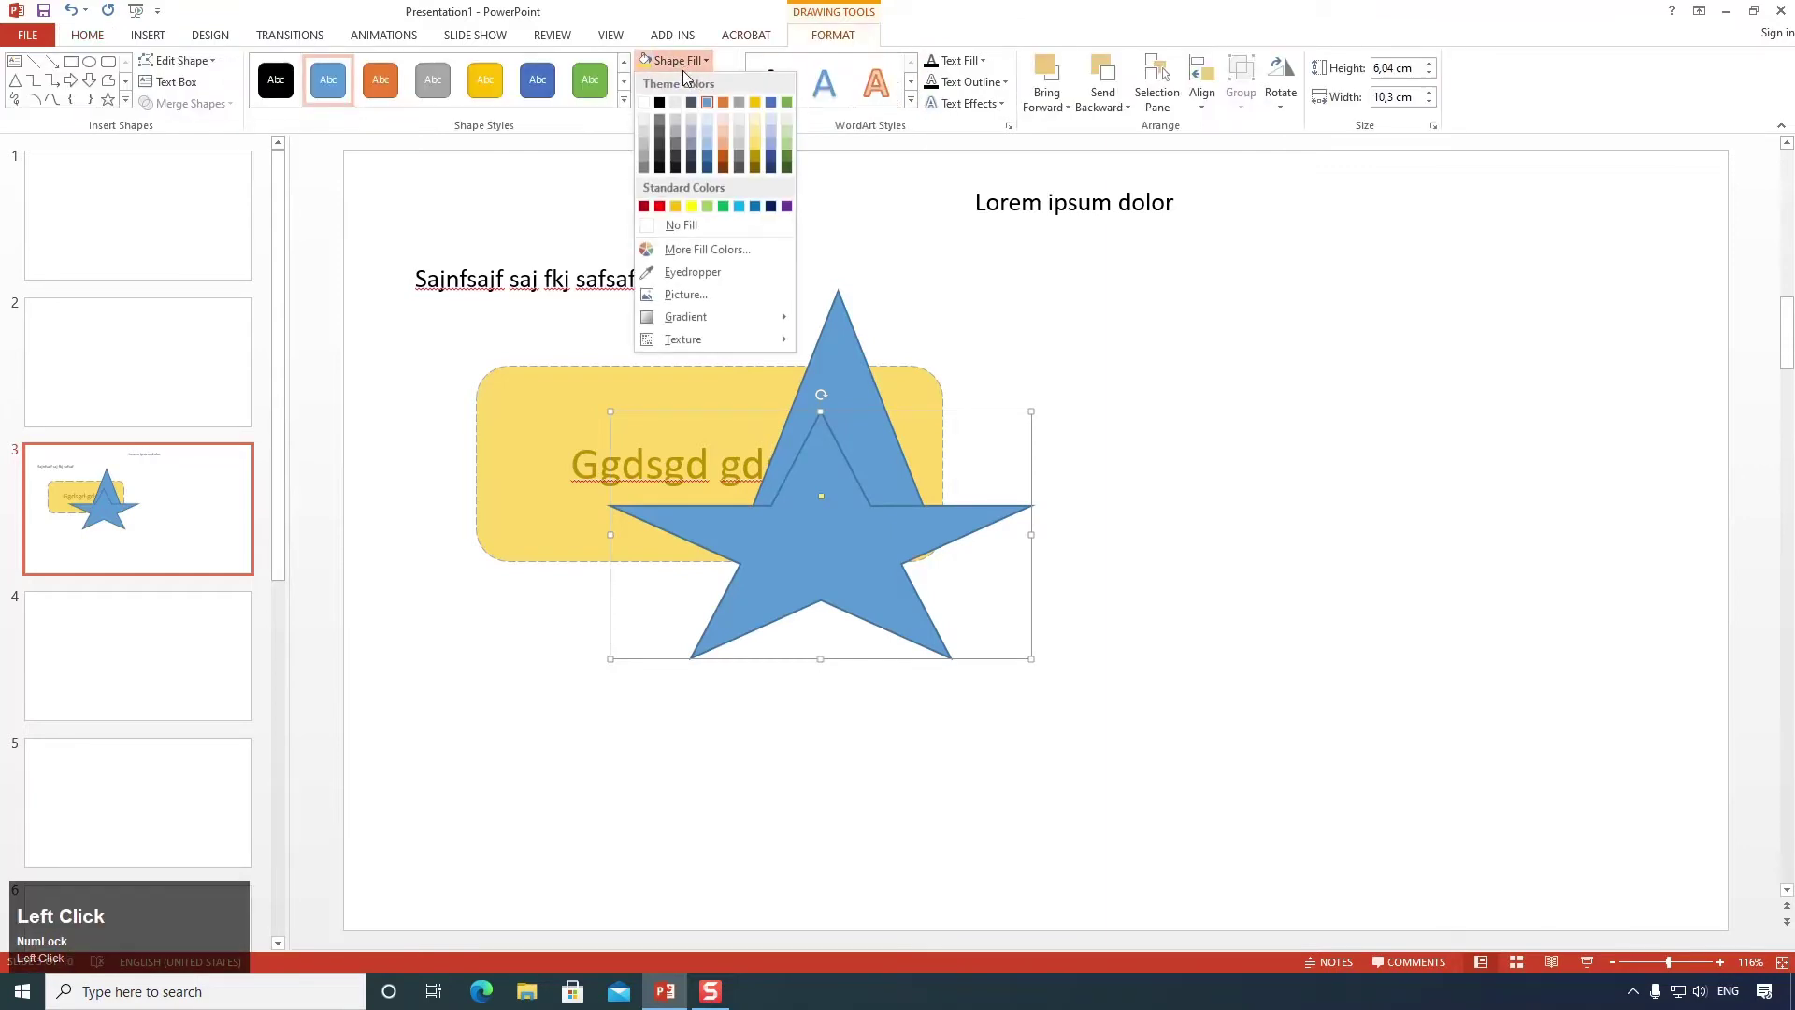
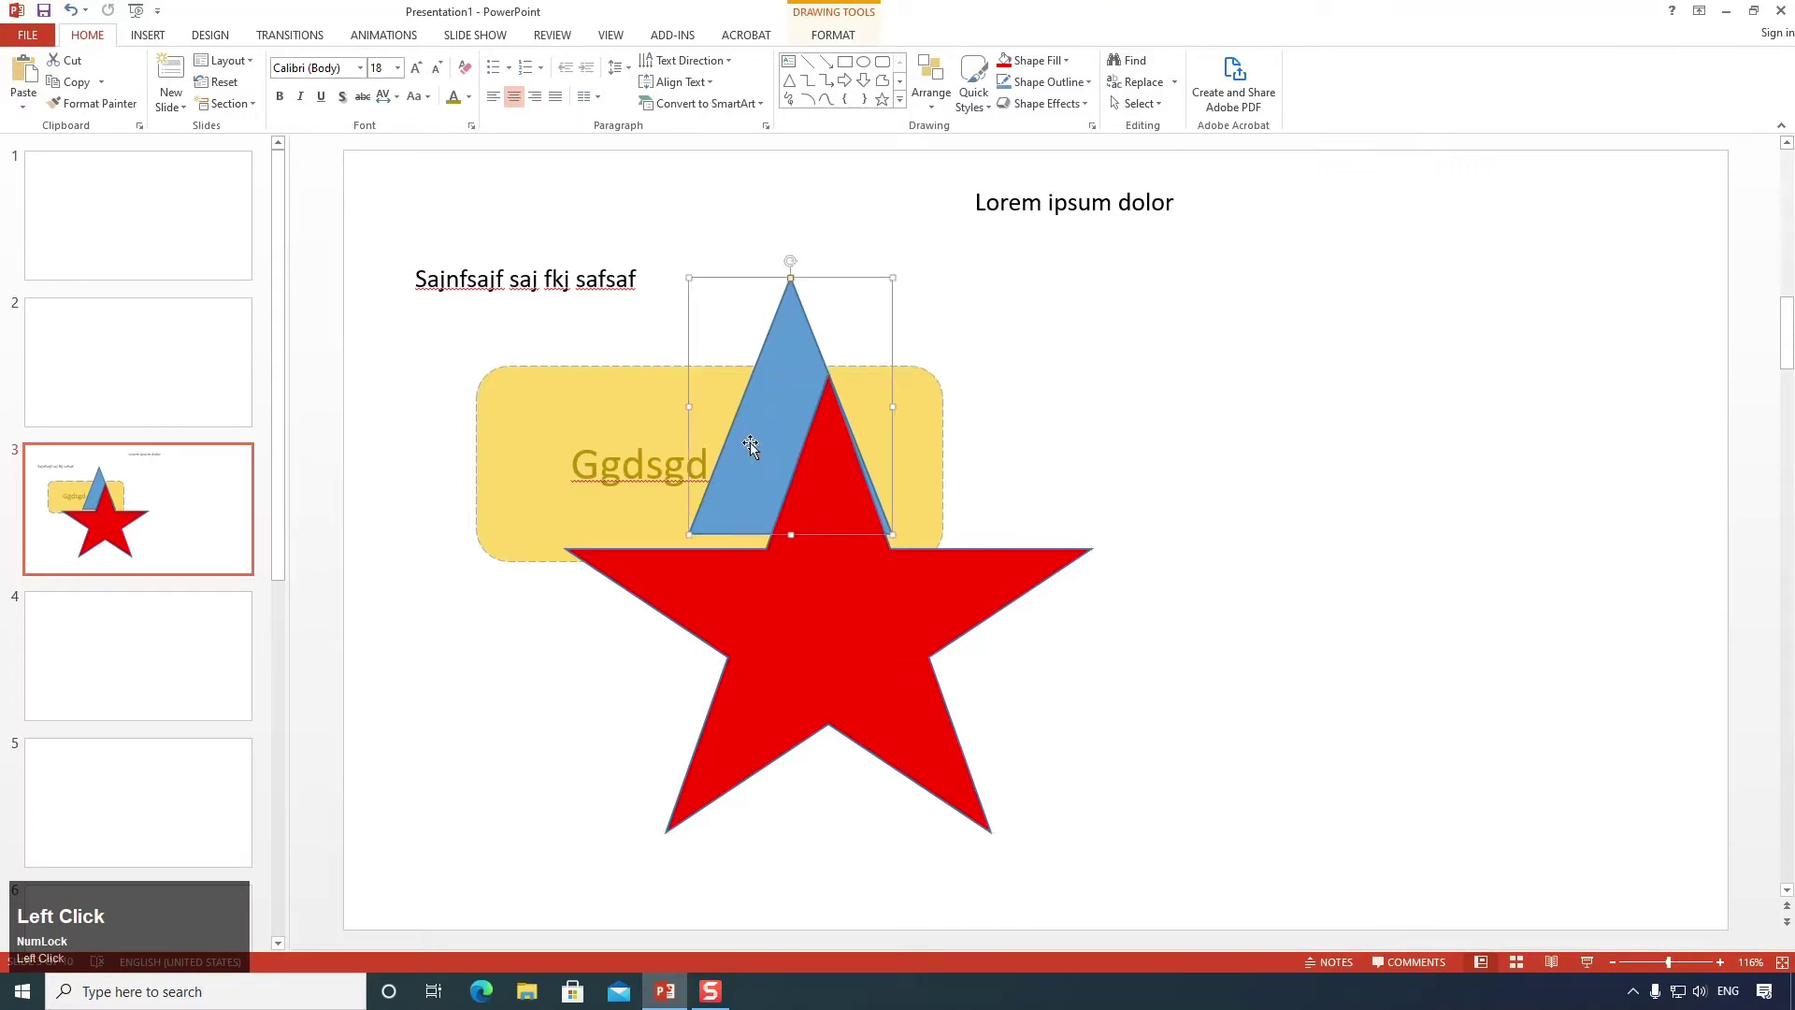
click(627, 439)
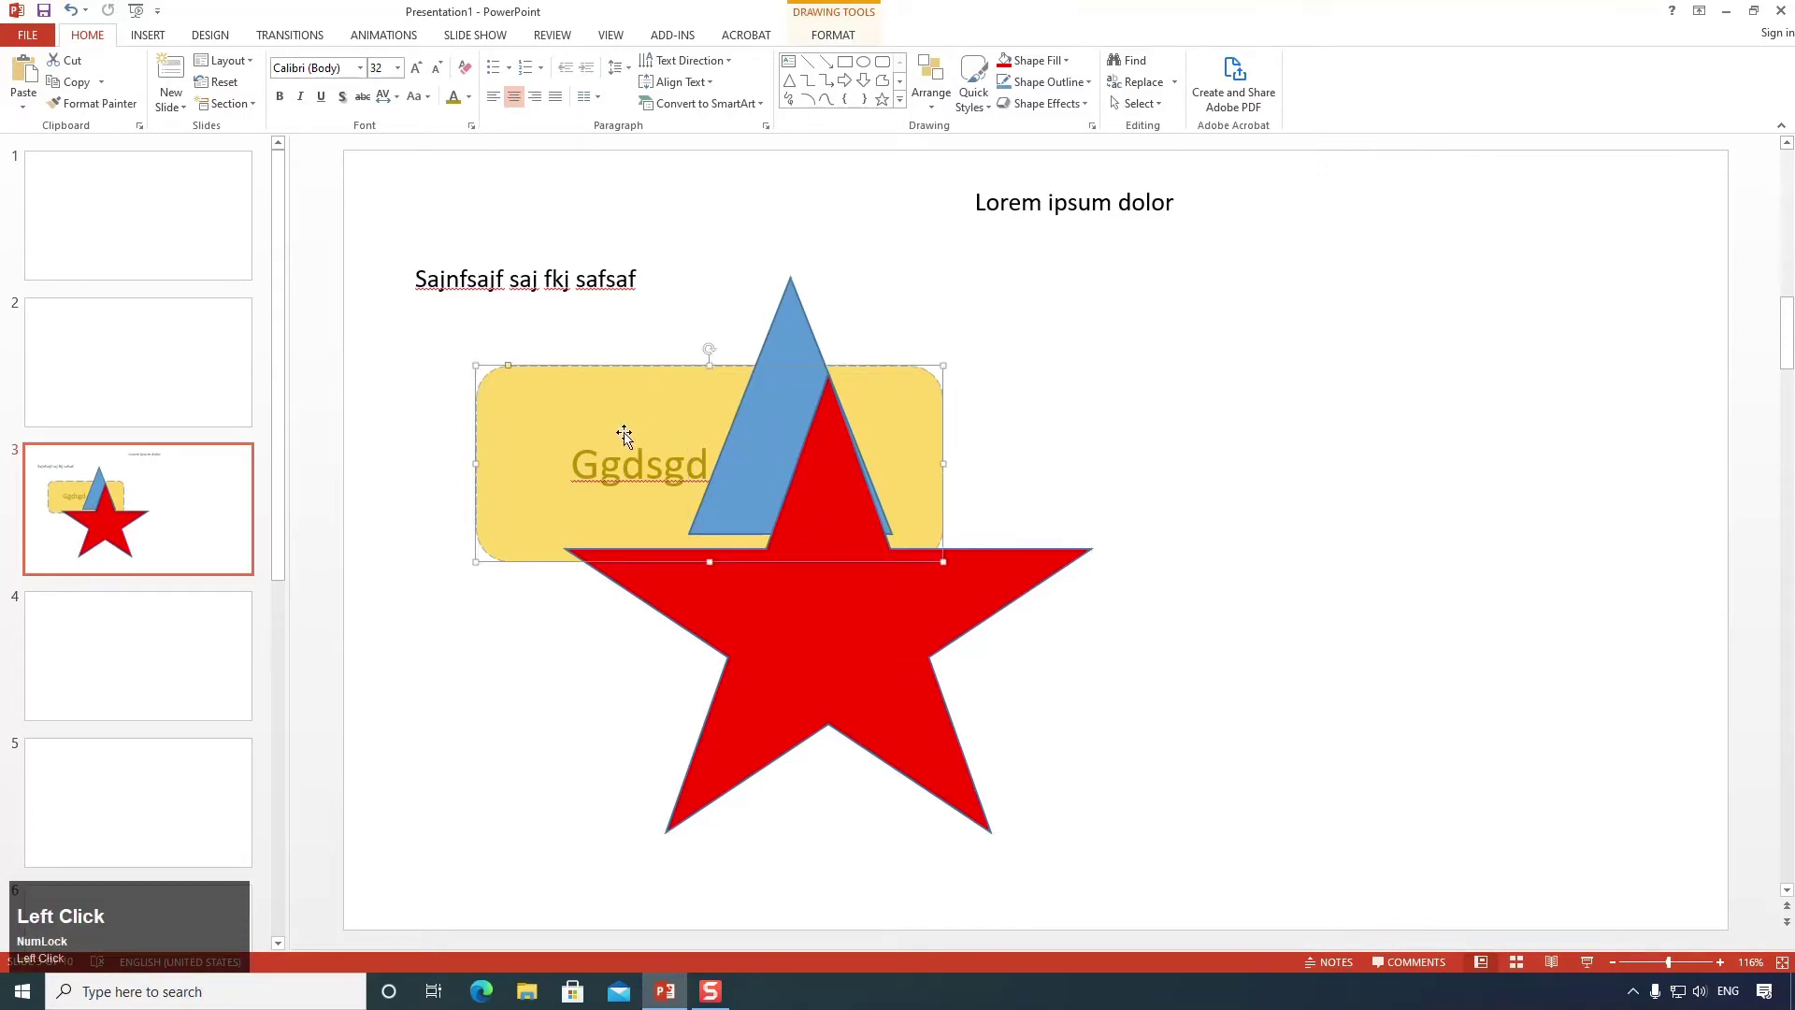
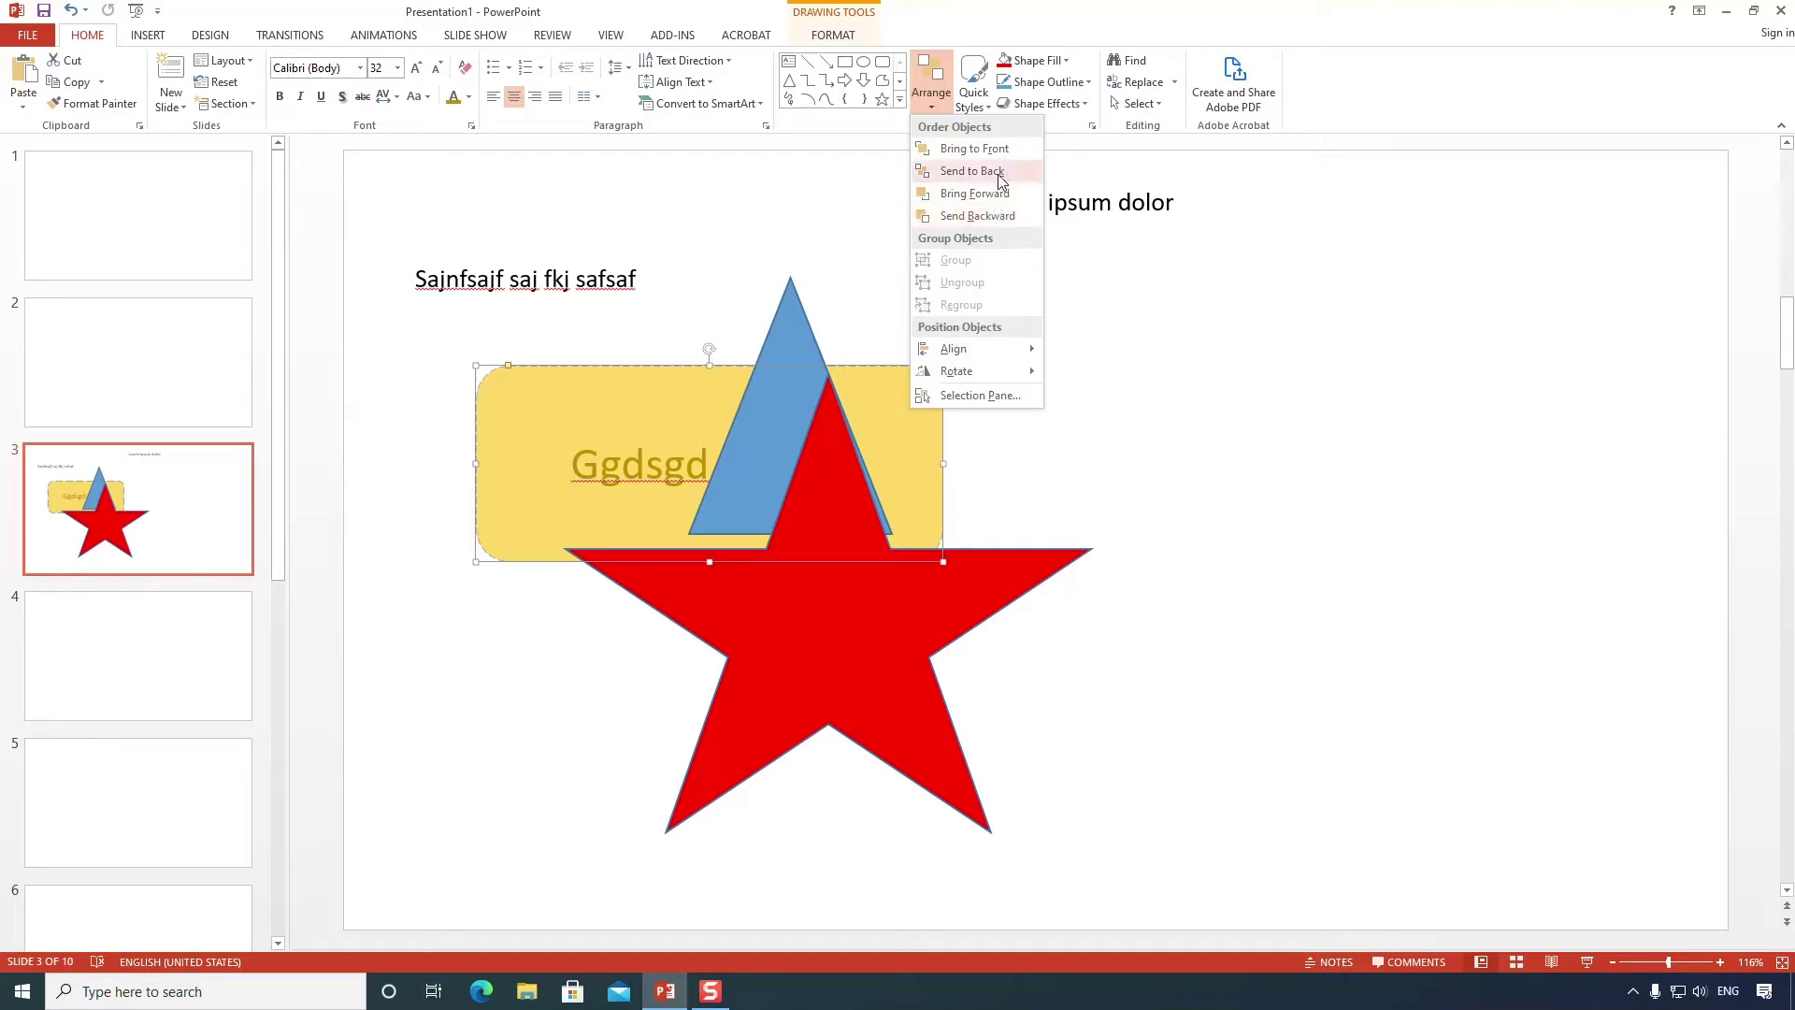
click(1008, 157)
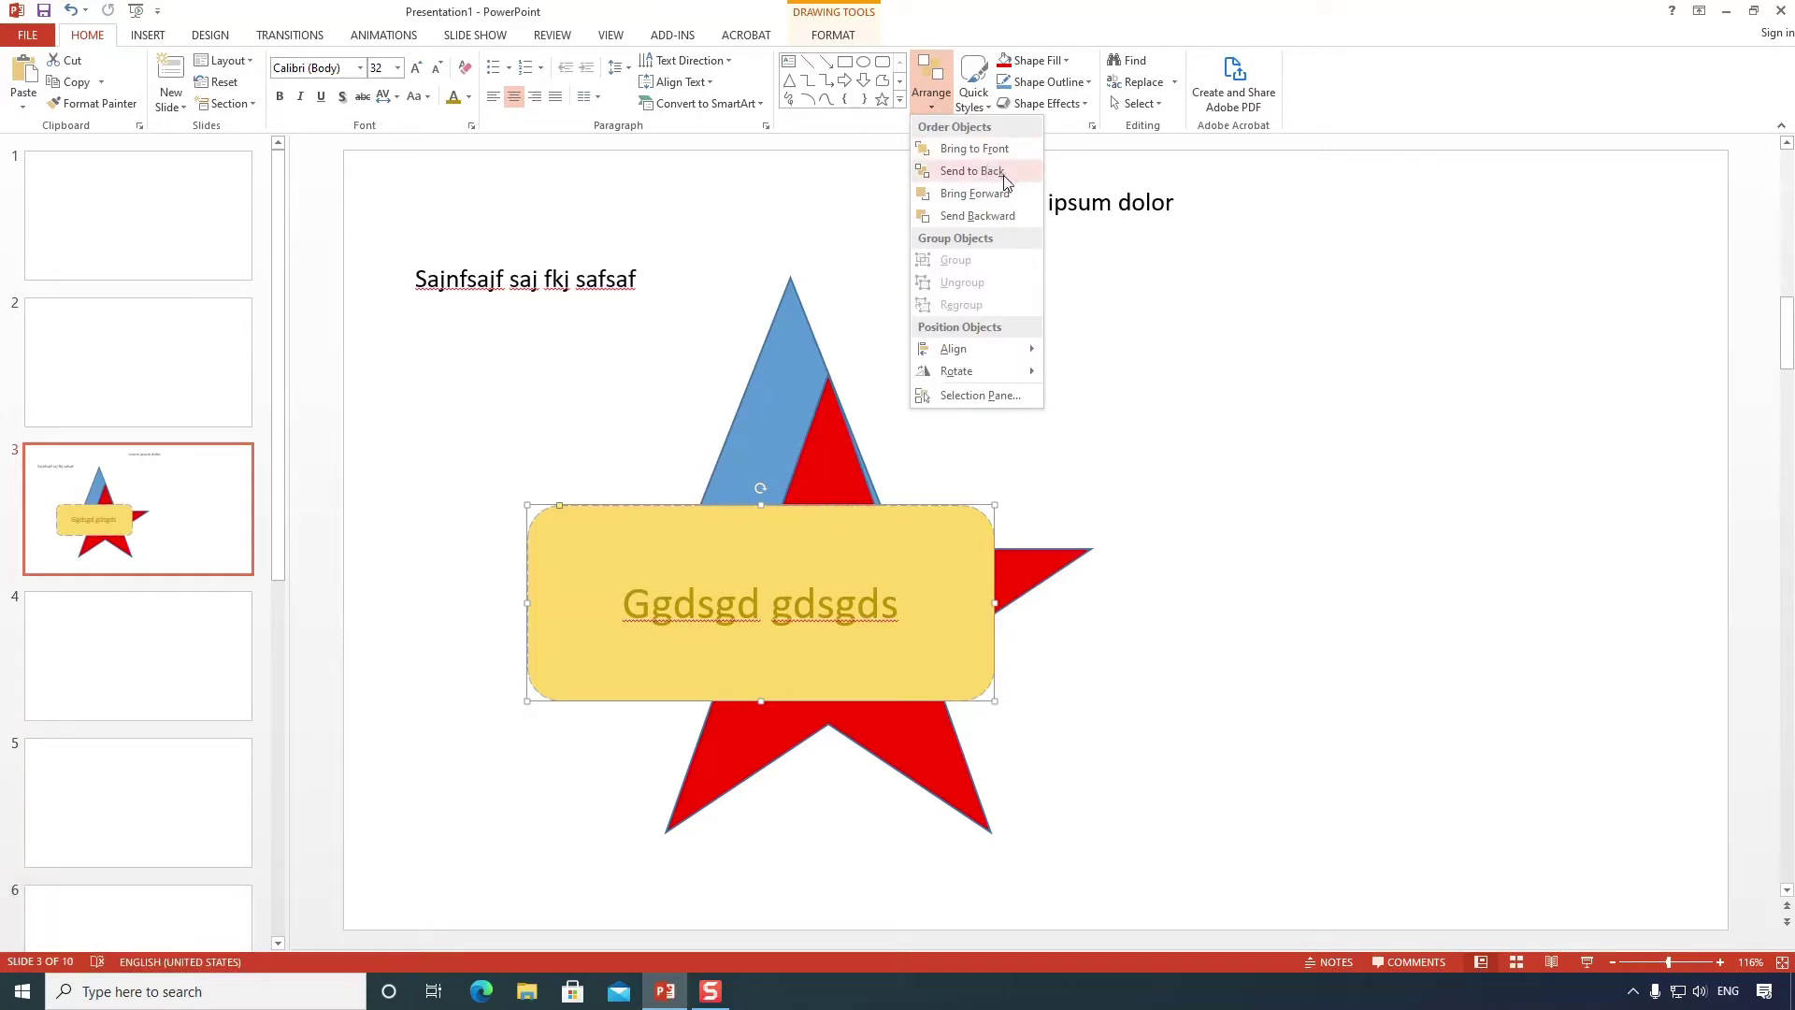
drag(1012, 181, 946, 116)
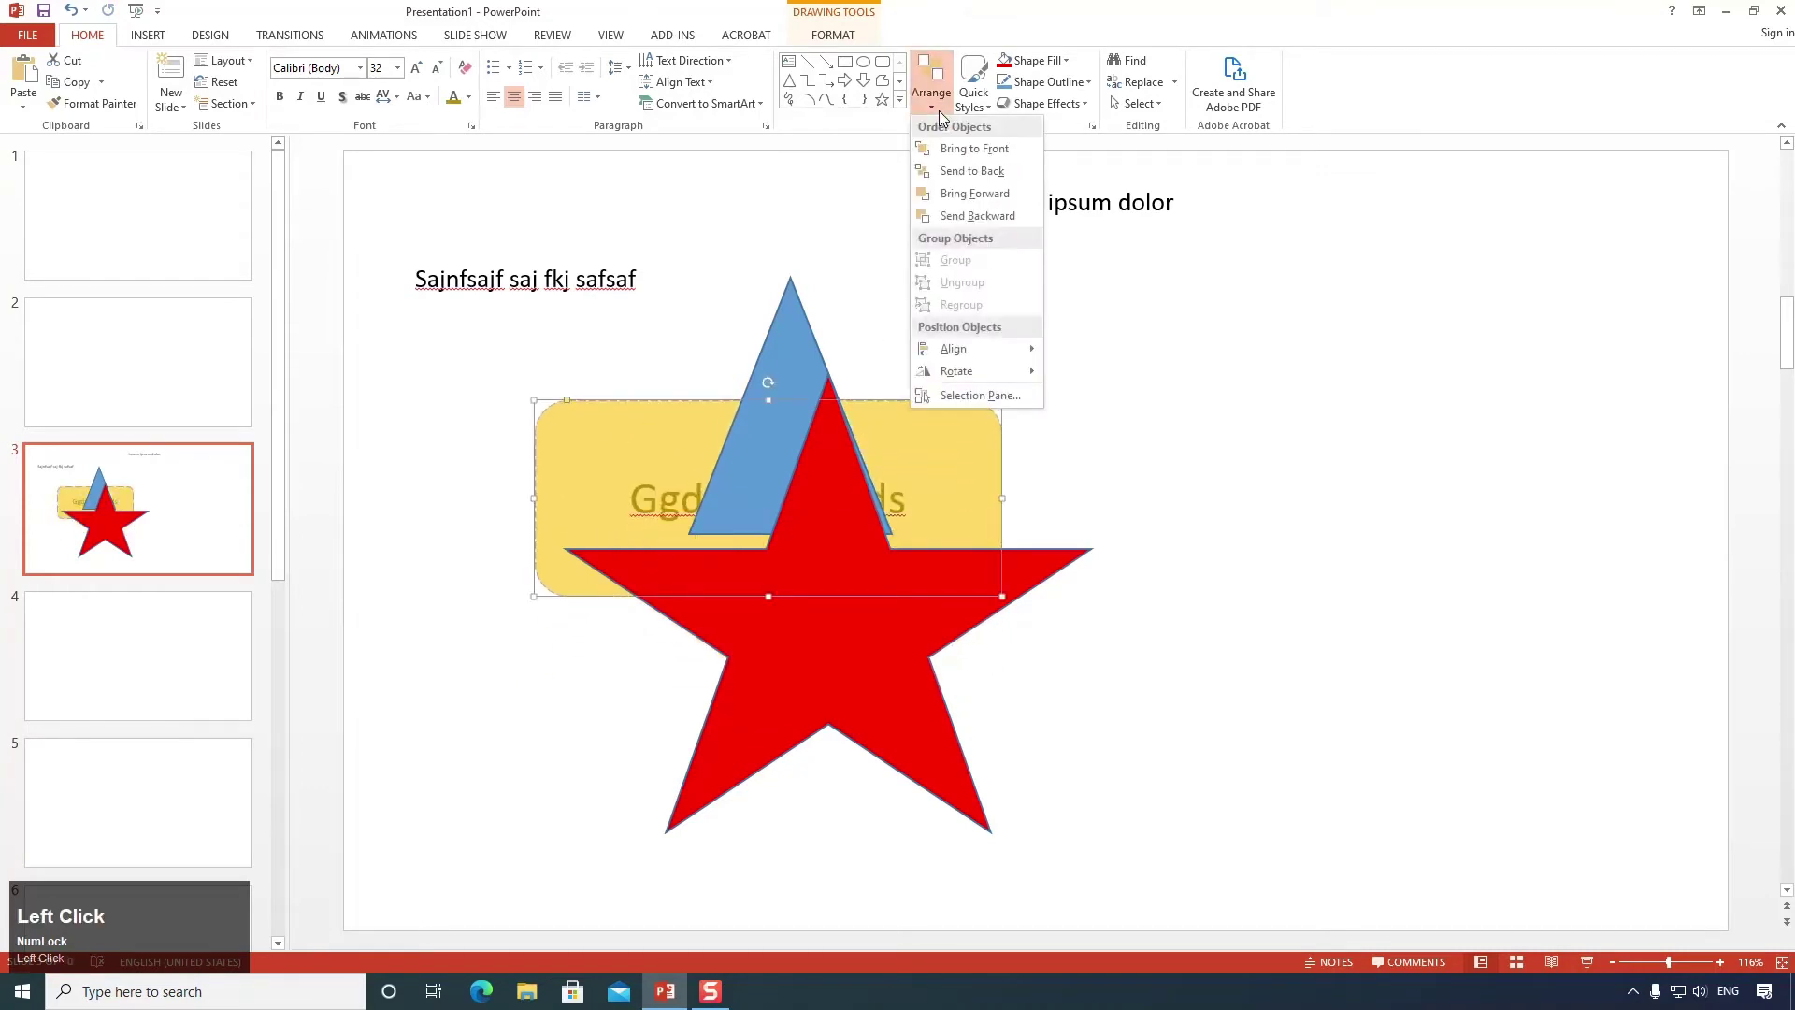
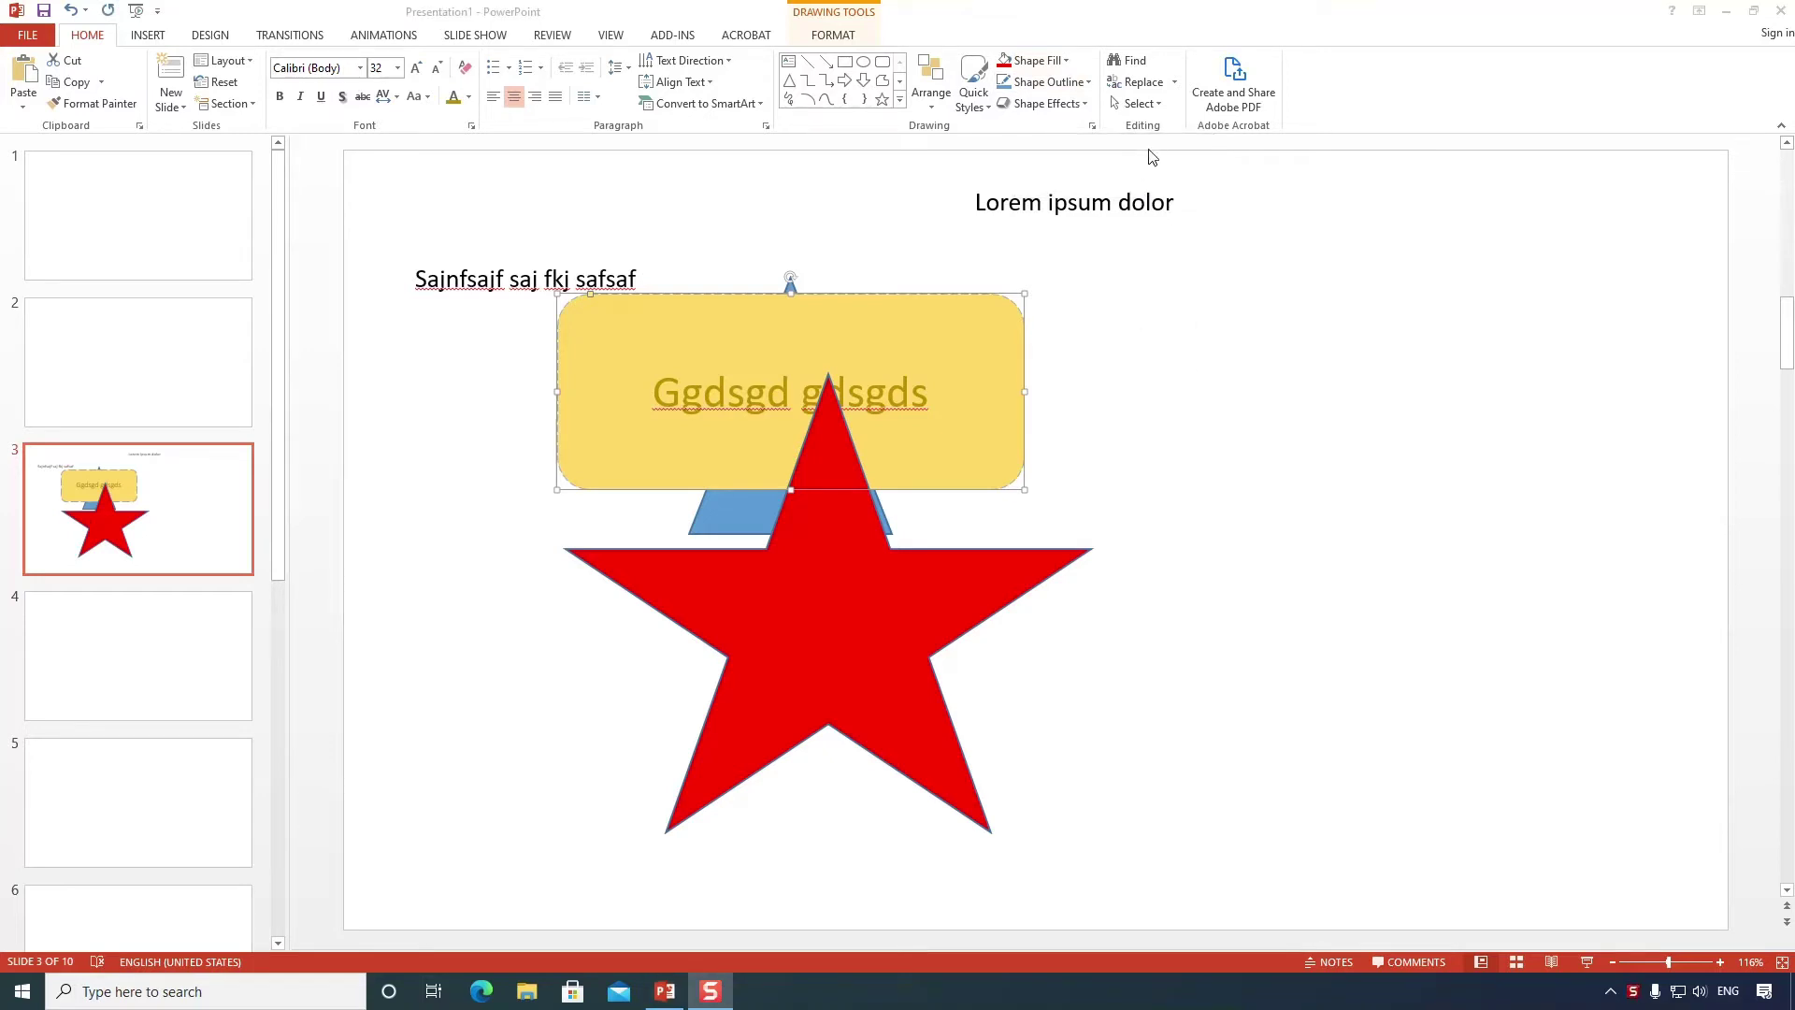
Start a text search across the slides from the Home ribbon.
click(1150, 126)
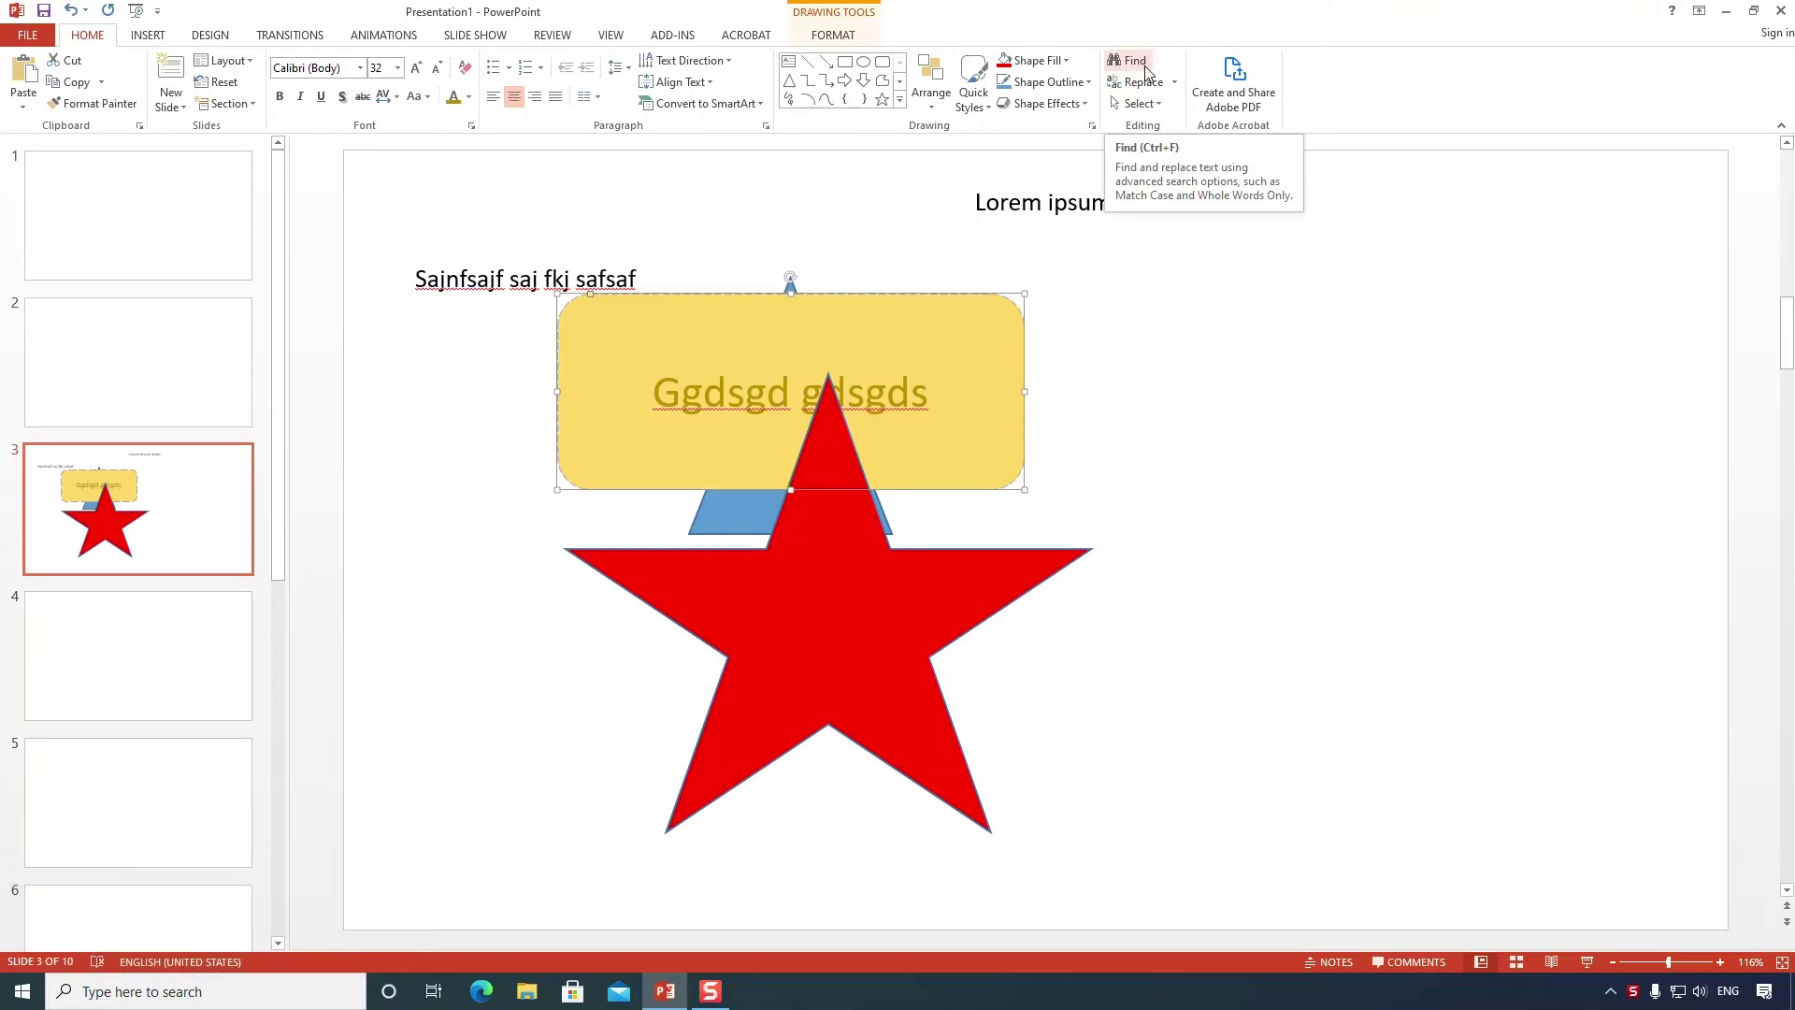
click(1145, 60)
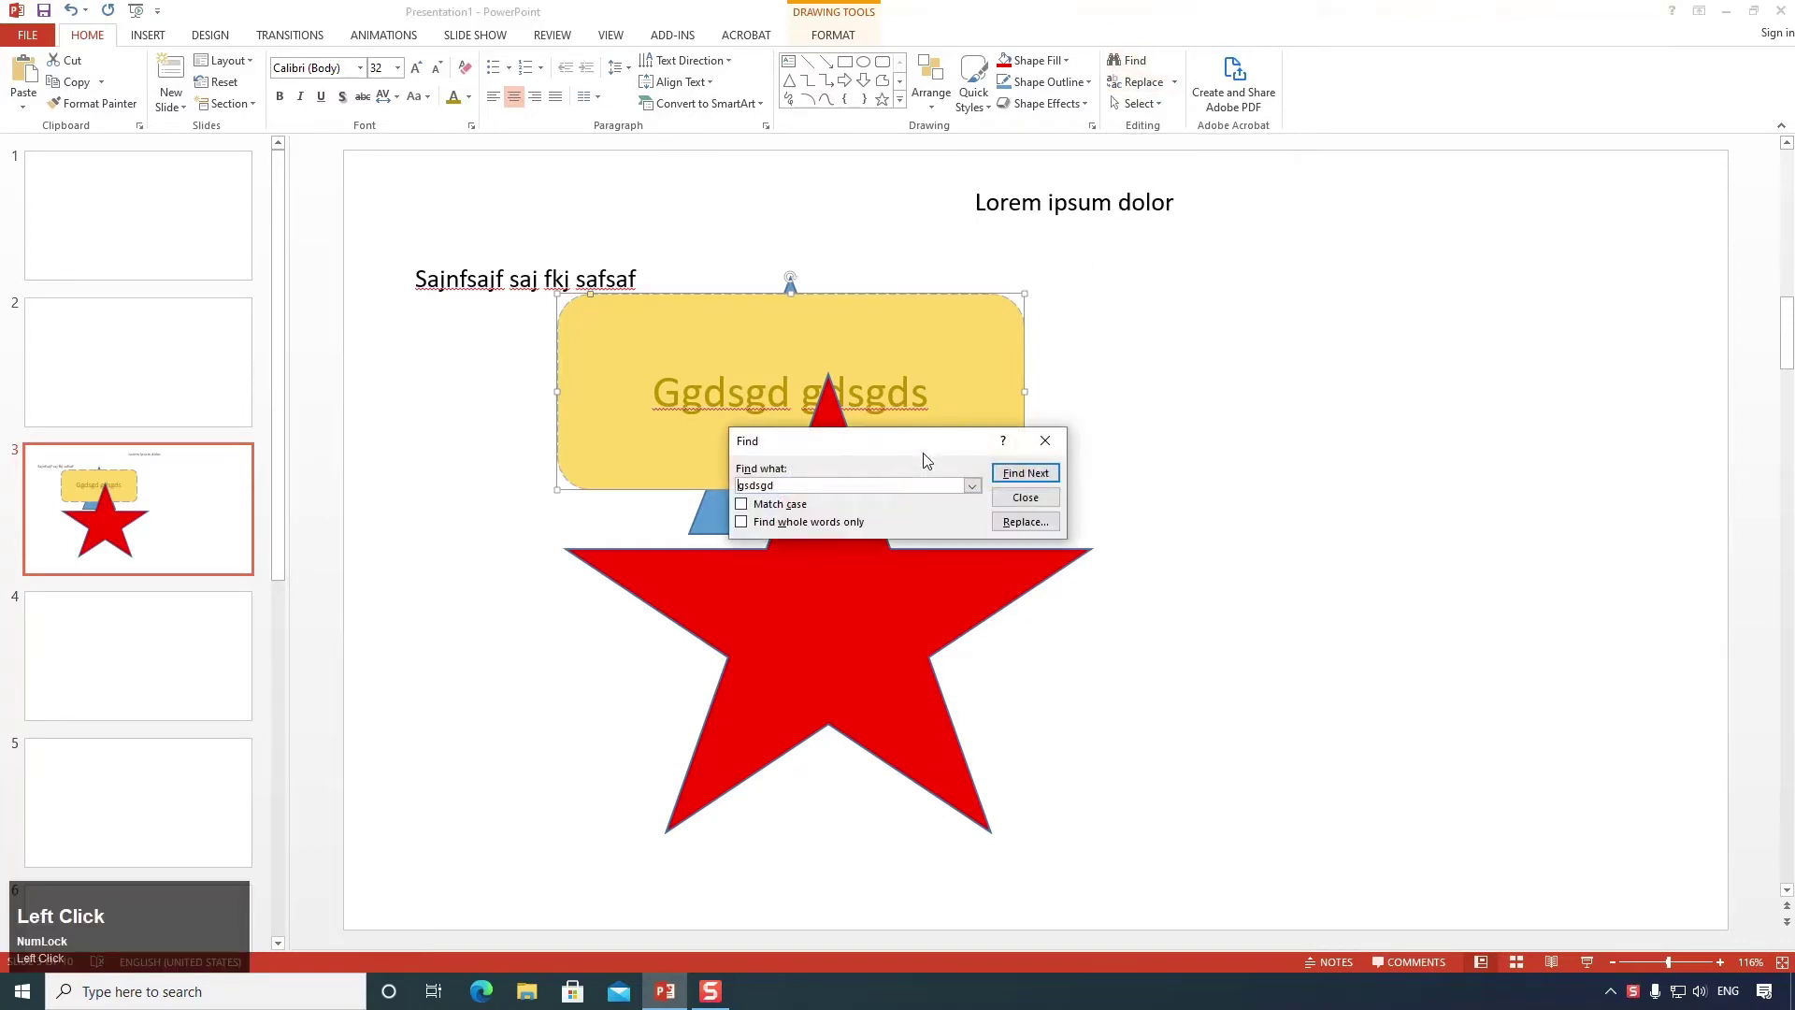
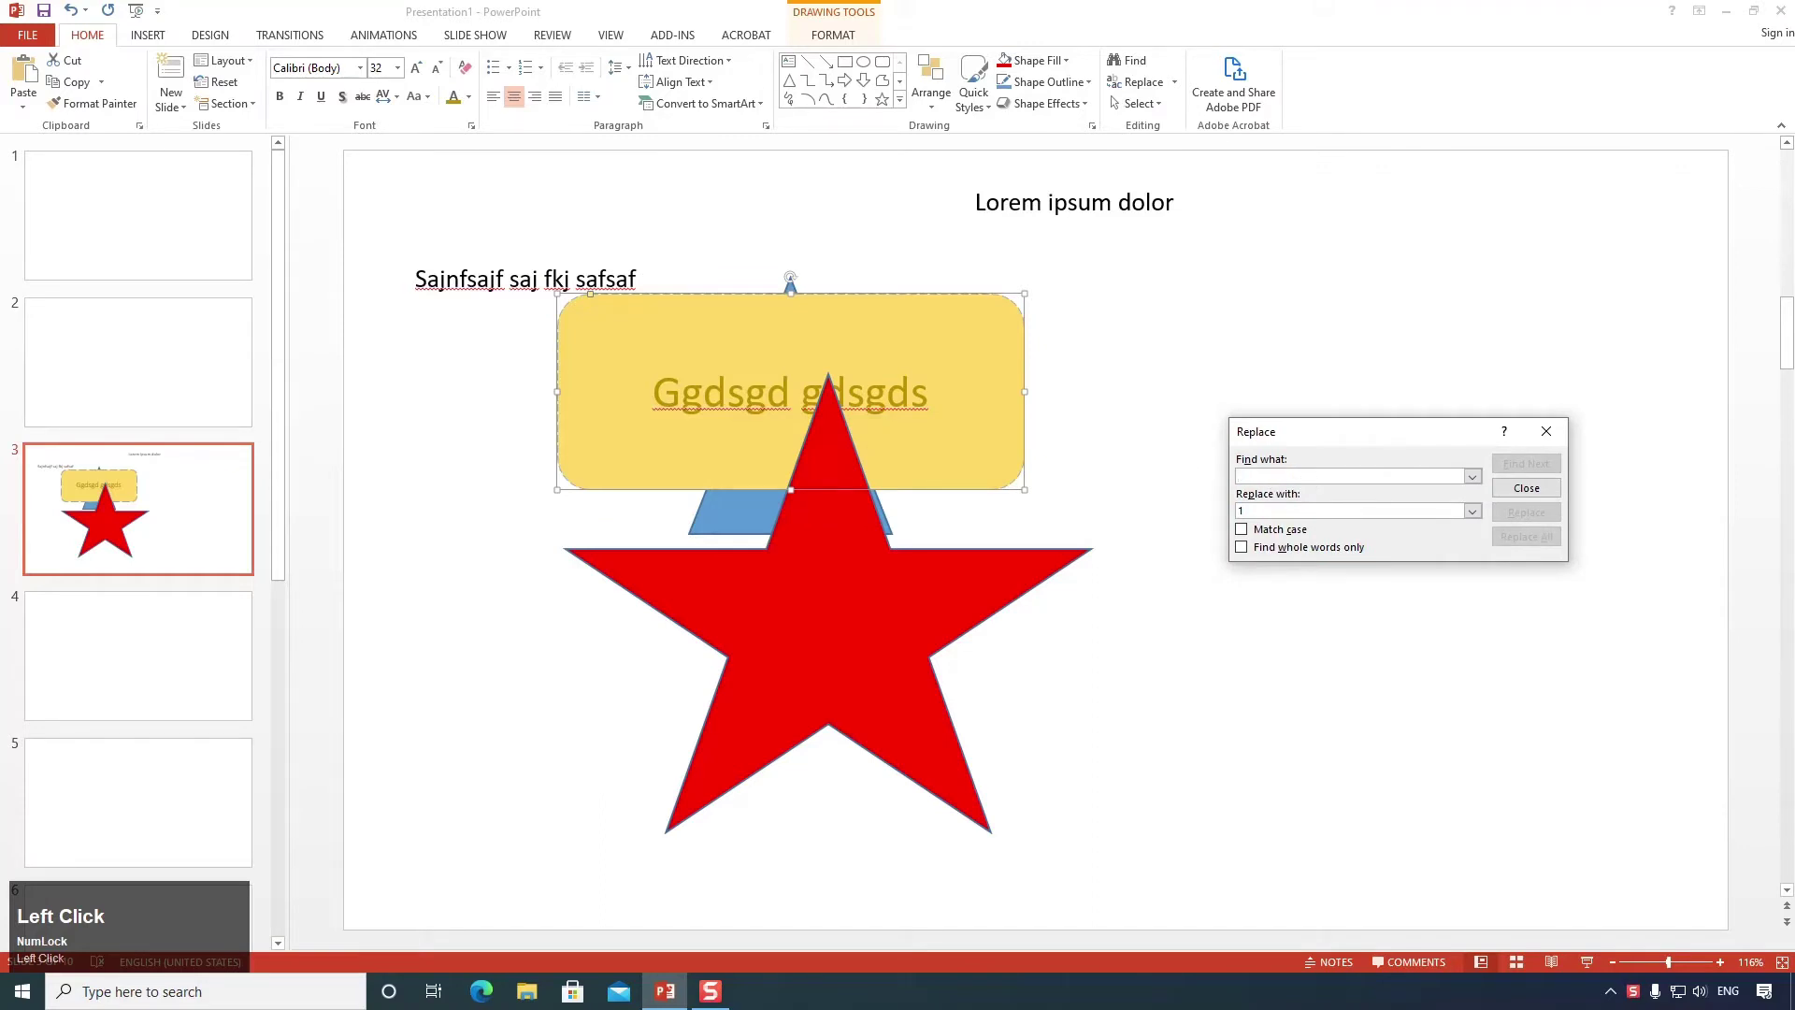
Enter 'ggdsgd' as the text to find in the Replace window.
text(ggdsgd)
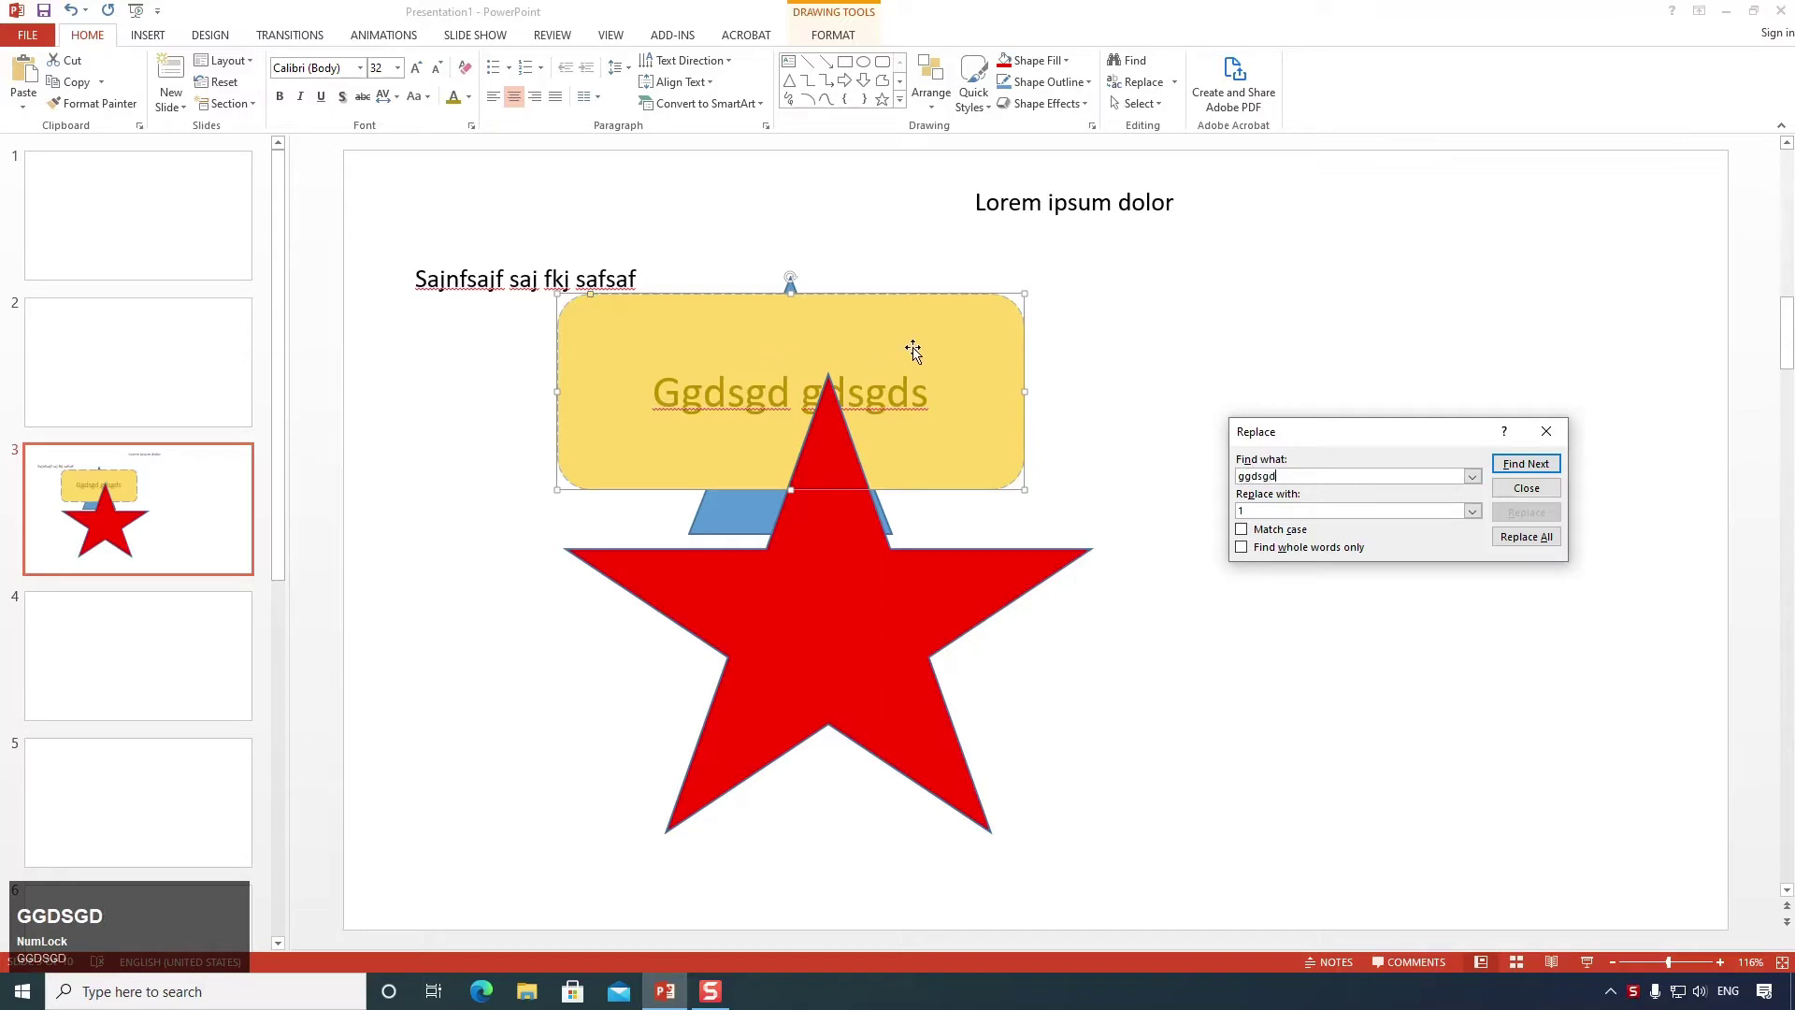
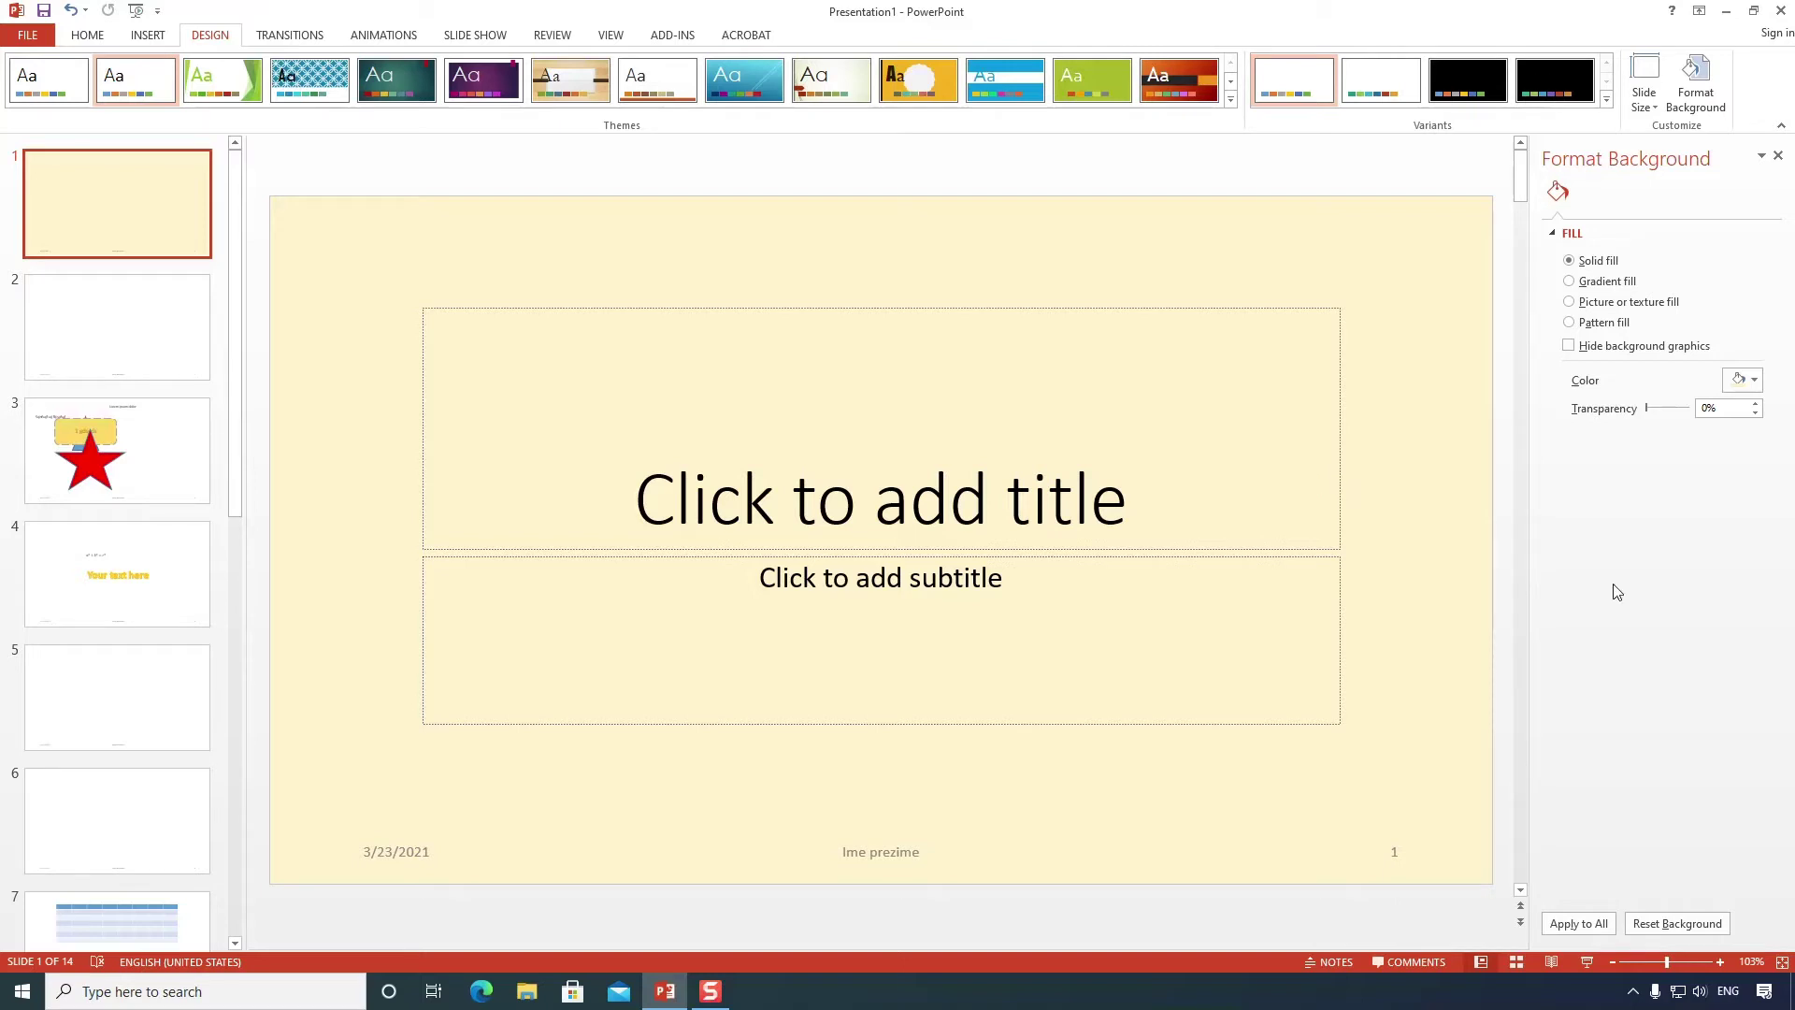
Apply the cream background to every slide, then undo so only slide 1 keeps it.
click(1581, 938)
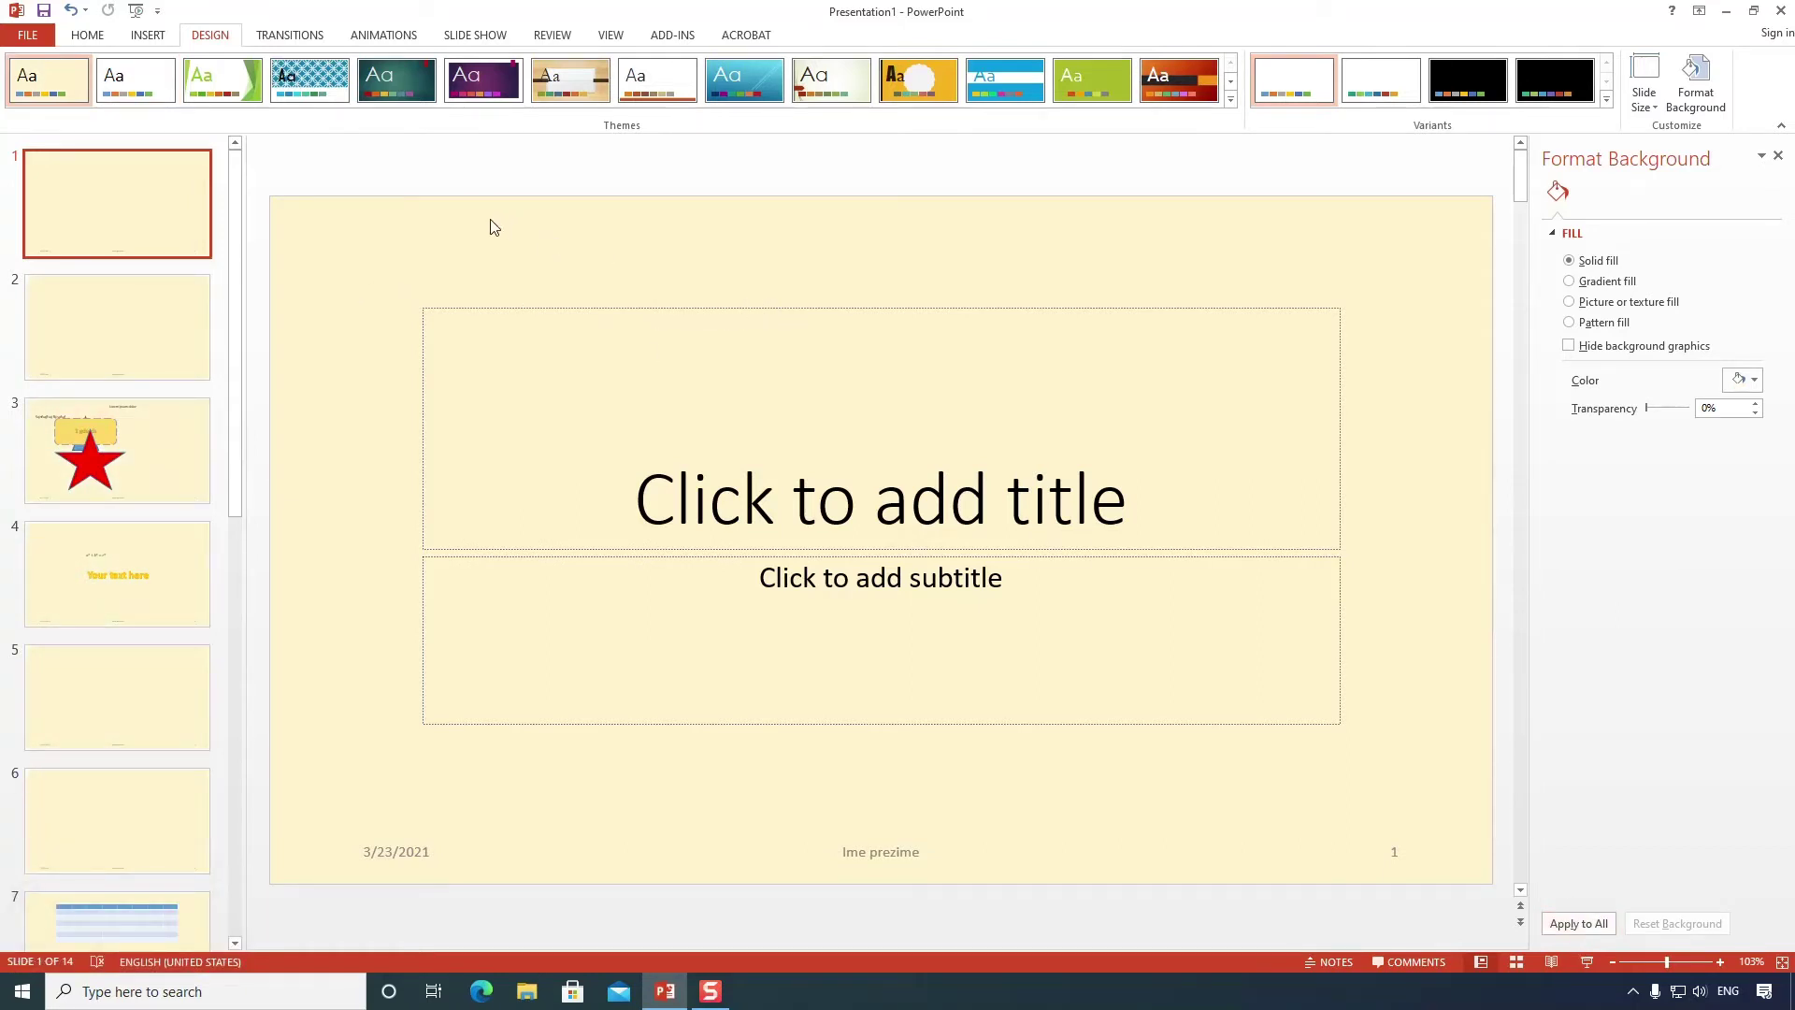
click(134, 89)
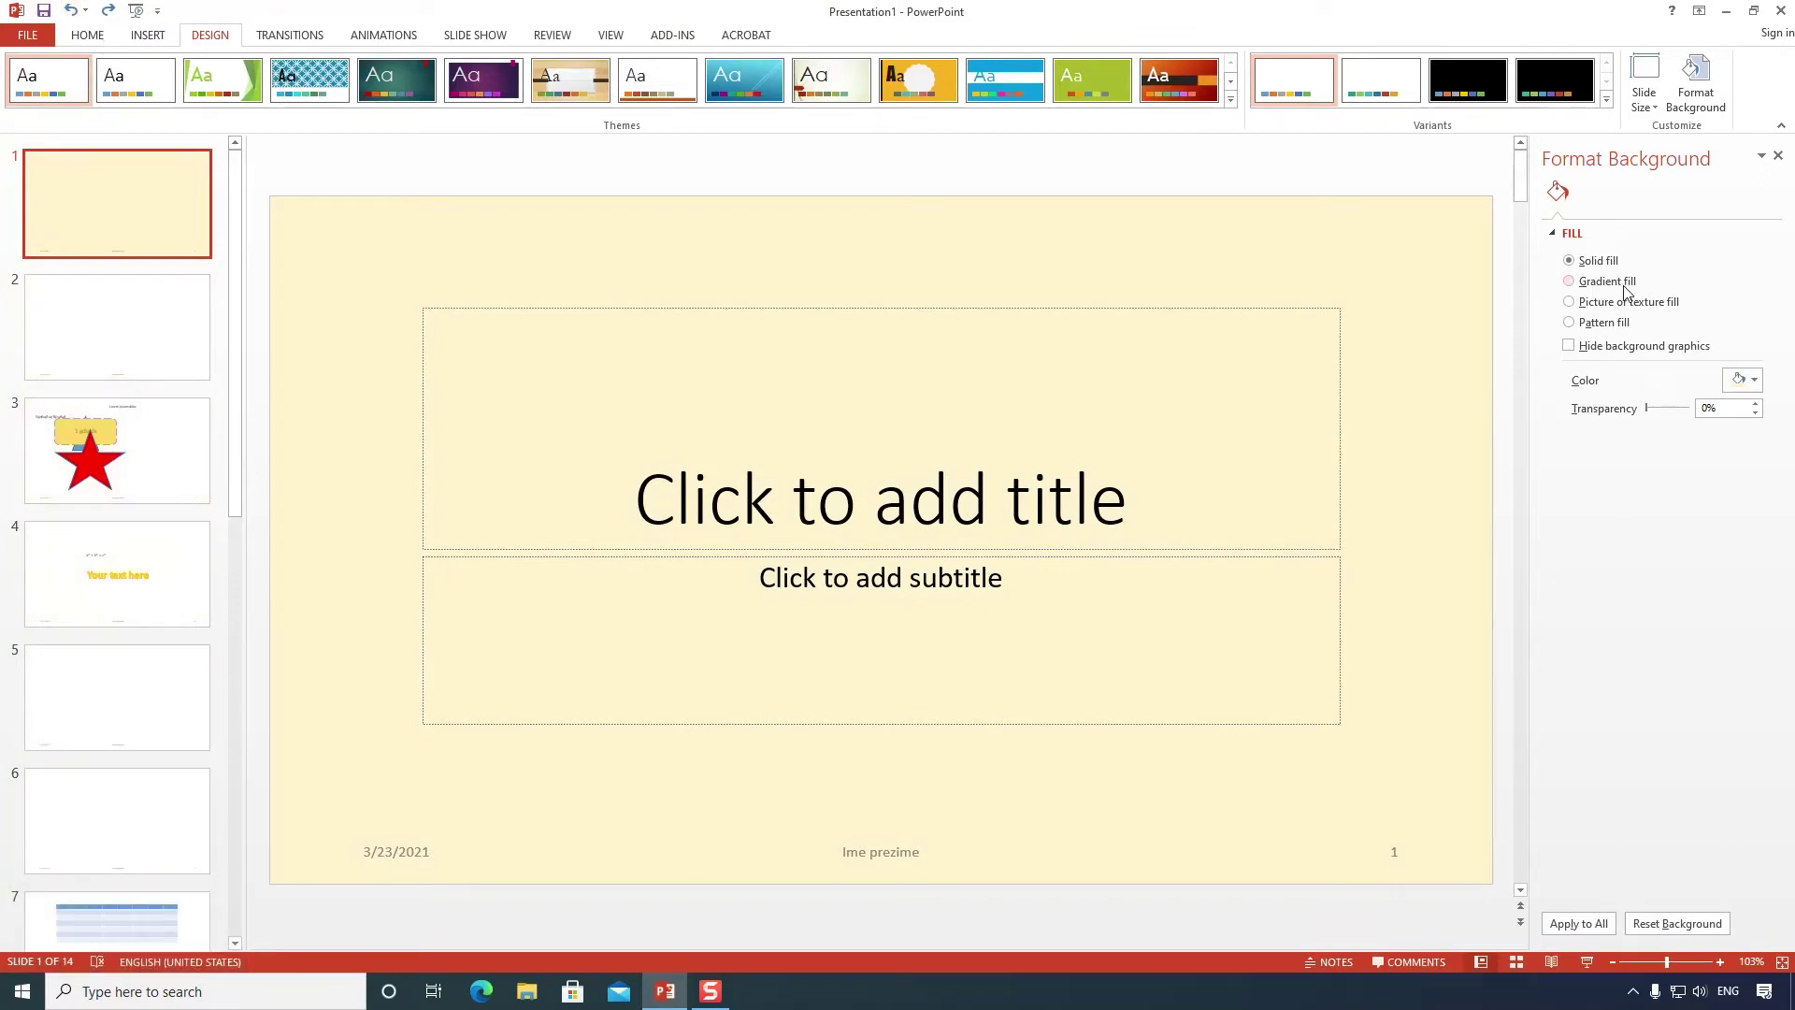
Select a gradient stop of slide 1's background to recolour it.
click(1630, 290)
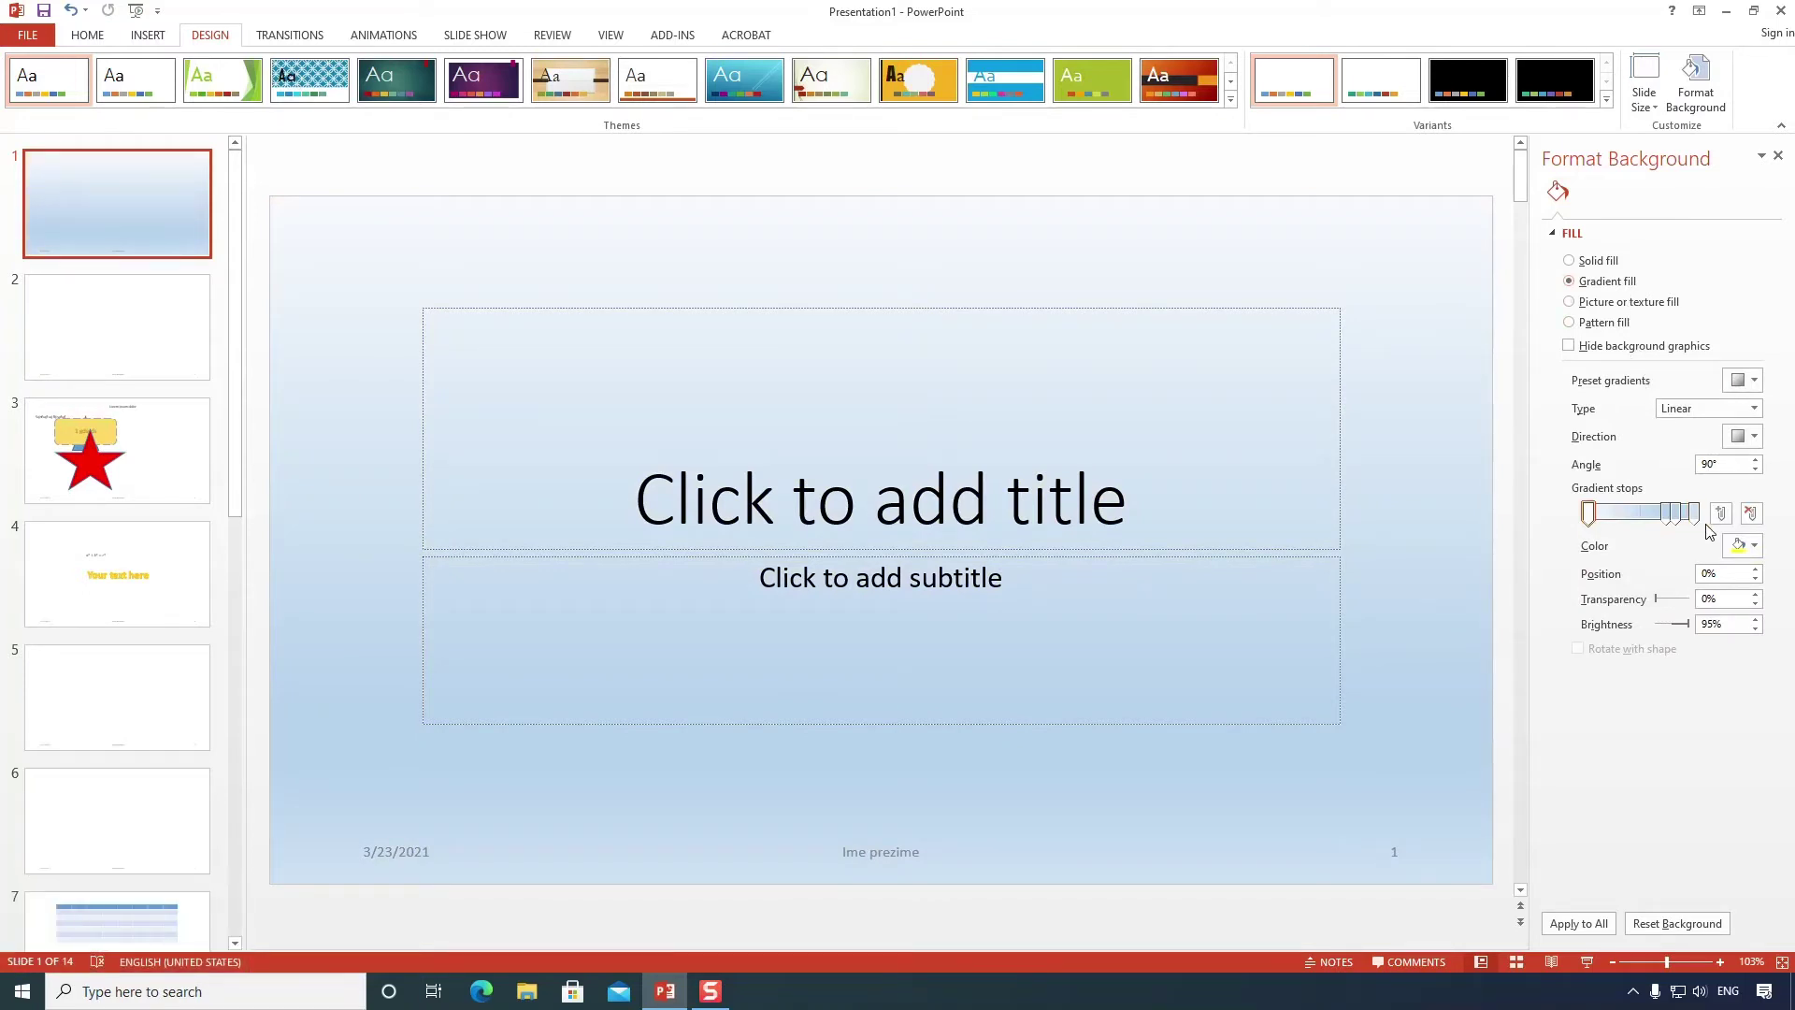
Move a gradient stop along the blend bar of slide 1's background.
drag(1679, 520, 1594, 305)
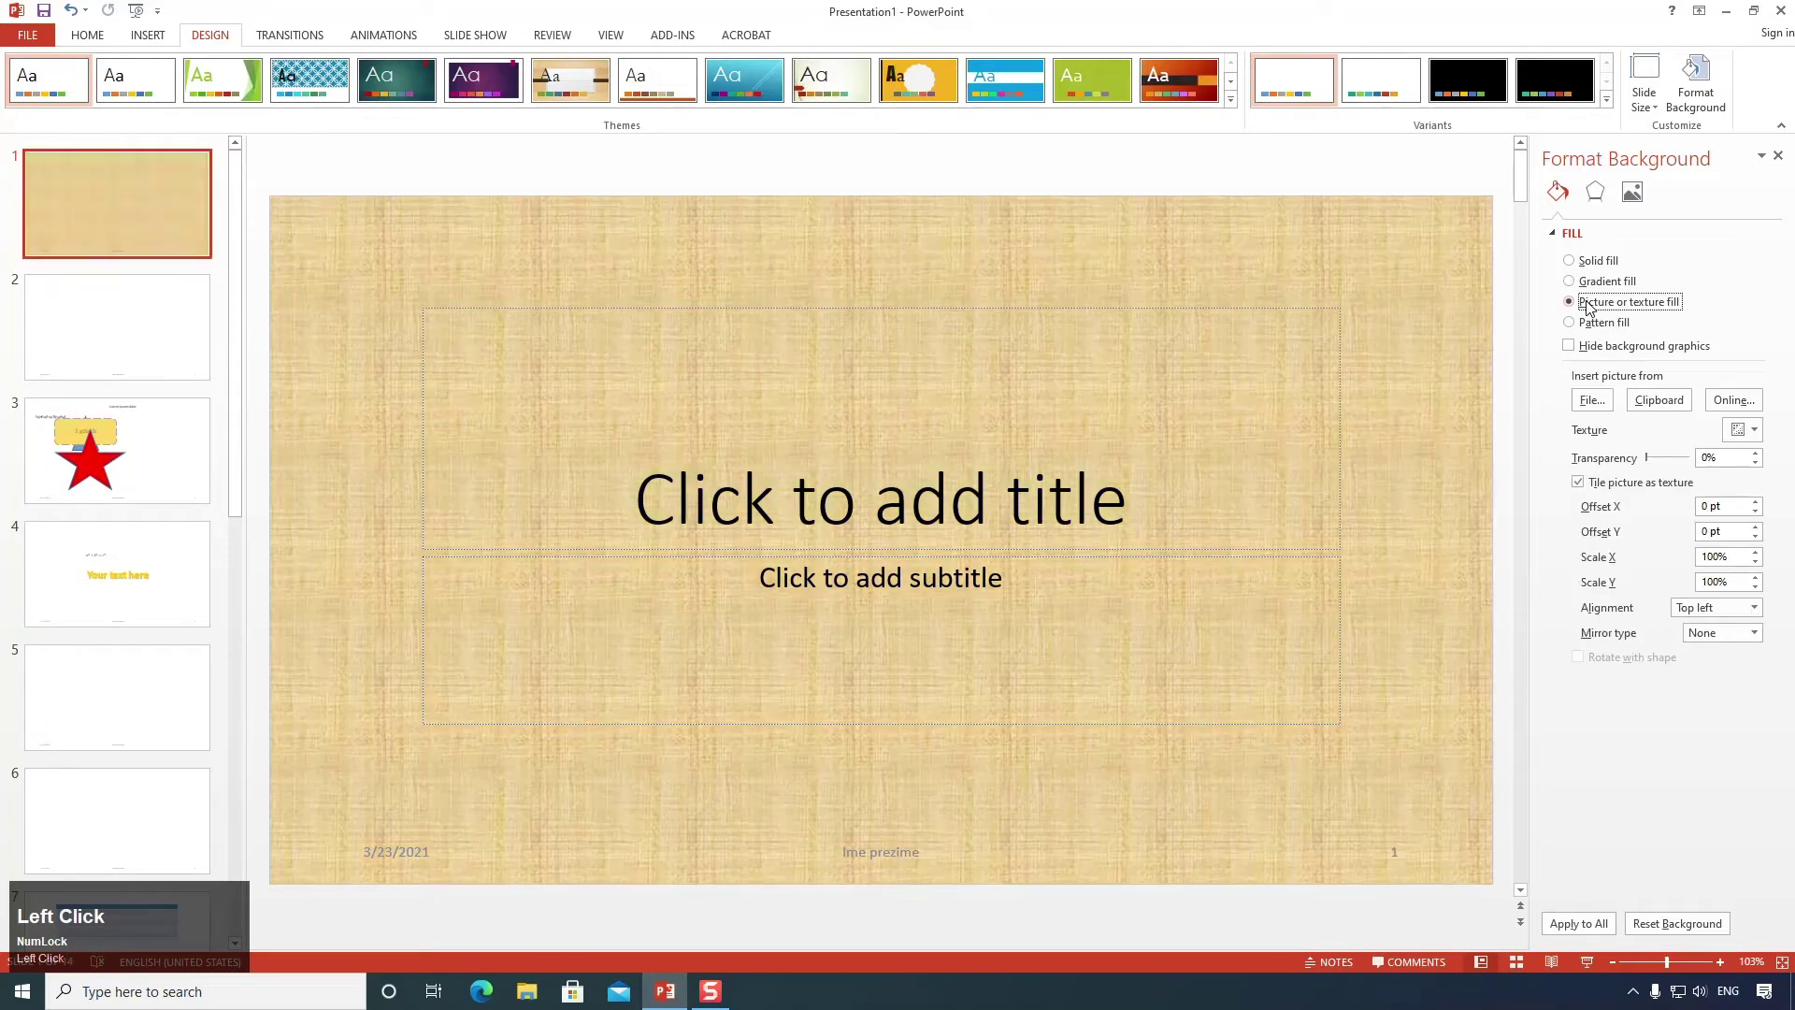
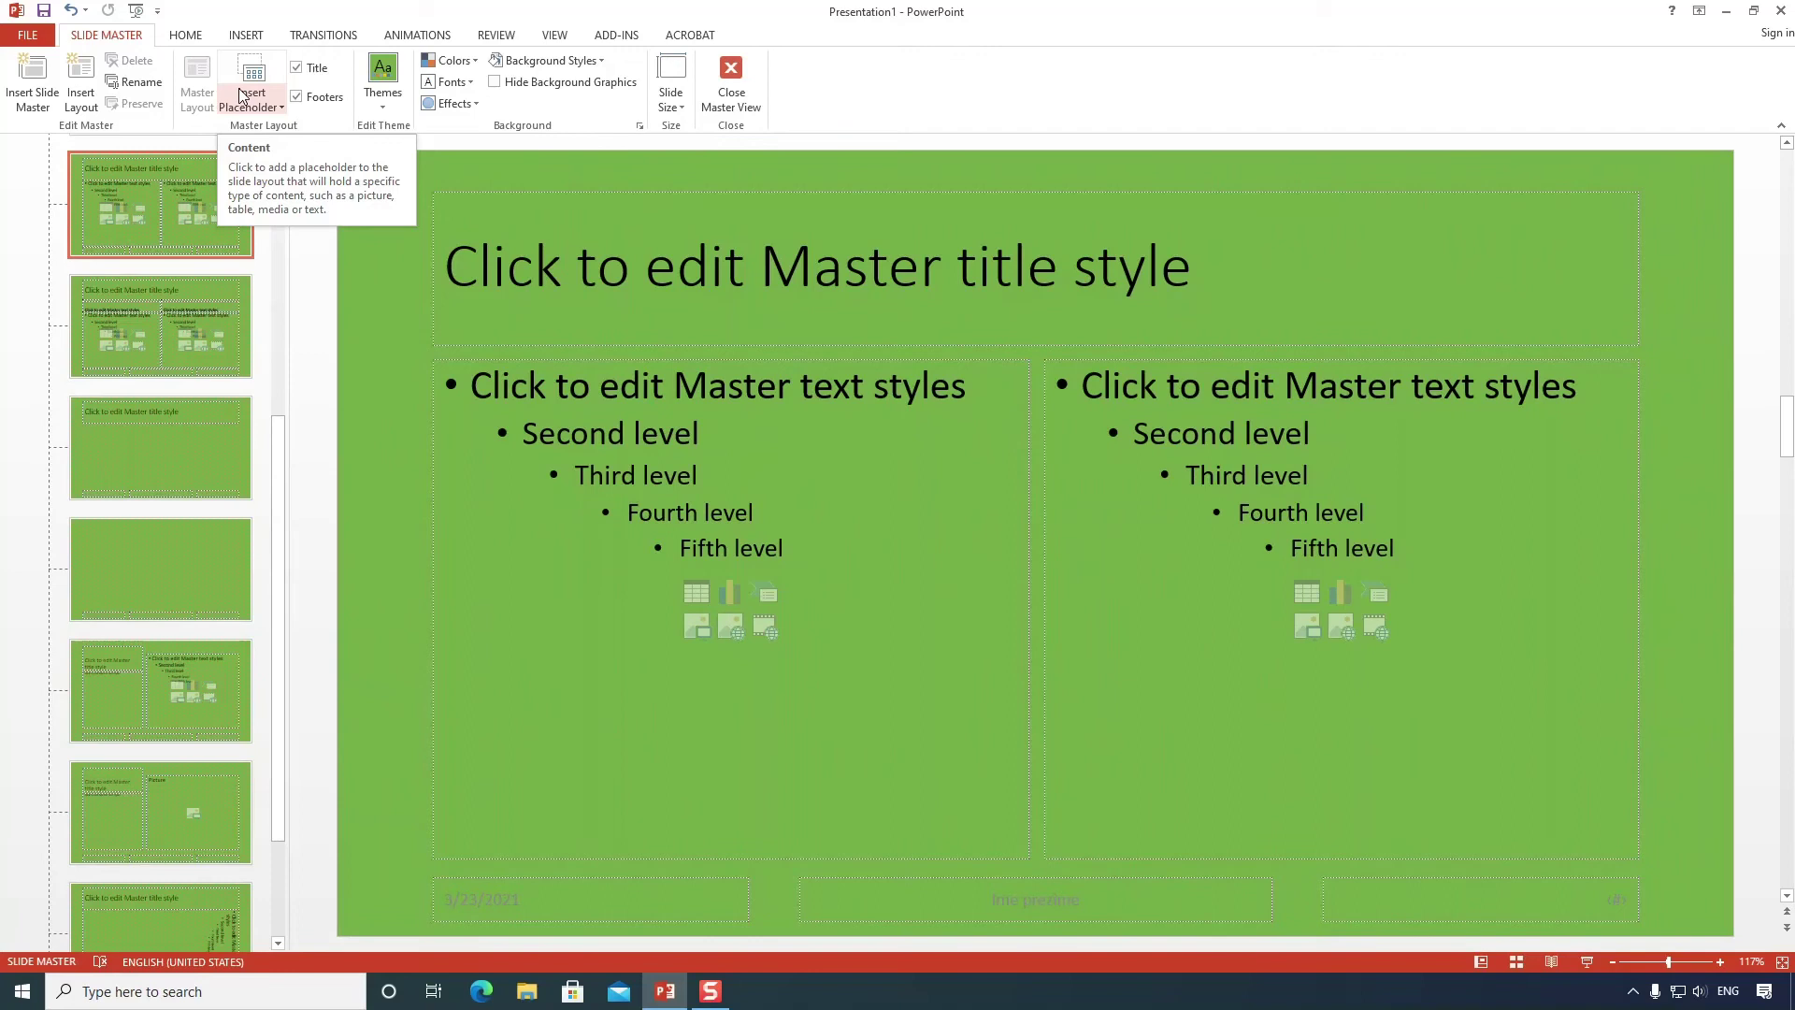
Drag across the slide master area while its layouts show the green background.
drag(288, 494, 300, 224)
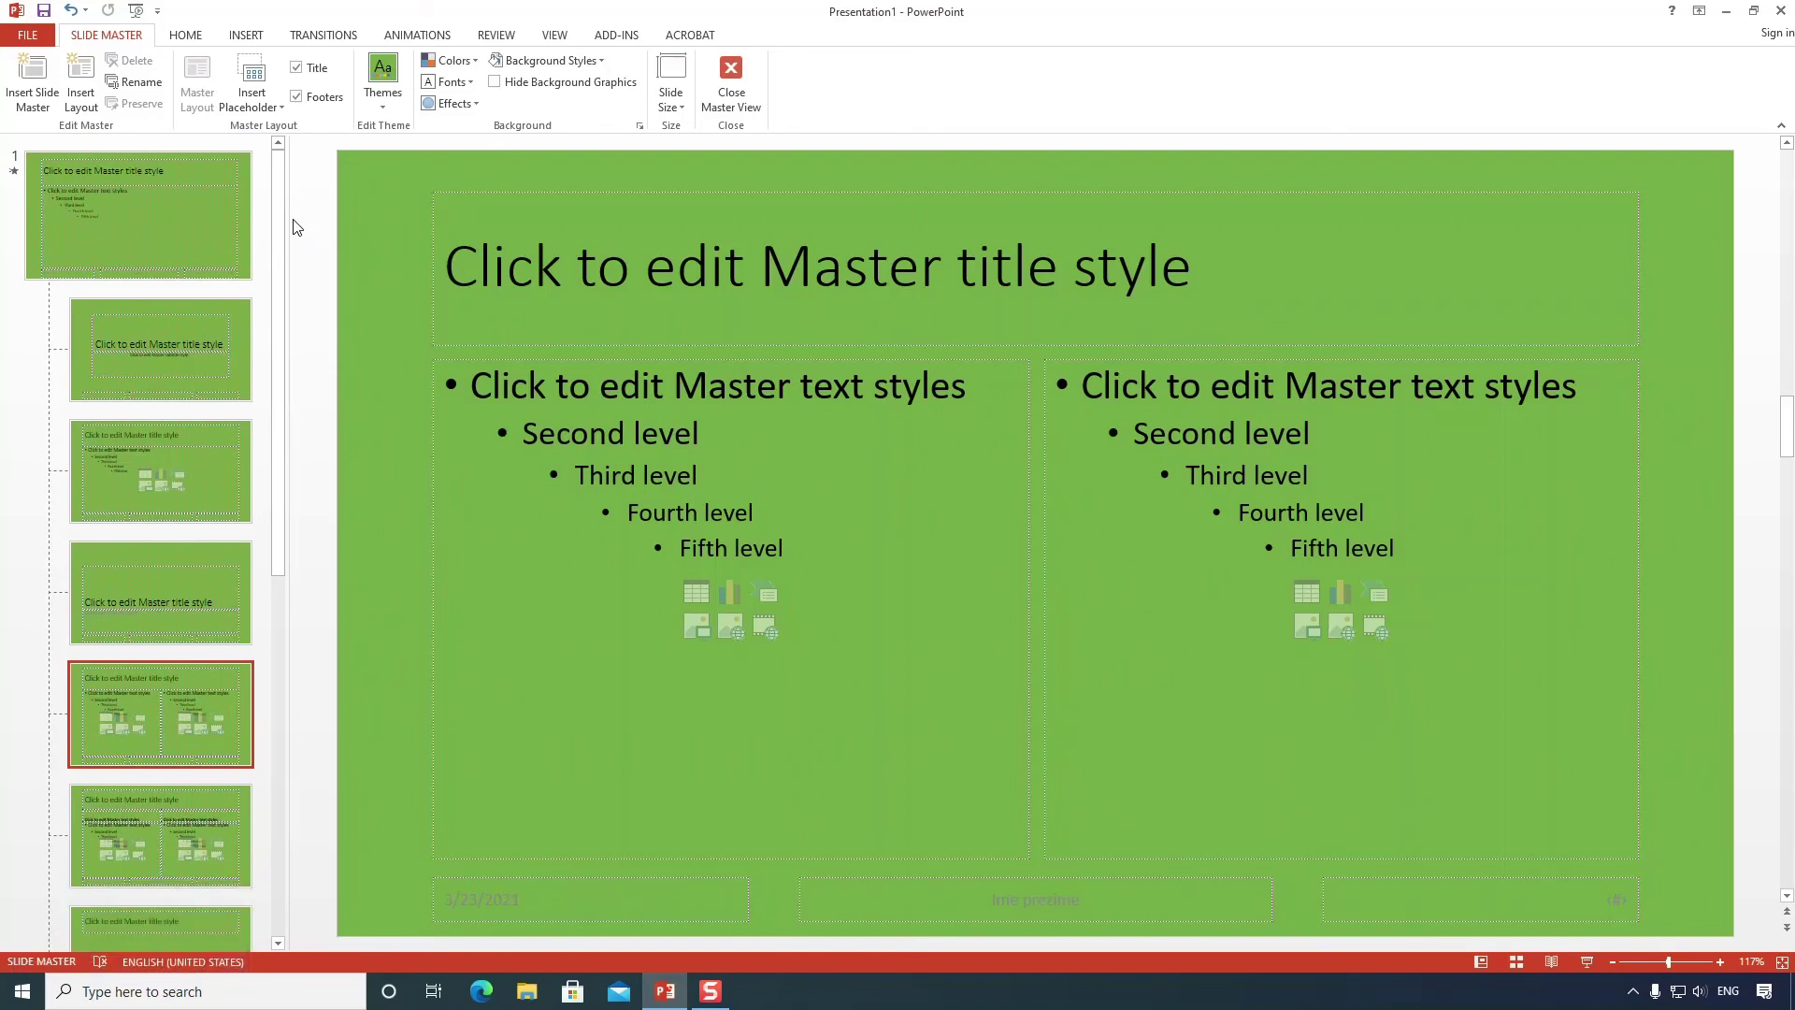
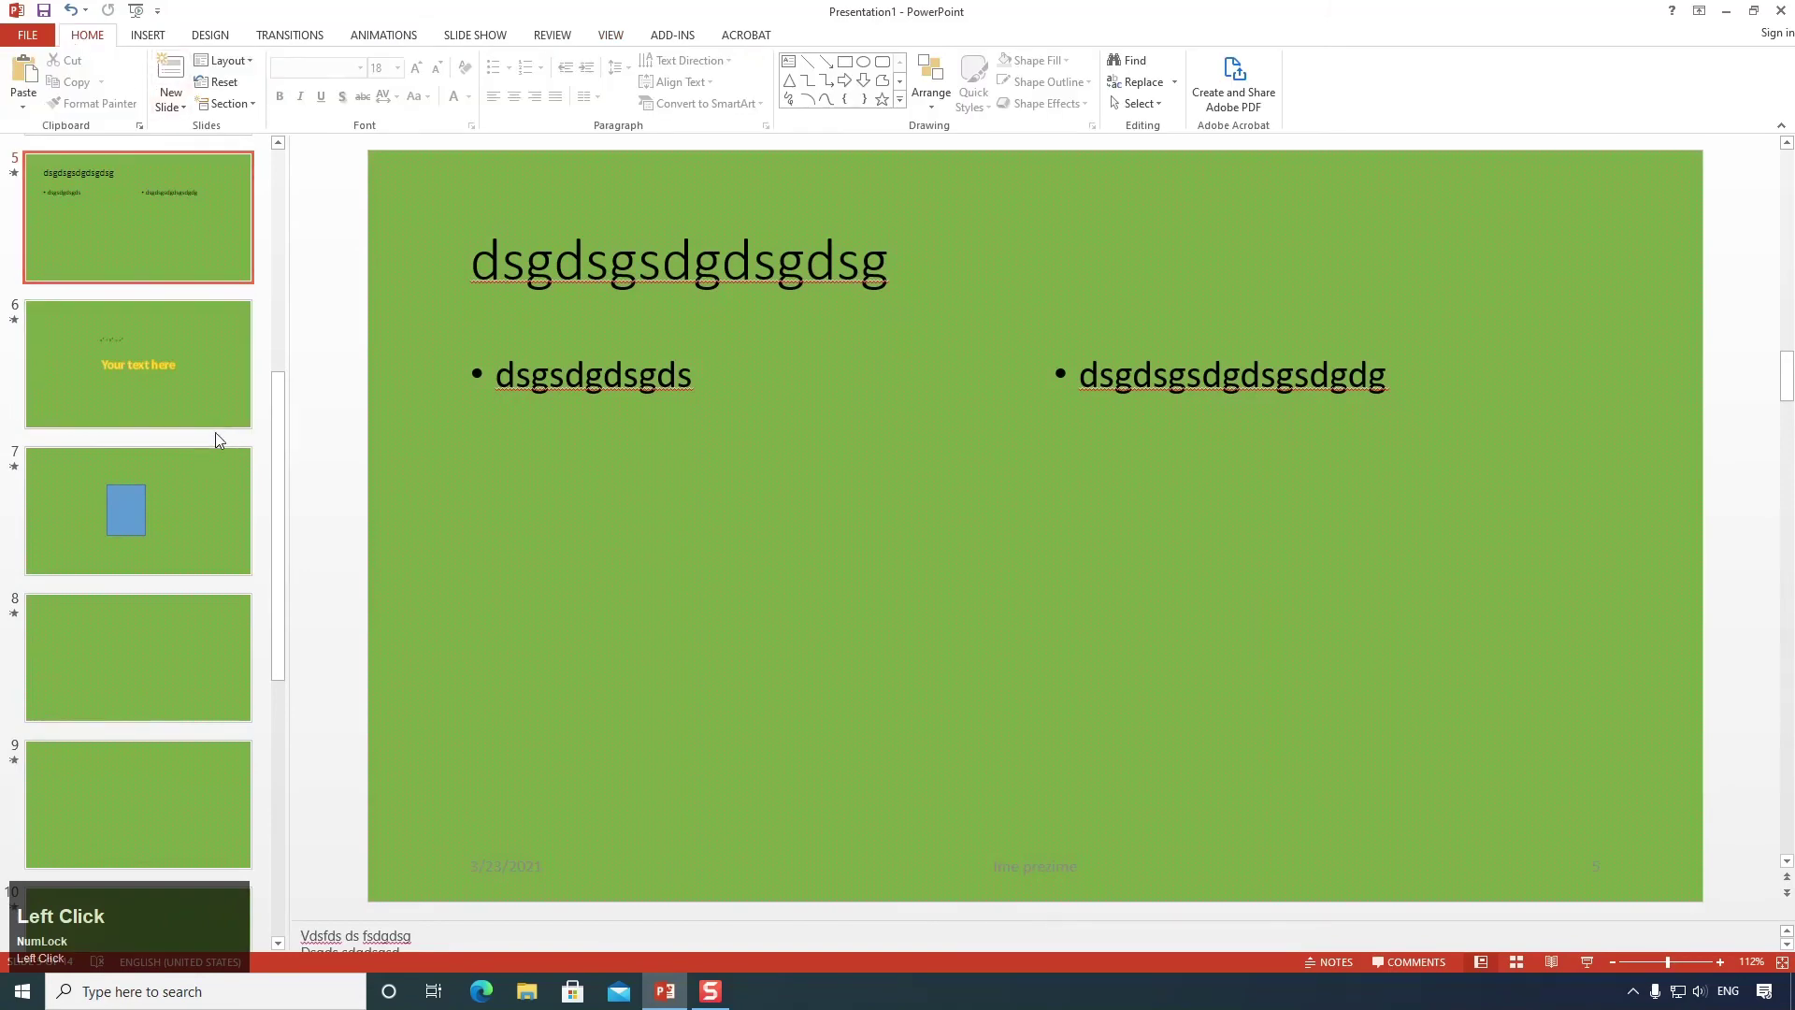
Show the slide layout gallery for slide 5 in Normal view.
scroll(down, 3)
scroll(up, 3)
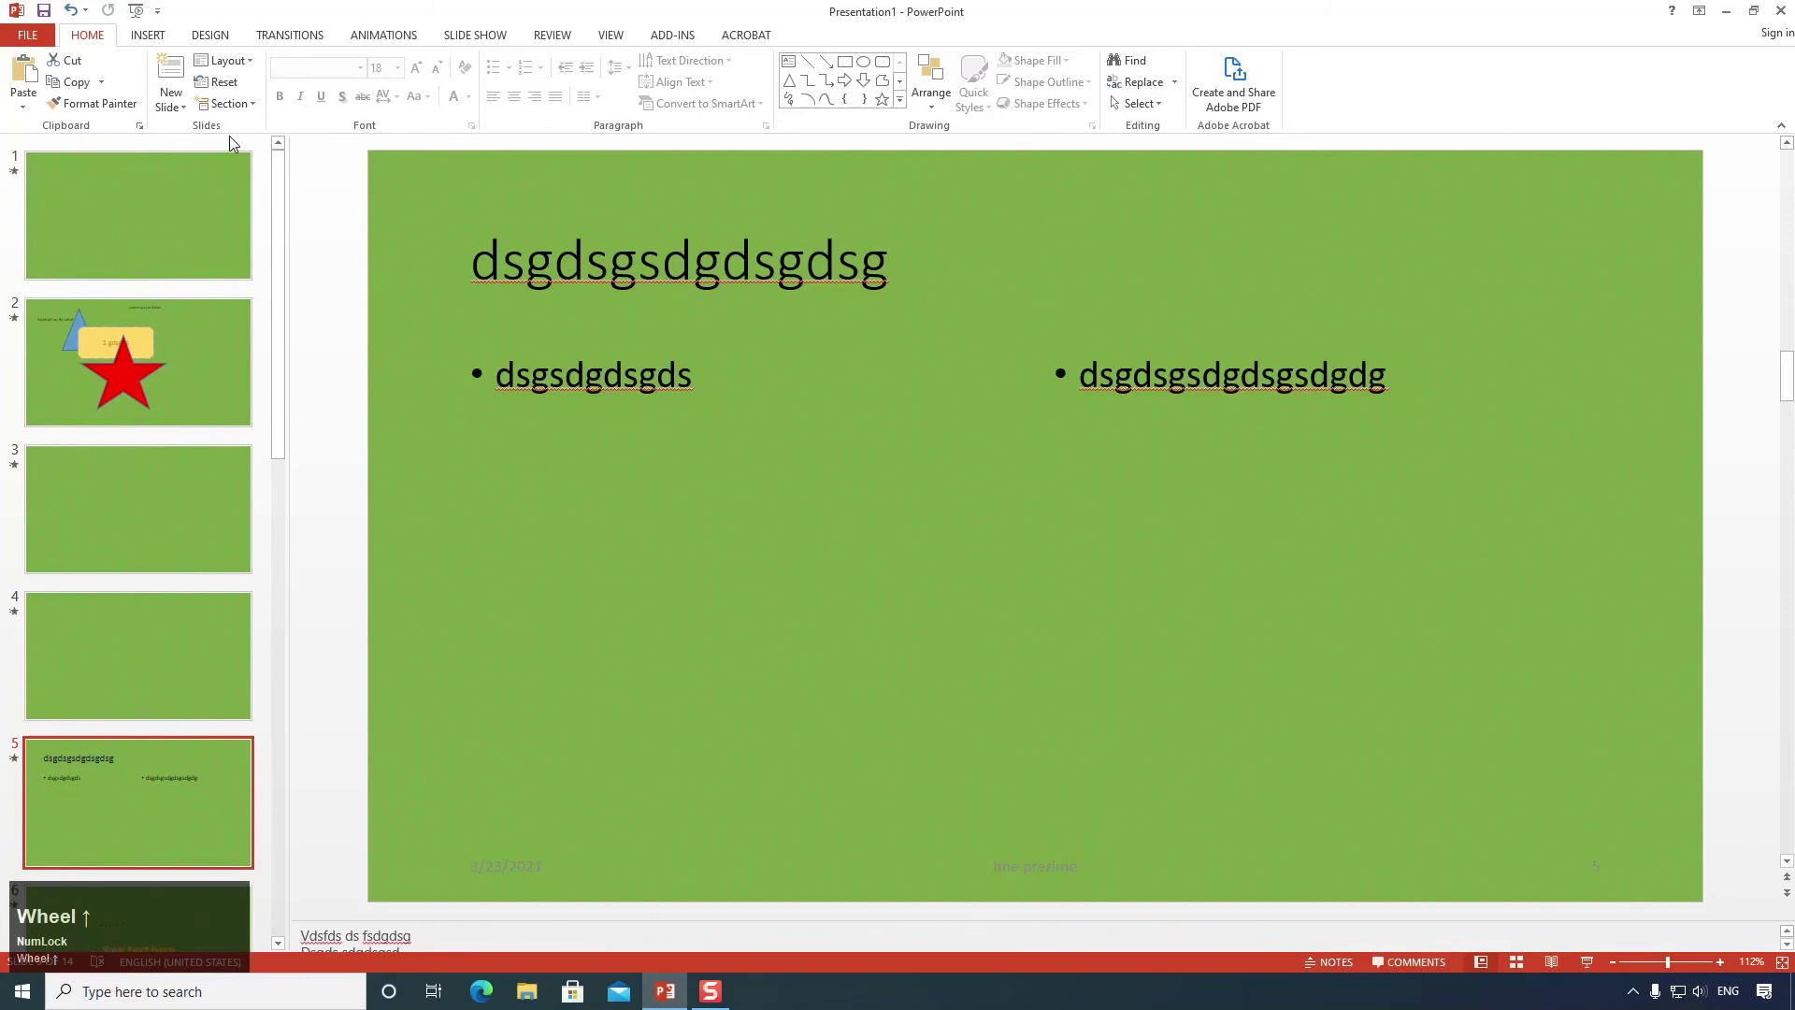
click(254, 73)
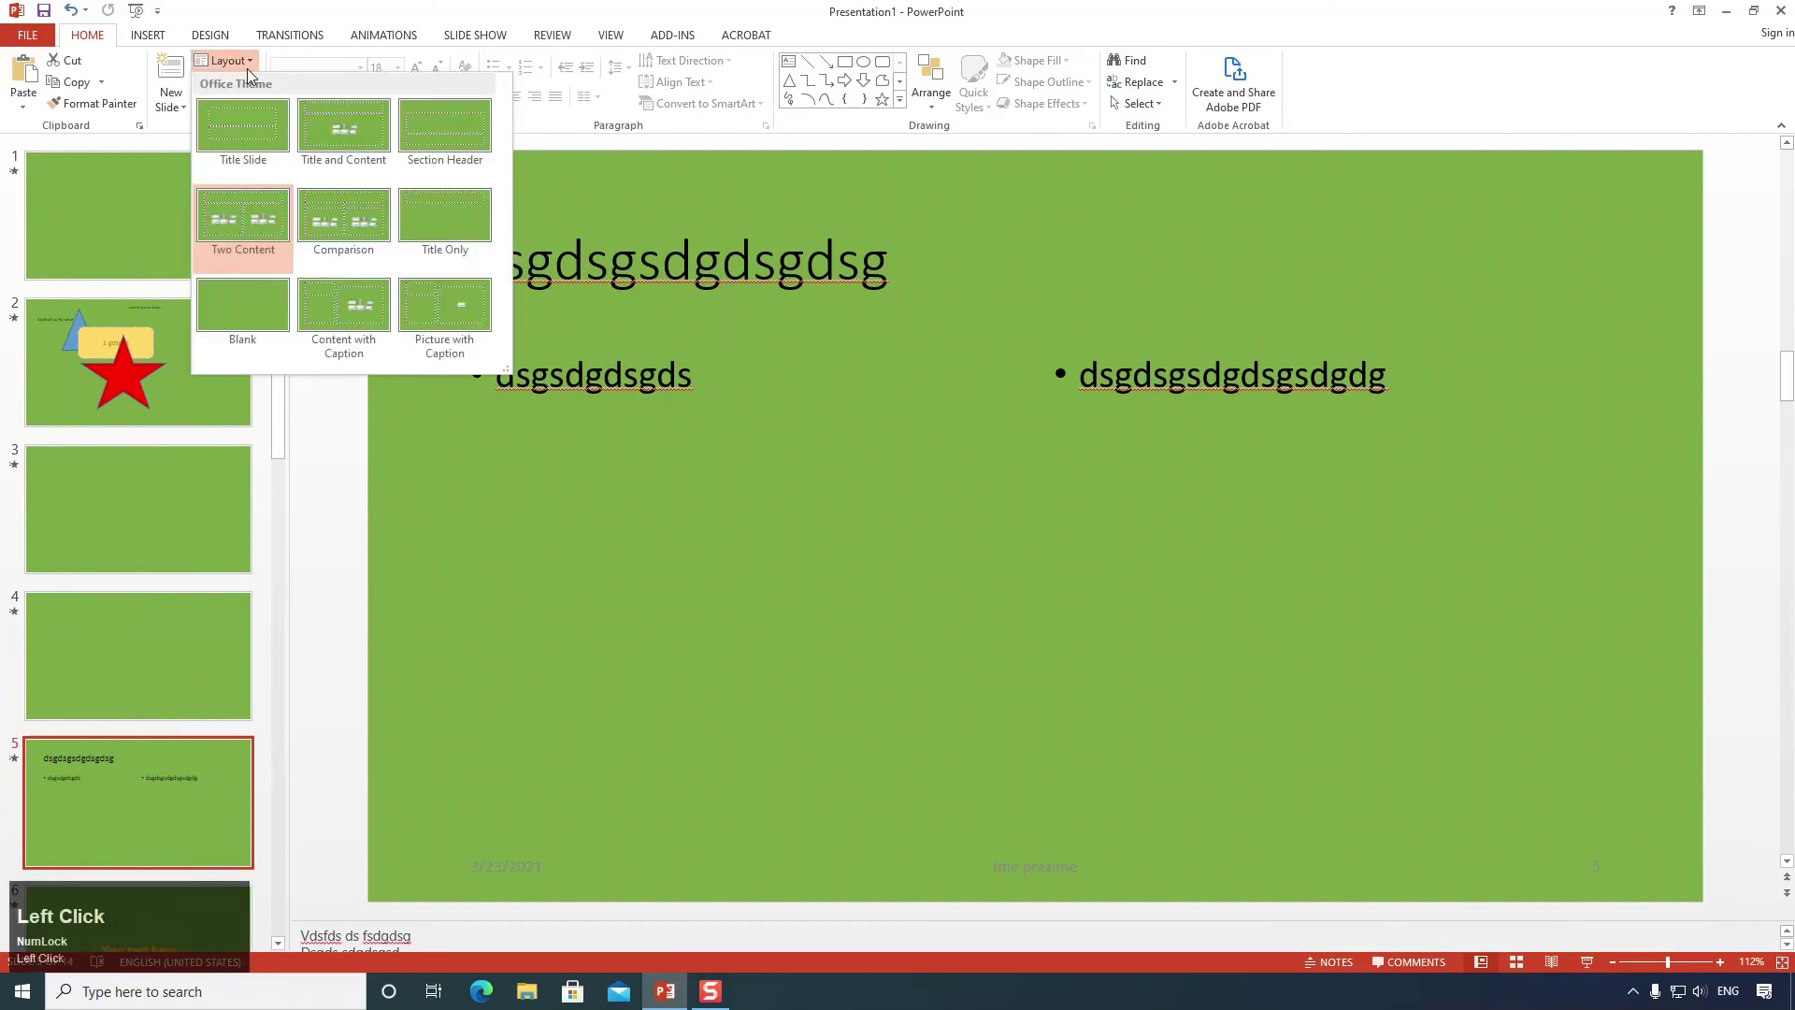
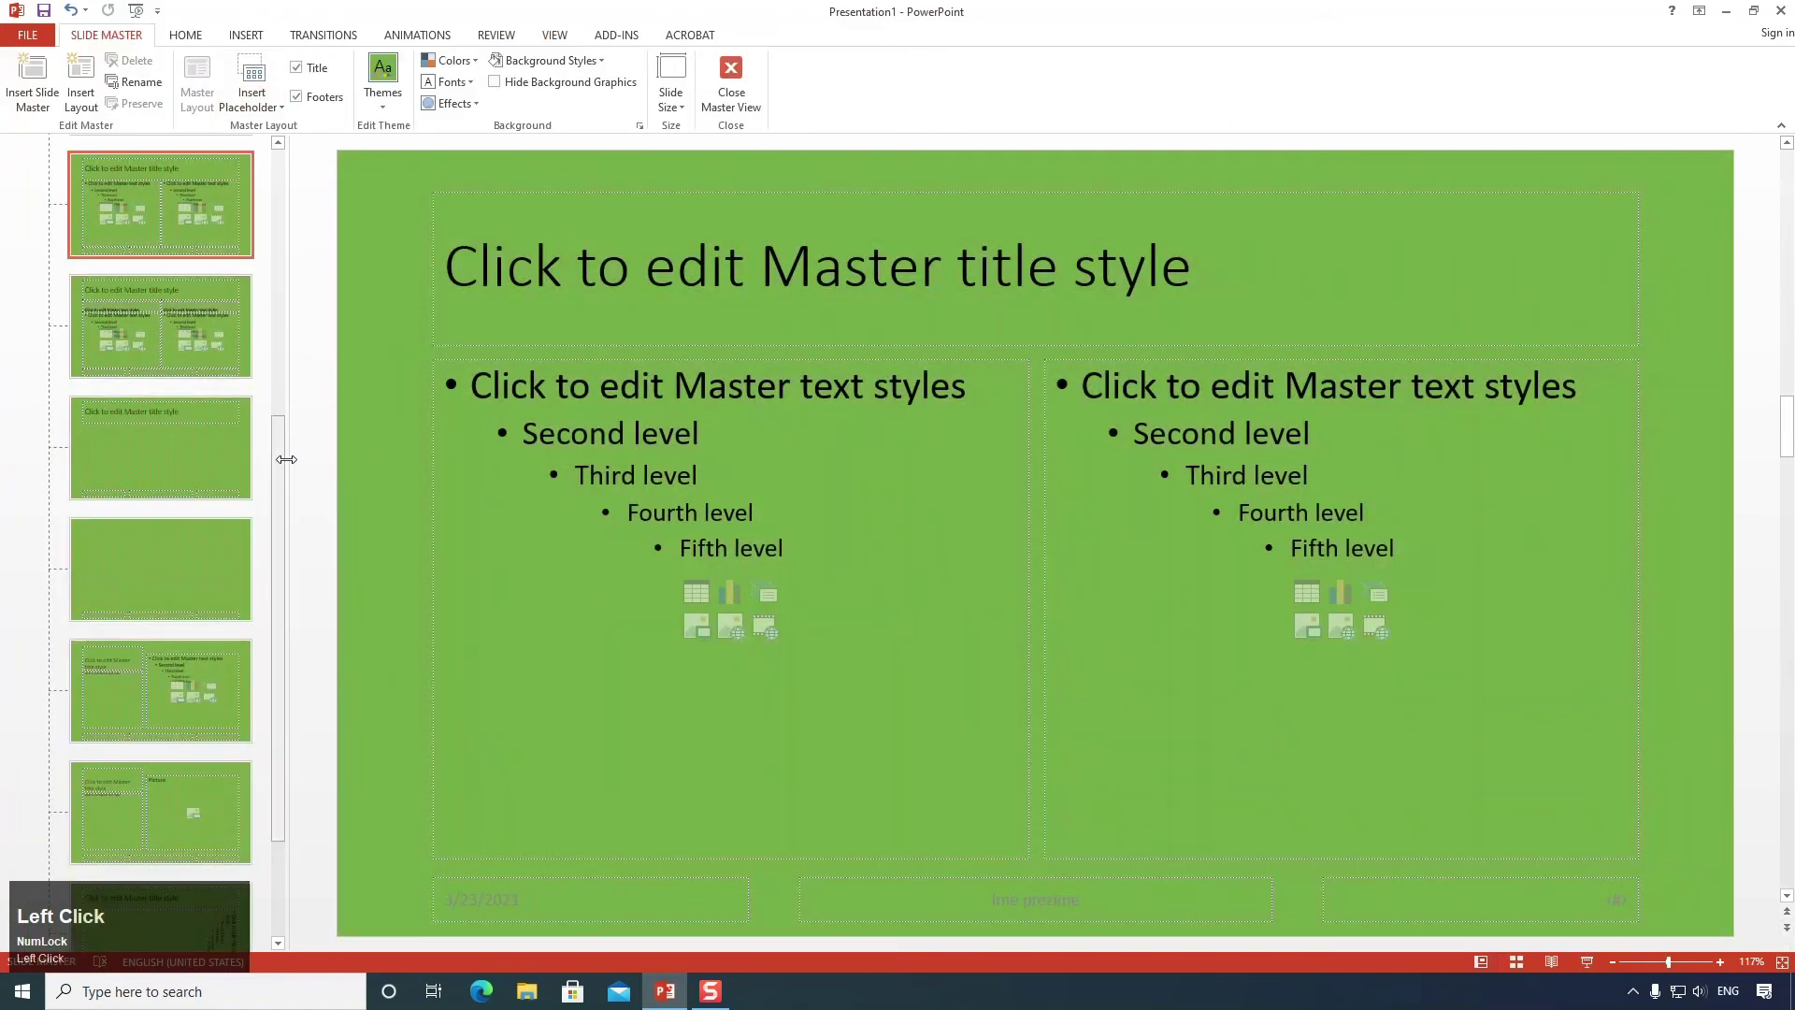
Insert the mountain-lake picture on the Two Content layout and close master view.
scroll(up, 3)
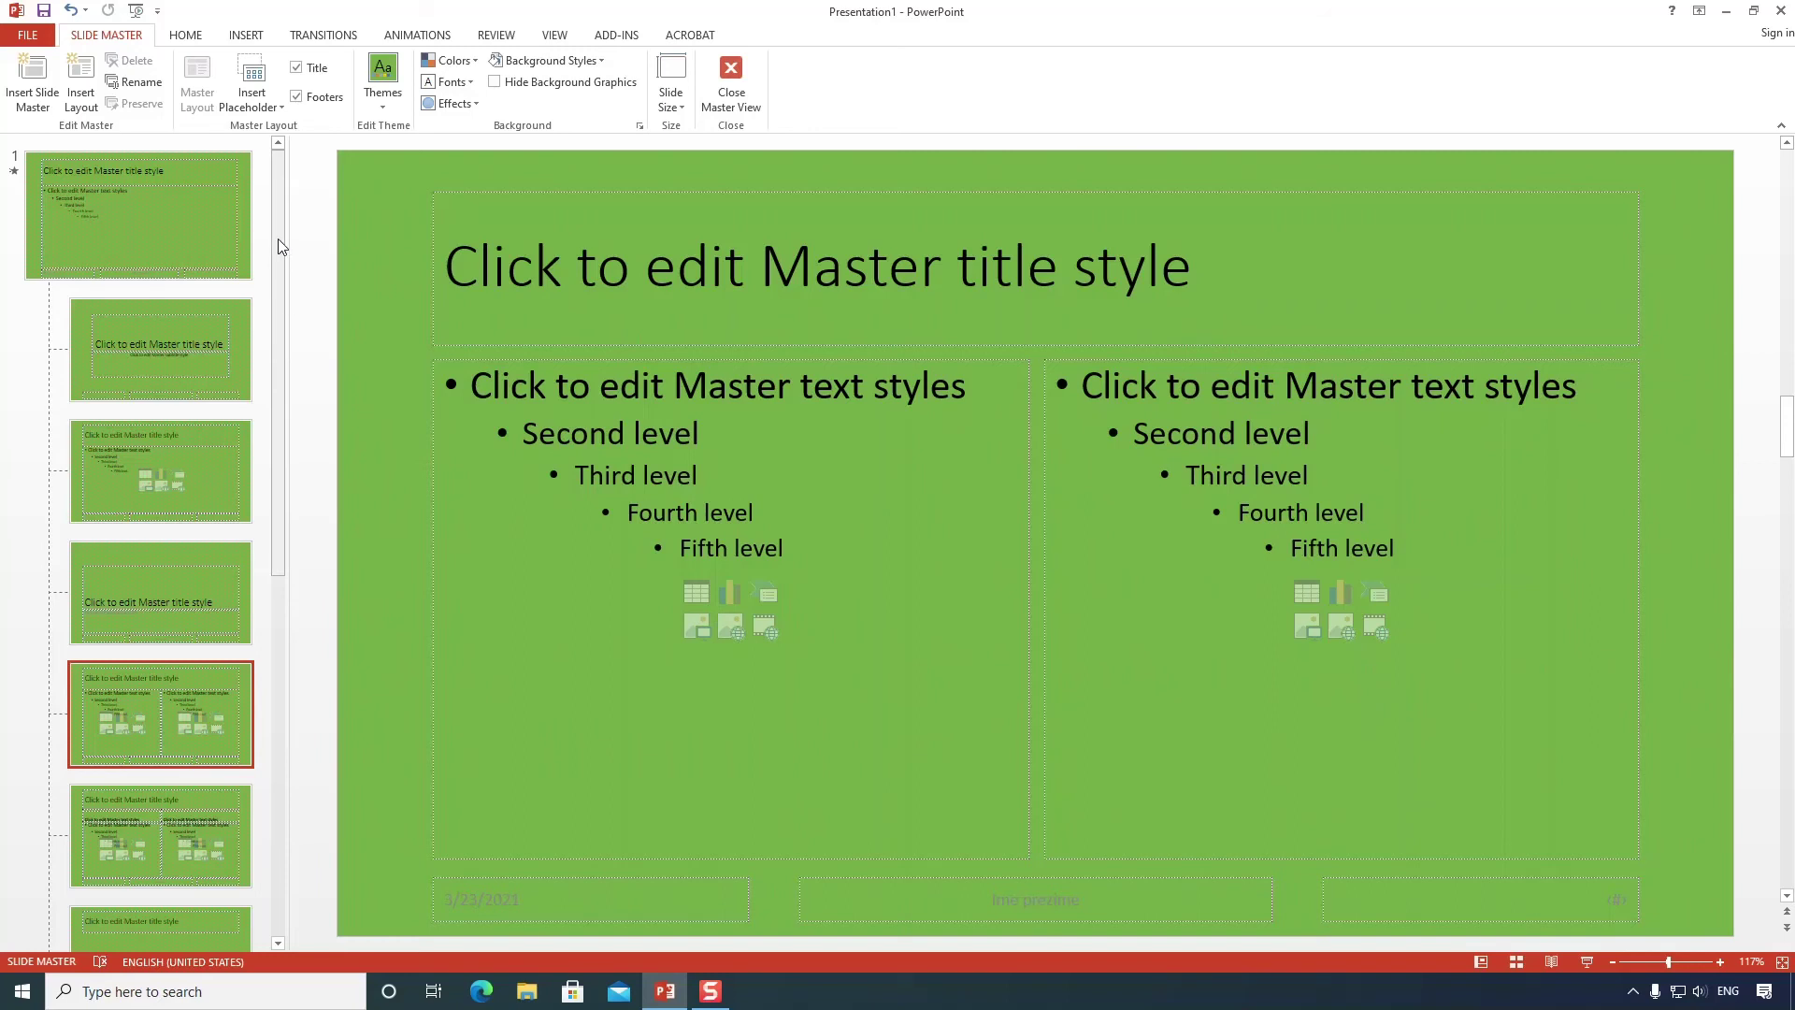
click(251, 46)
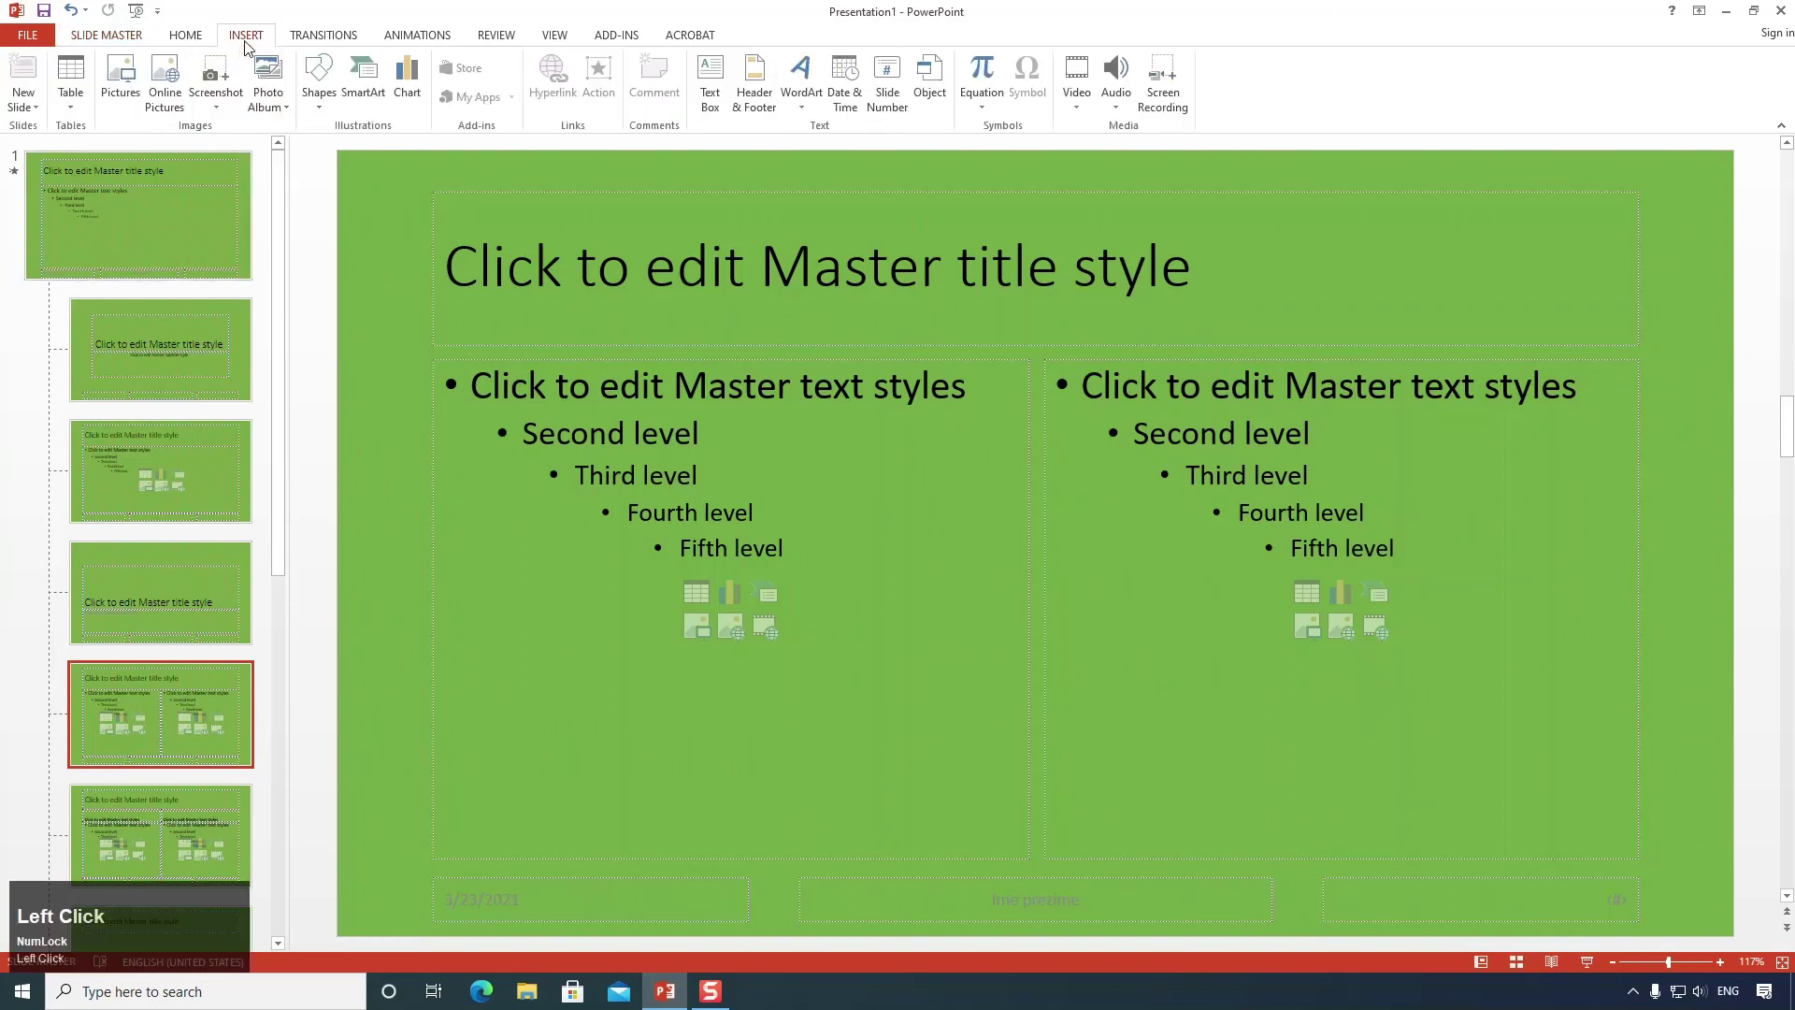
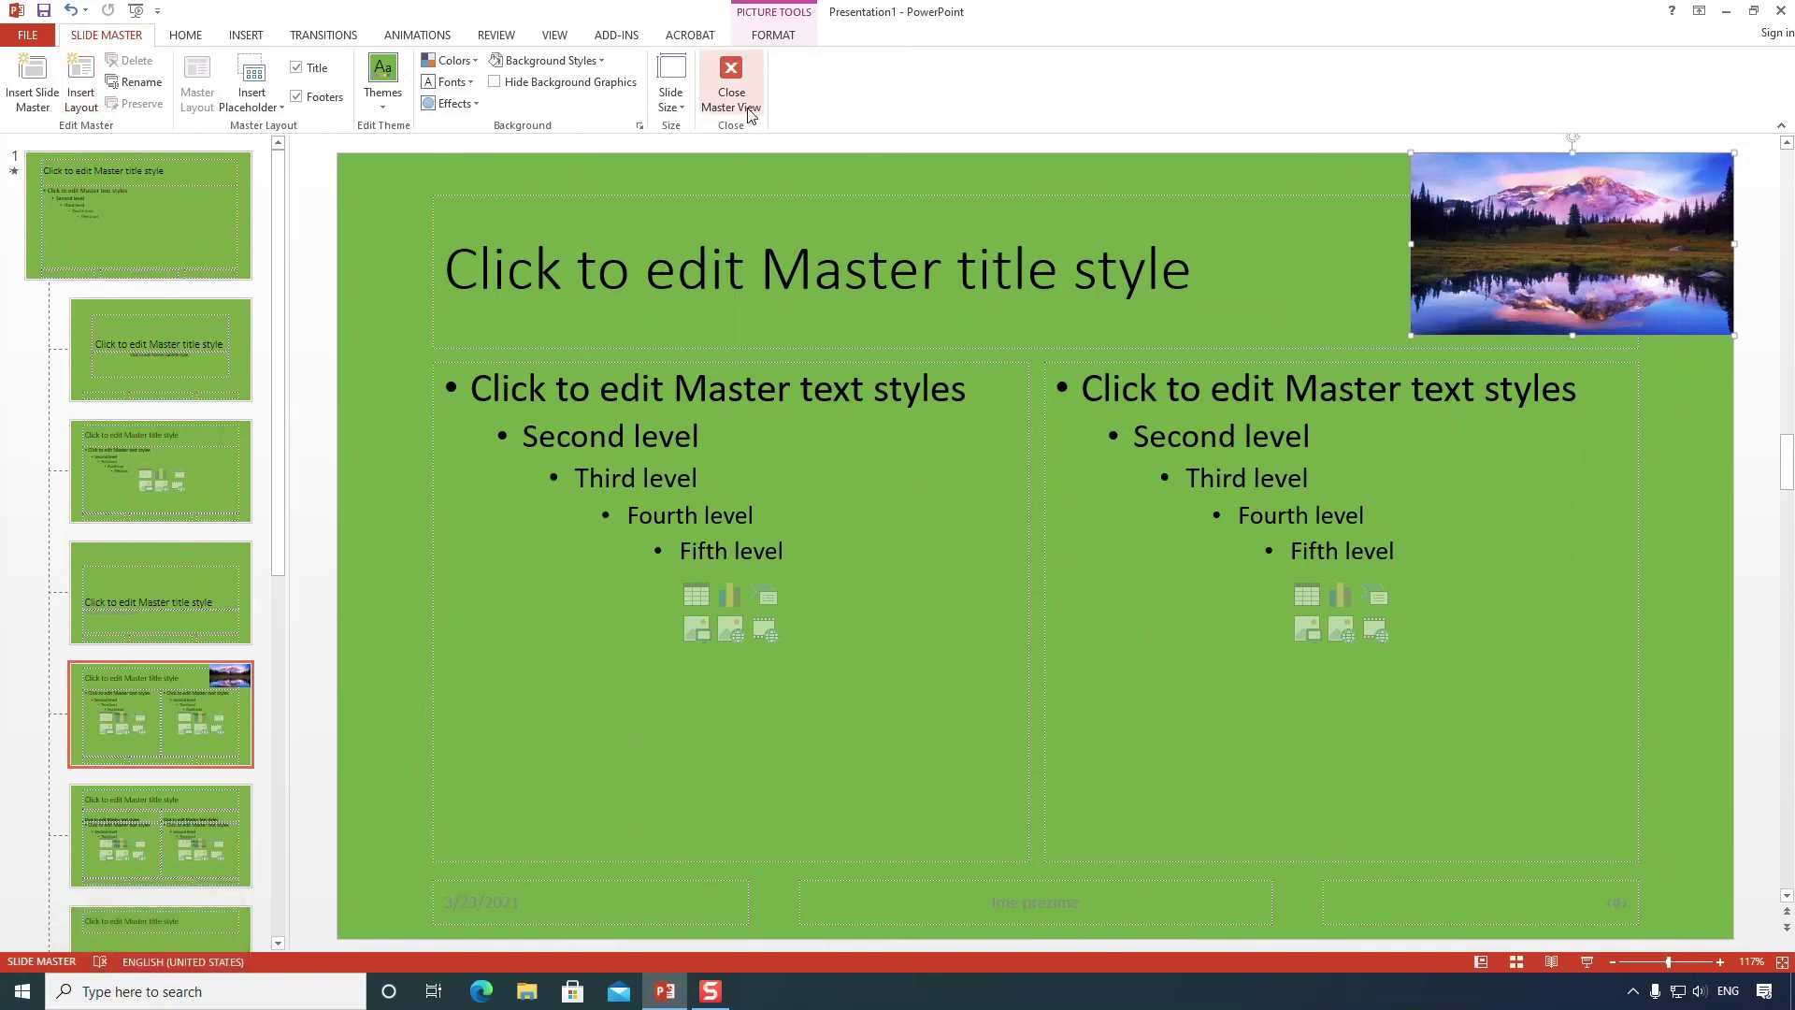
click(767, 108)
scroll(up, 3)
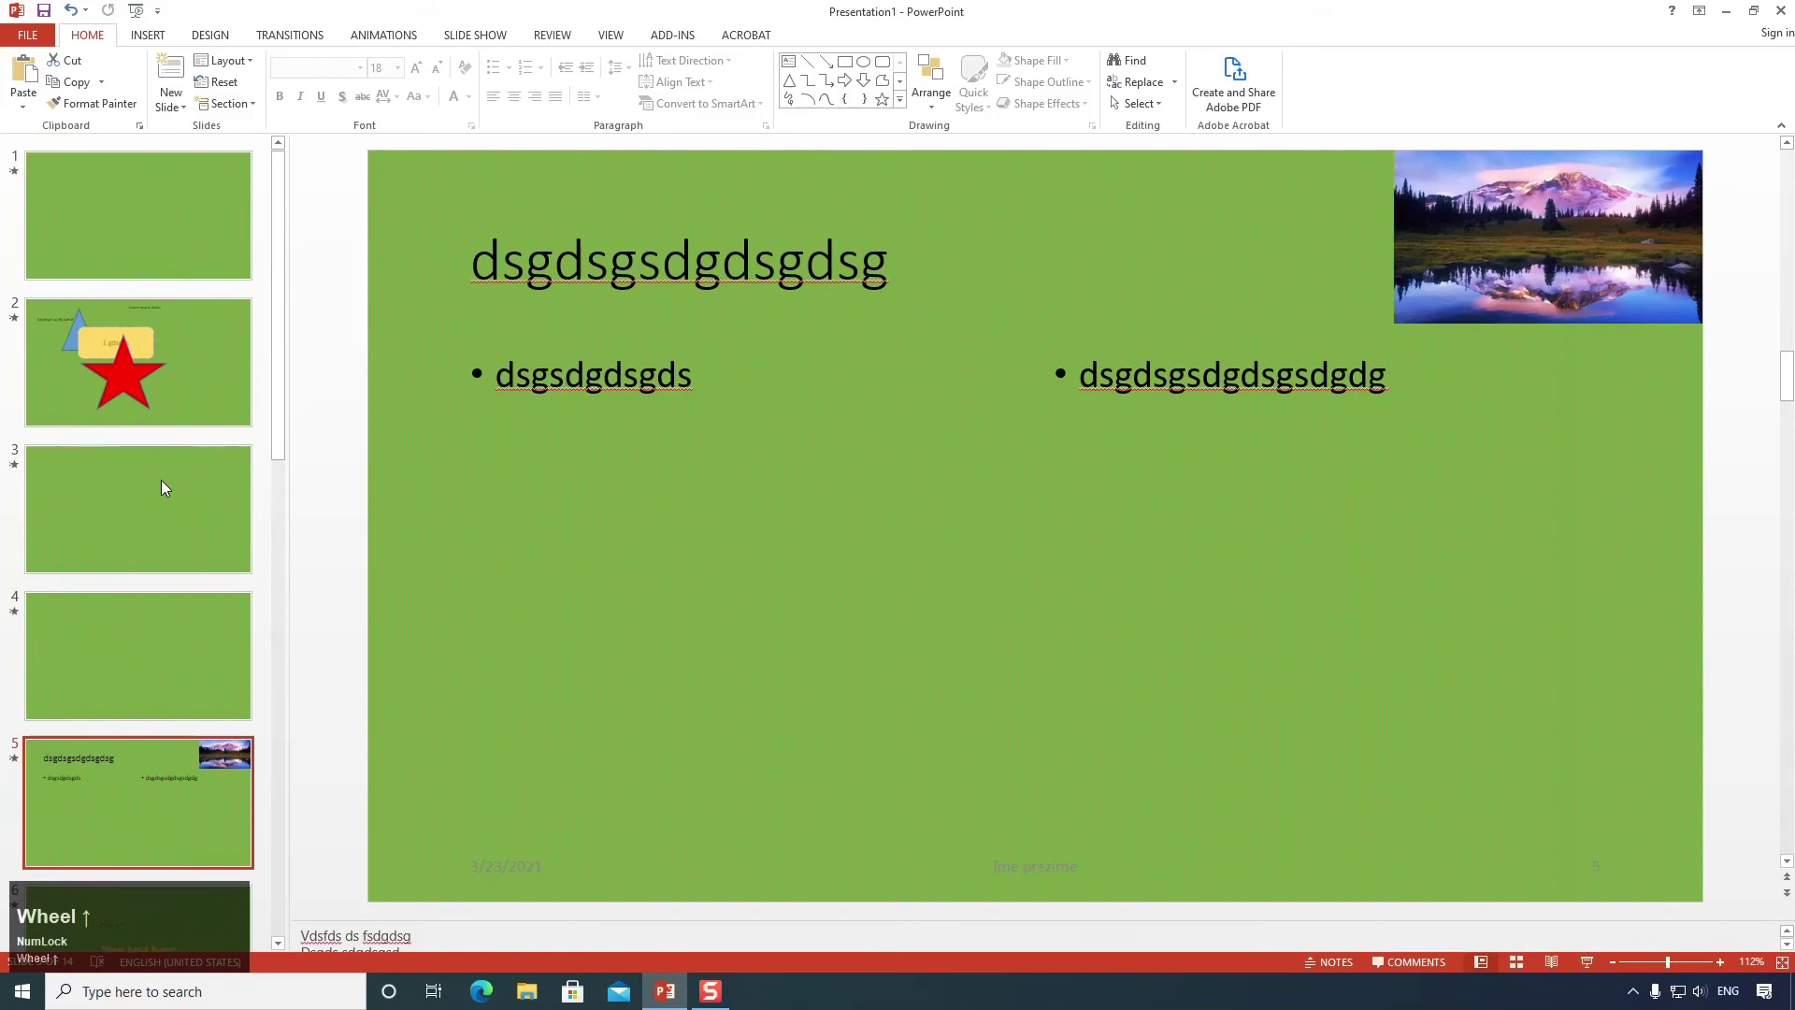
scroll(down, 3)
Browse the slide thumbnails and select slide 5 with the lake picture.
scroll(up, 3)
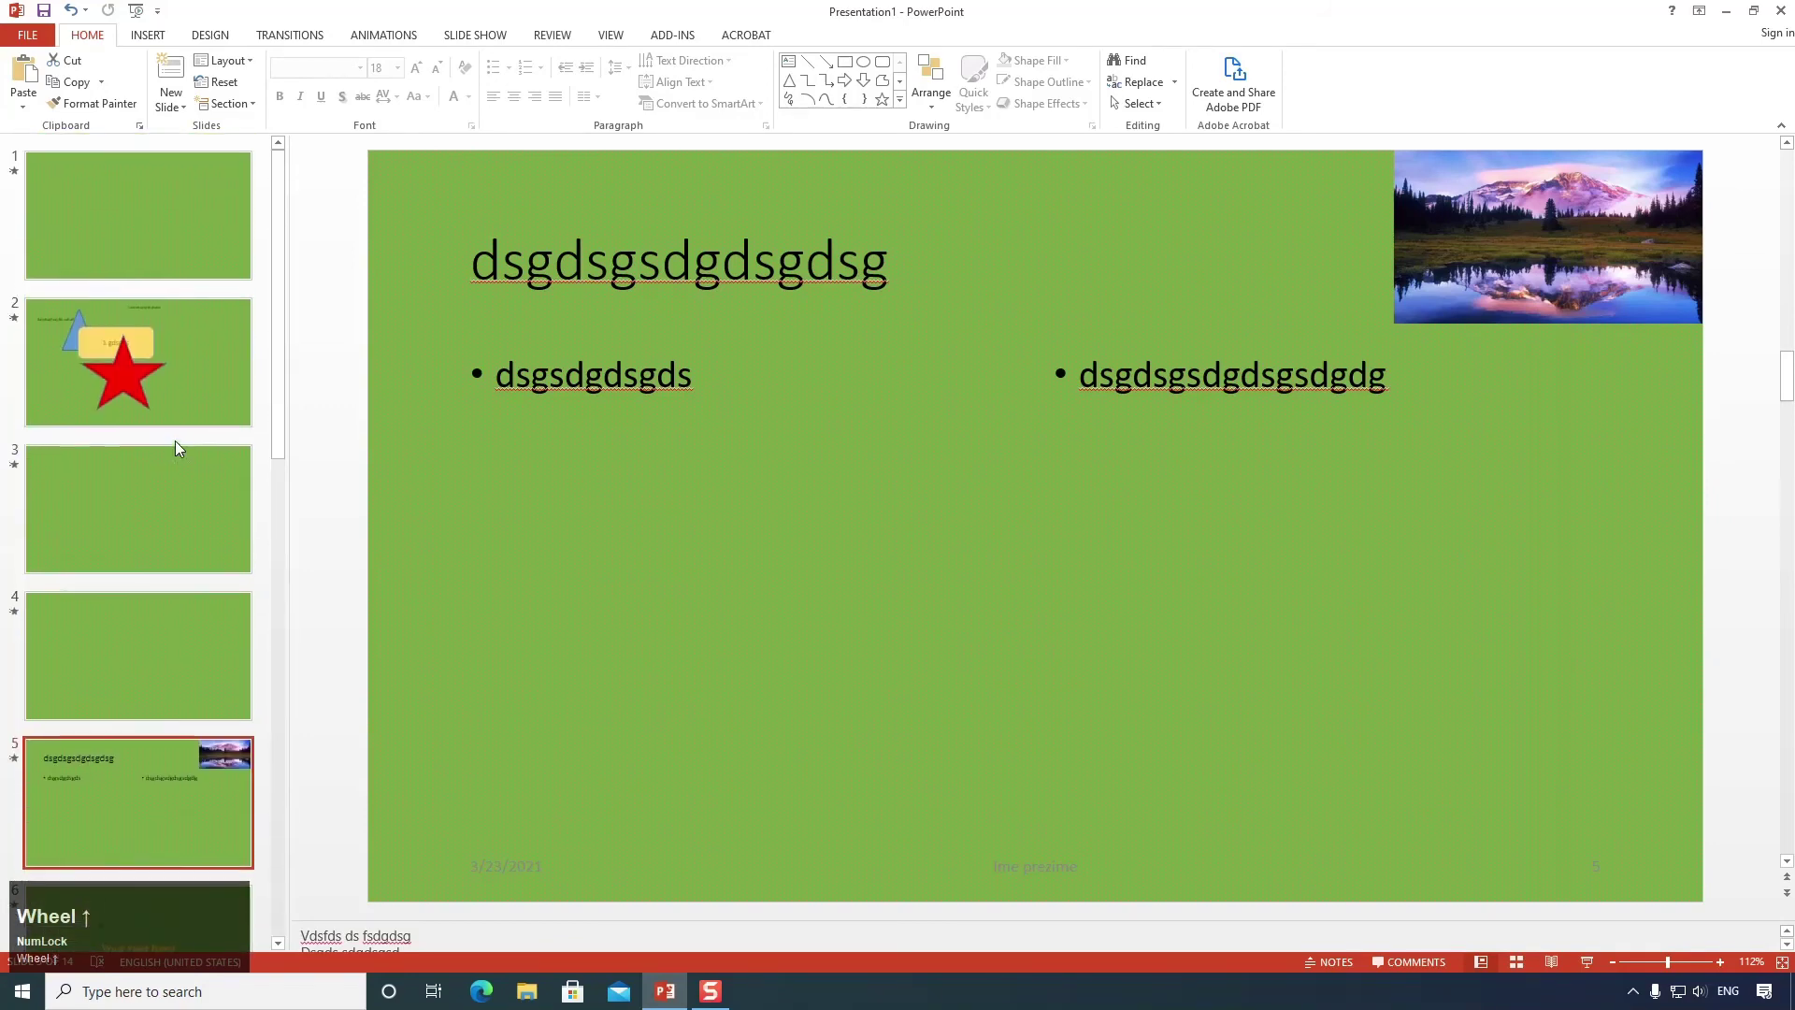
click(181, 490)
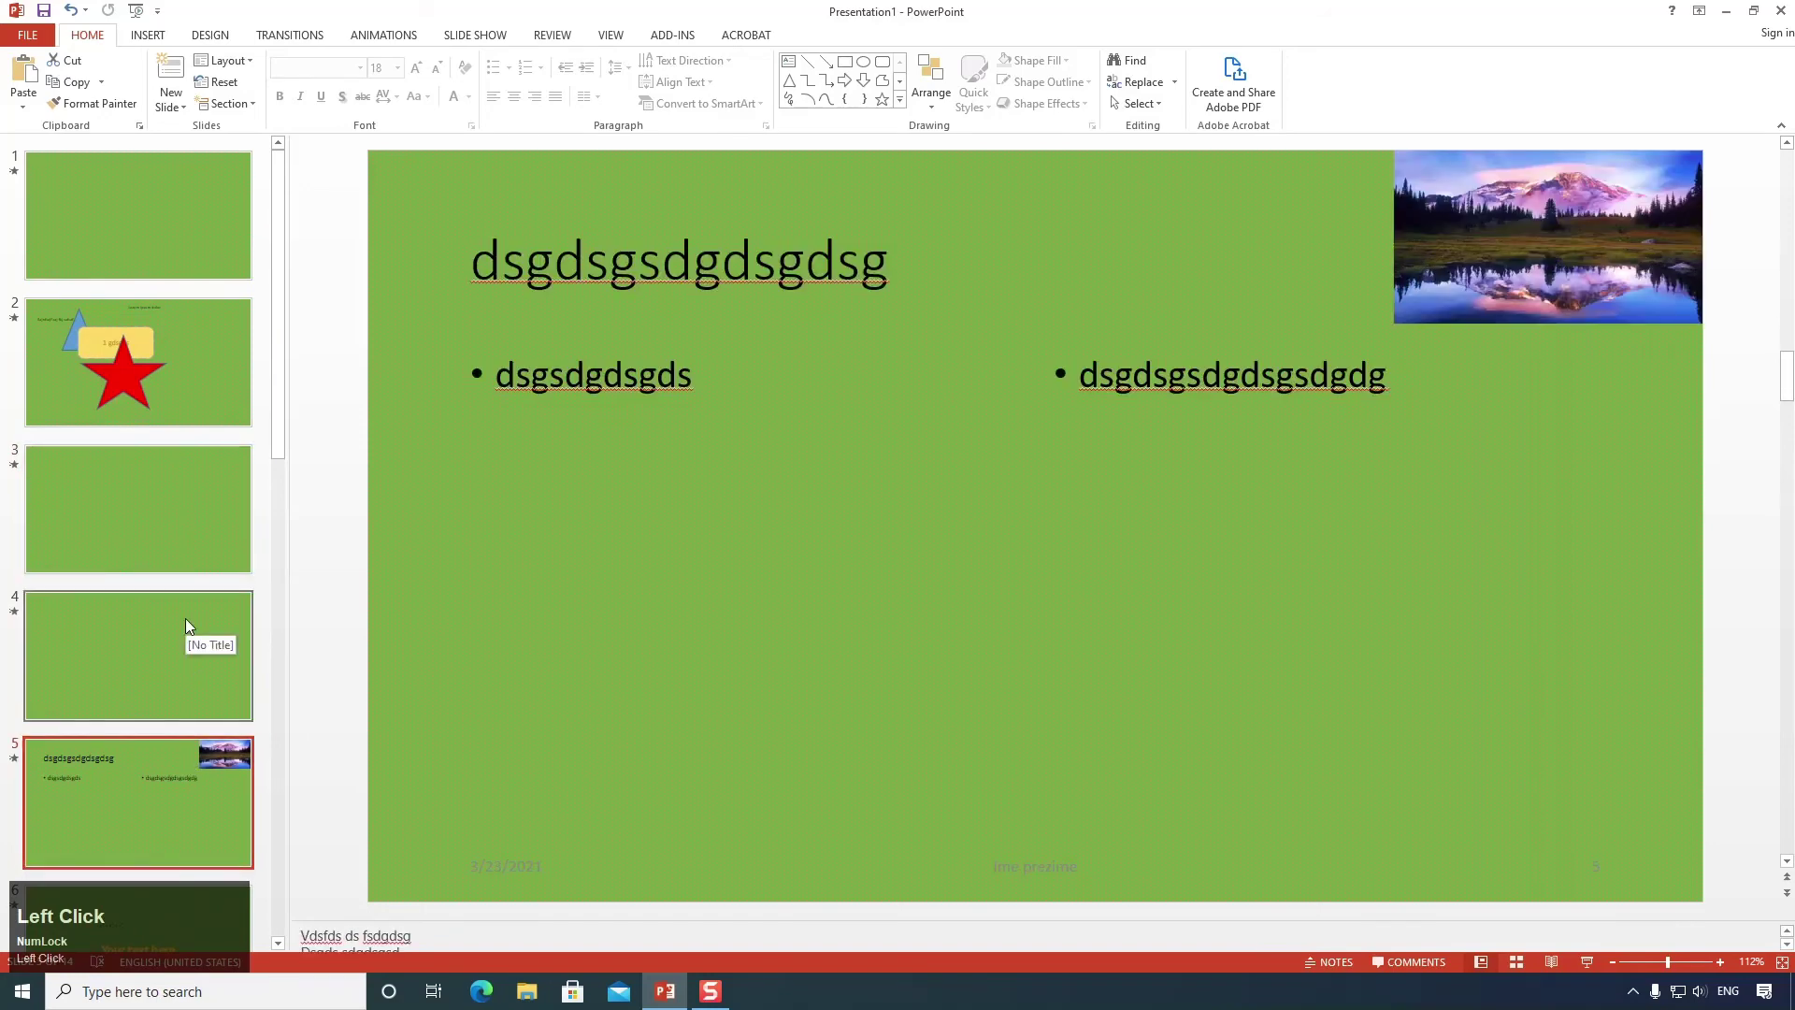
scroll(down, 3)
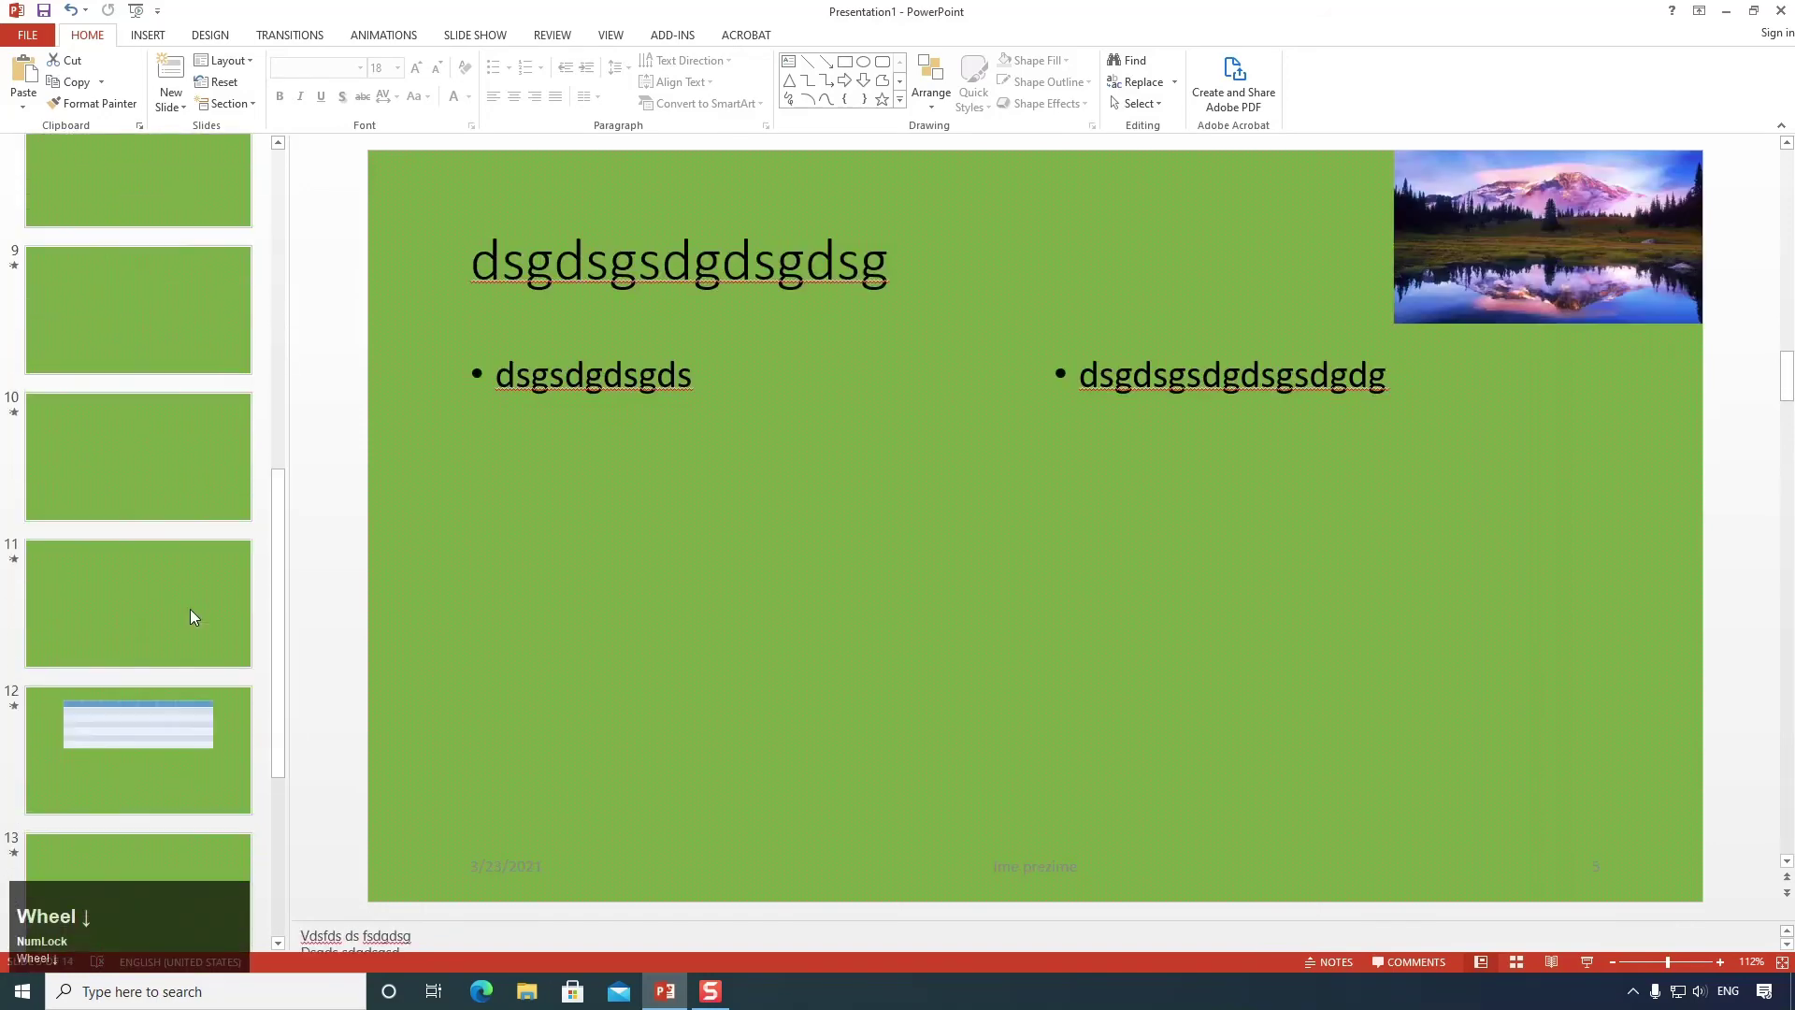
scroll(up, 3)
scroll(down, 3)
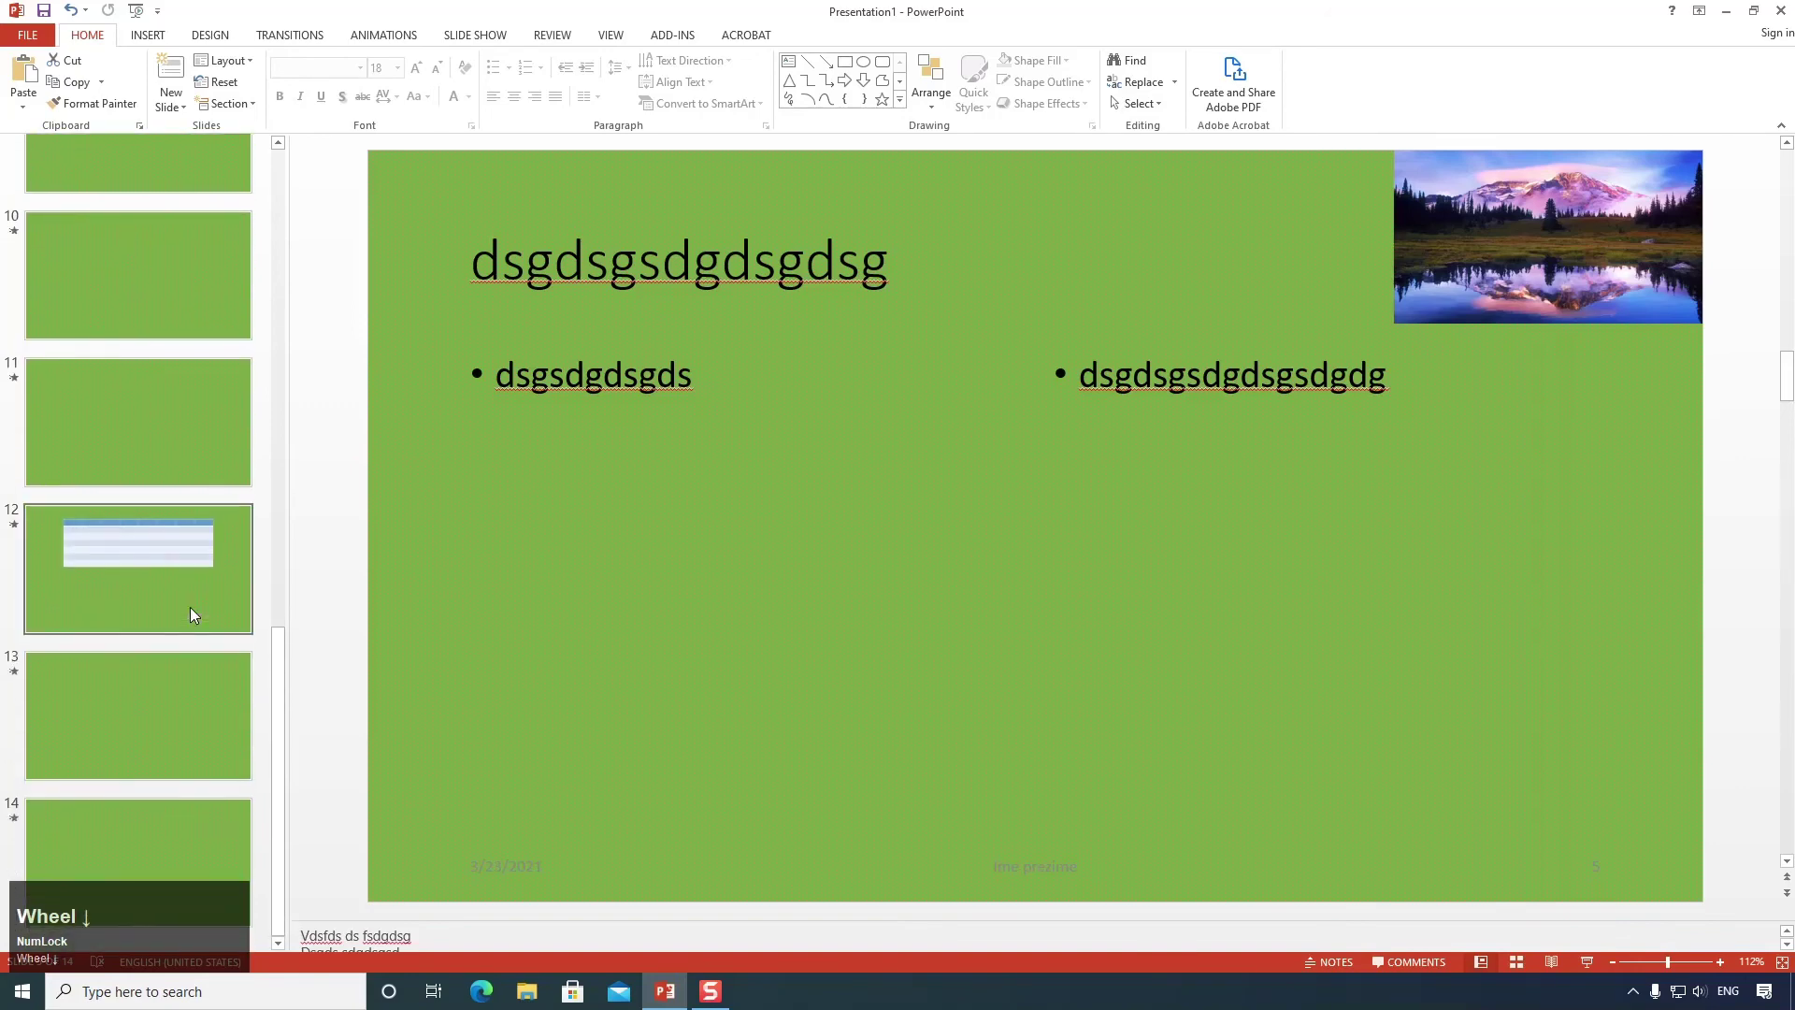
scroll(up, 3)
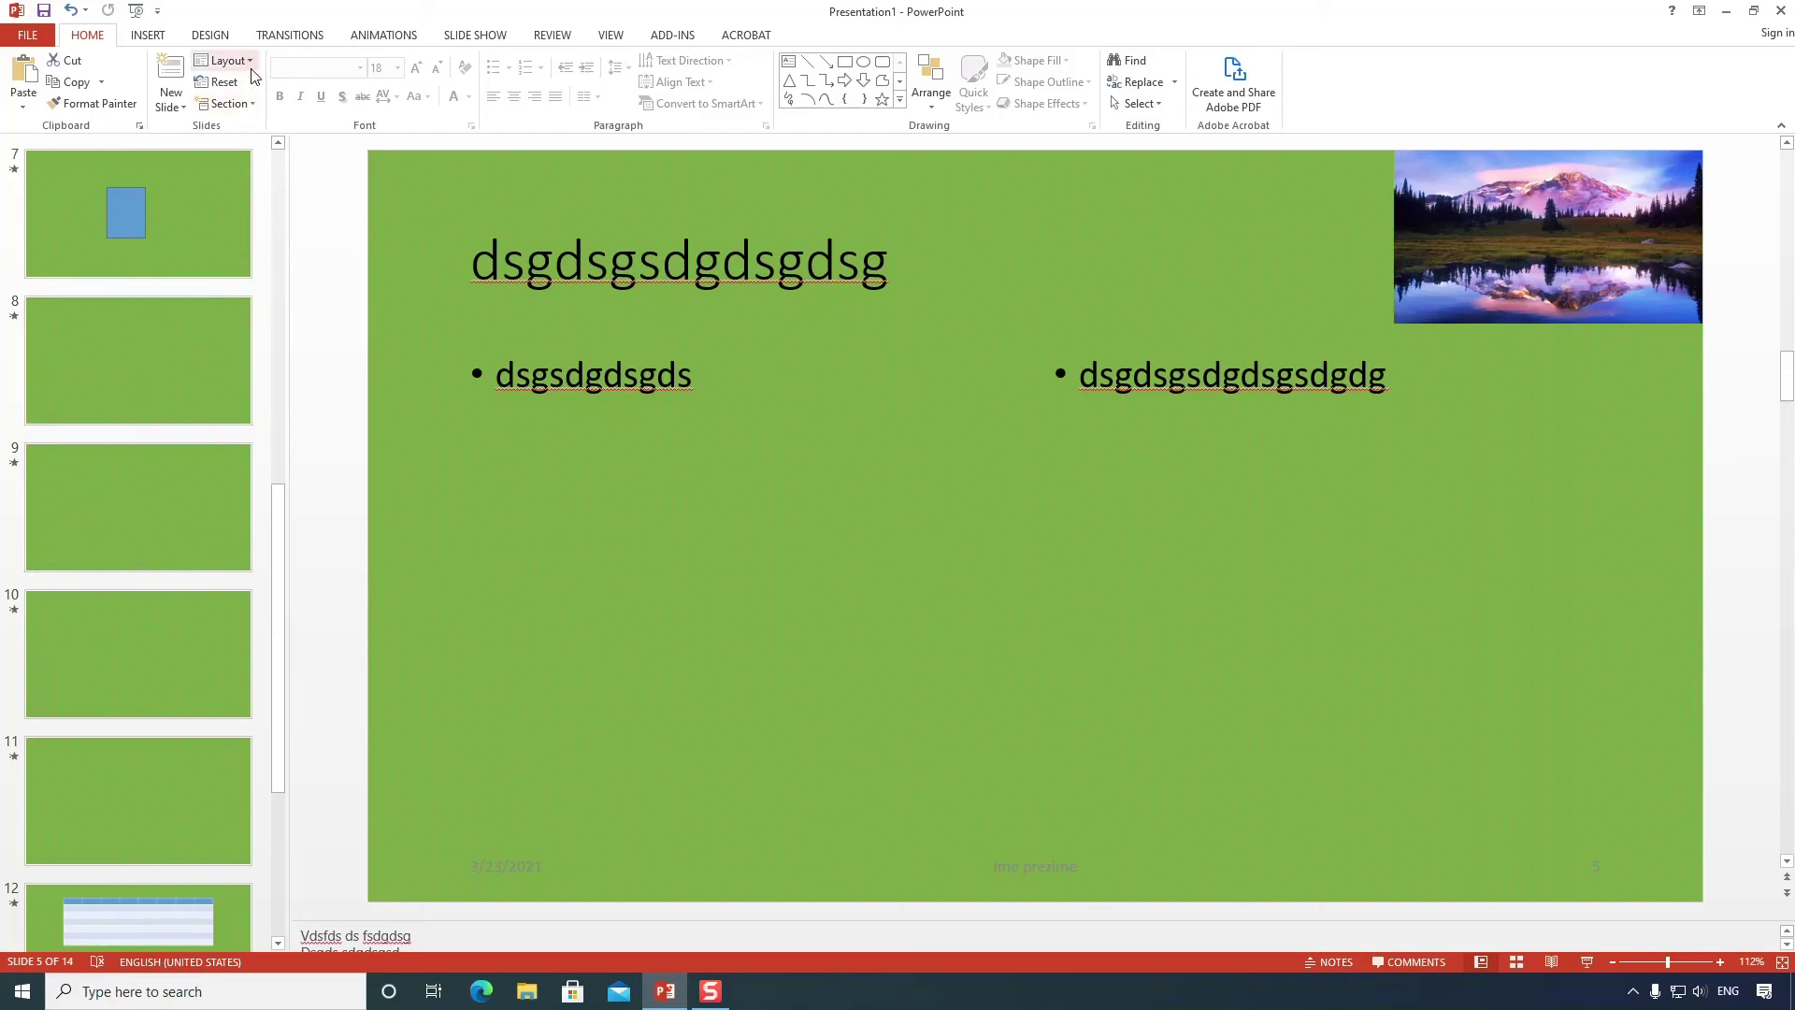
Close the layout gallery, select slide 14 and add new Two Content slides after it.
click(258, 73)
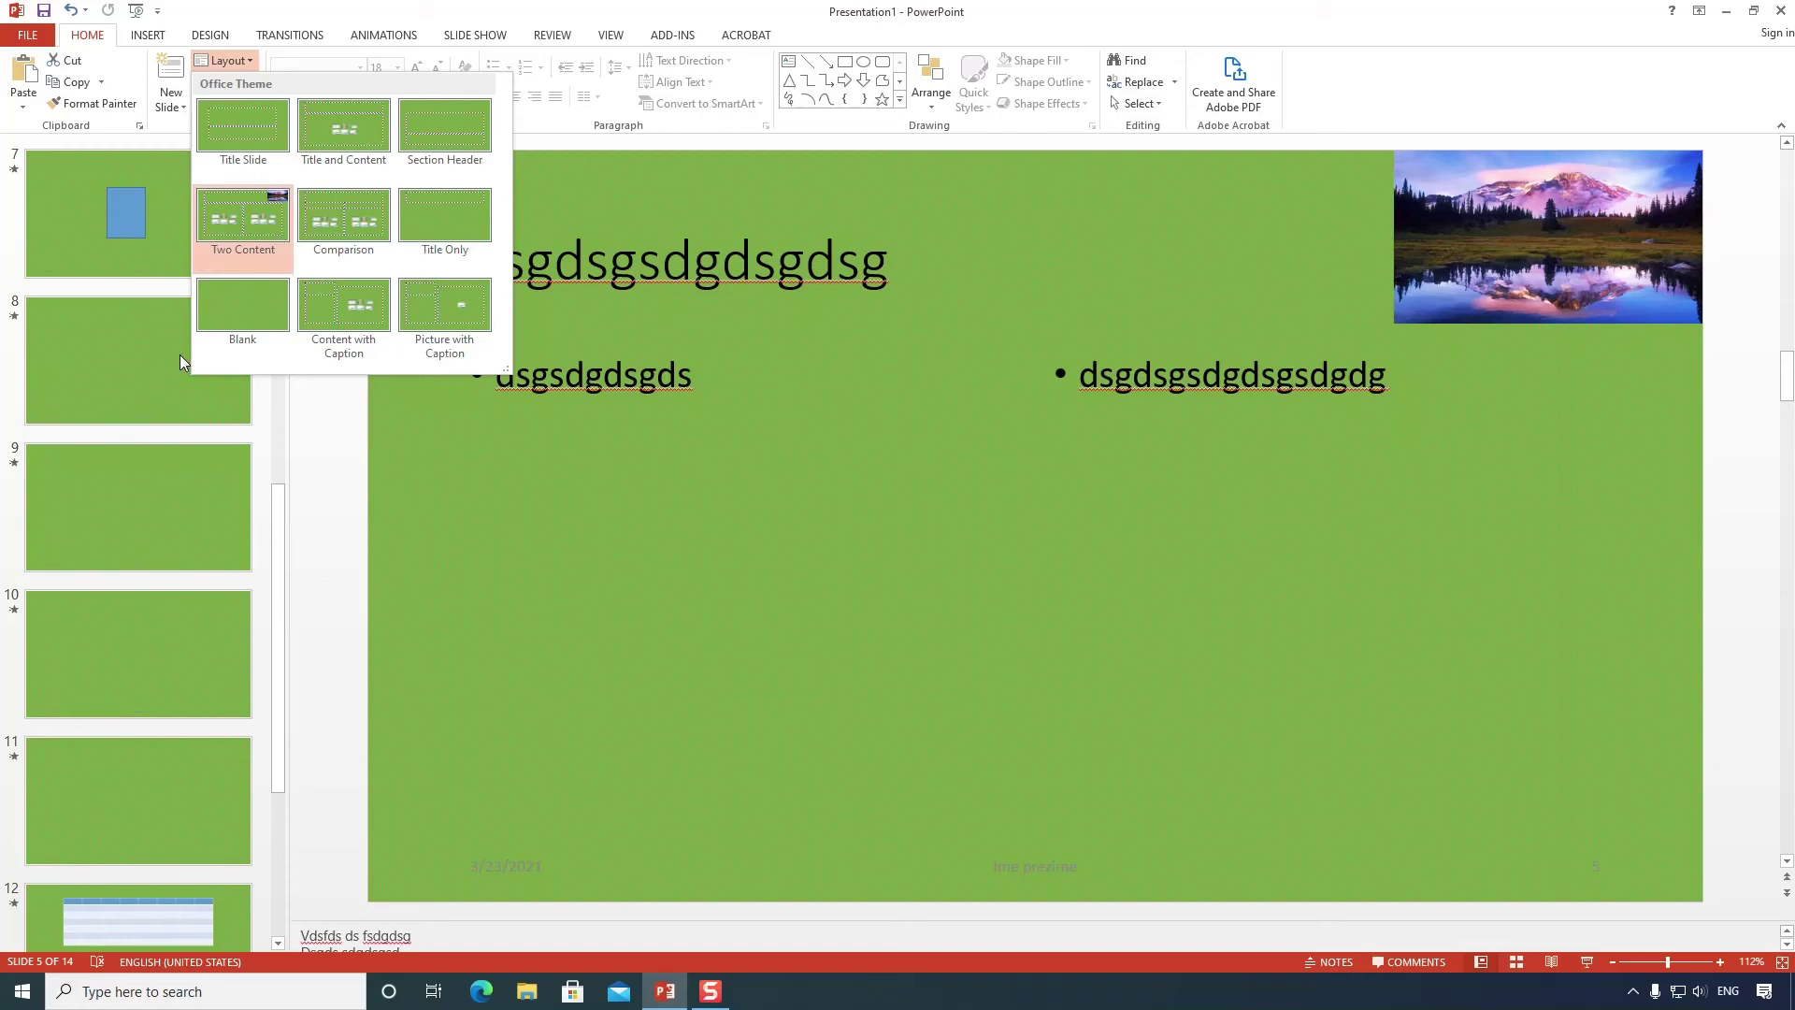
click(146, 378)
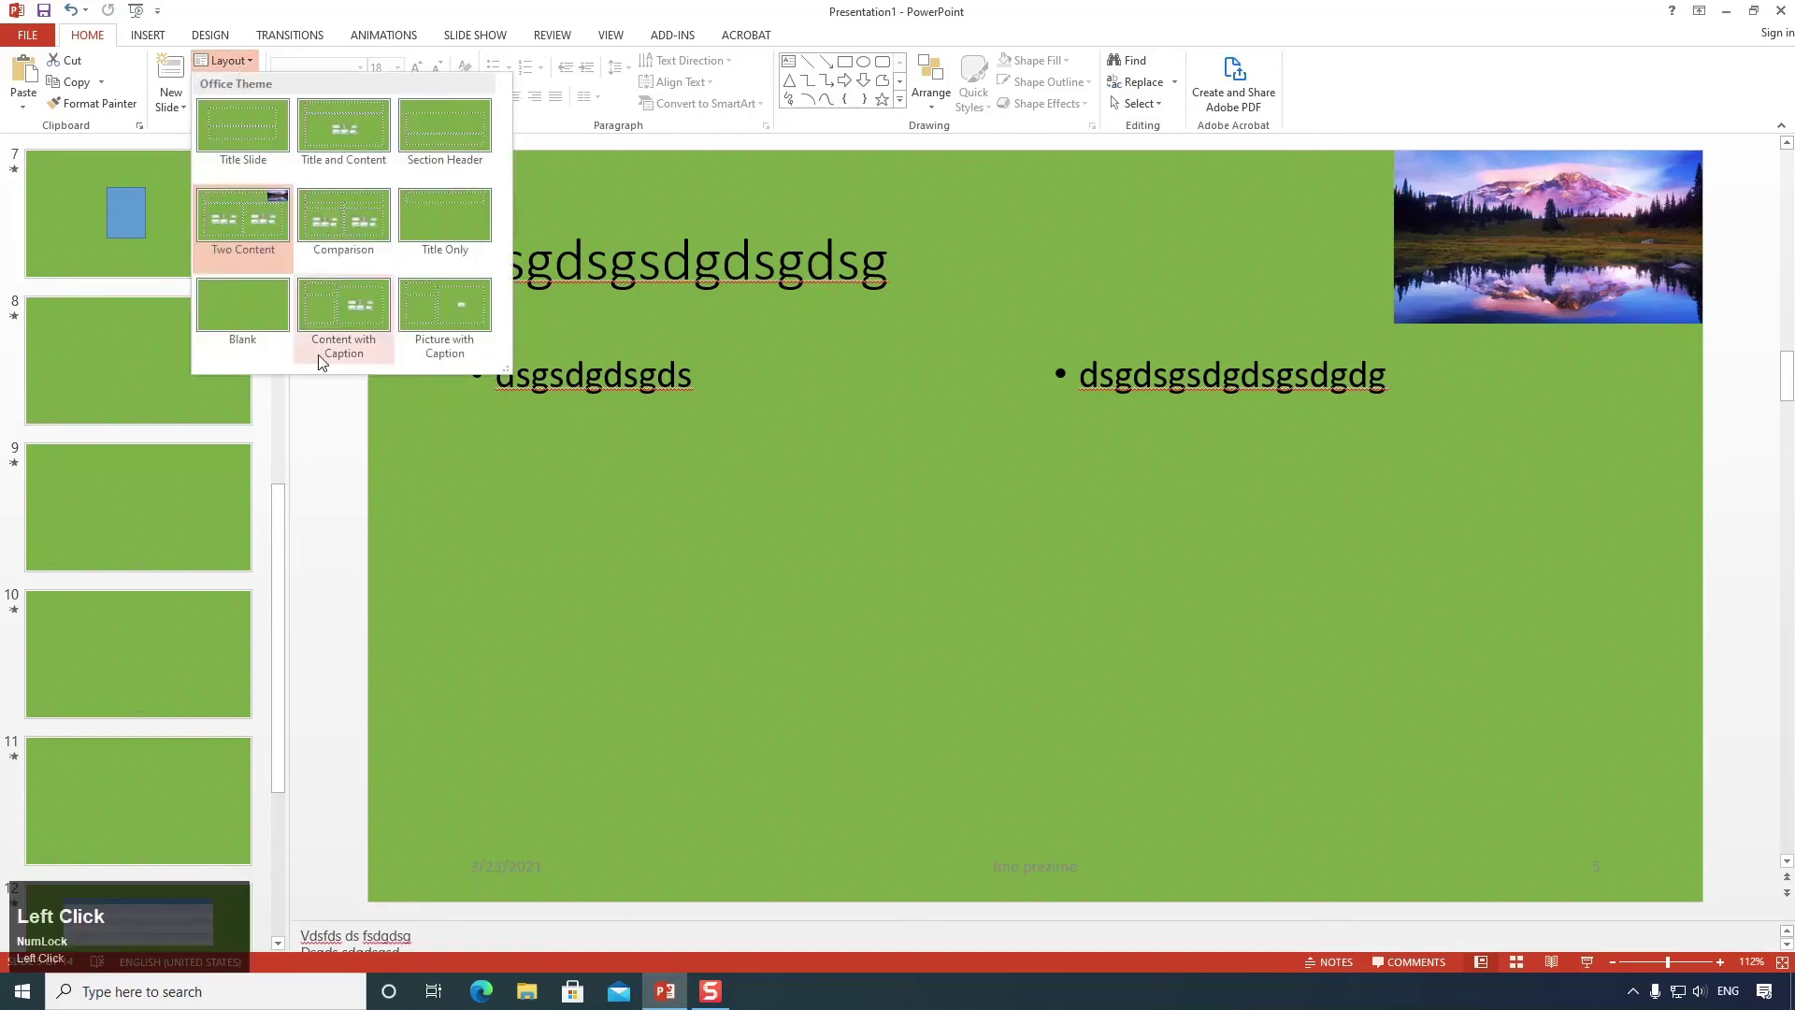
scroll(down, 3)
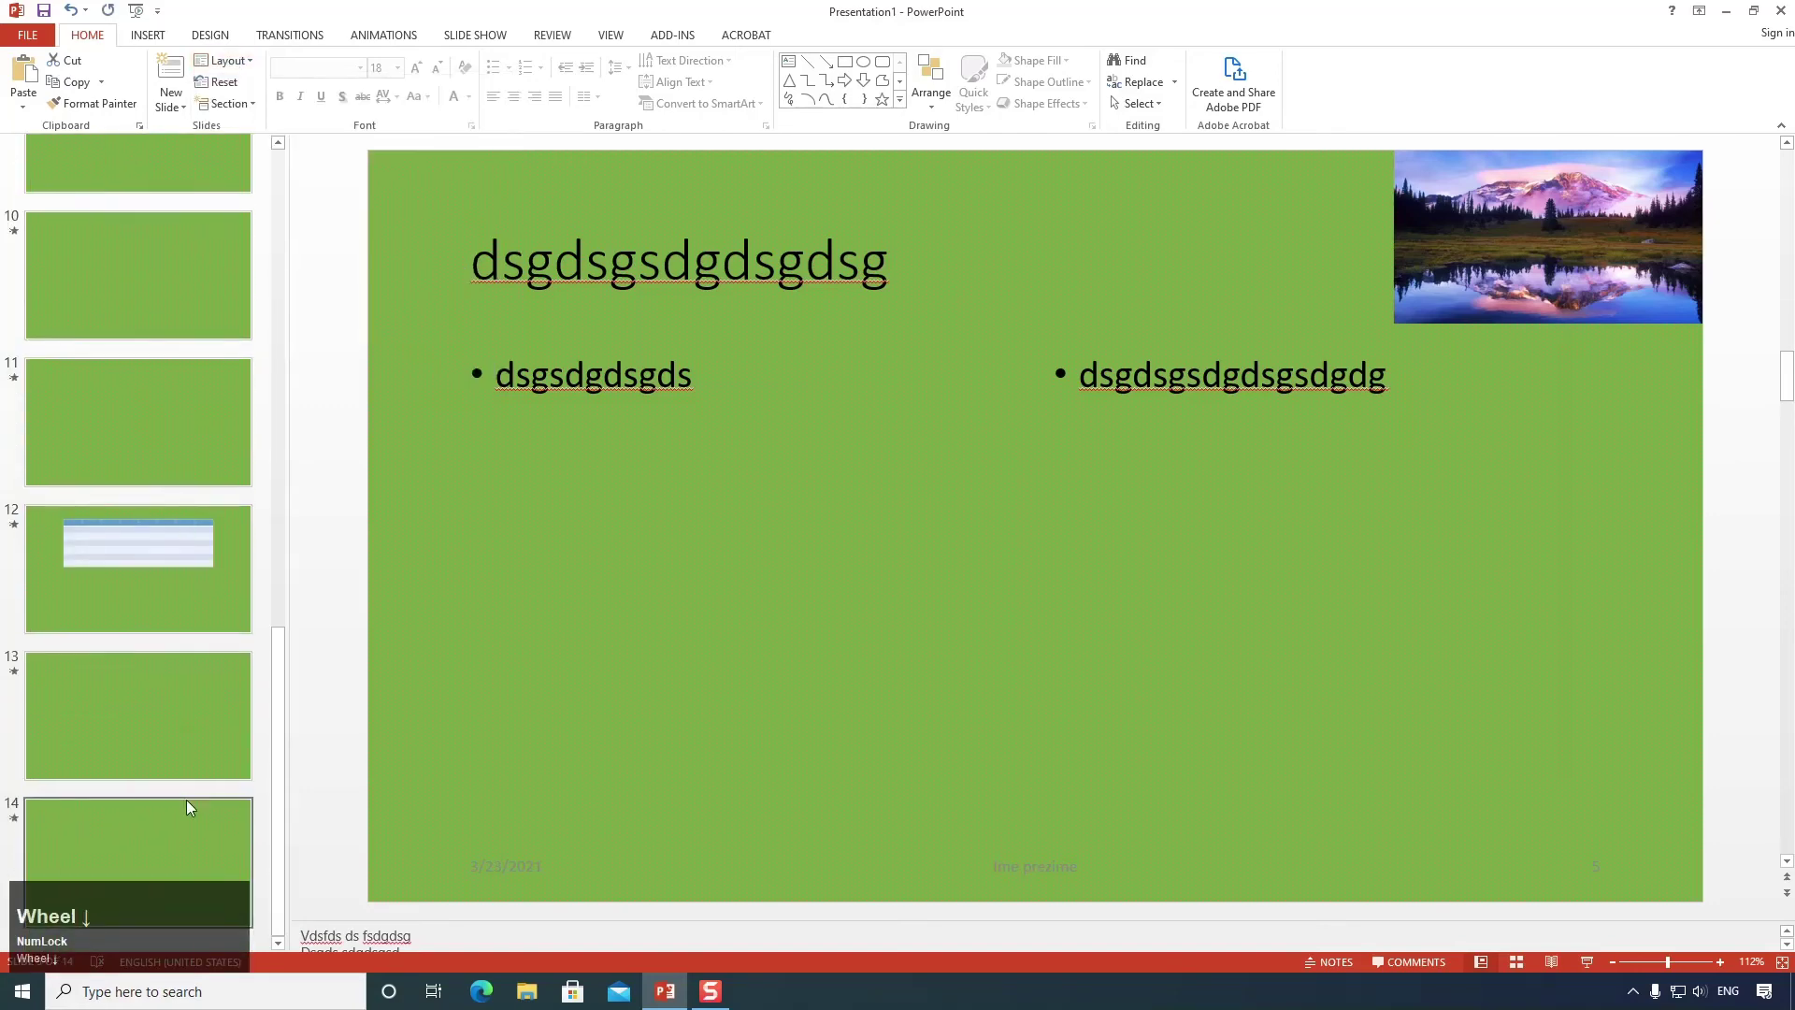
click(186, 841)
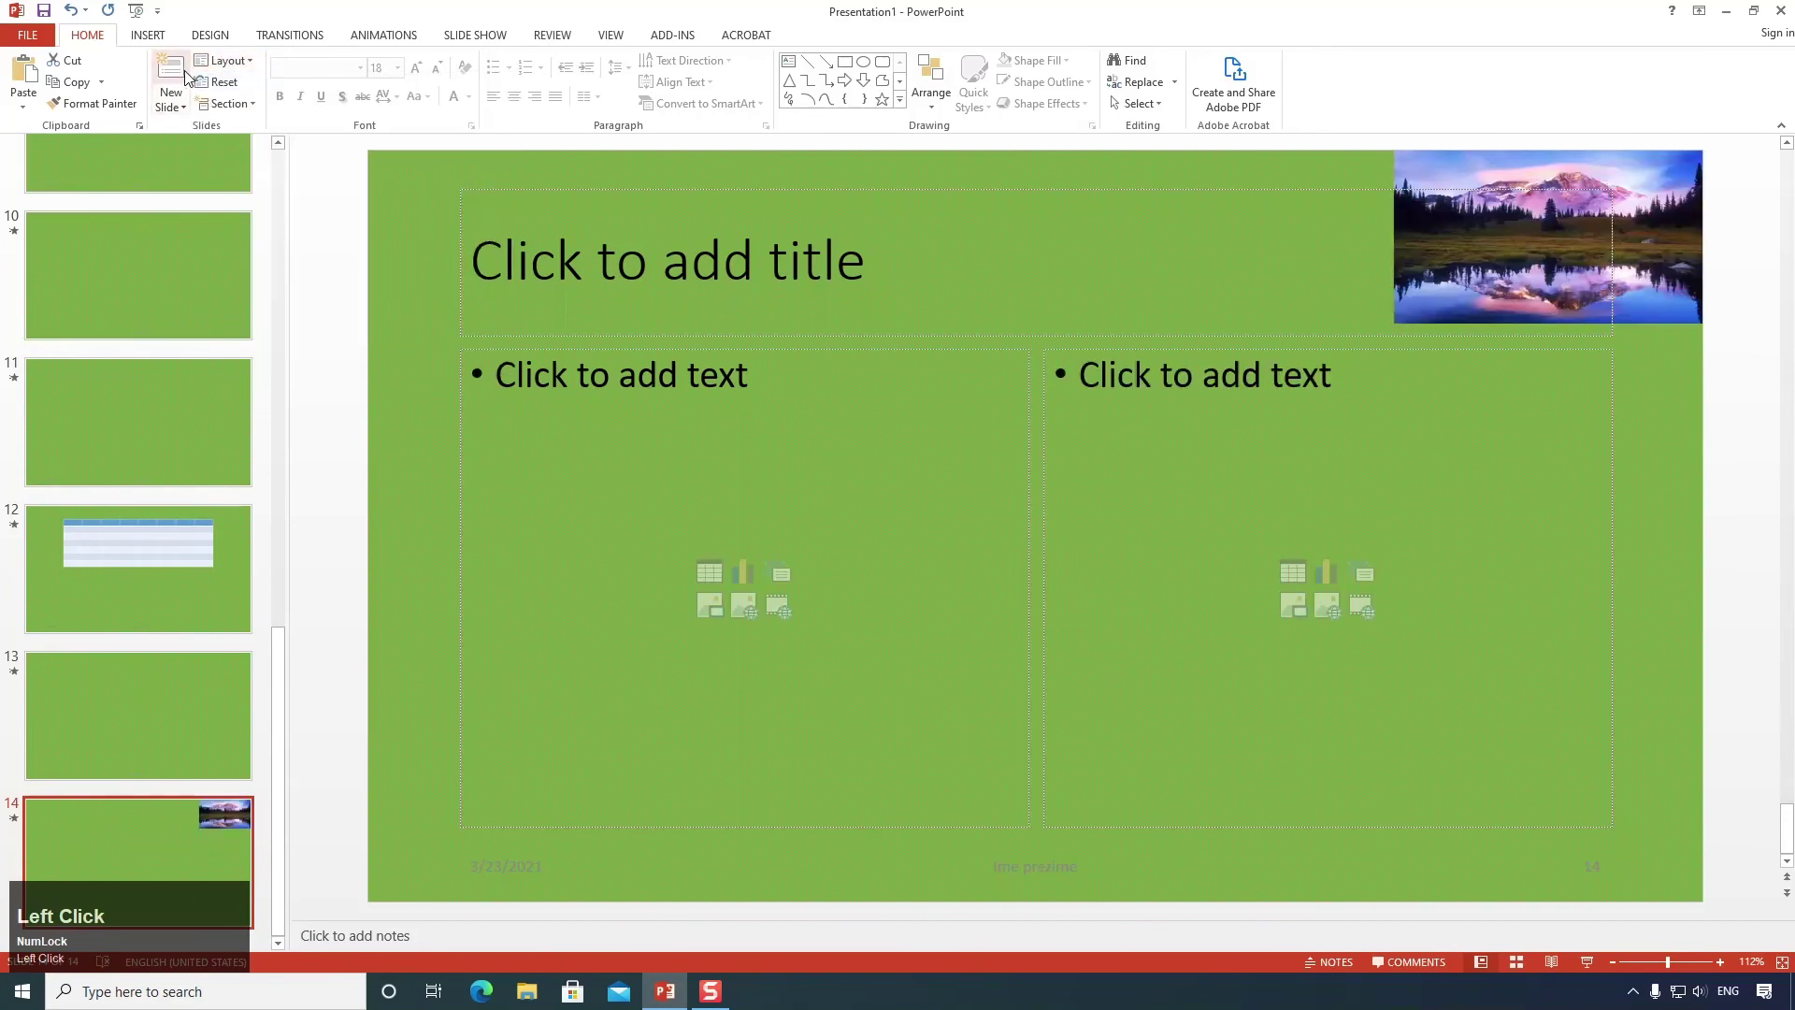
click(187, 74)
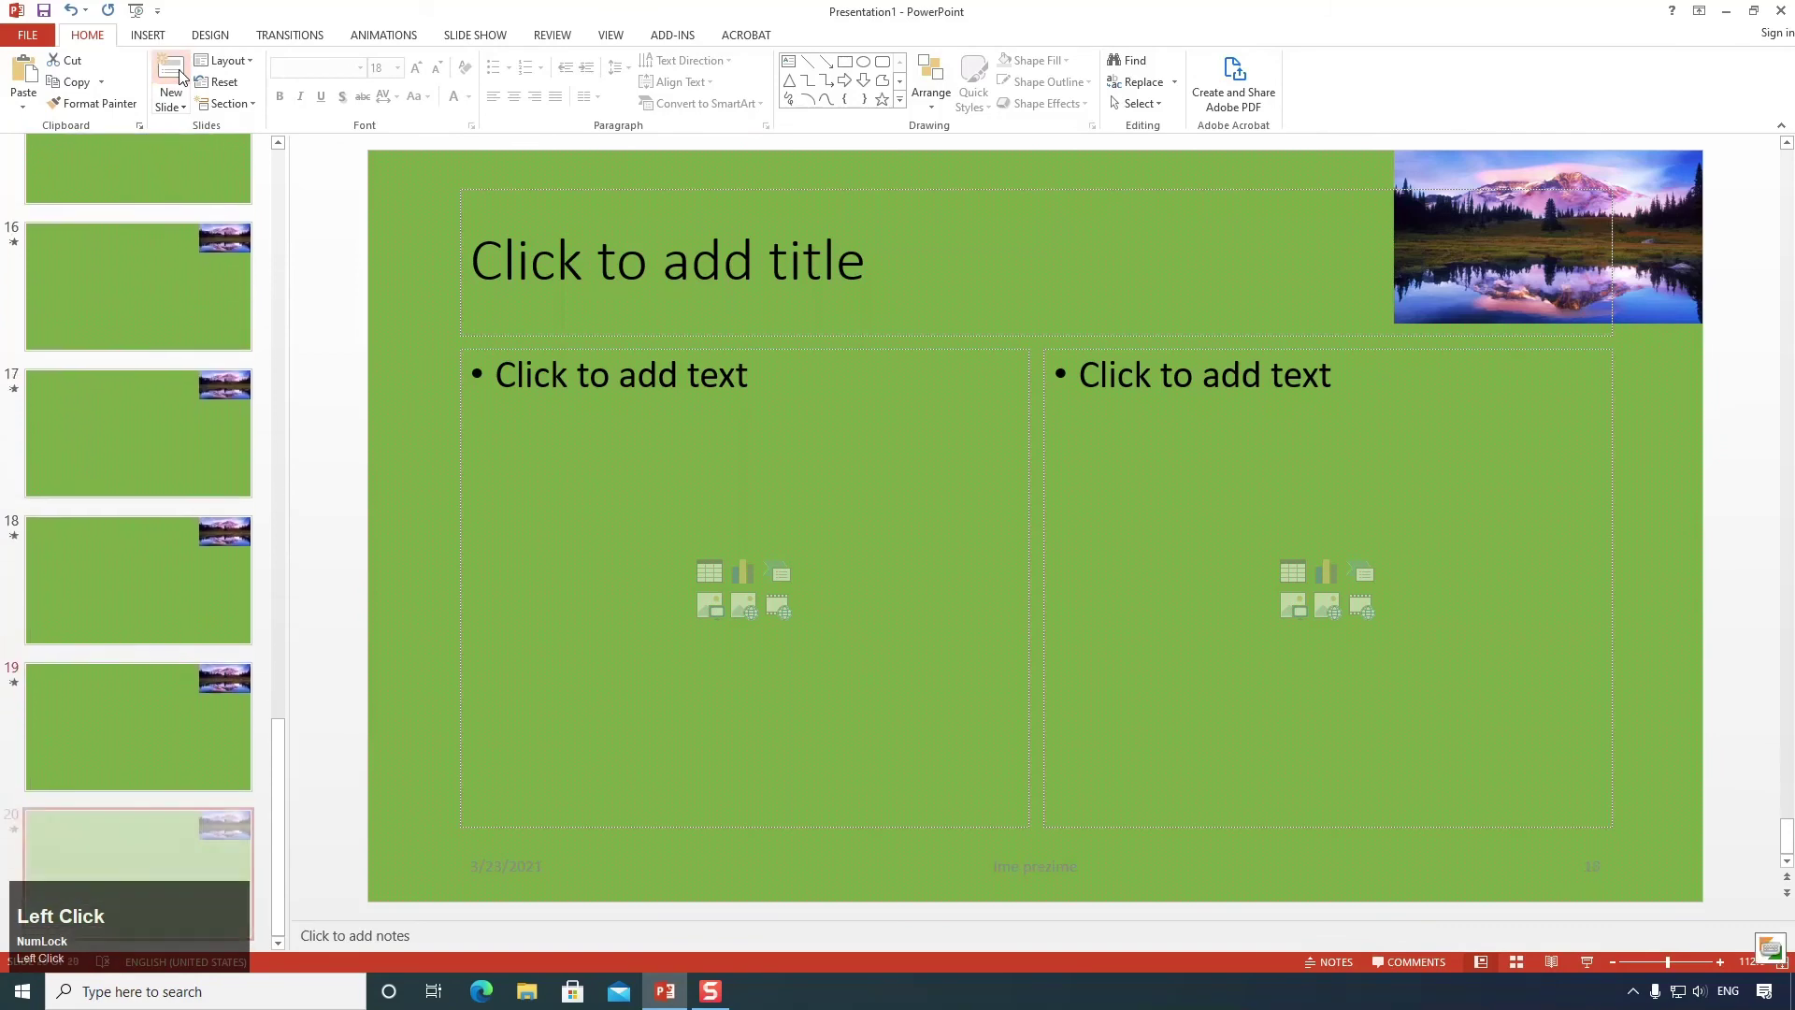
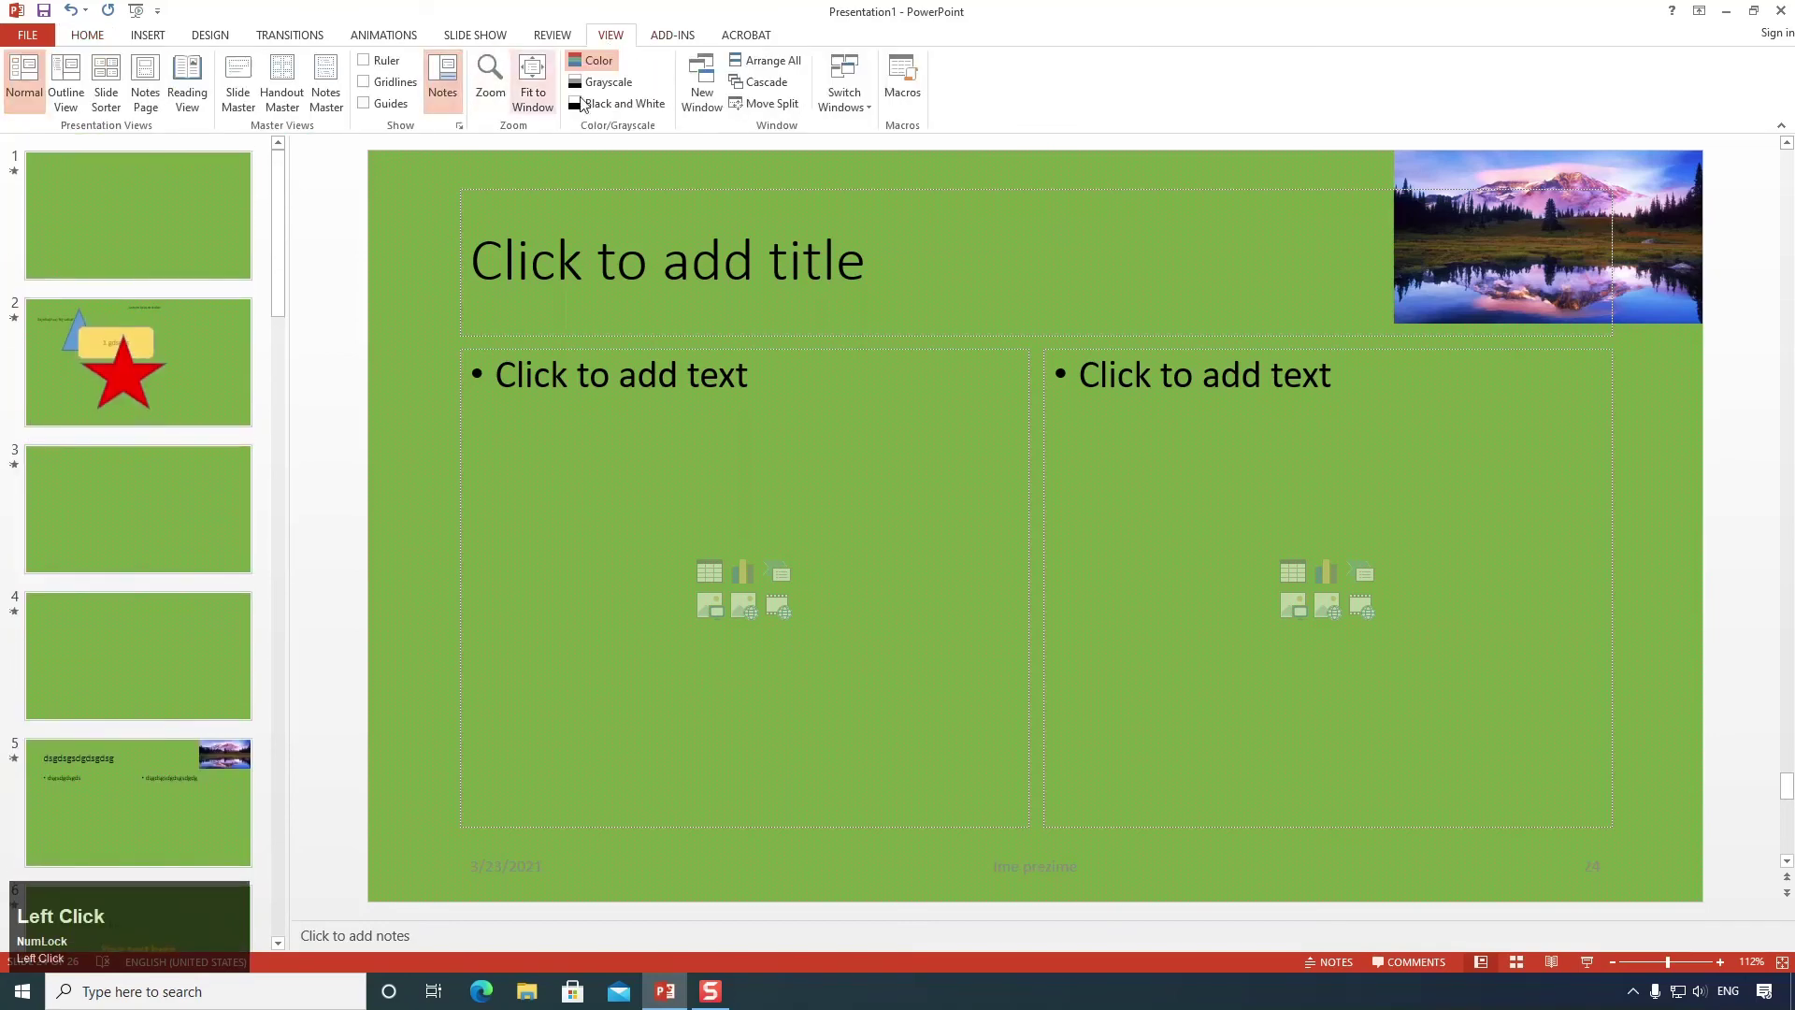
Drag within the master thumbnail pane to reach and select the top slide master.
drag(248, 71, 287, 452)
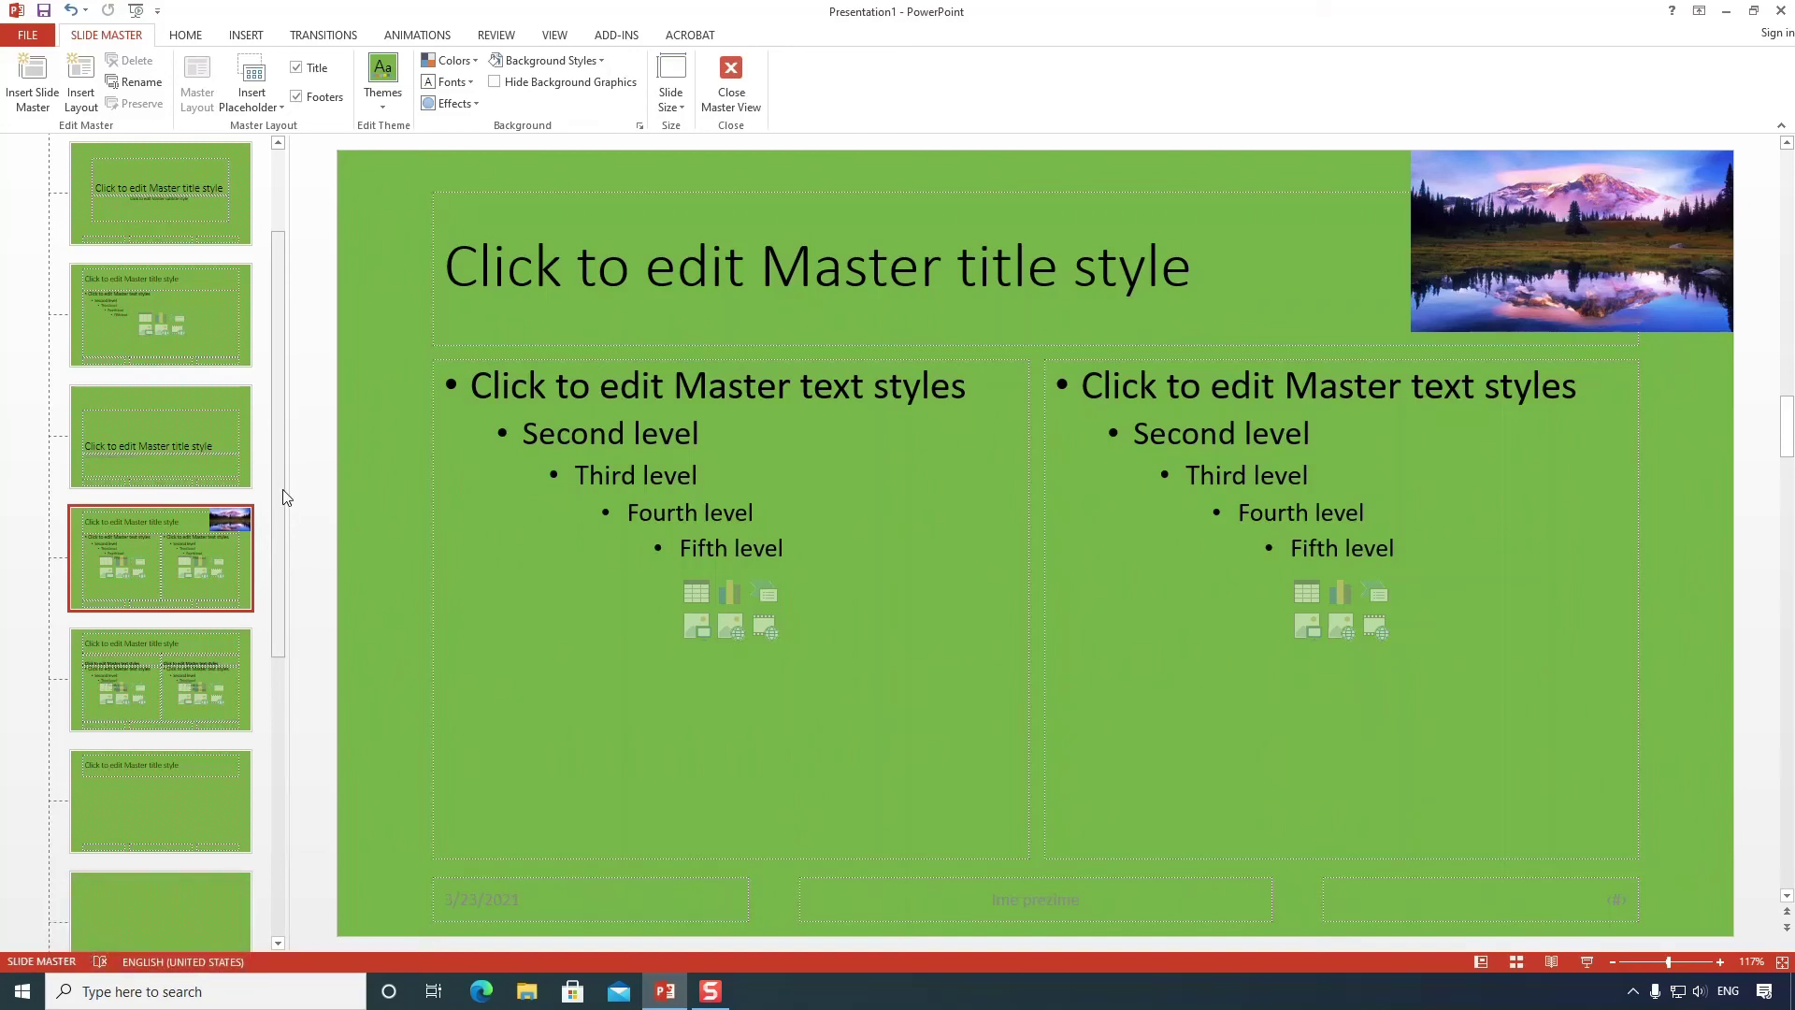
drag(289, 494, 232, 230)
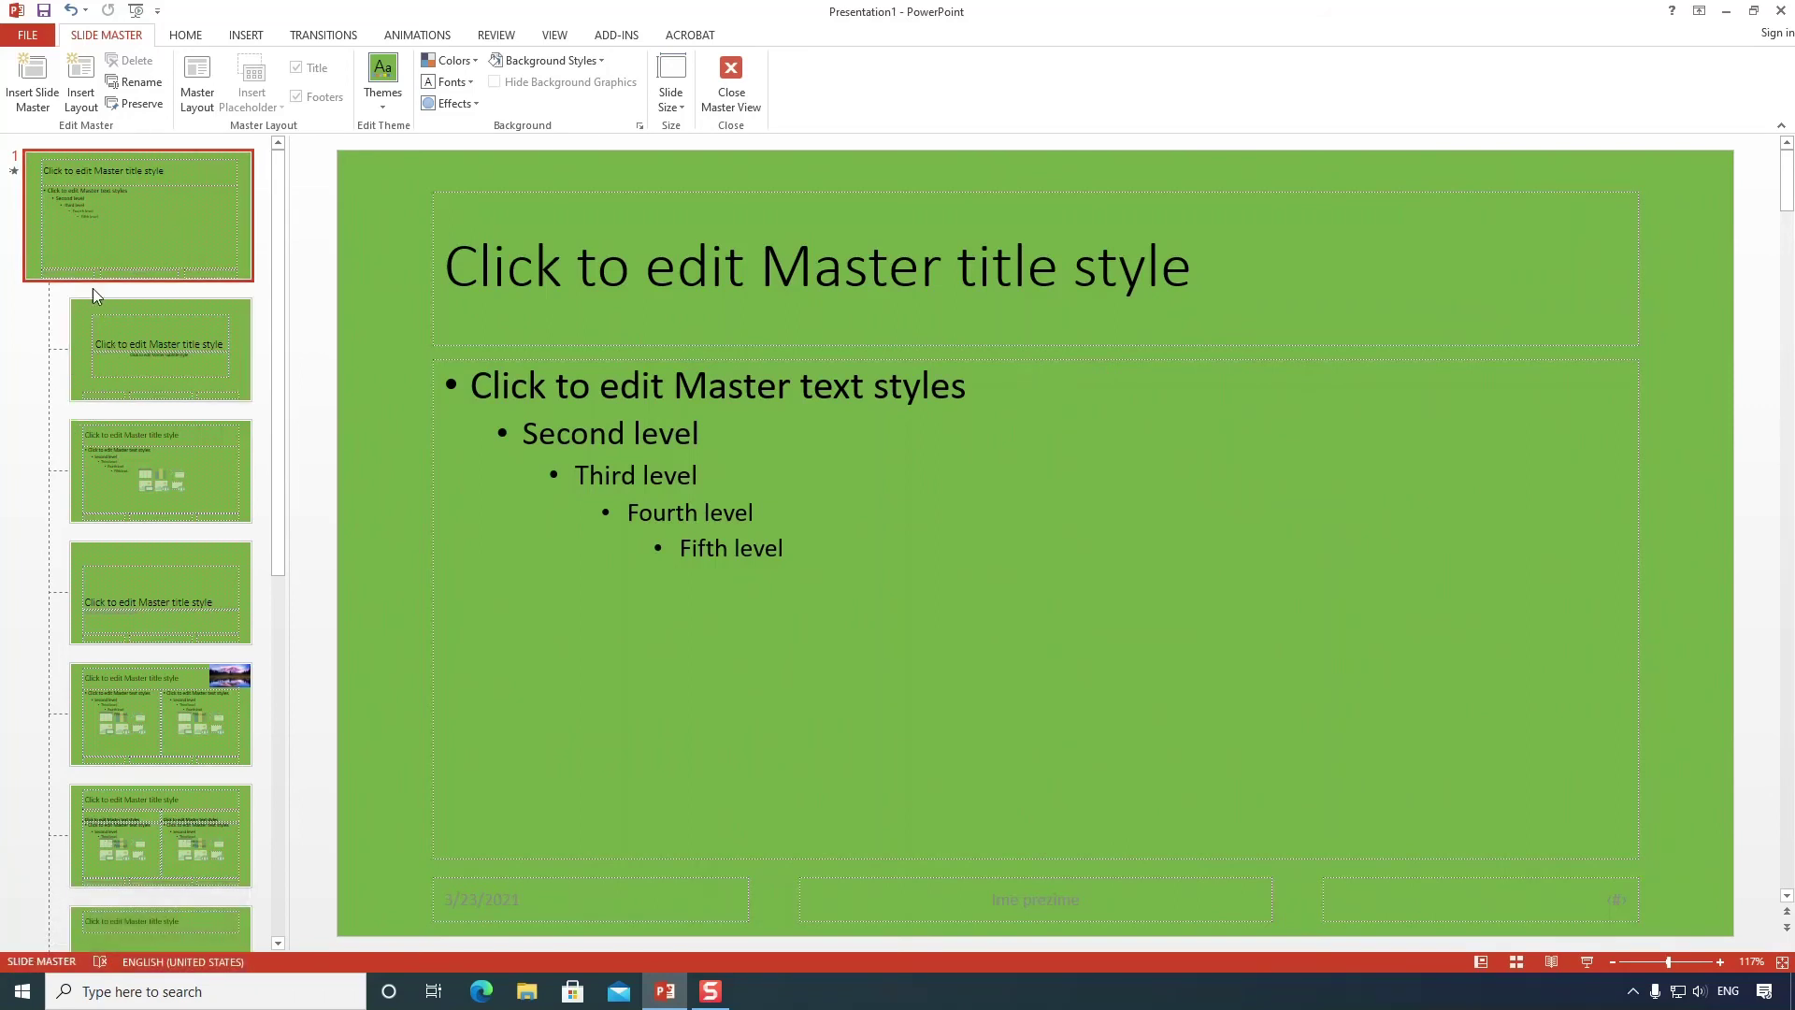
Select the Two Content master layout that holds the mountain-lake picture, browsing the layout thumbnails.
scroll(down, 3)
scroll(up, 3)
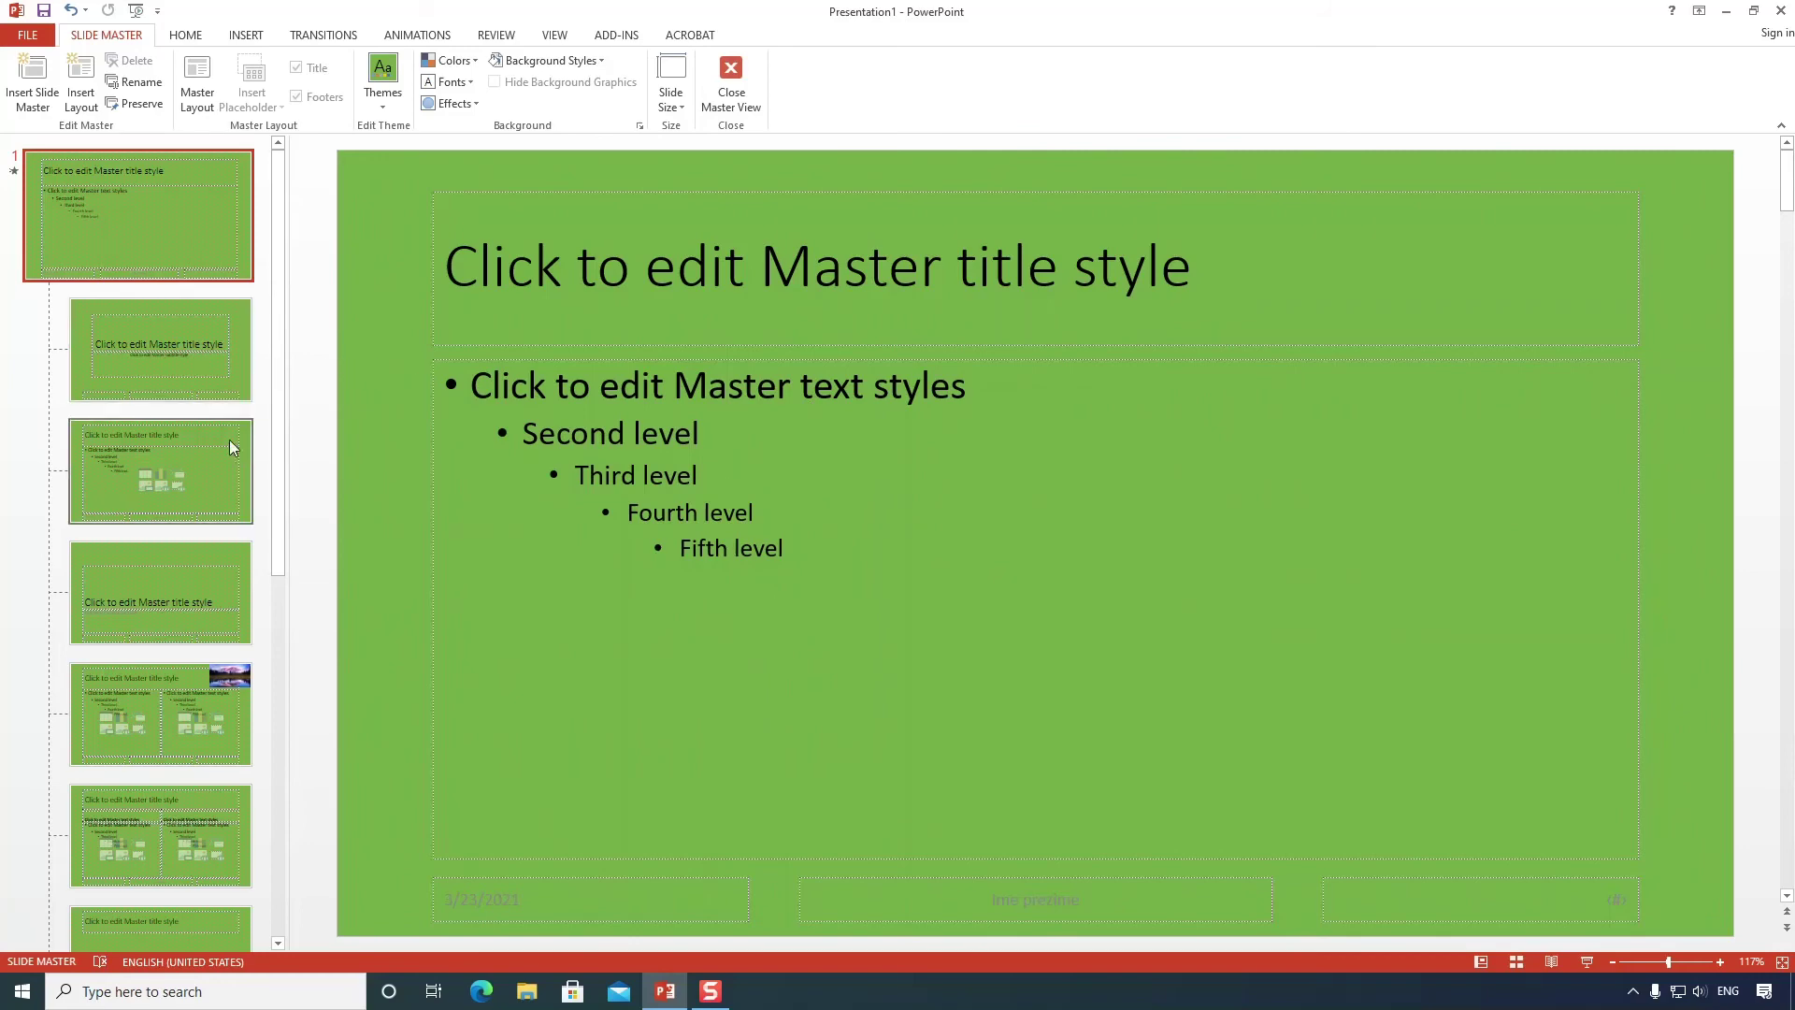
click(213, 380)
scroll(down, 3)
scroll(up, 3)
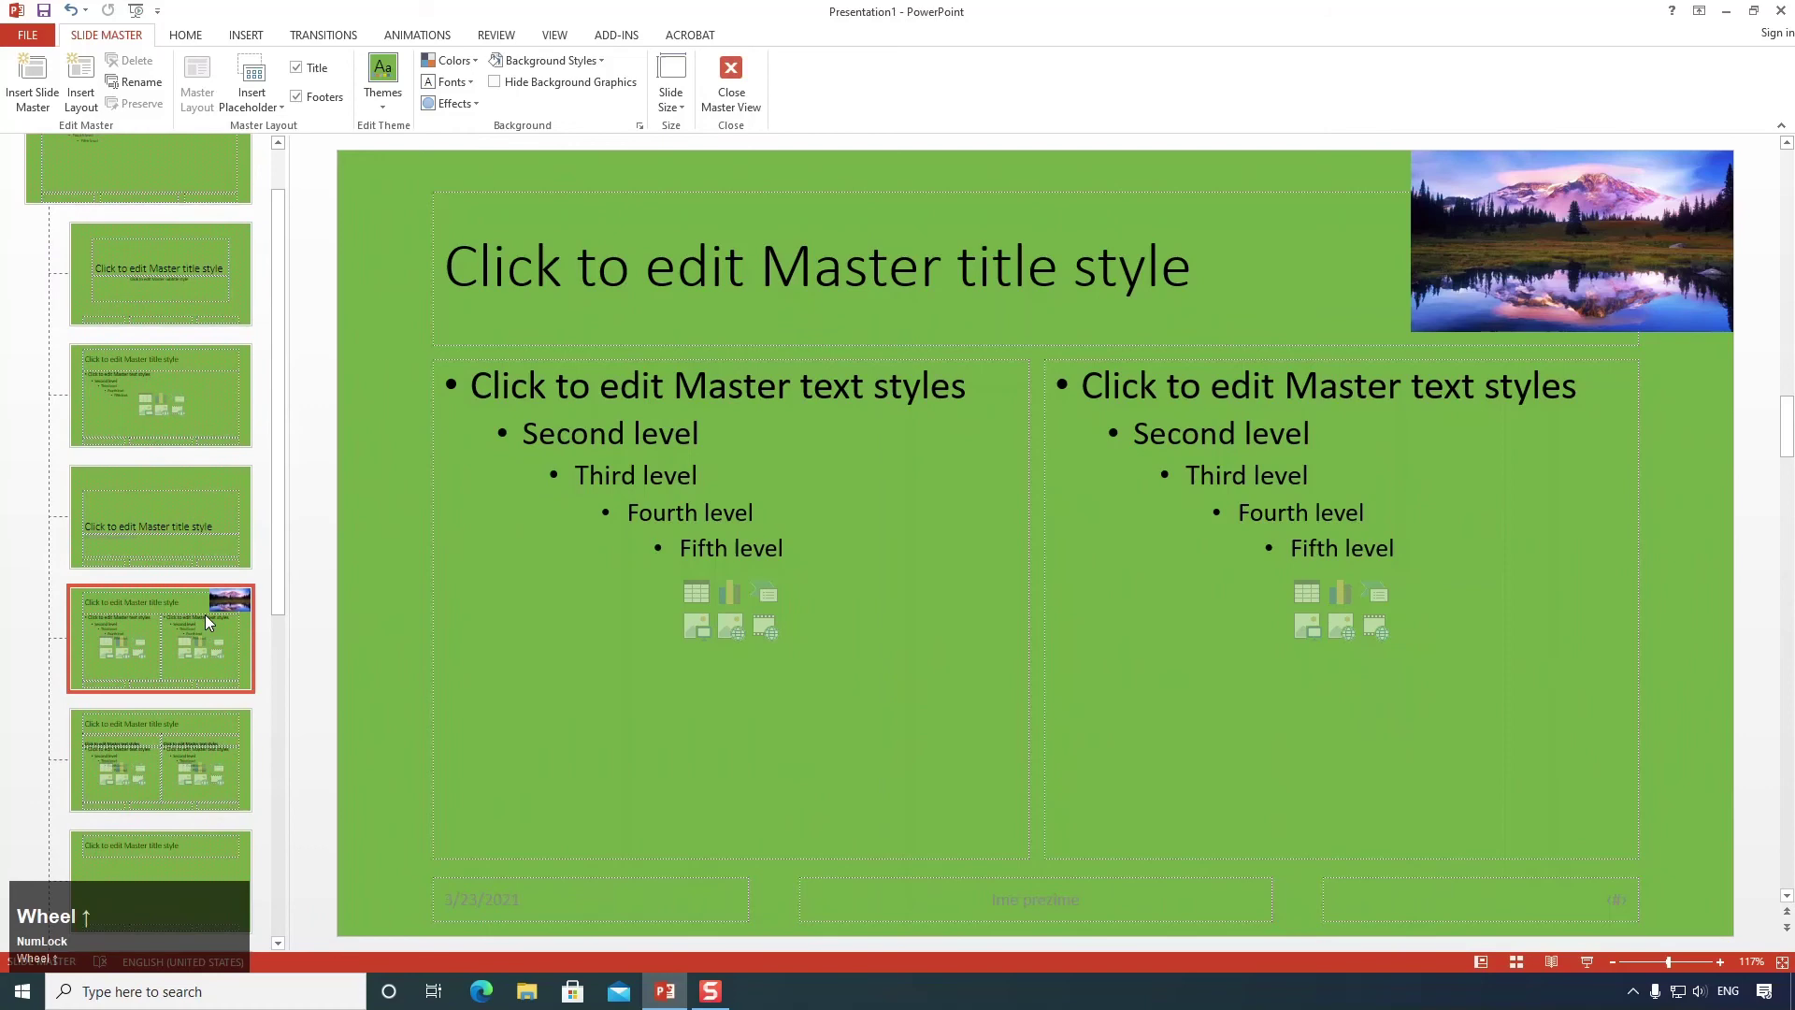
click(212, 618)
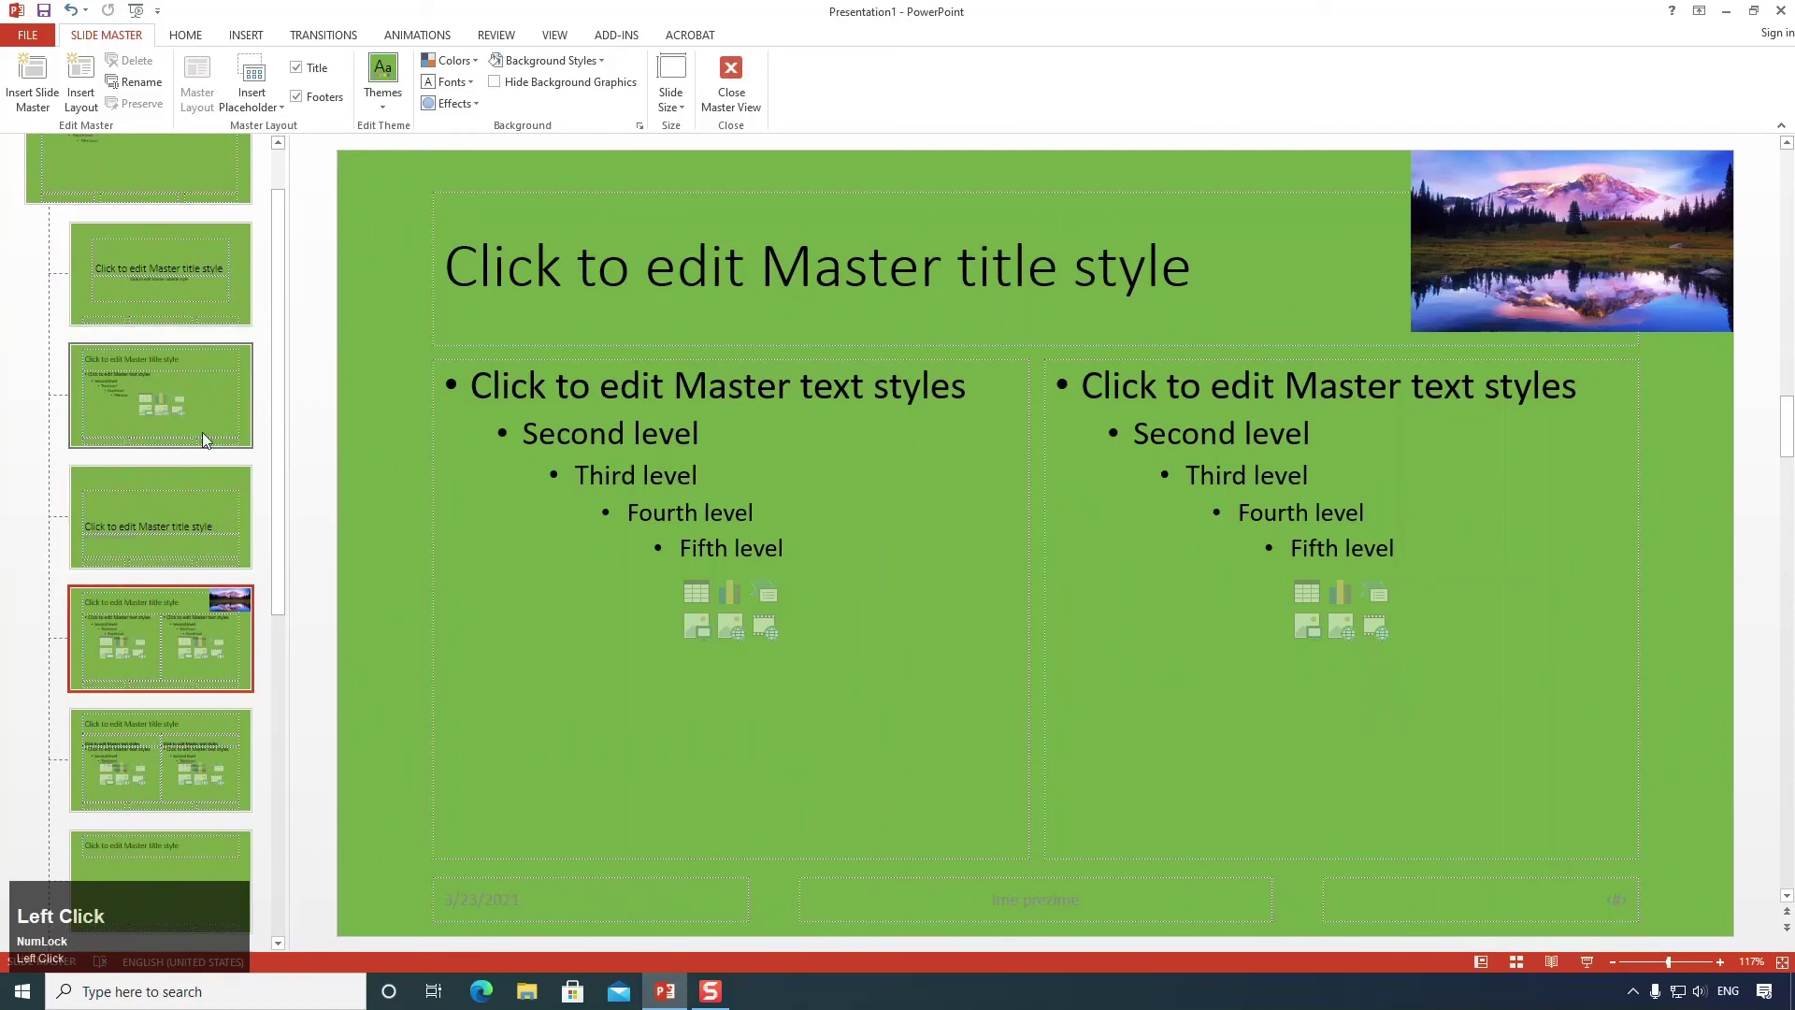
scroll(down, 3)
scroll(up, 3)
click(199, 557)
scroll(up, 3)
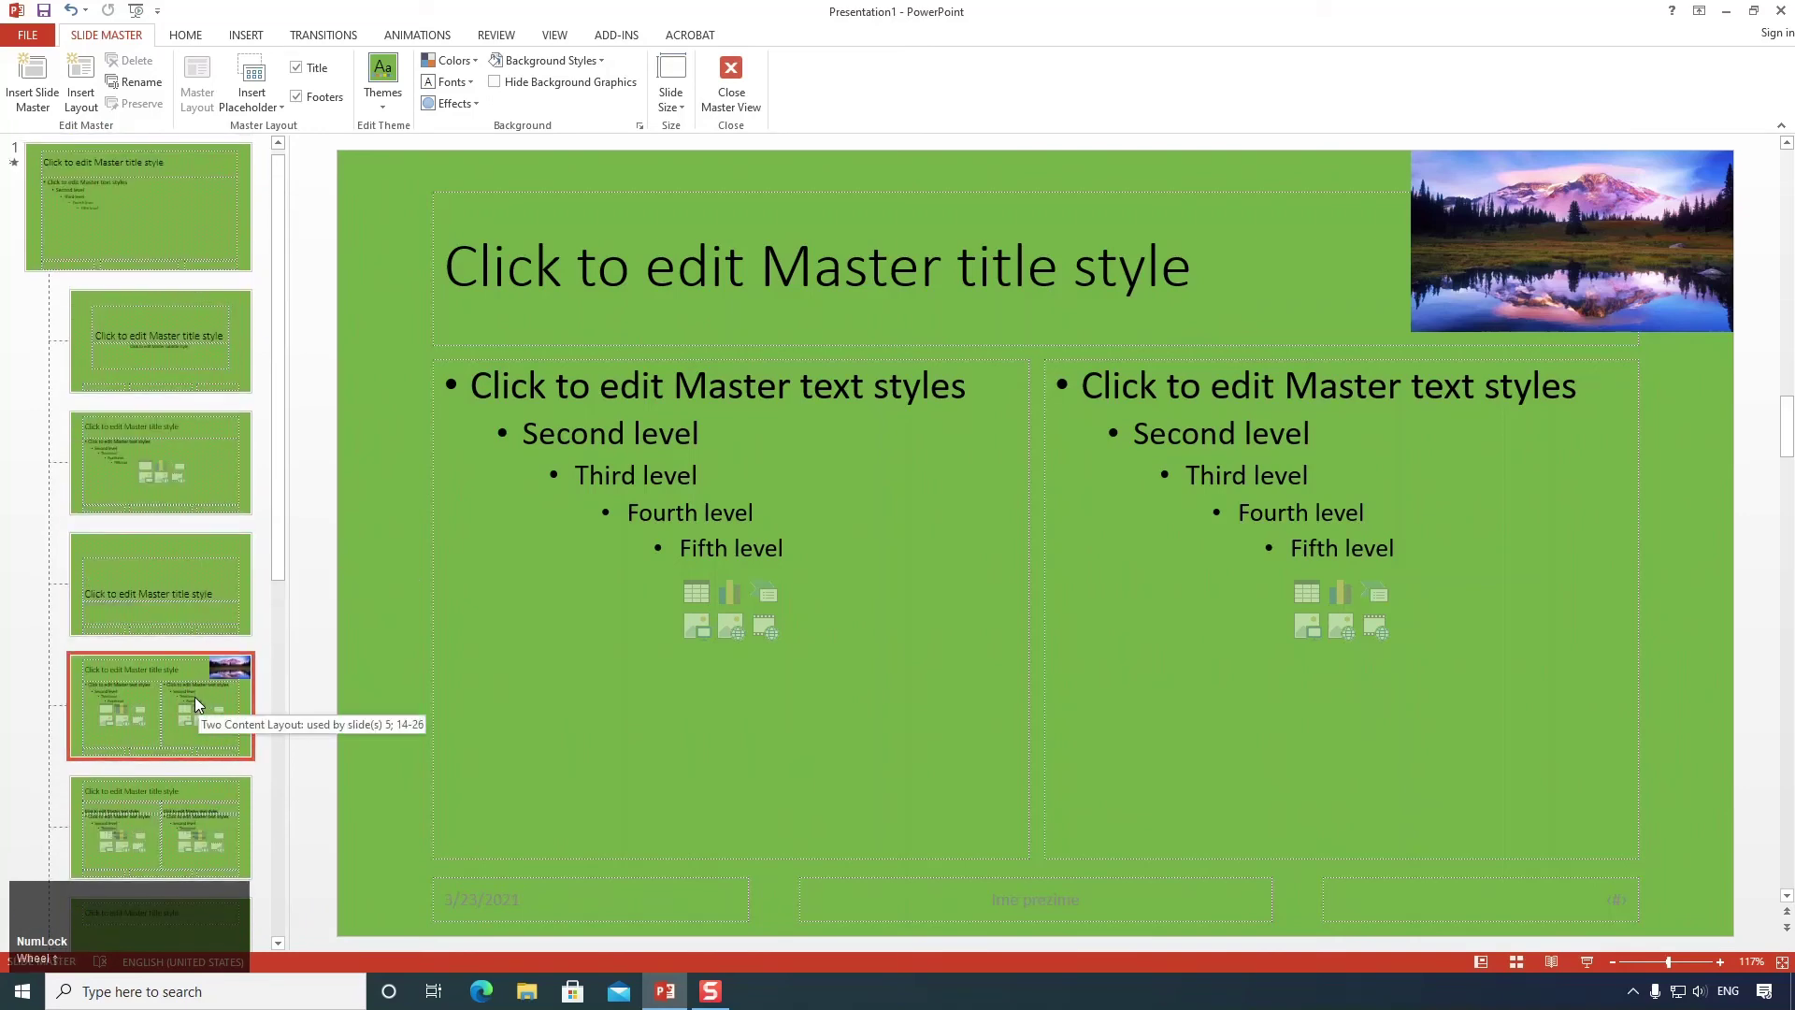
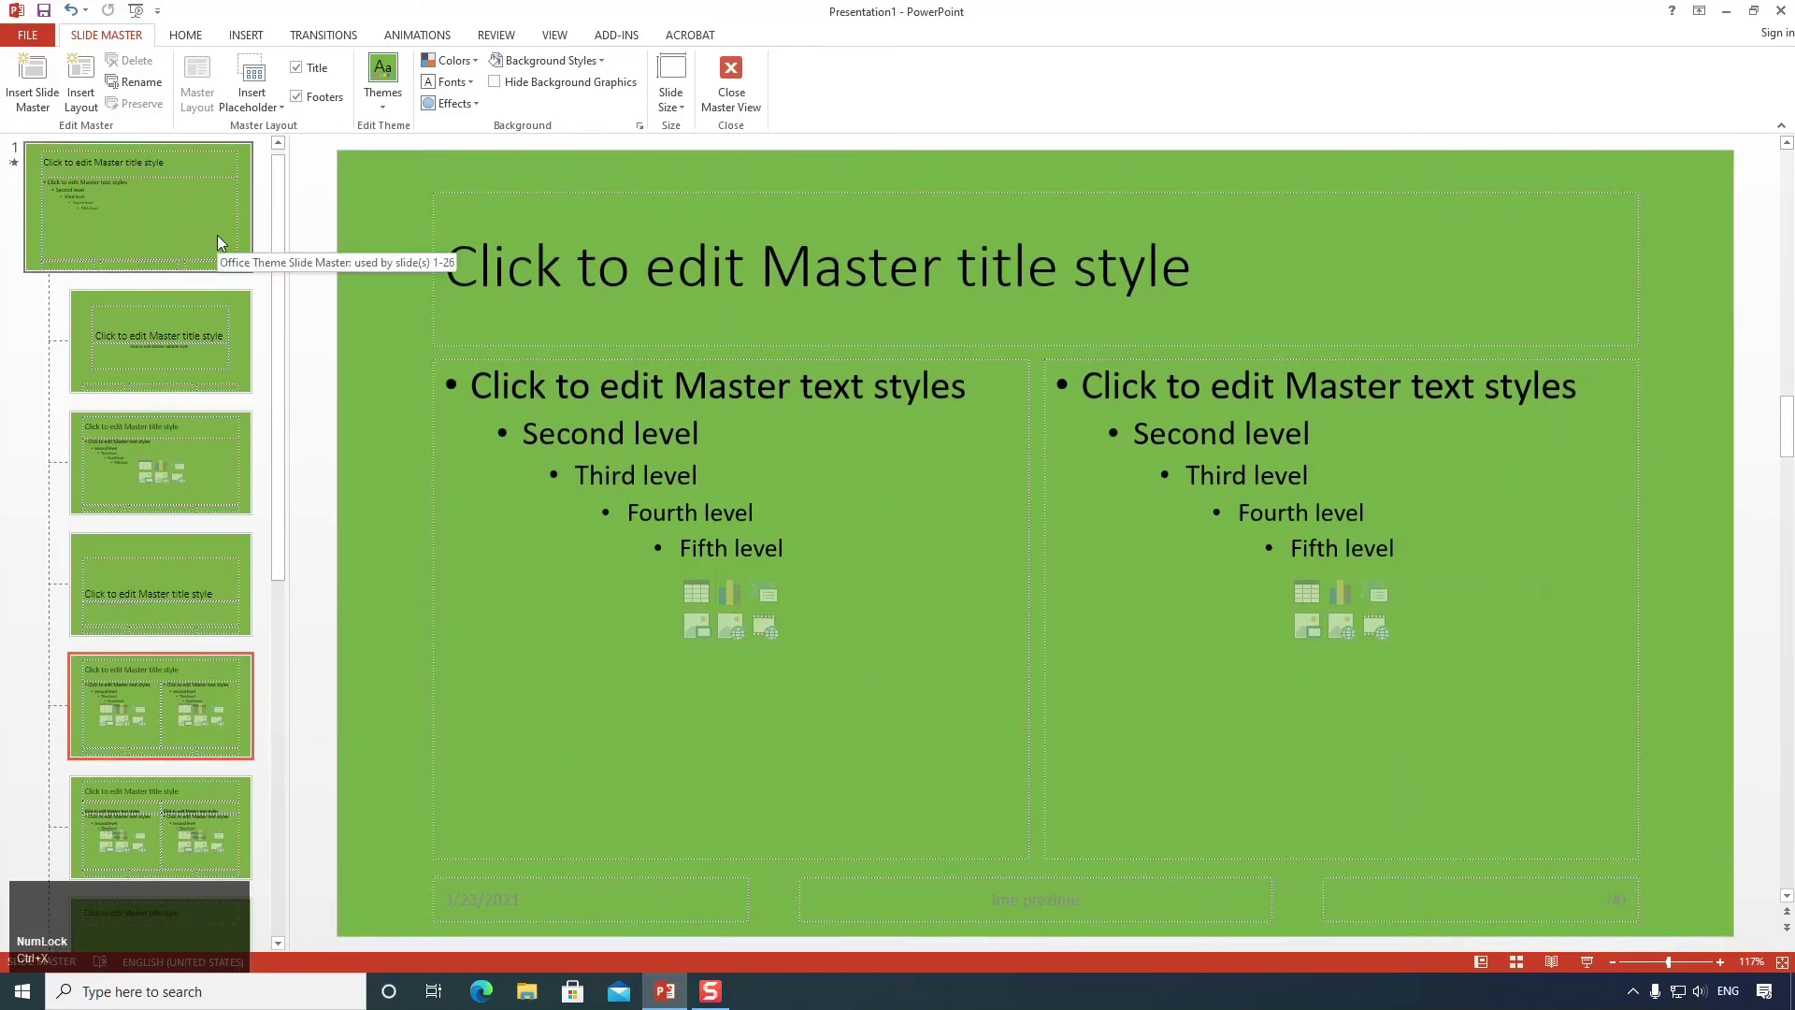
Select the top slide master so the mountain-lake picture applies to every layout.
click(223, 244)
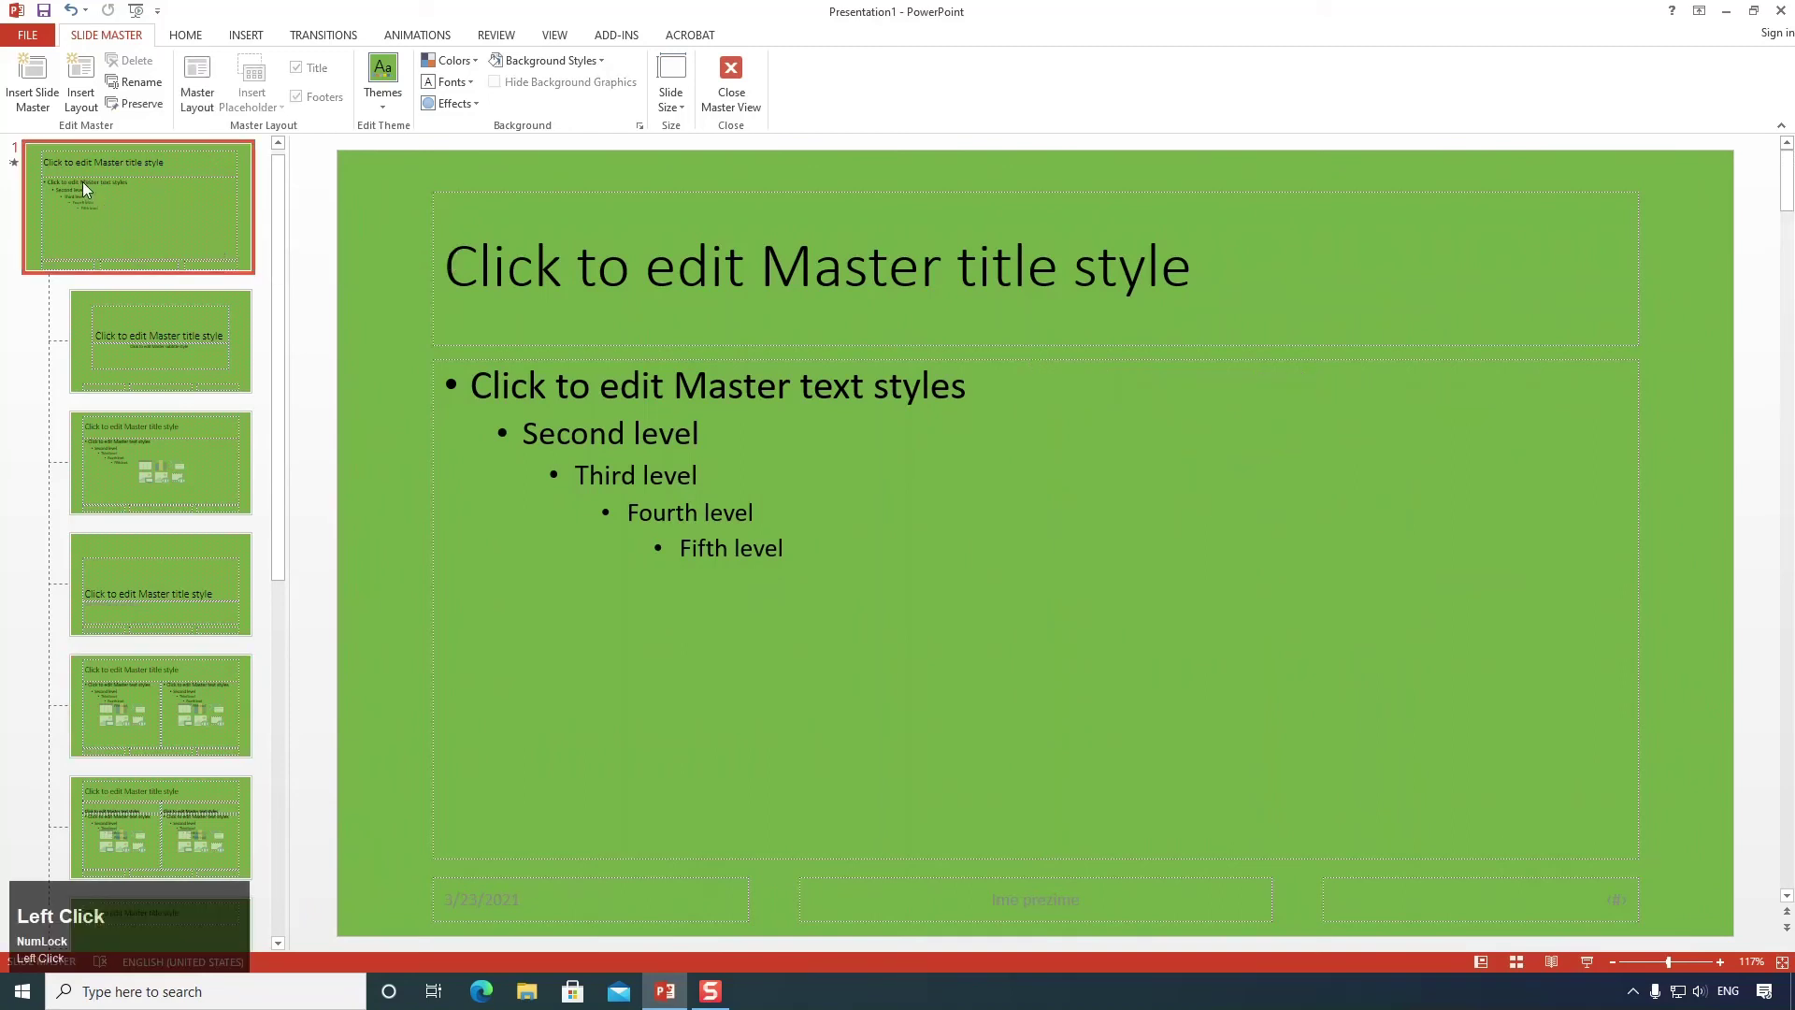
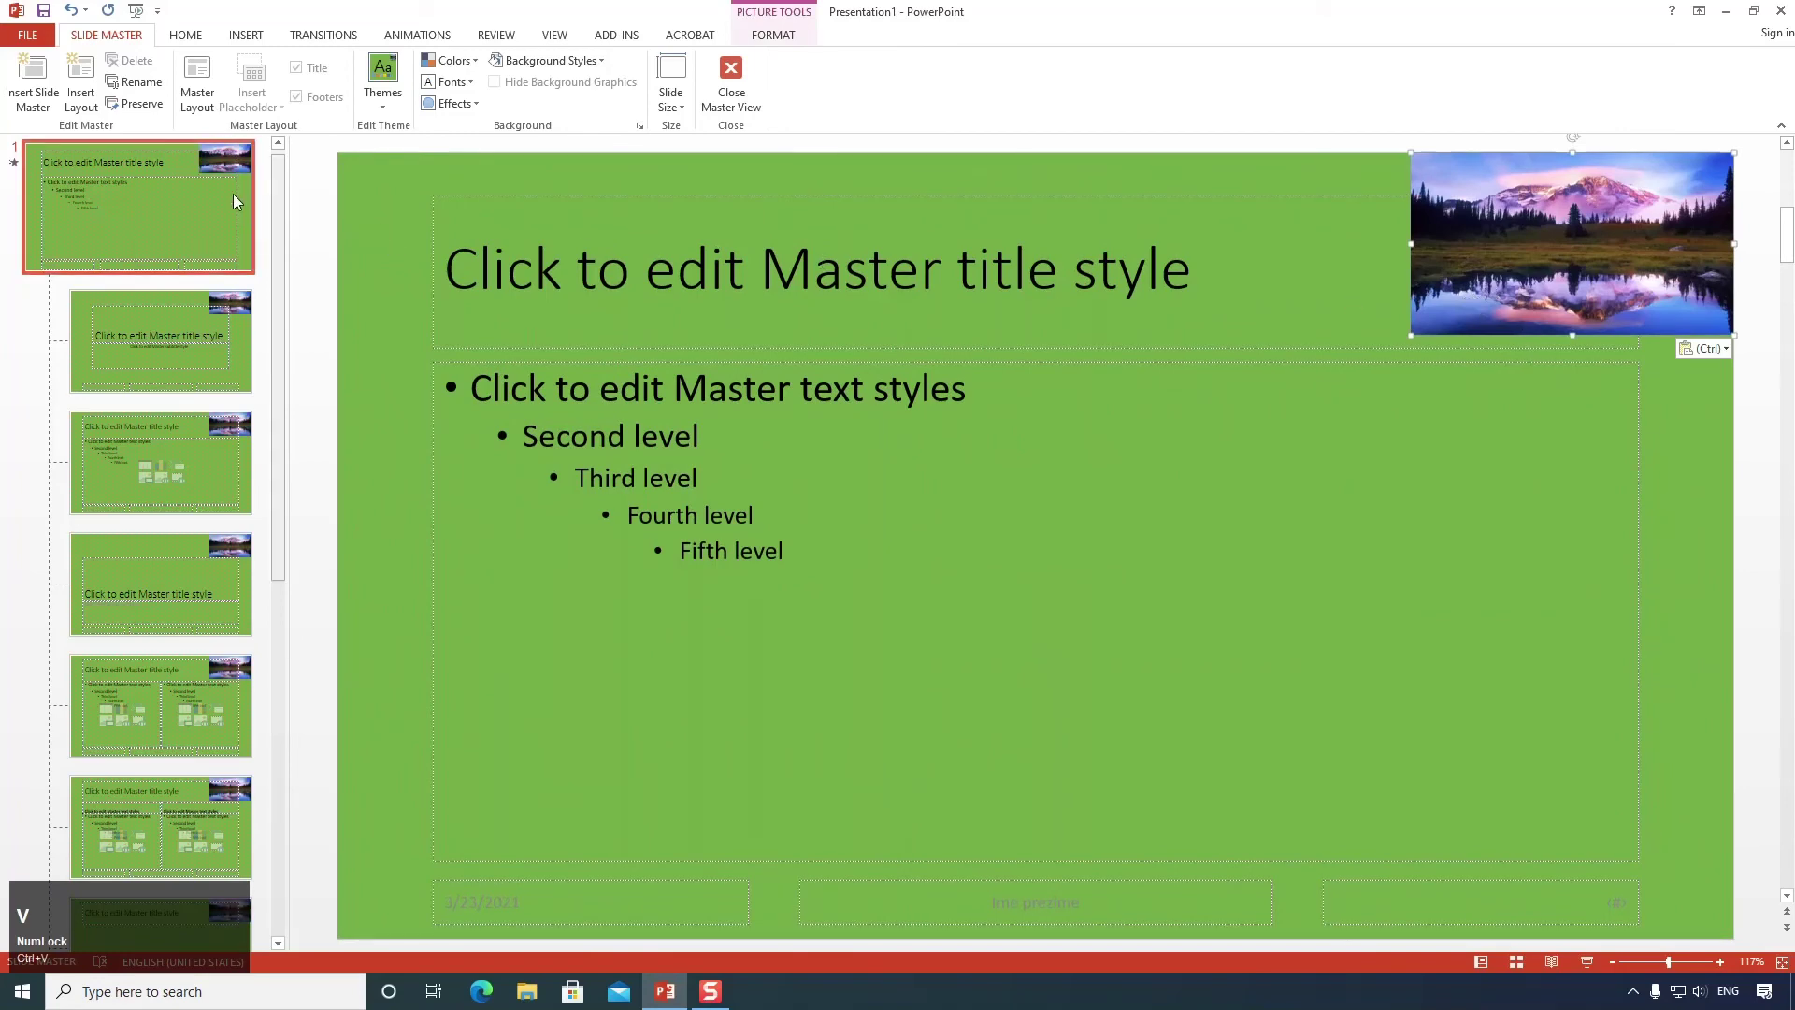
scroll(down, 3)
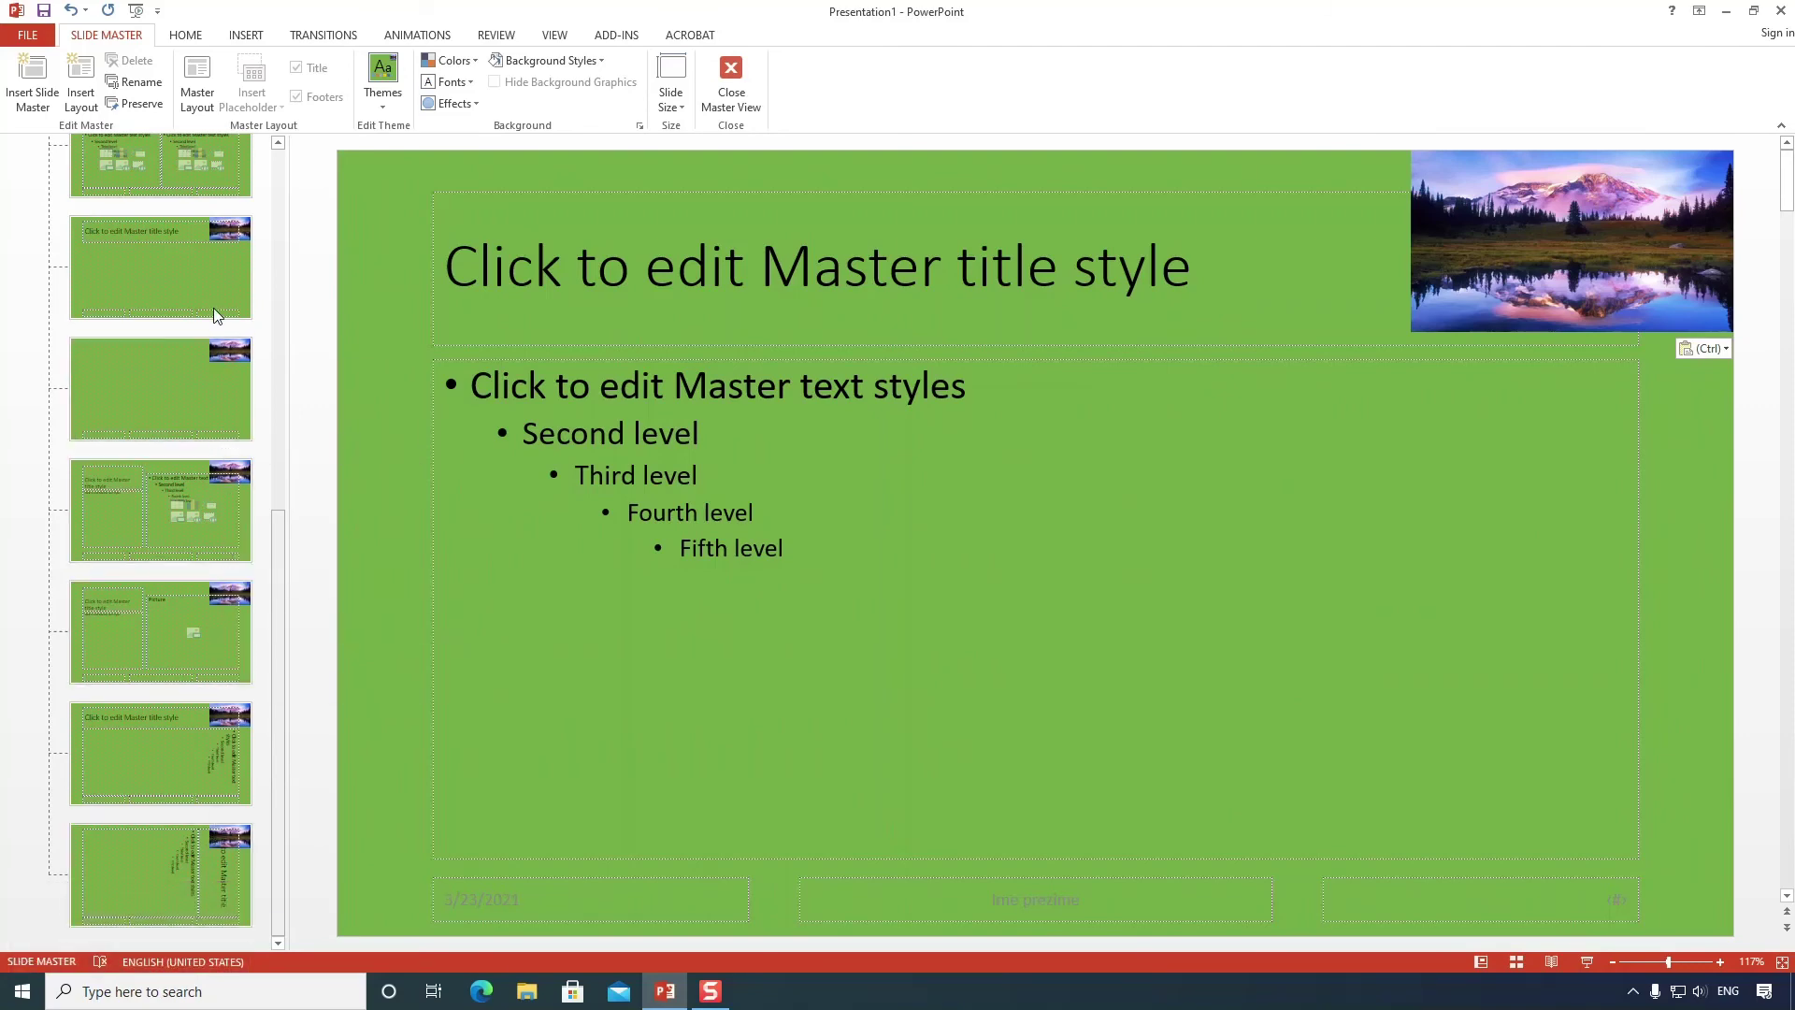
scroll(up, 3)
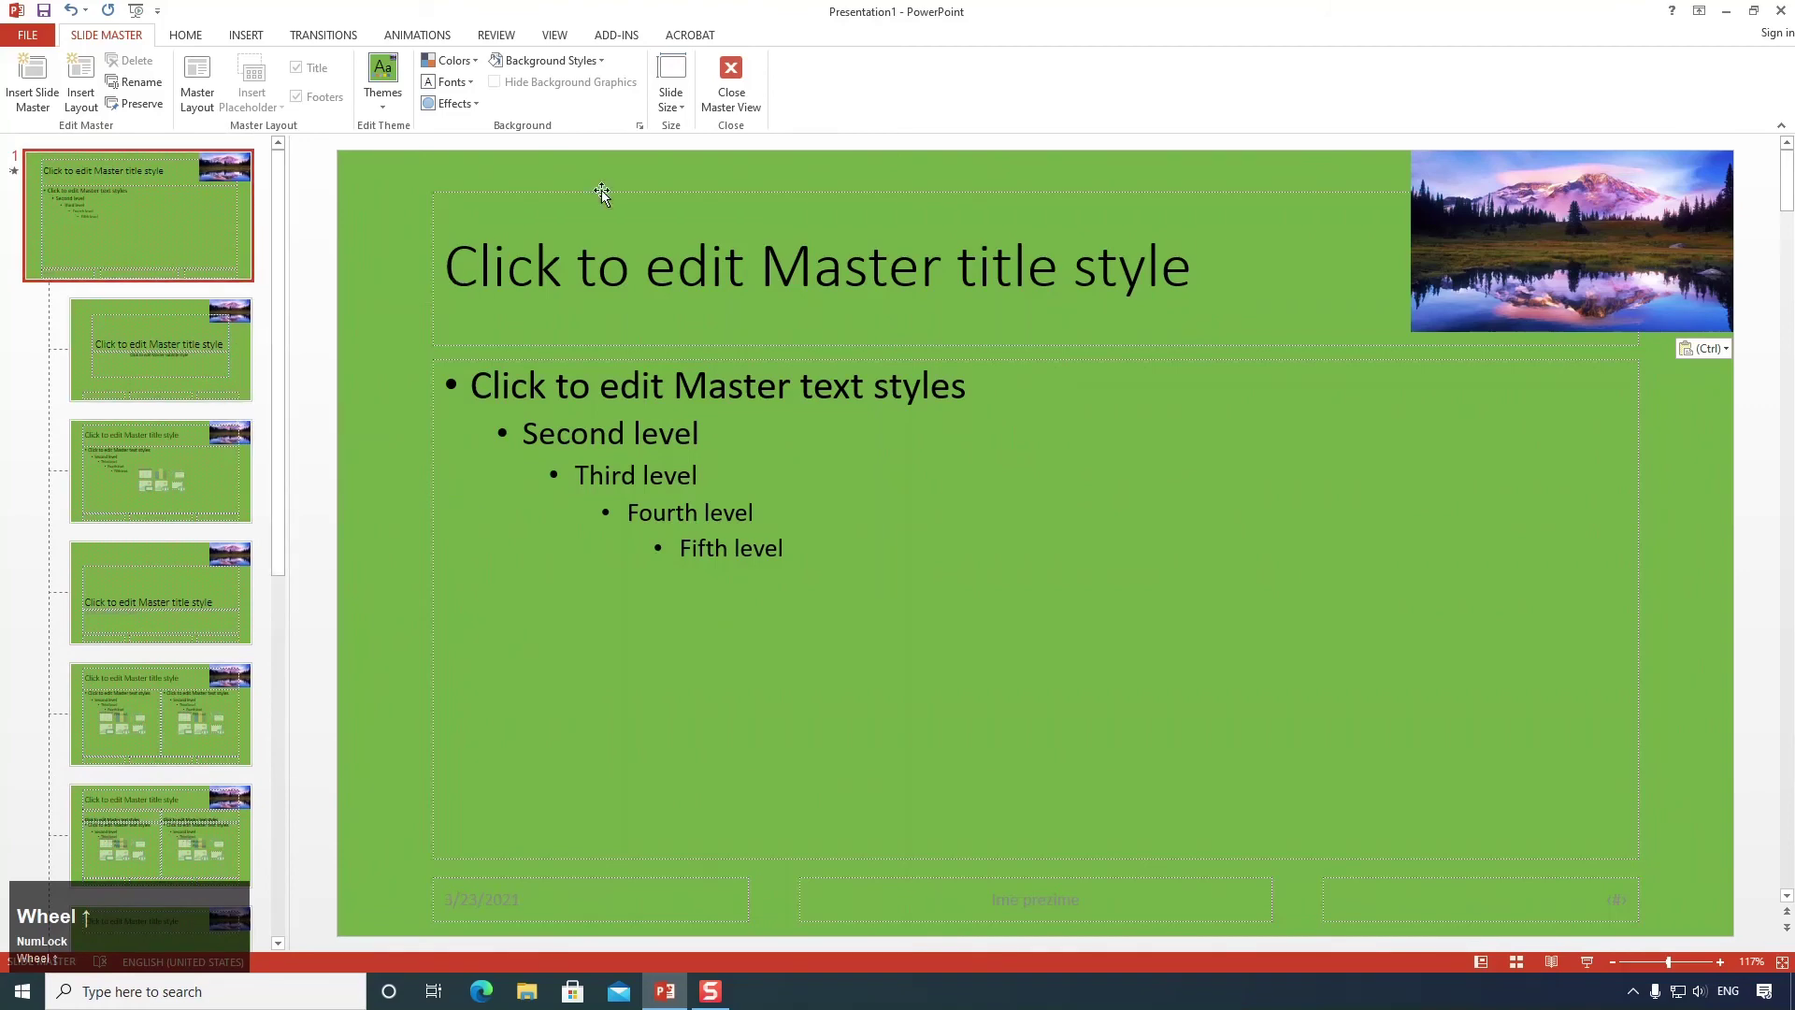
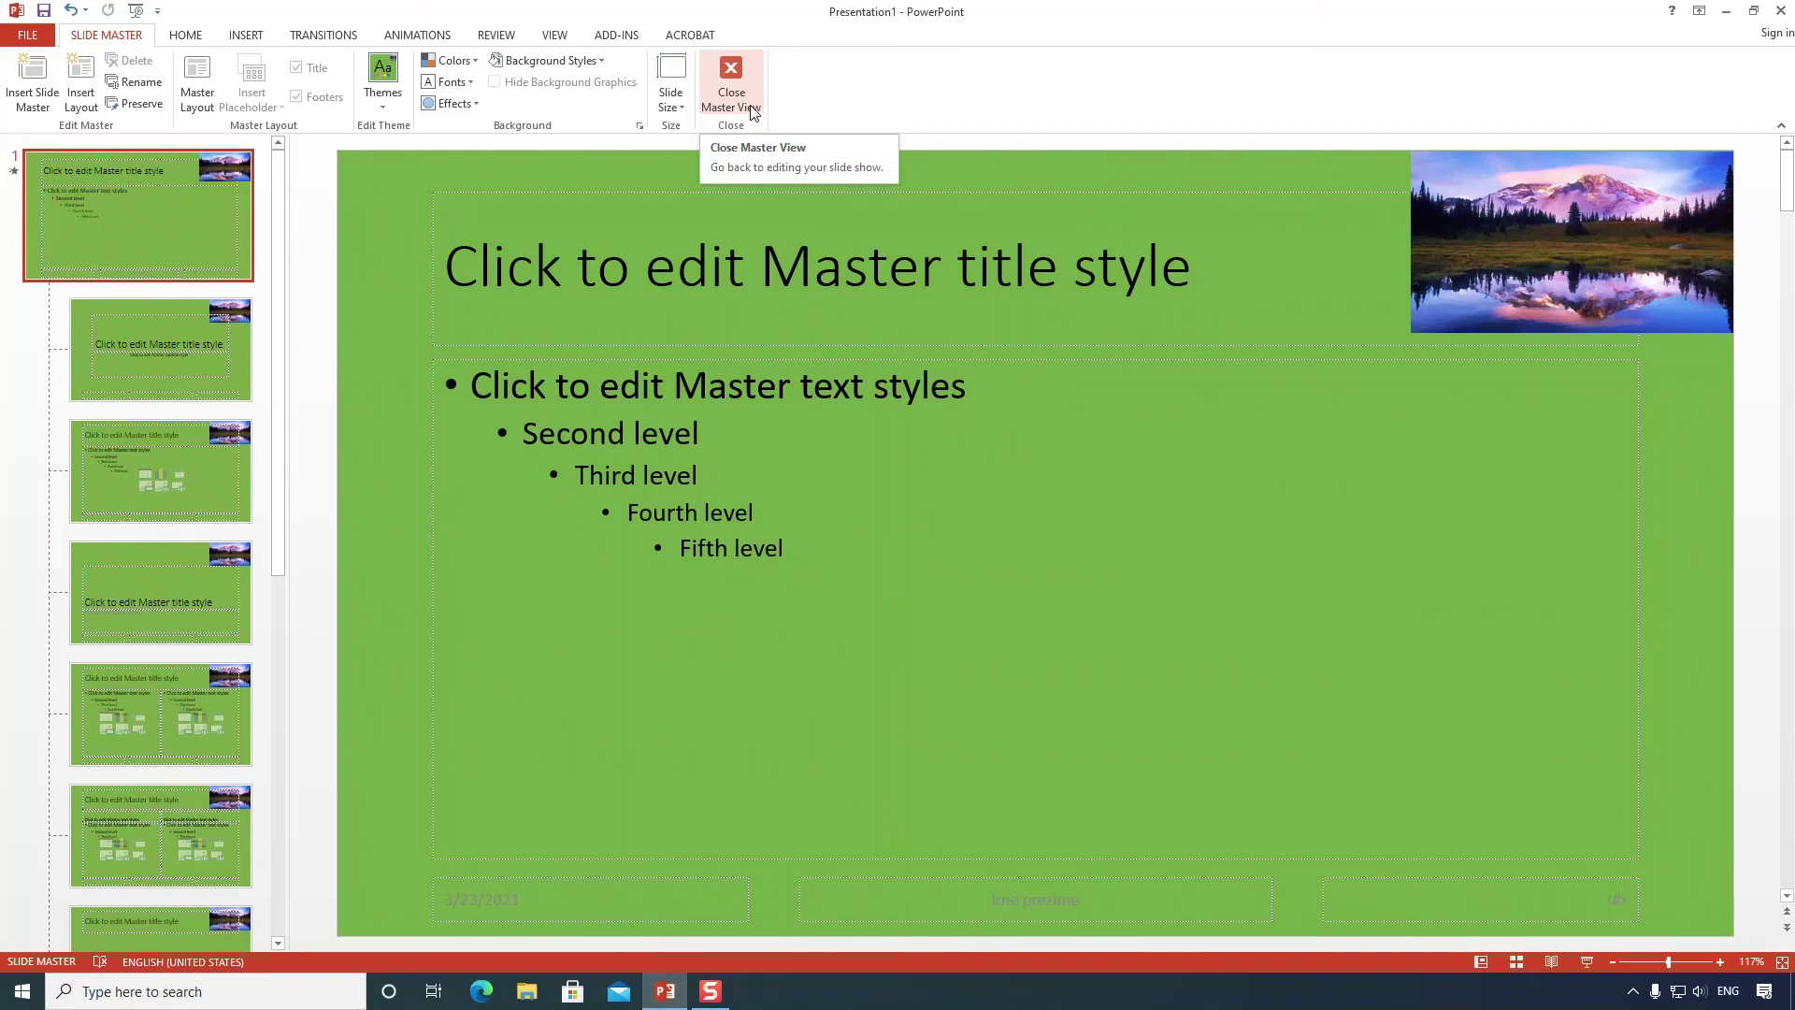
Return to normal view, show slide 4 and bring up the slide layout choices.
click(753, 93)
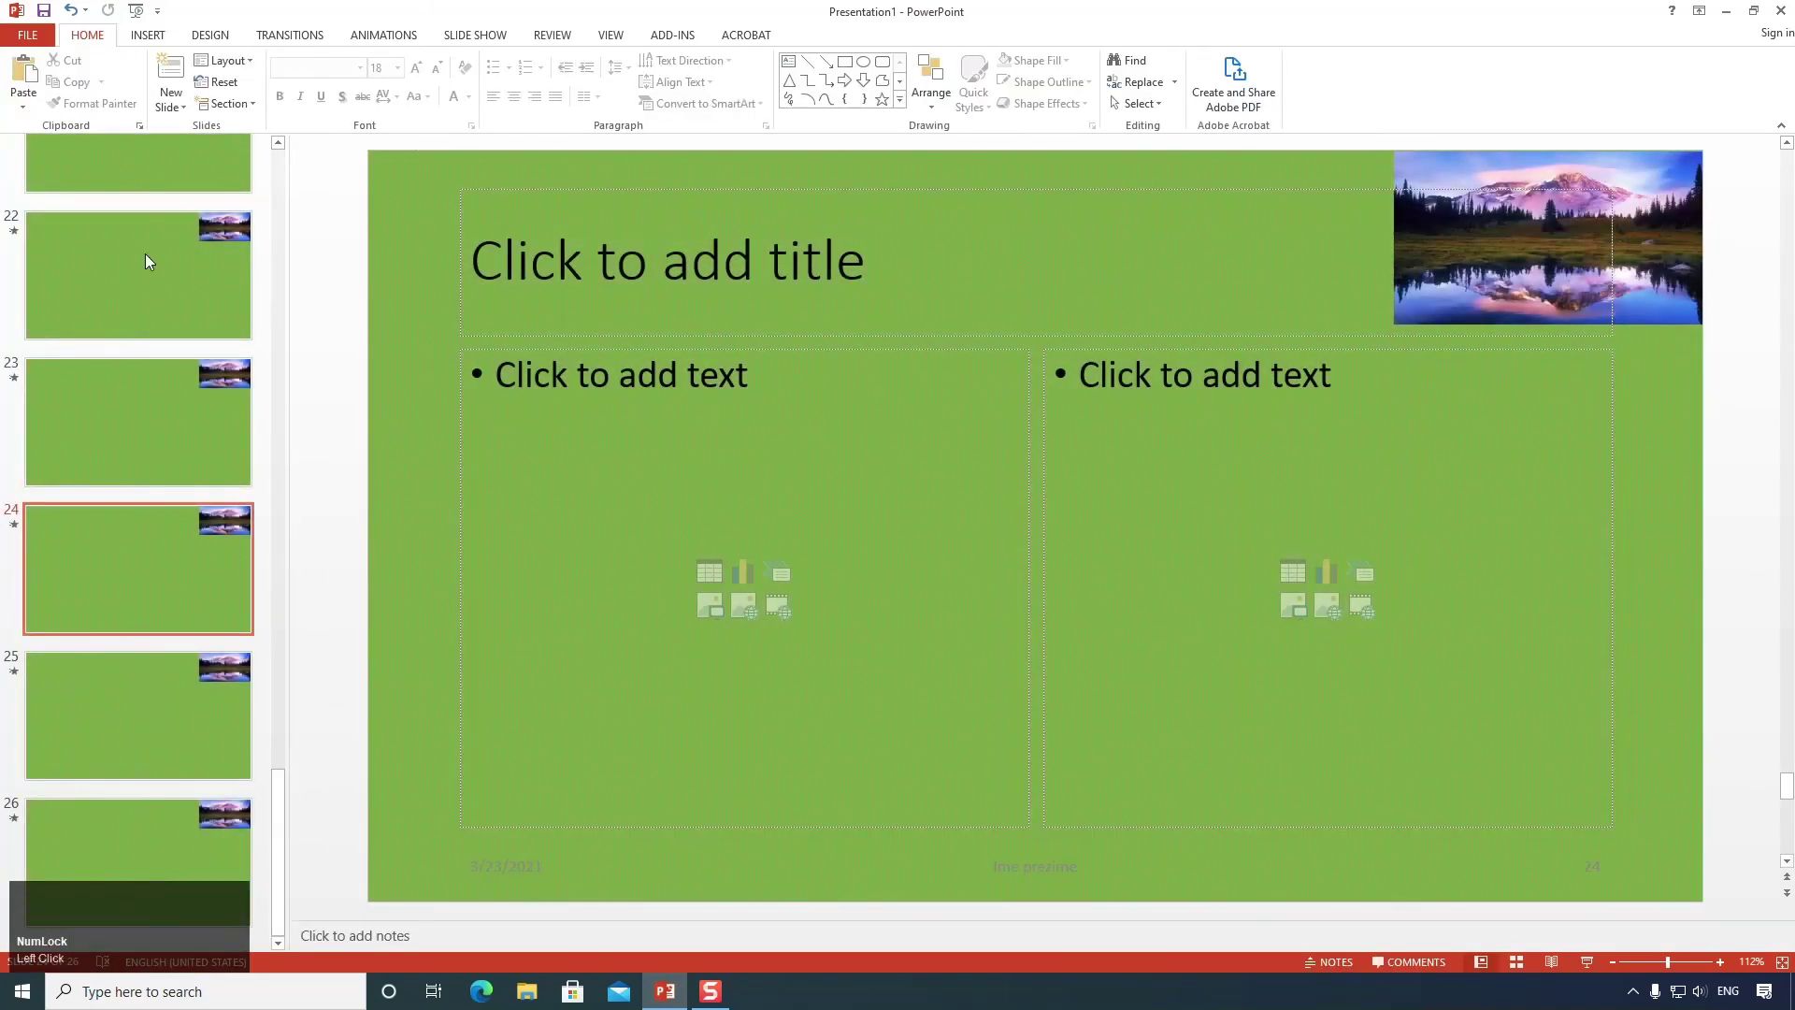
scroll(up, 3)
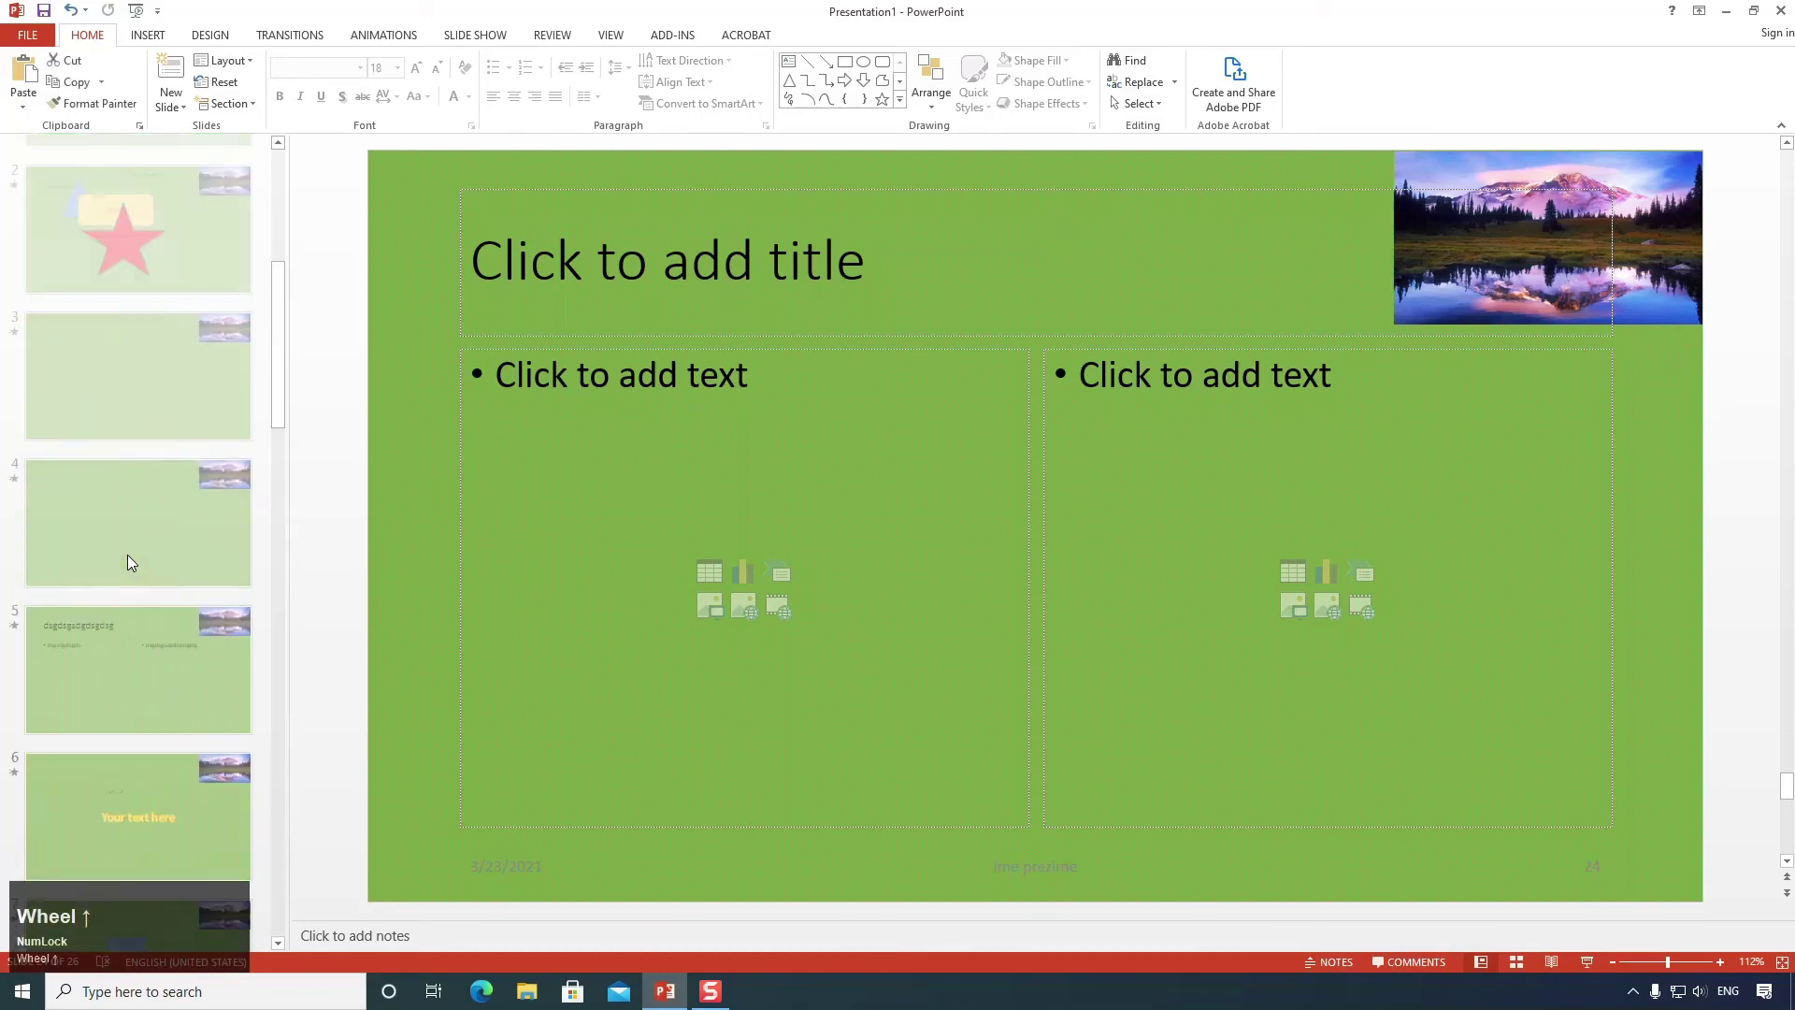
click(140, 540)
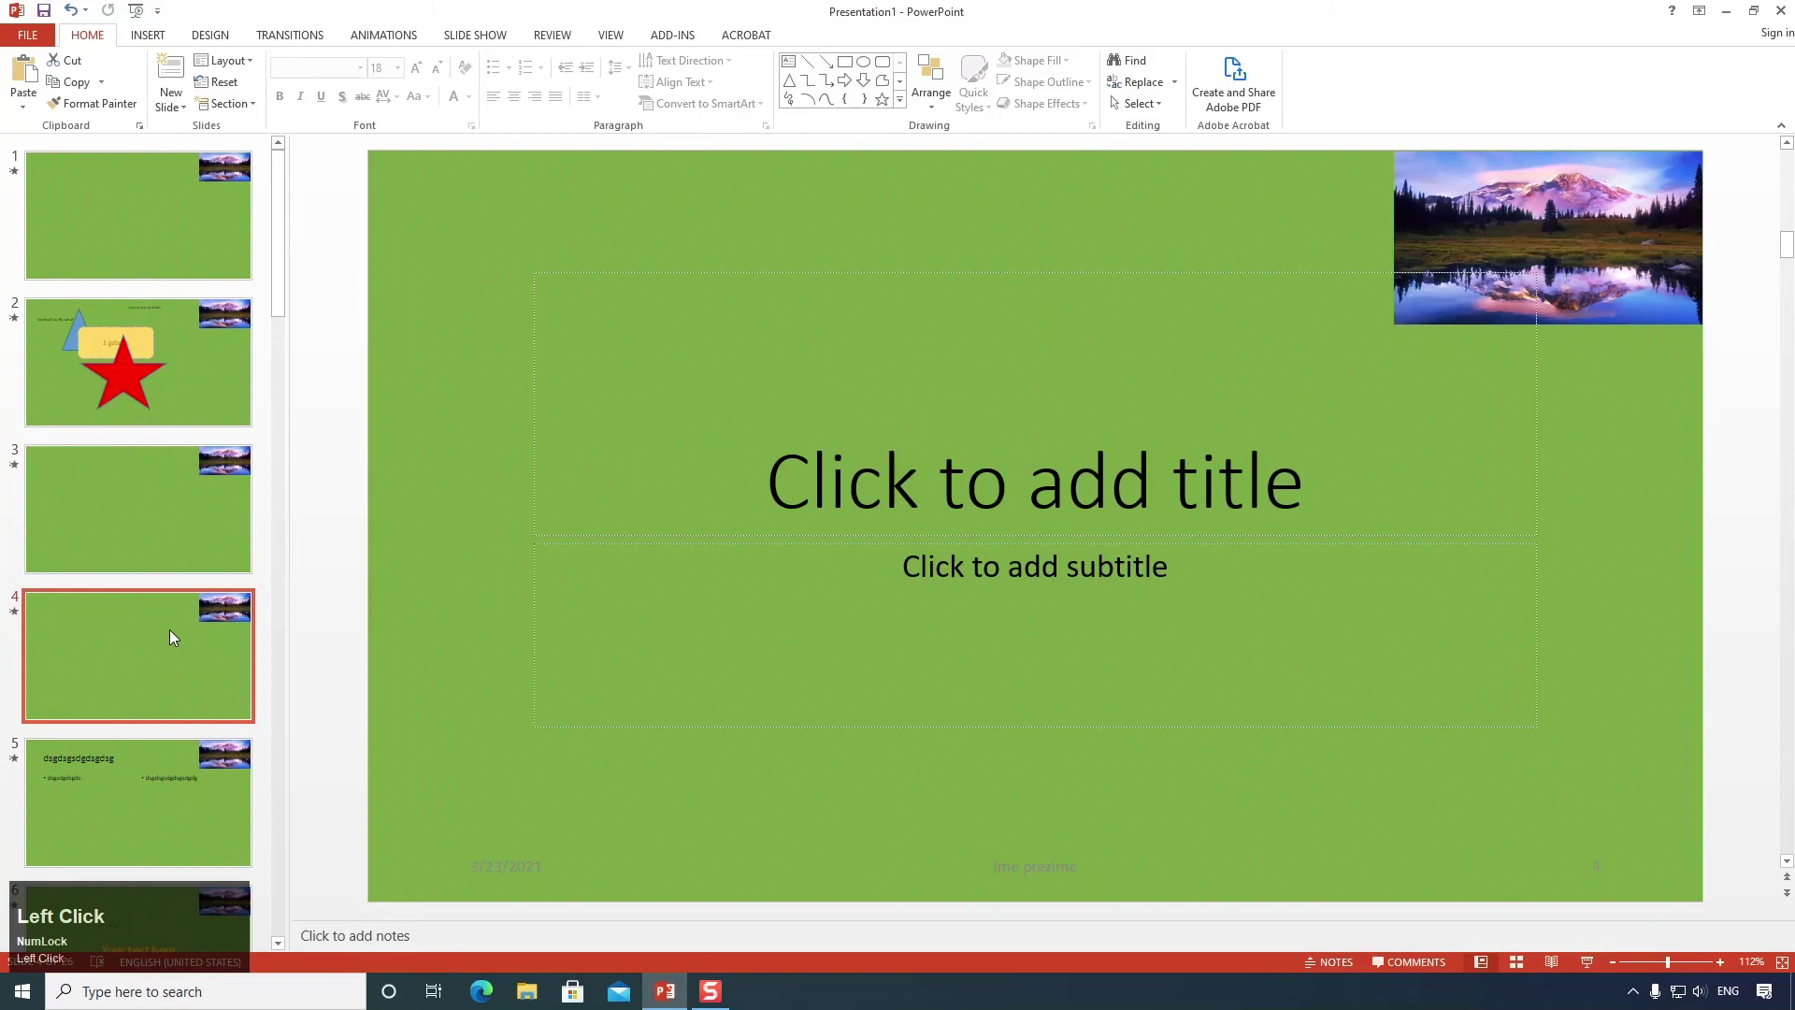
scroll(down, 3)
click(158, 649)
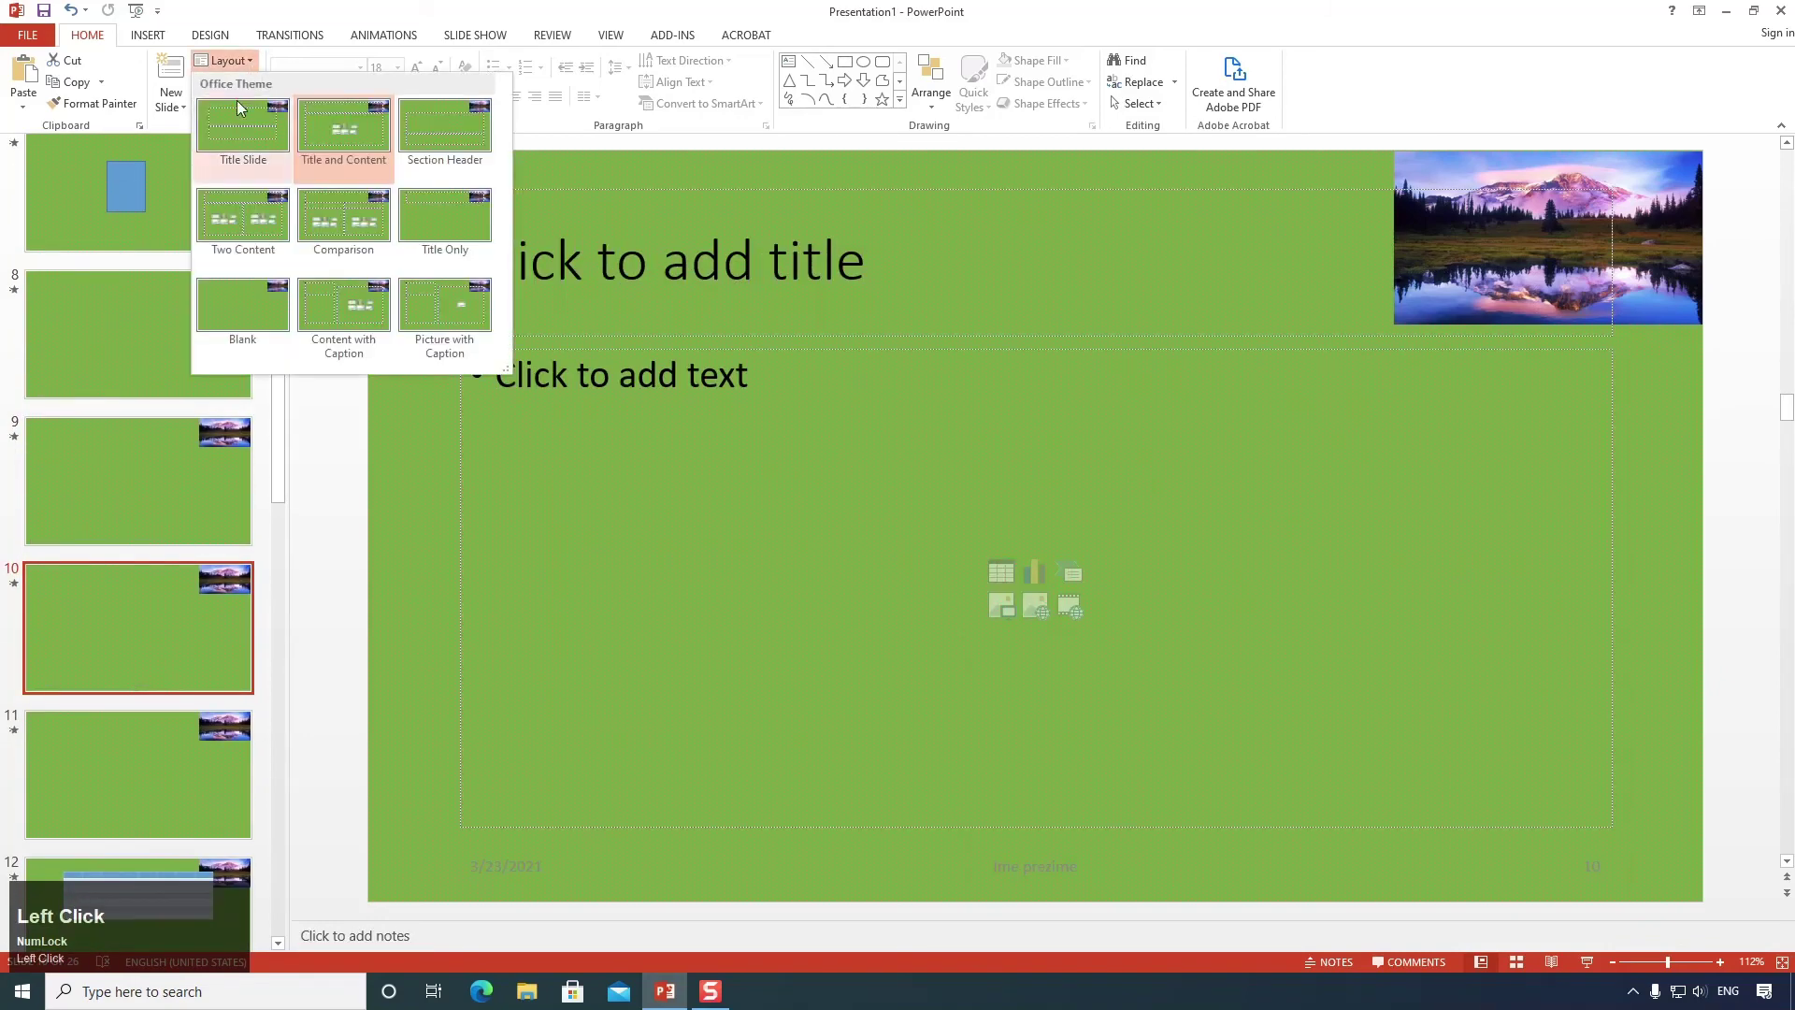
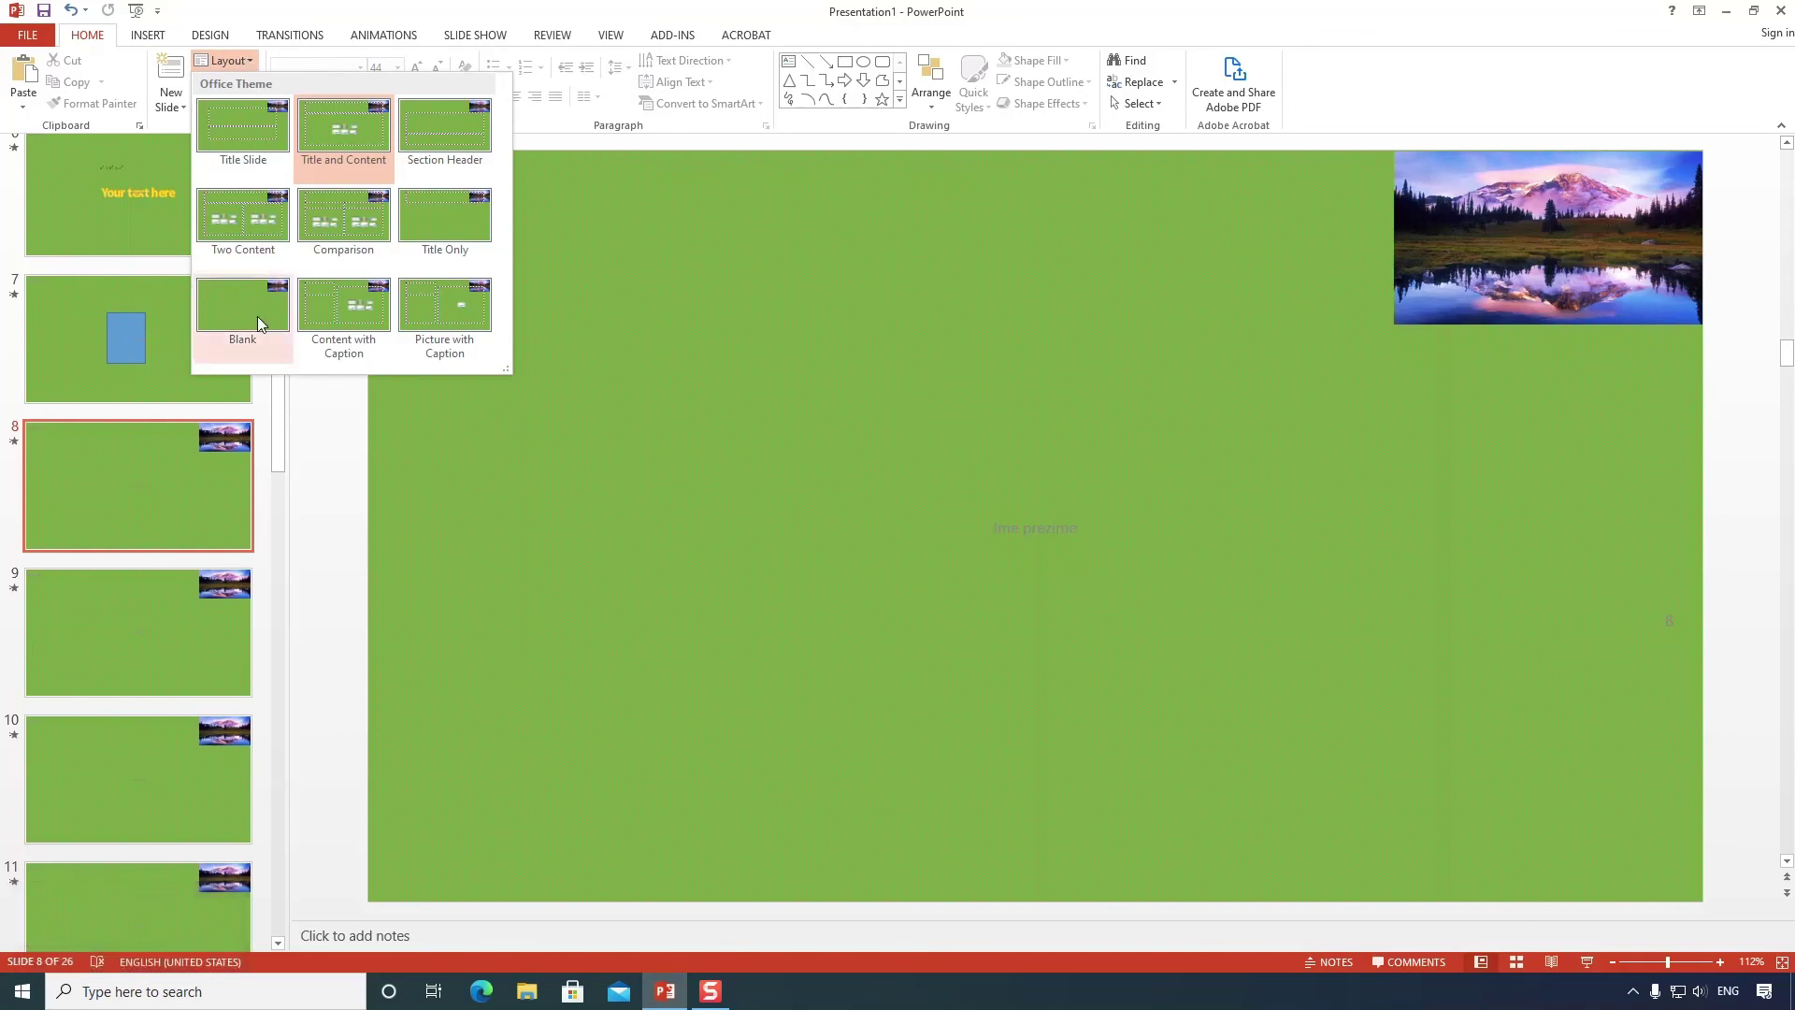
Give slide 8 the Title and Content layout and reset its placeholders to defaults.
click(862, 377)
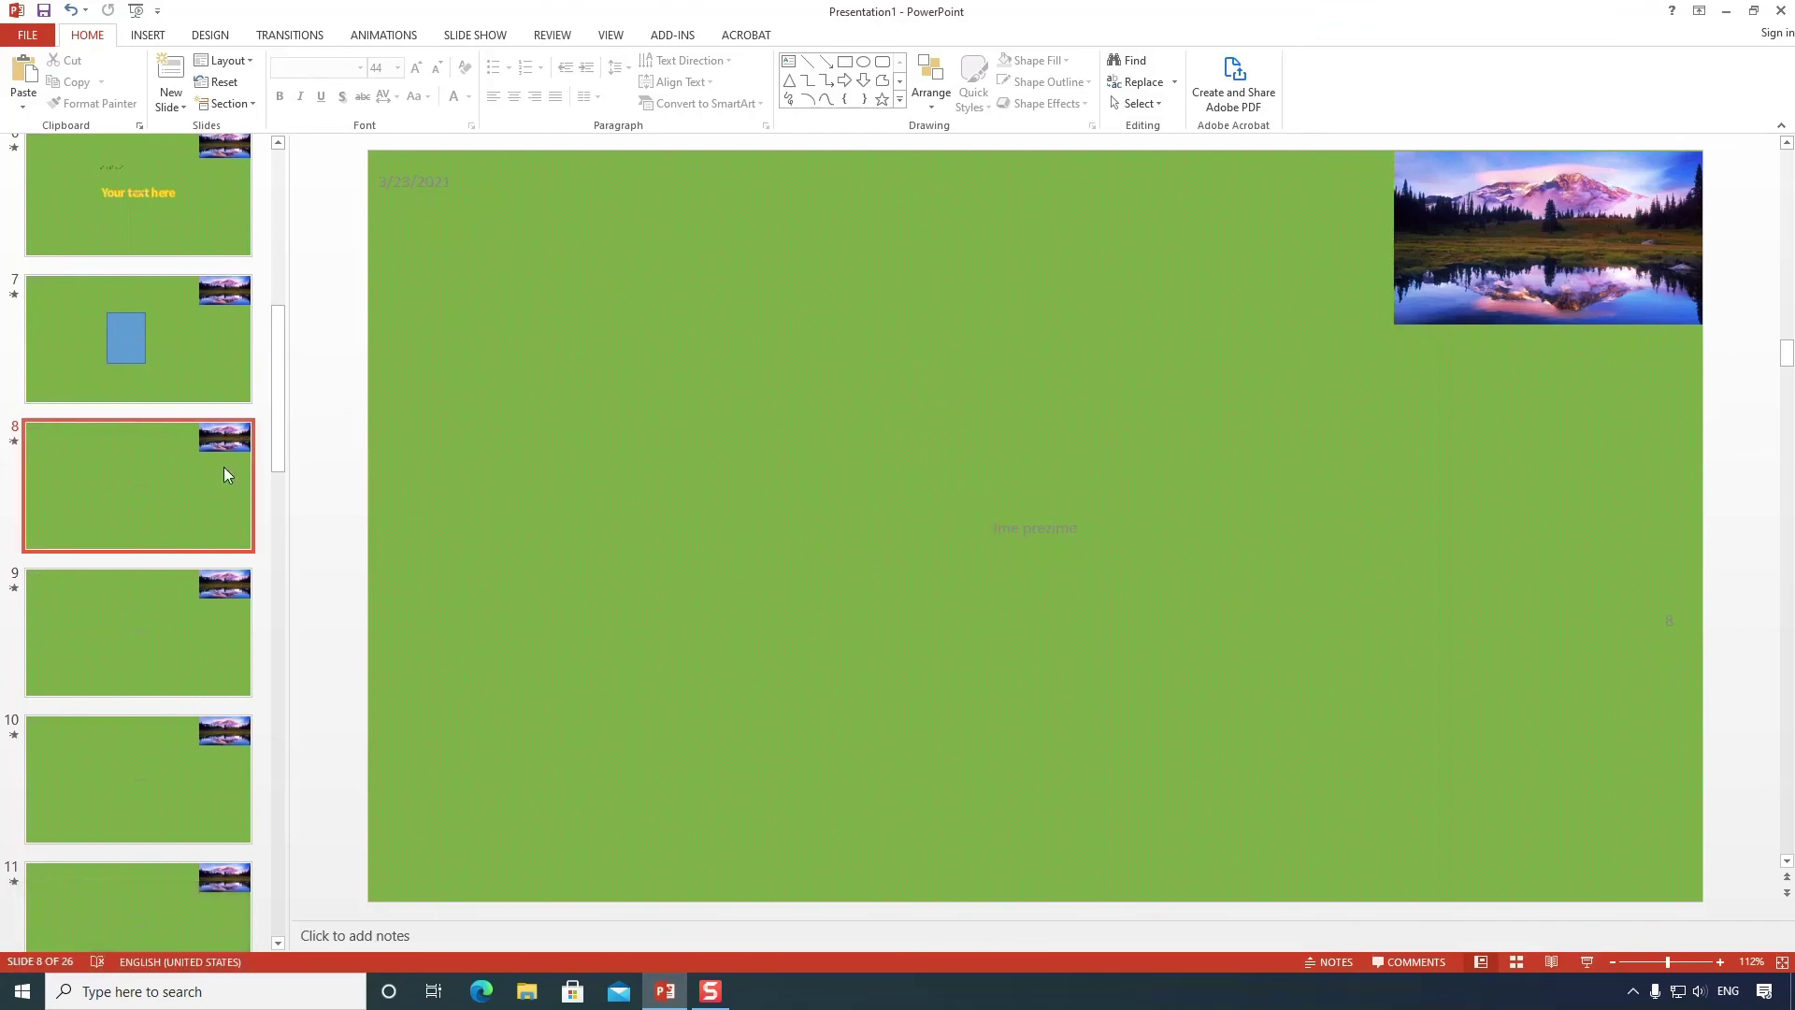
click(232, 69)
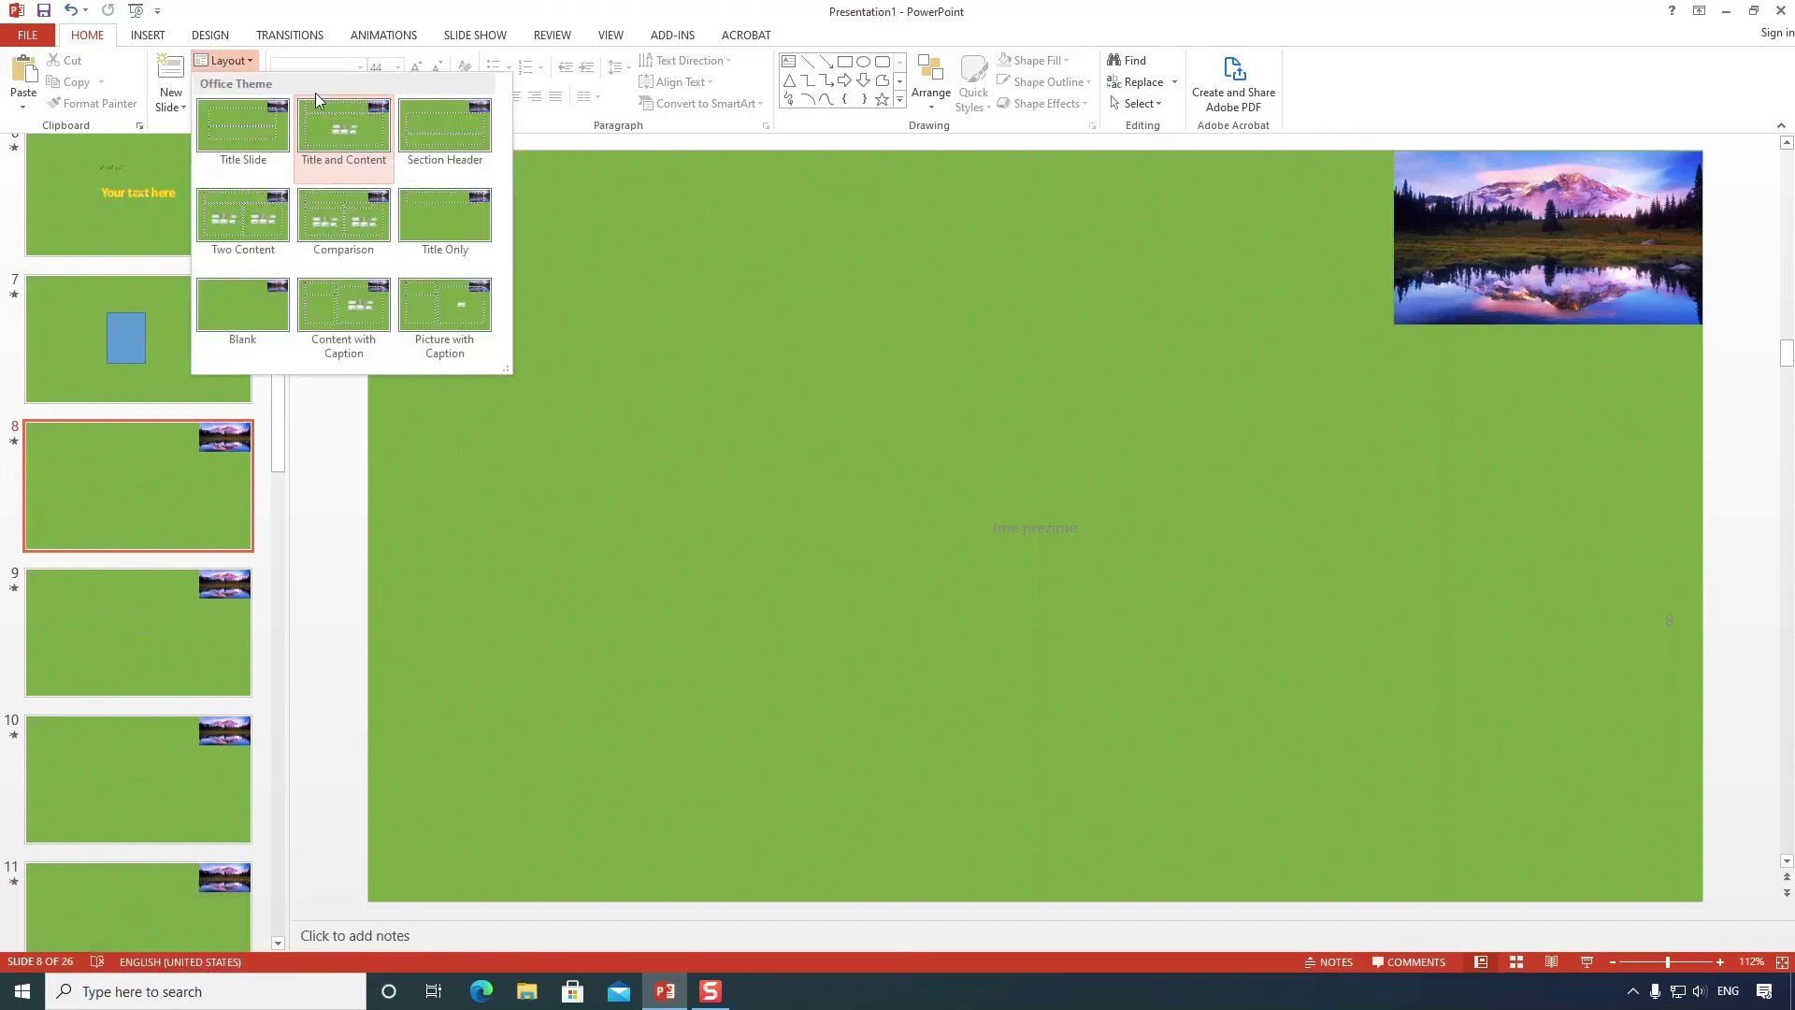
click(298, 18)
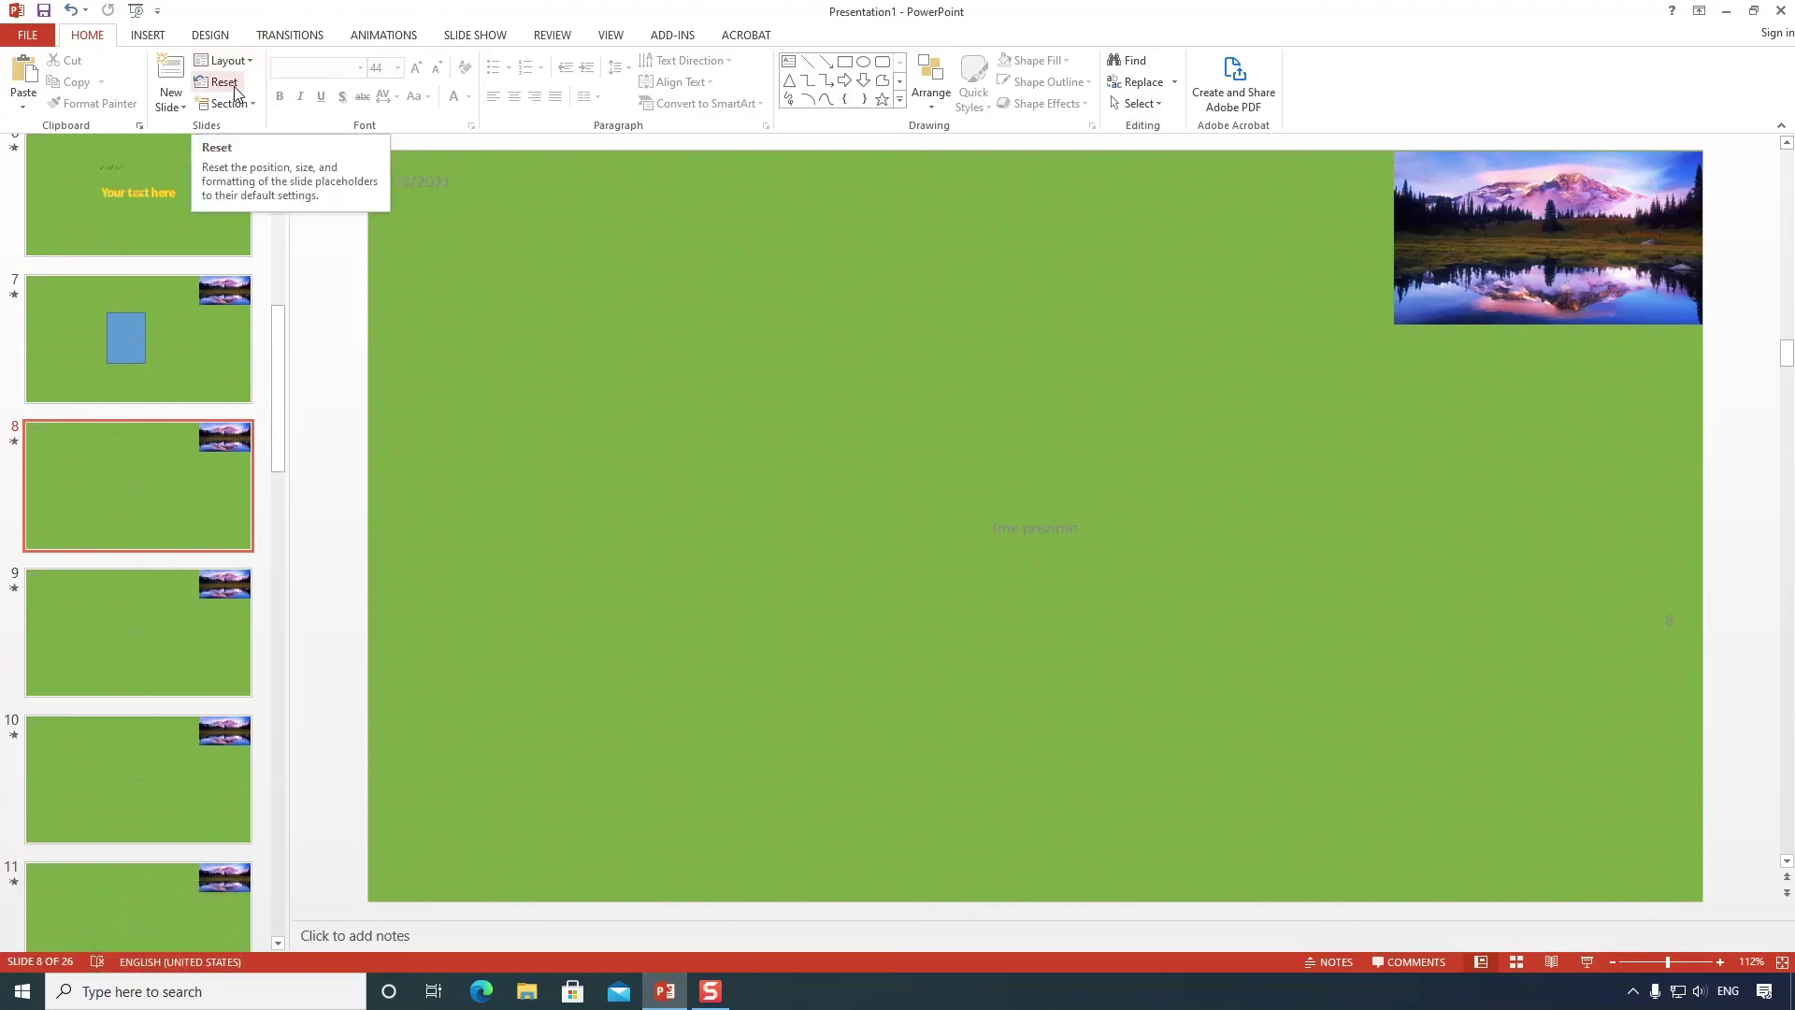
click(240, 91)
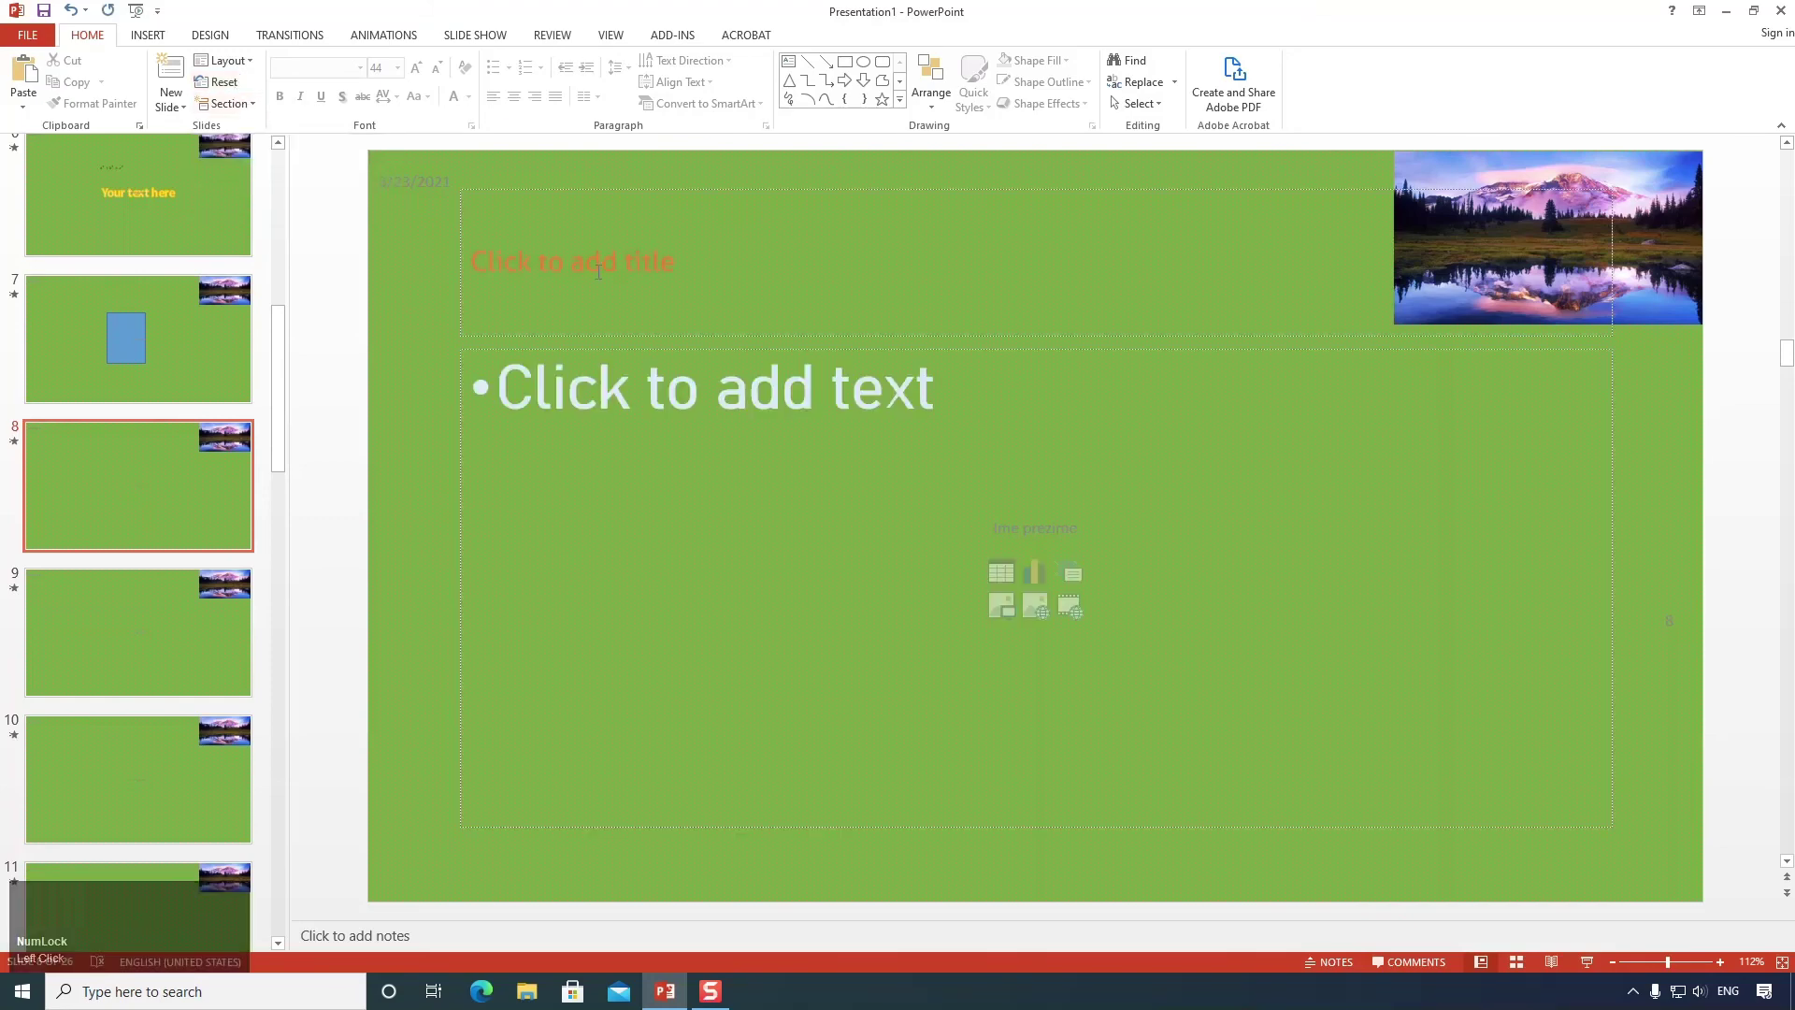
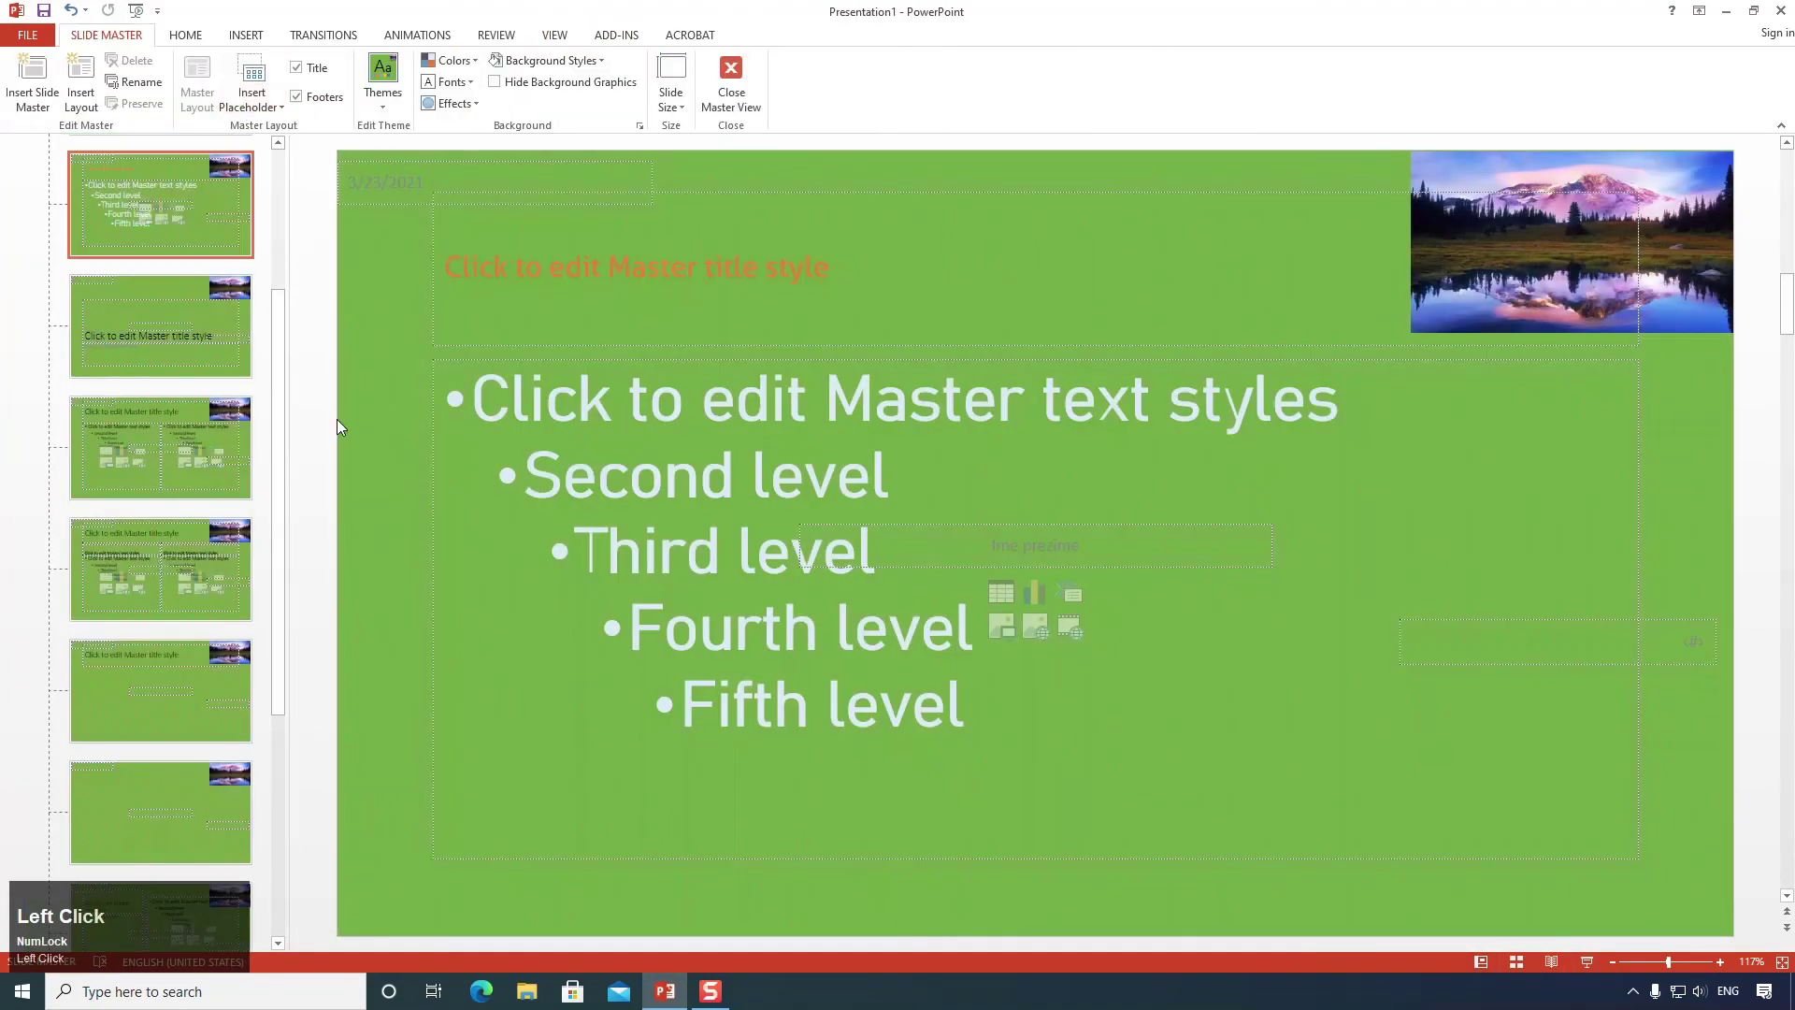
Pick the two-content layout in the slide master for editing.
scroll(up, 3)
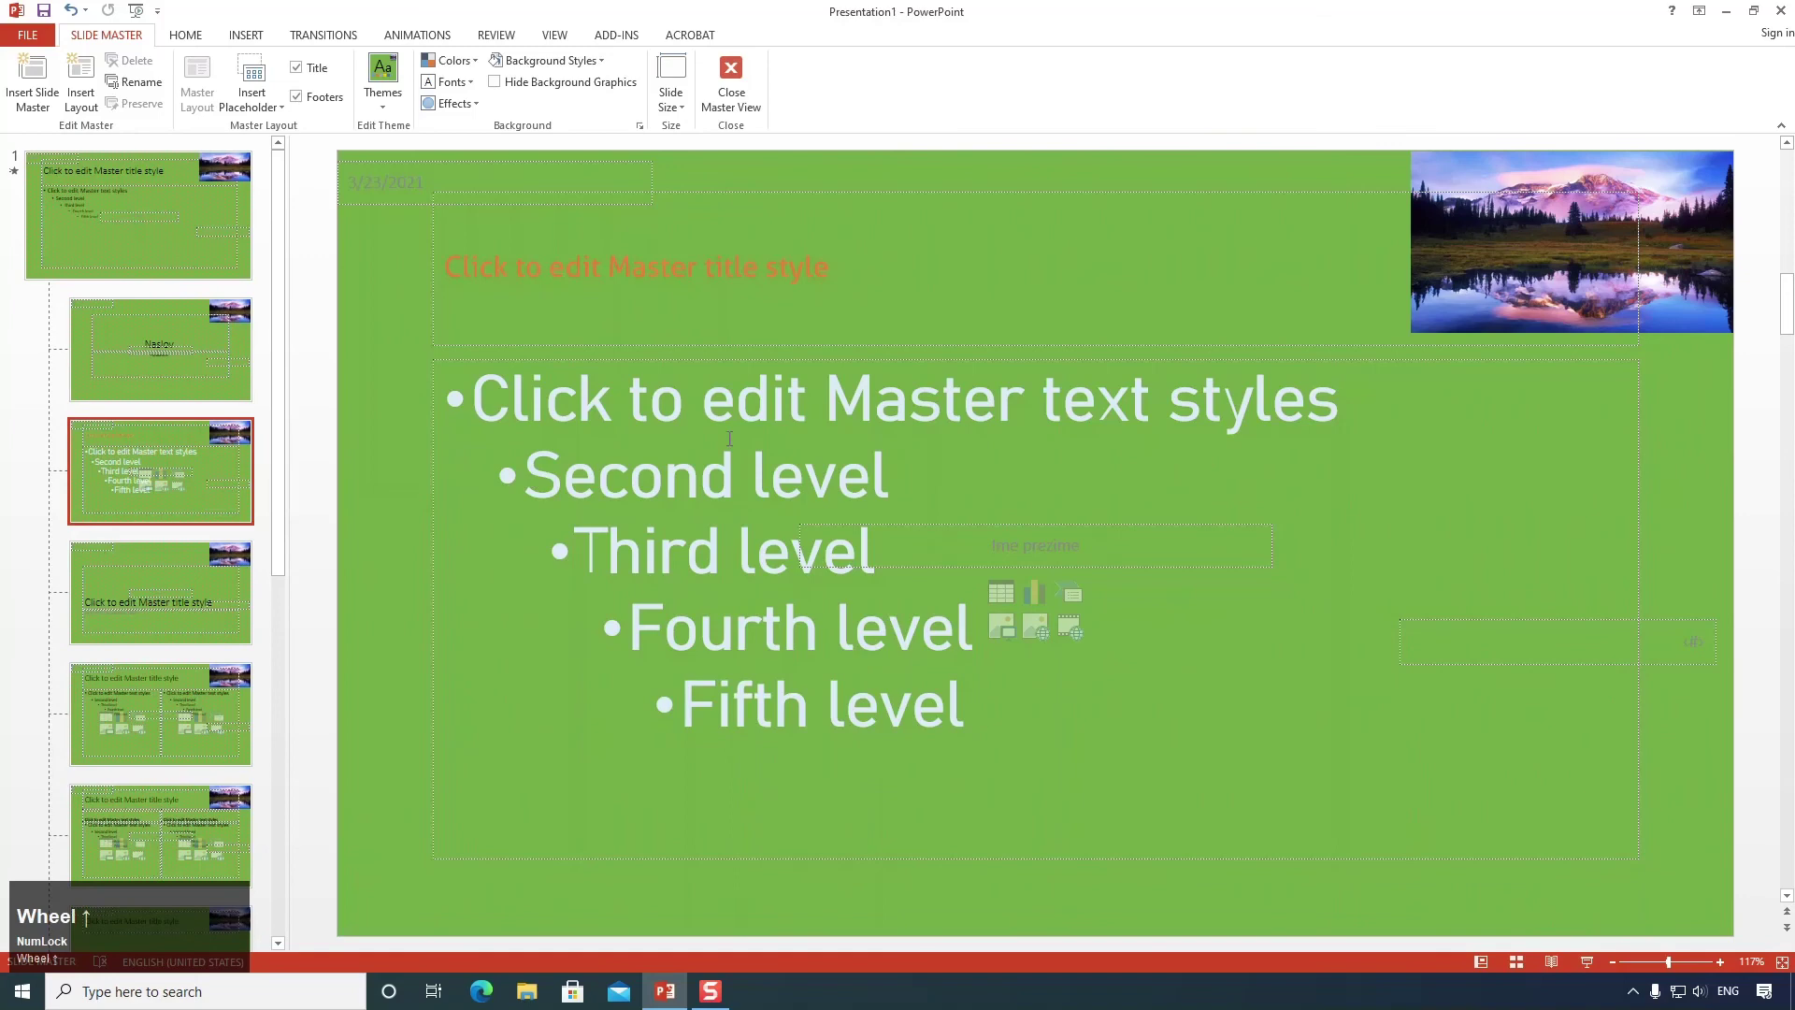
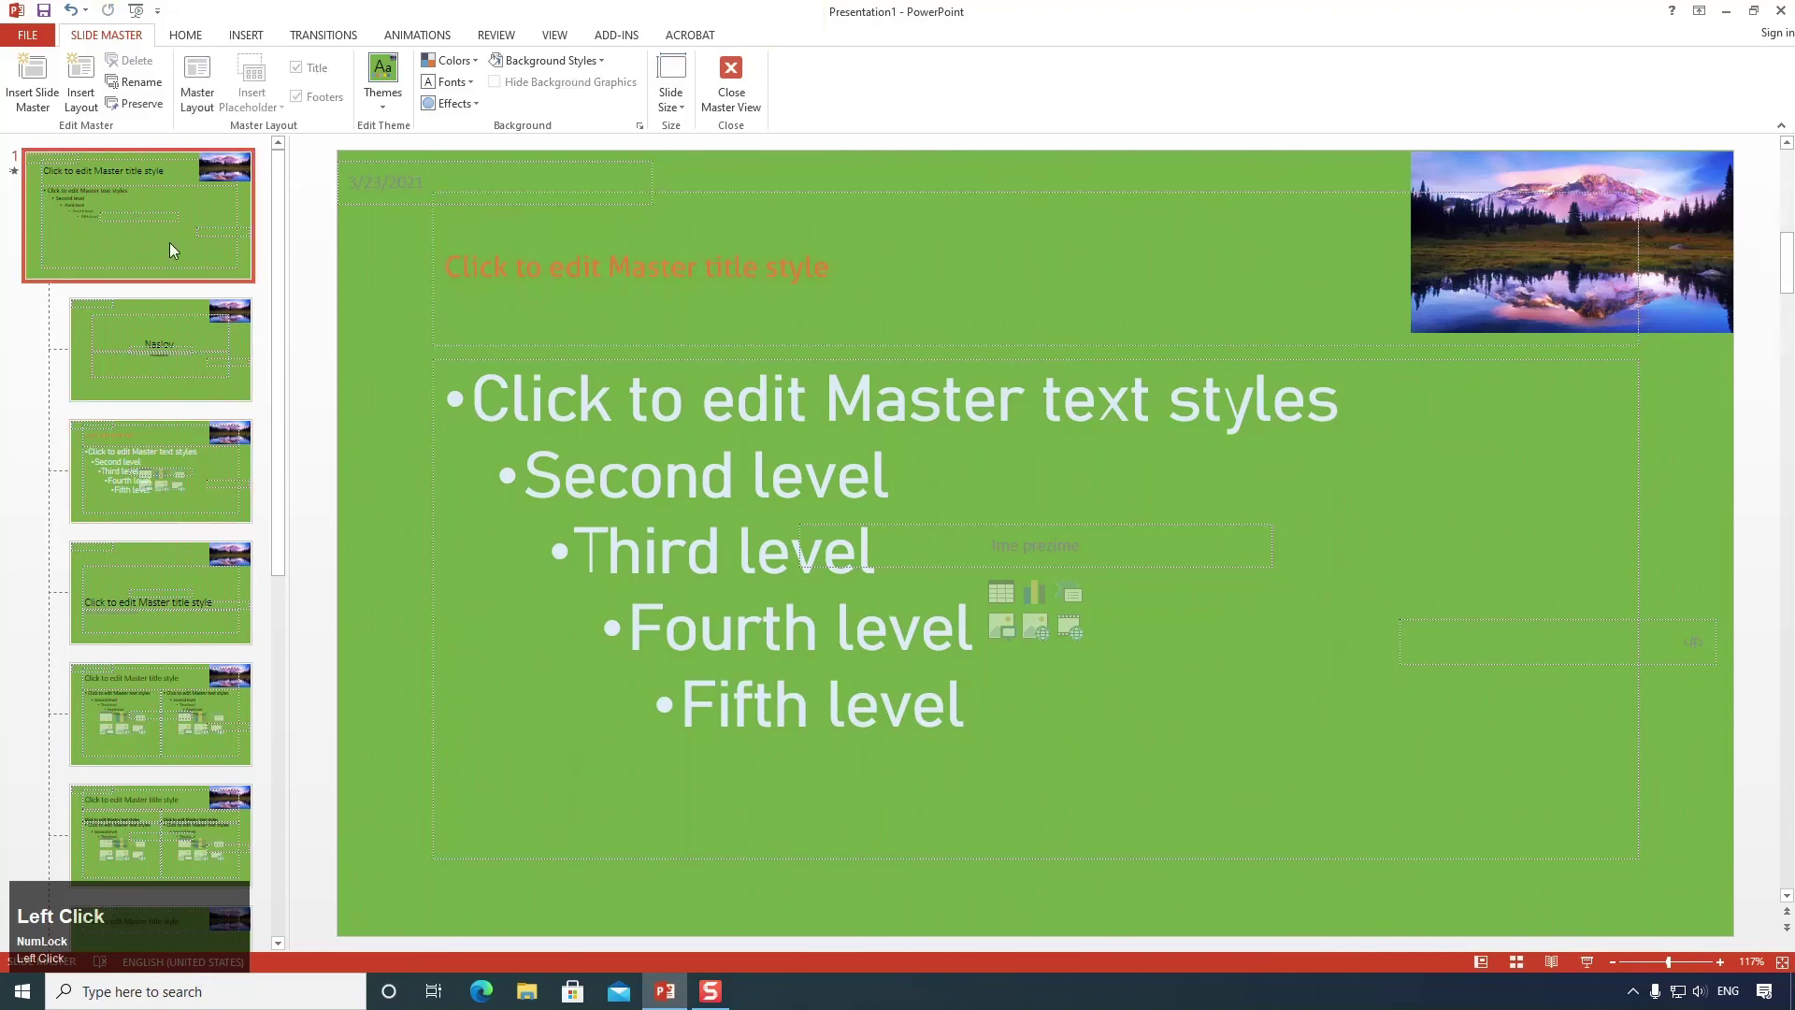
scroll(down, 3)
click(229, 519)
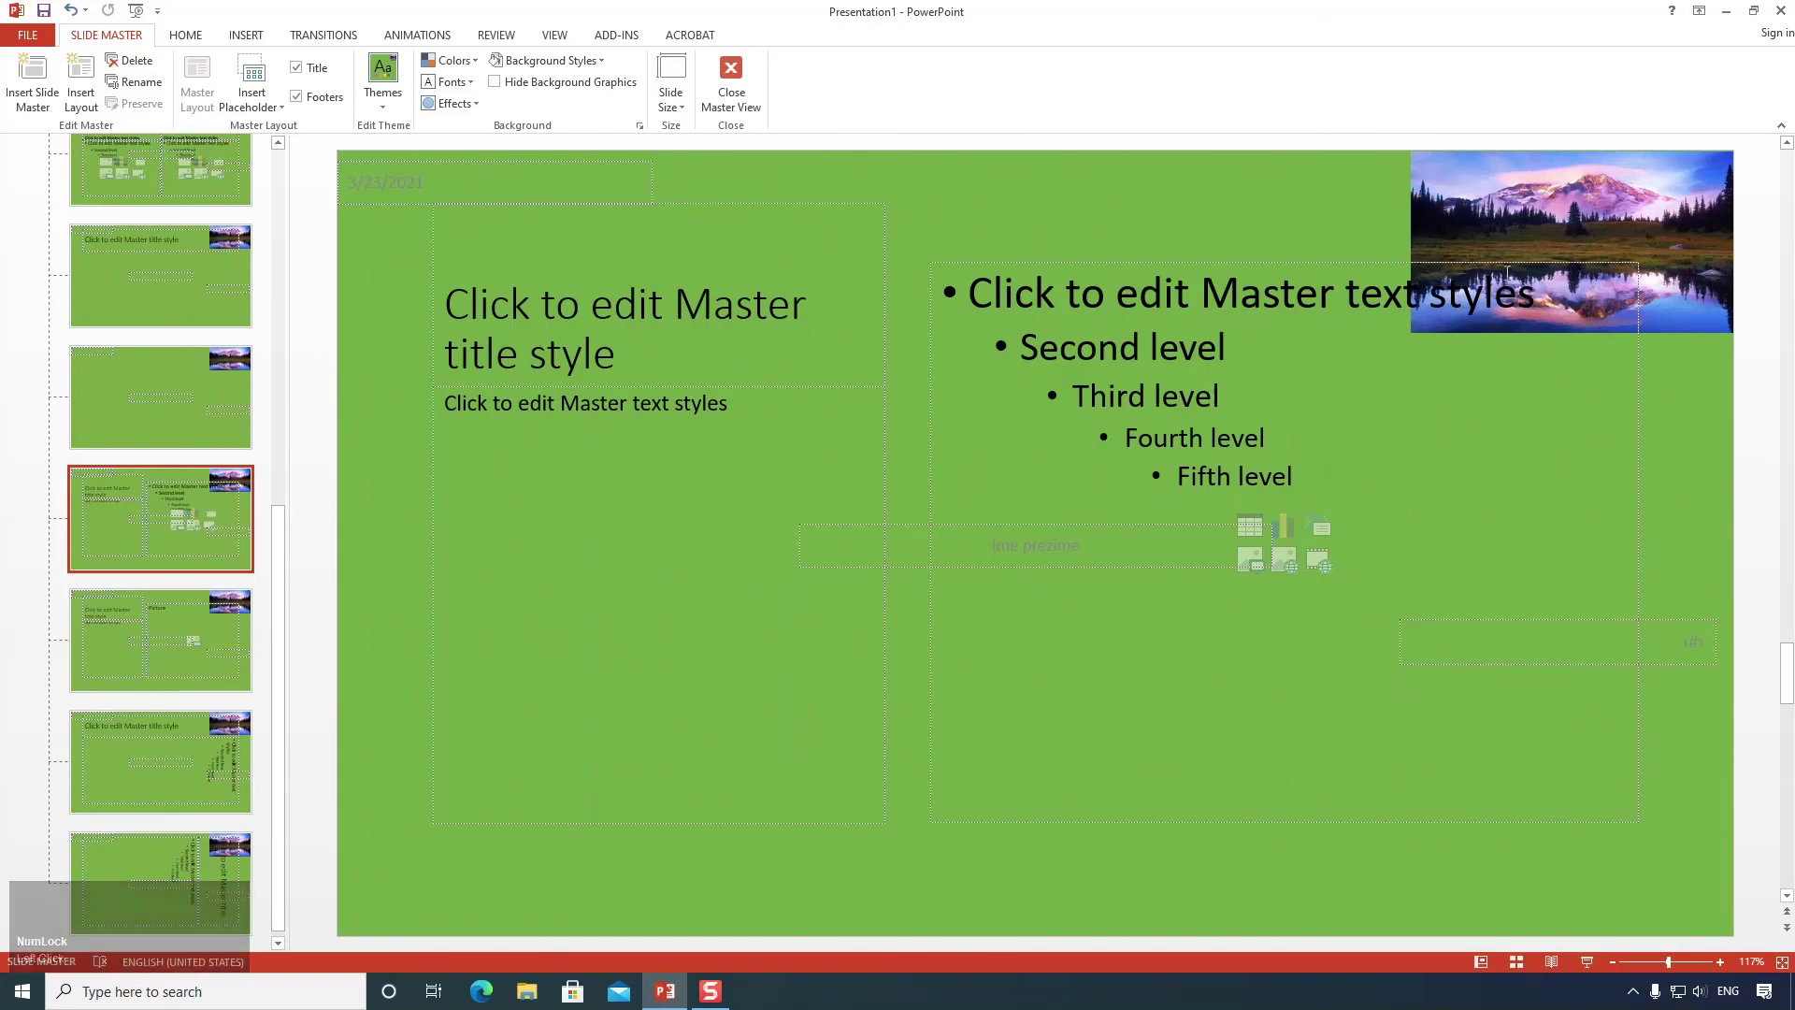
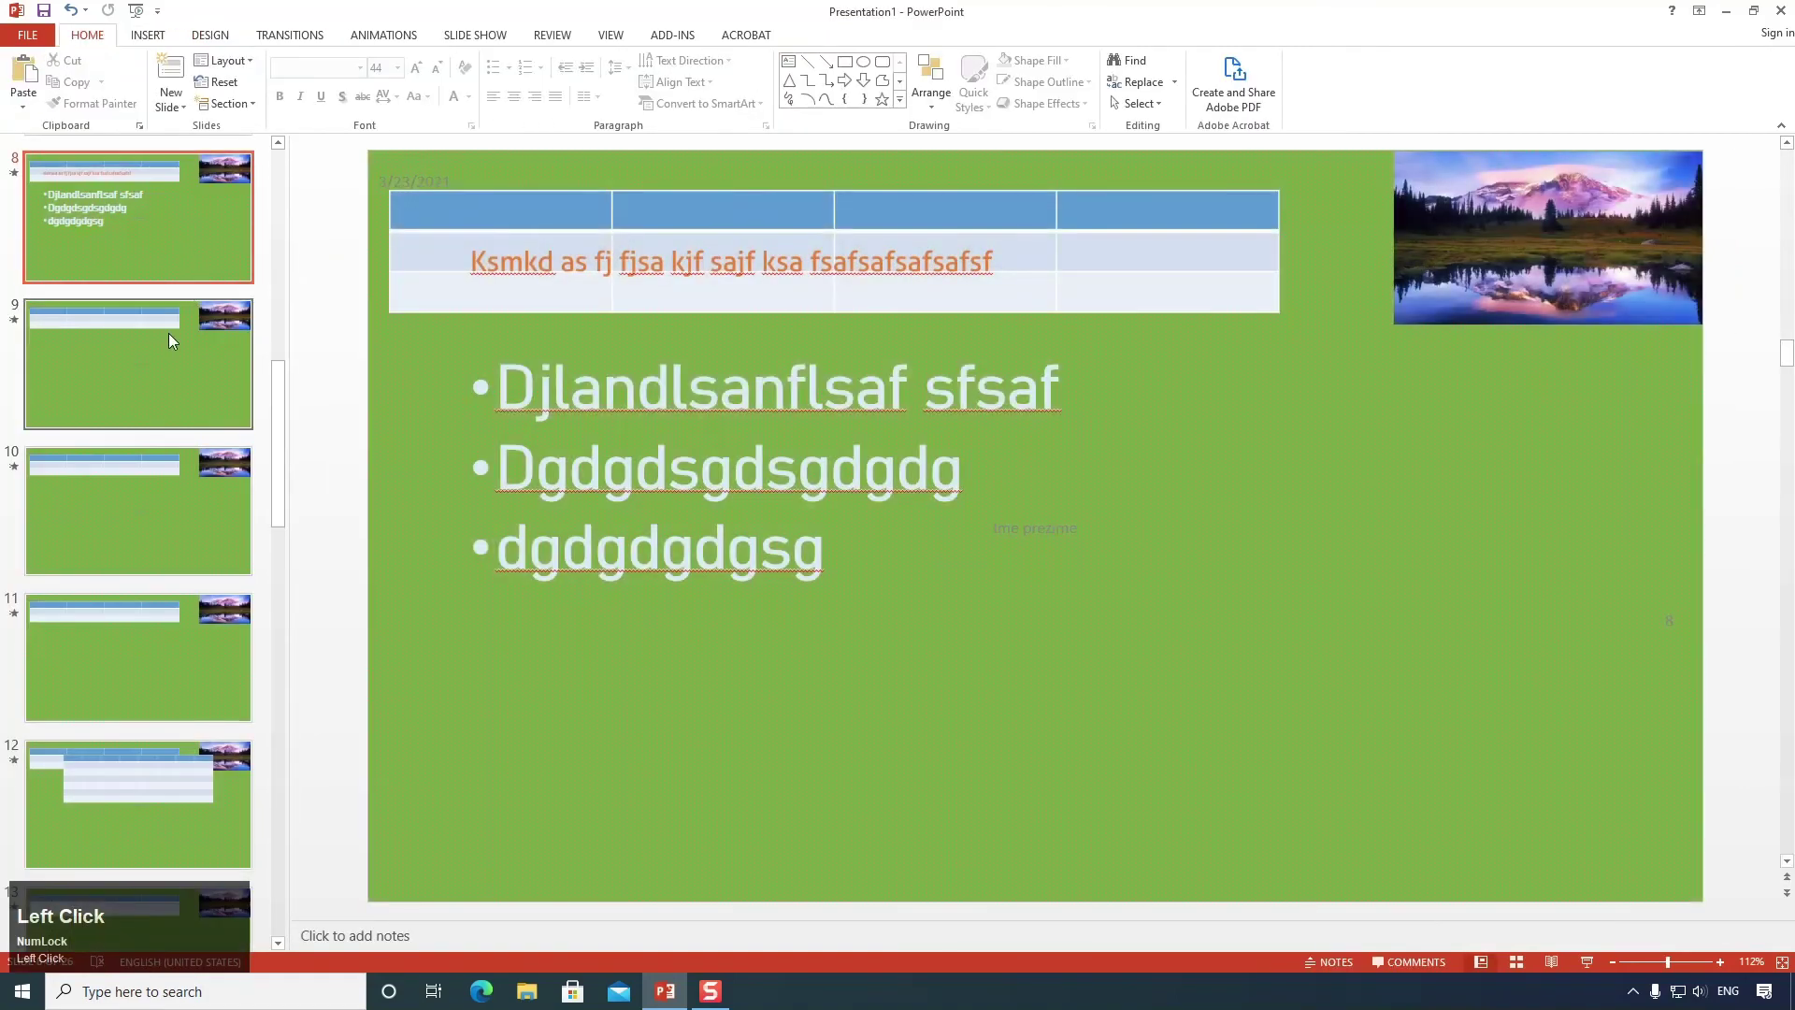
Scroll down the slide thumbnails toward slide 23.
scroll(down, 3)
Bring up the slide layout choices for slide 23.
click(164, 423)
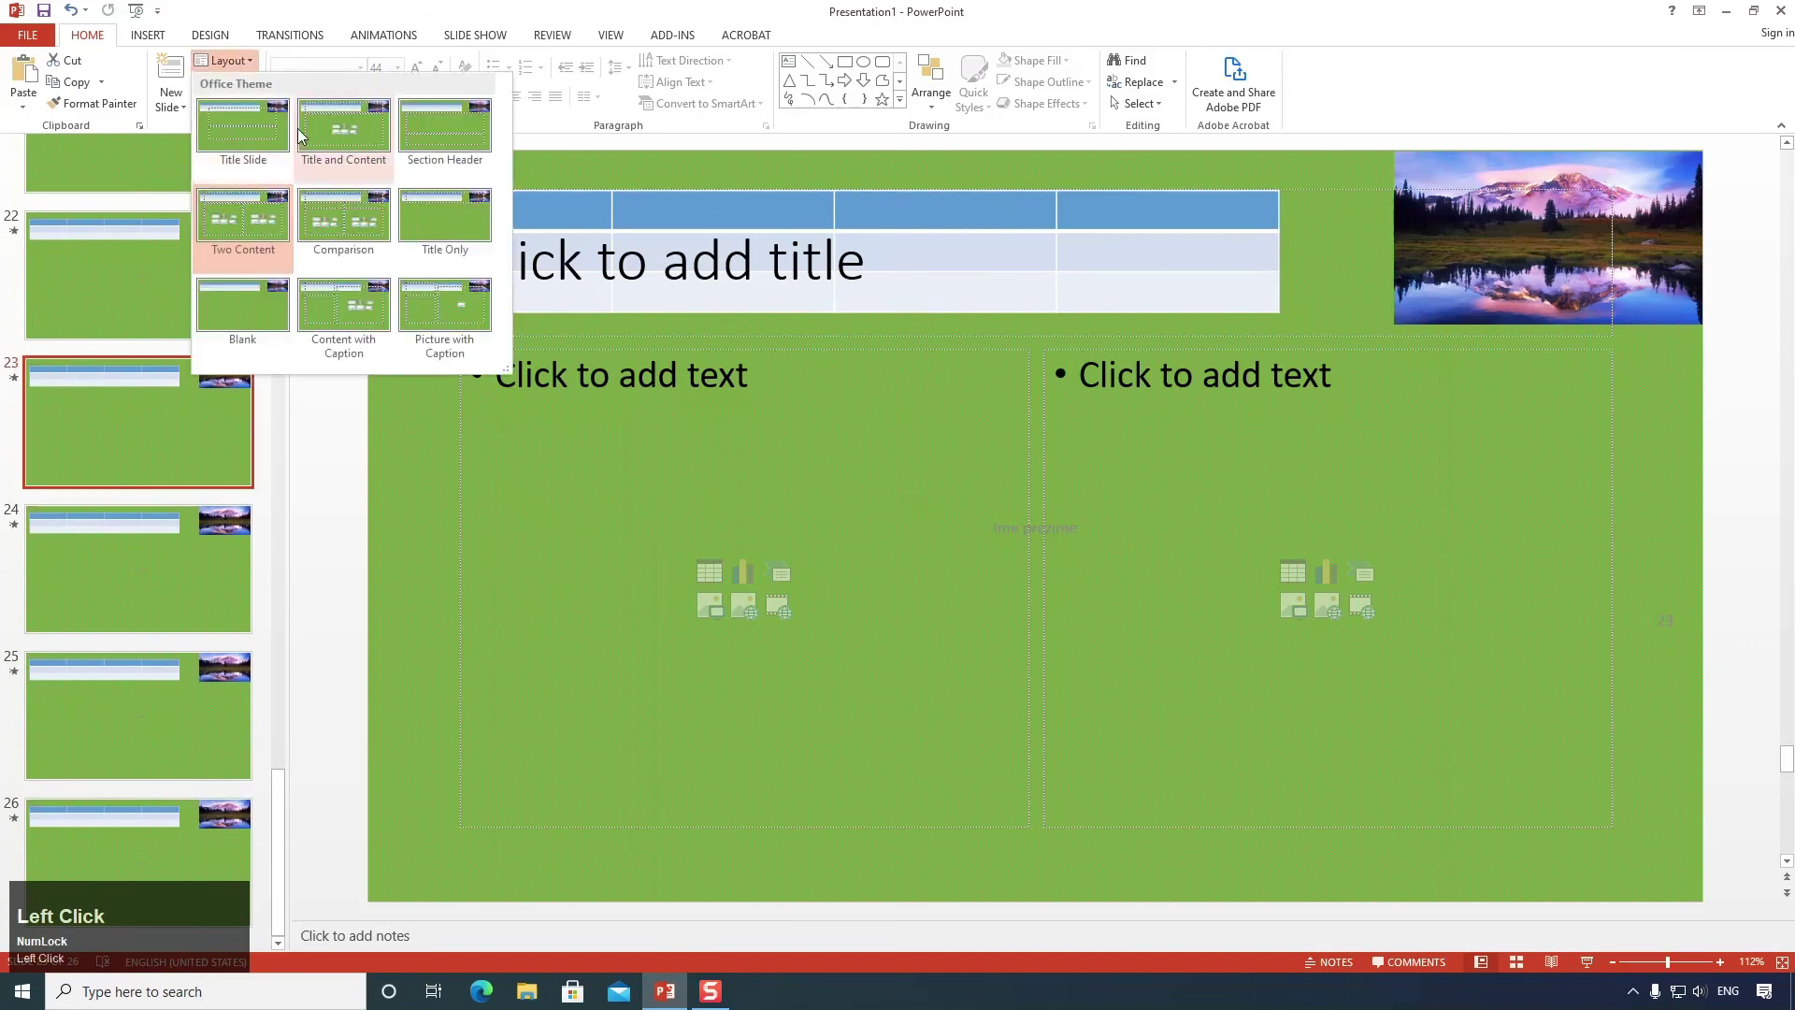
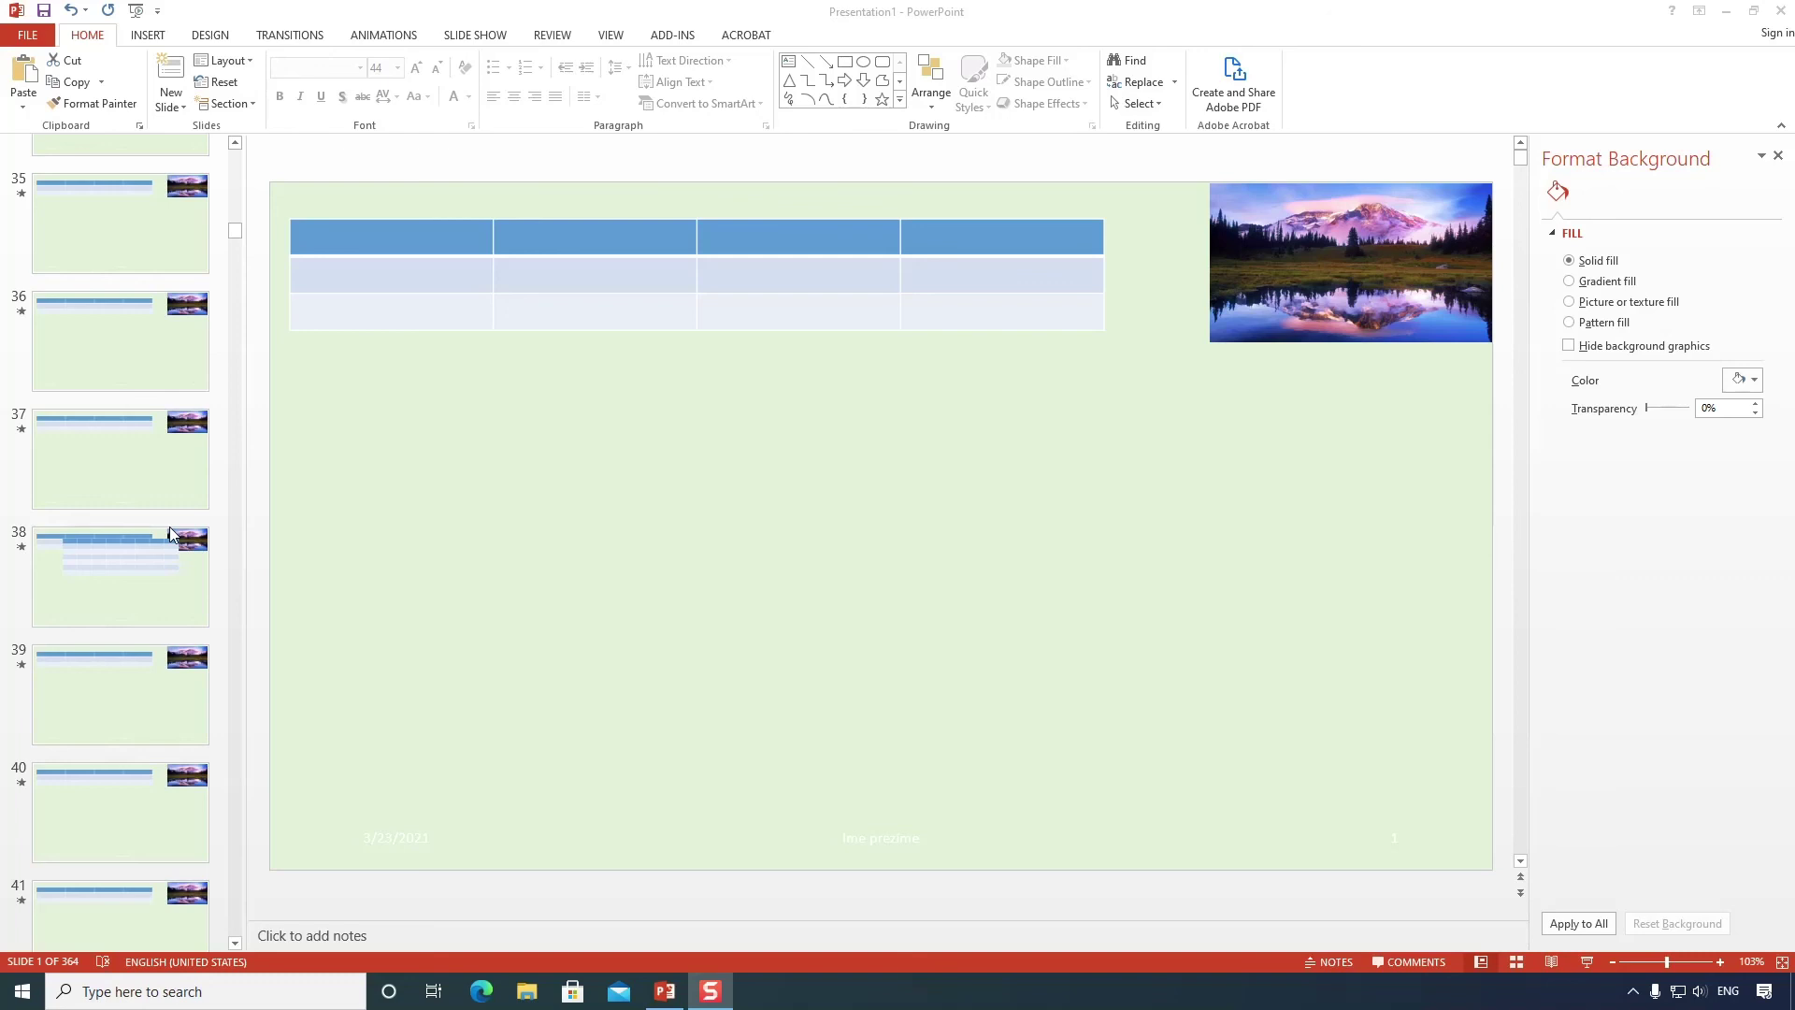
Drag the thumbnail scrollbar to review the light-green slides.
drag(245, 238, 345, 470)
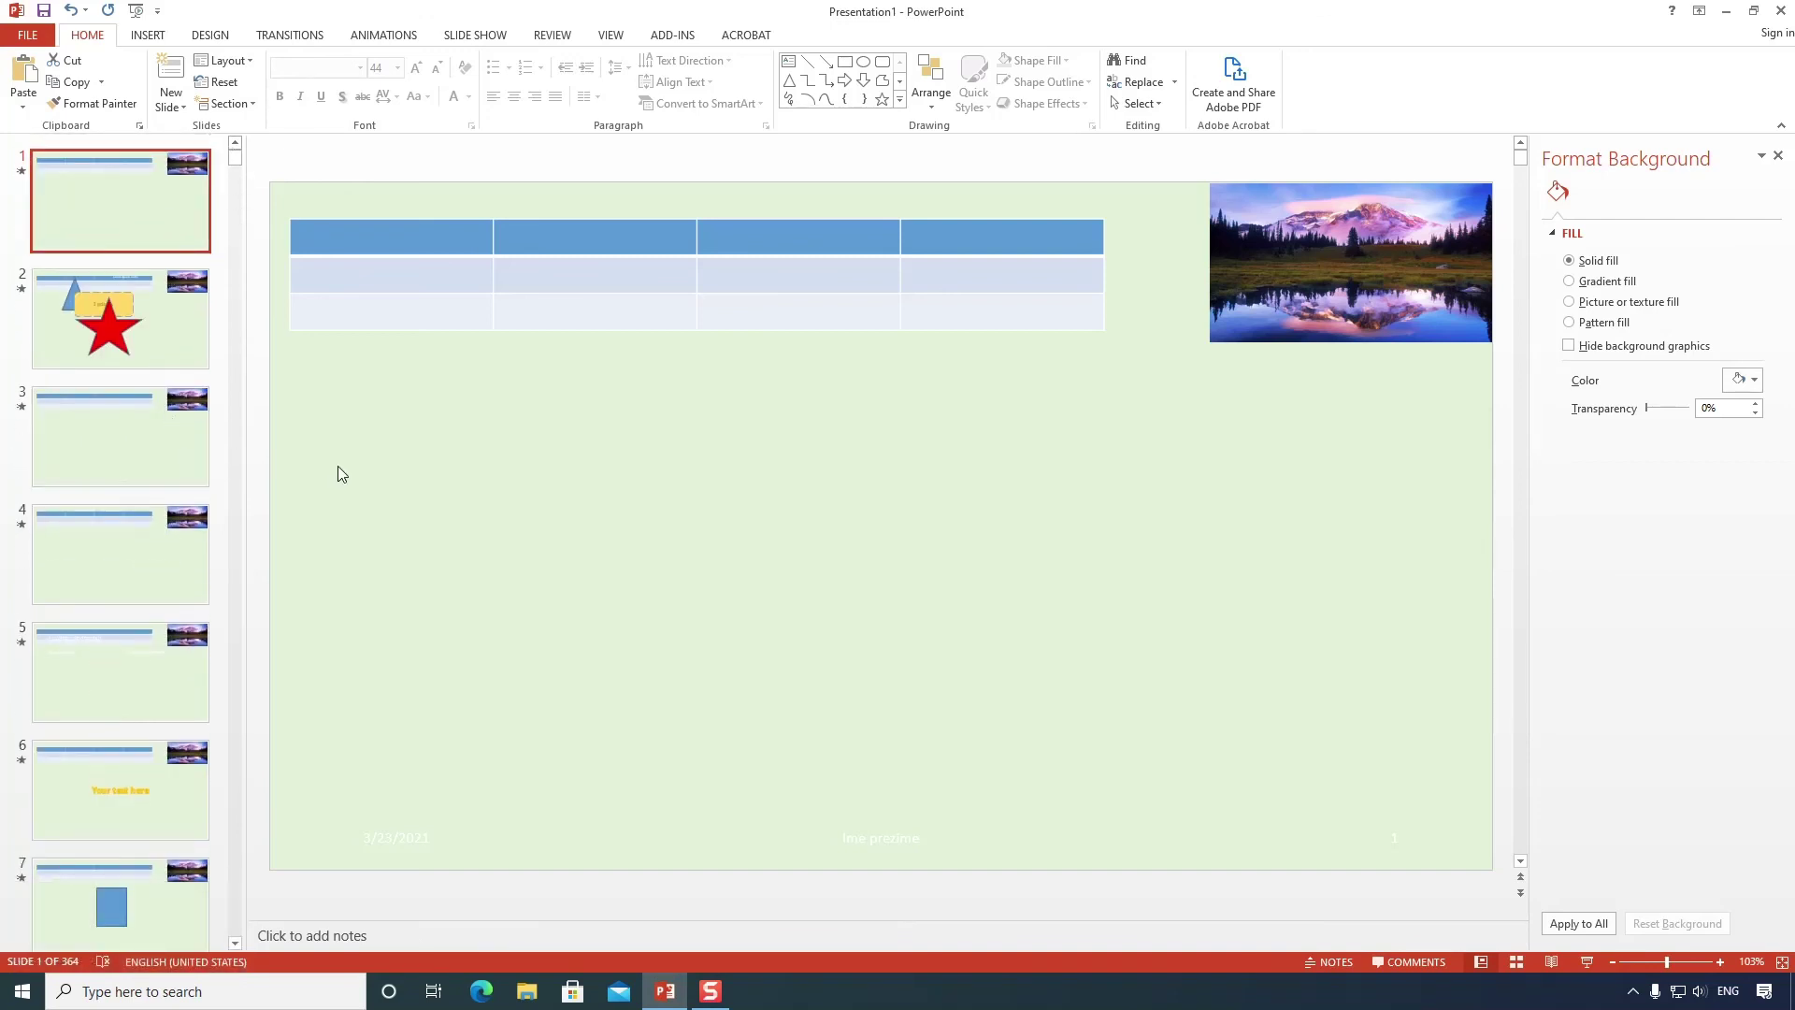
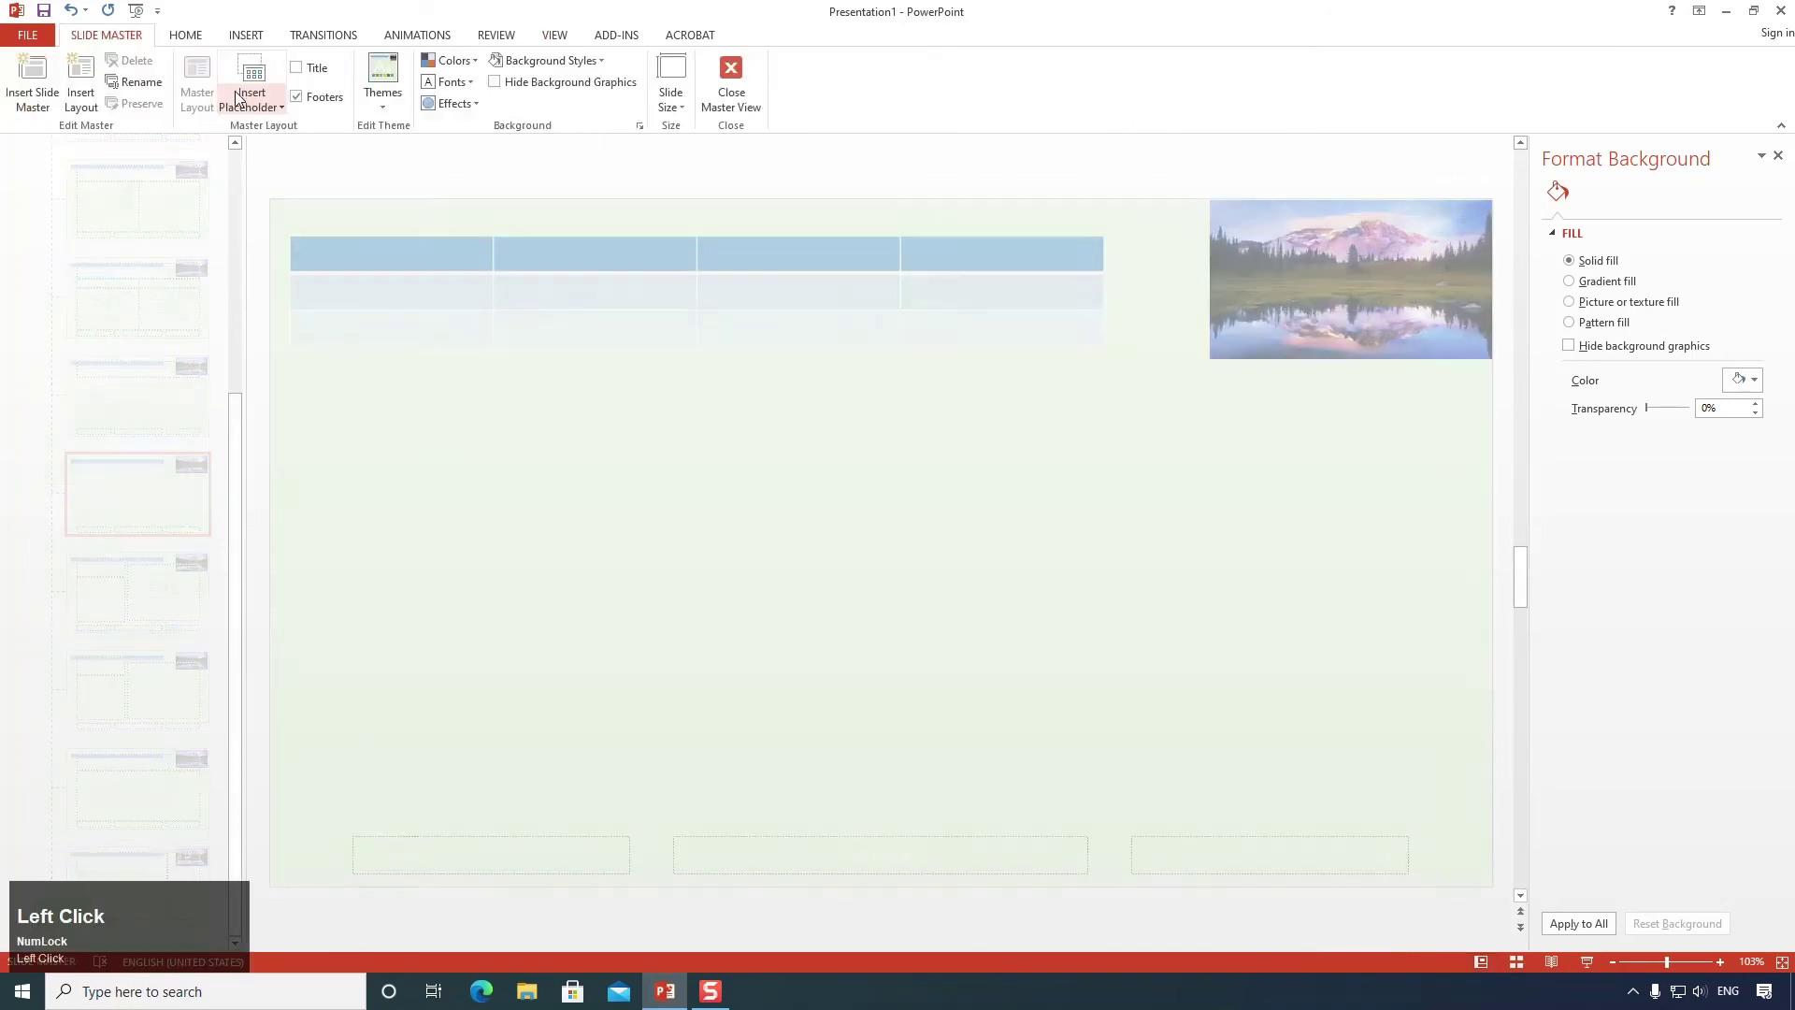
Scroll through the slide thumbnails, then use the Slide Master tab command on the ribbon.
scroll(up, 3)
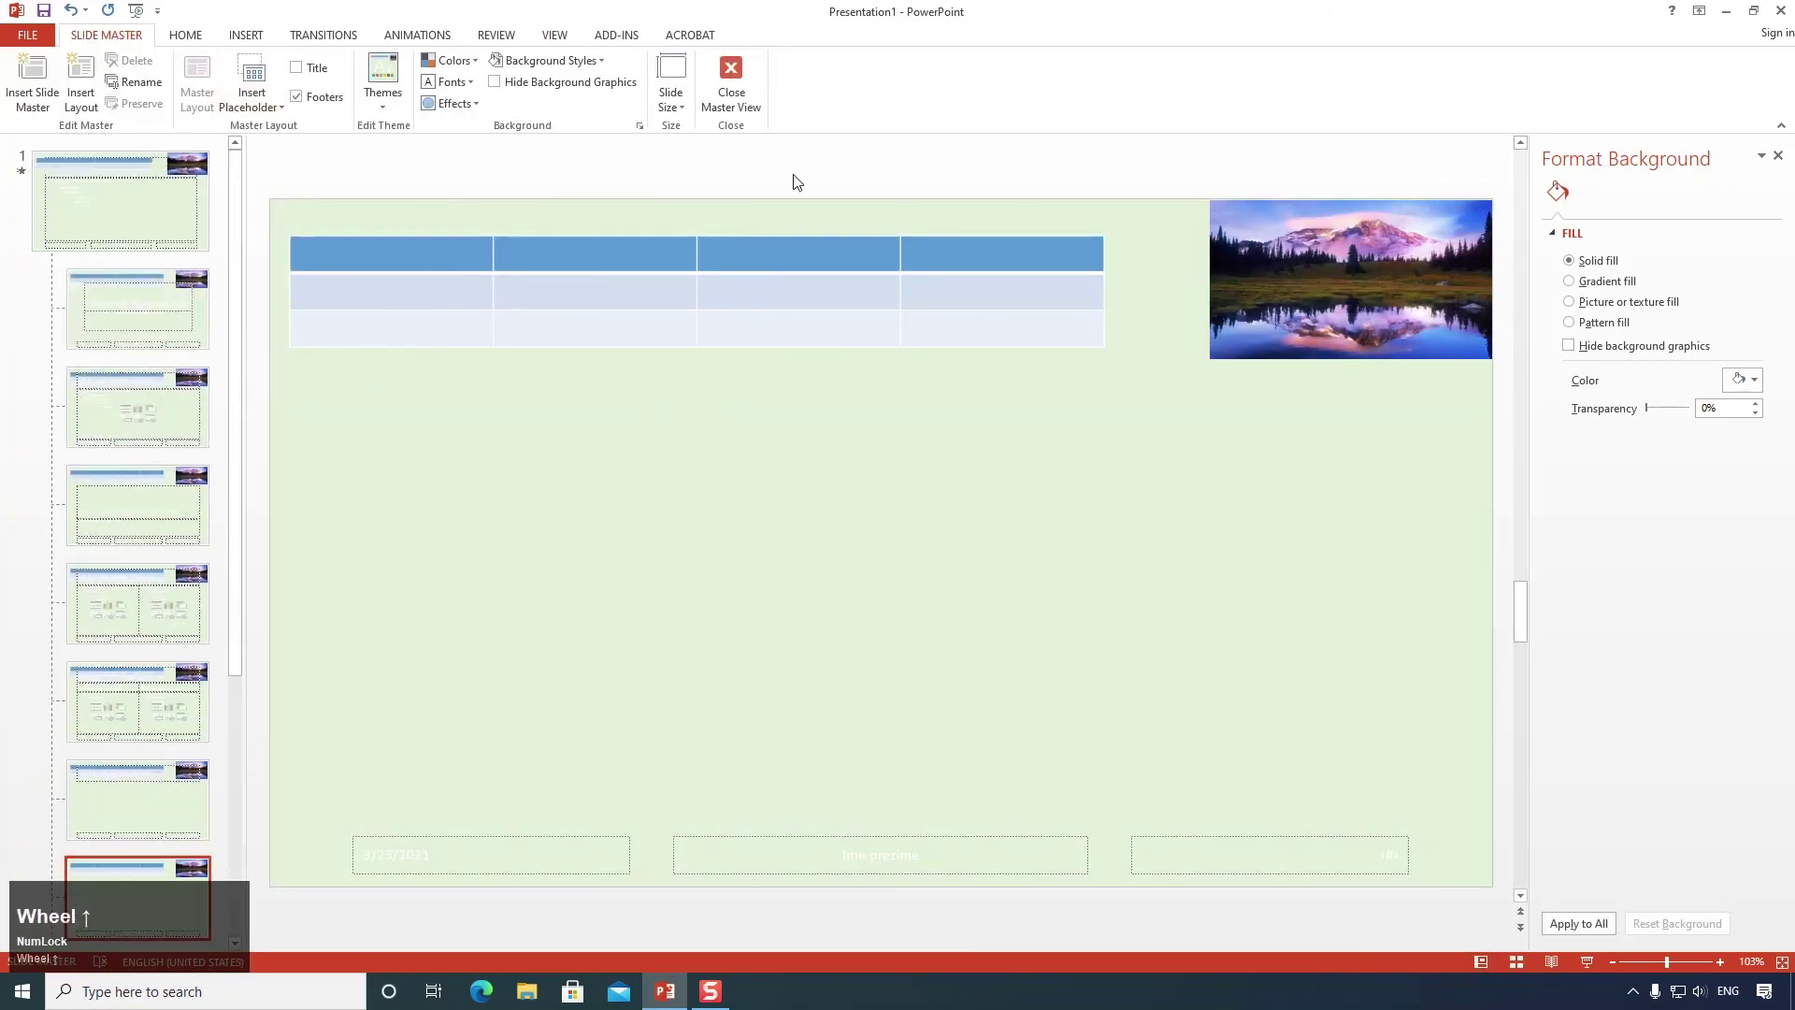
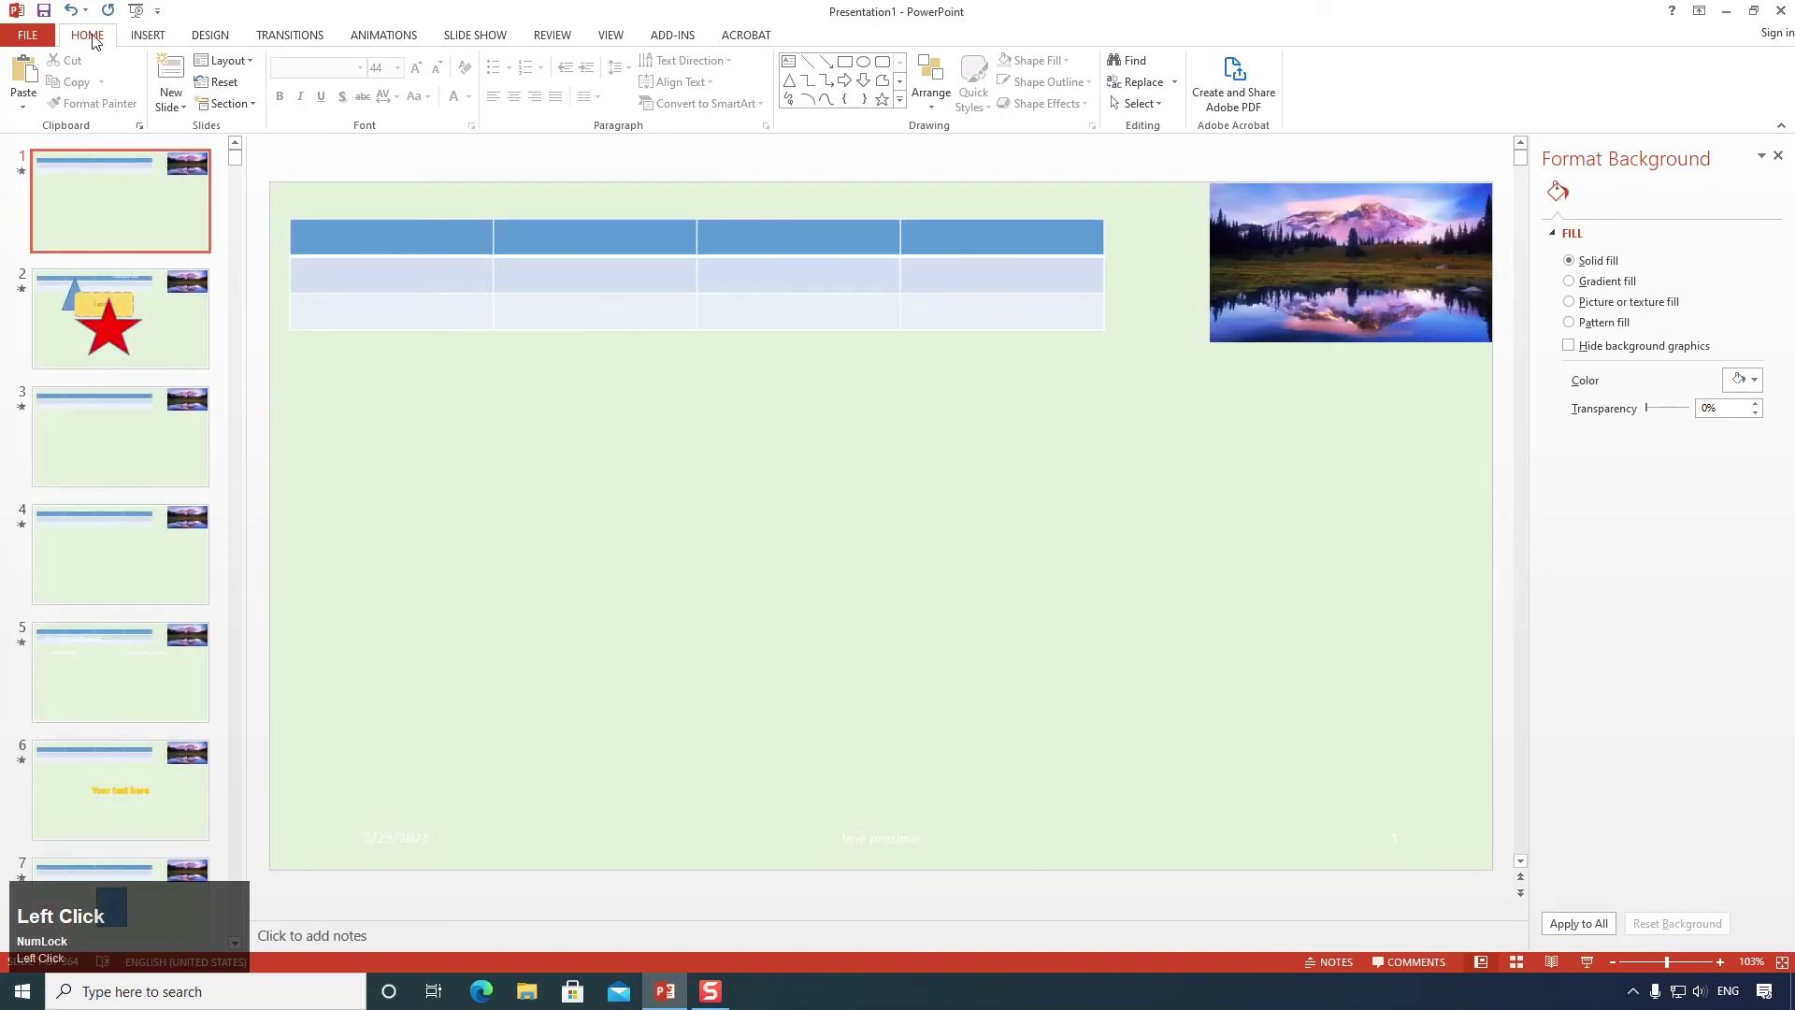
scroll(down, 3)
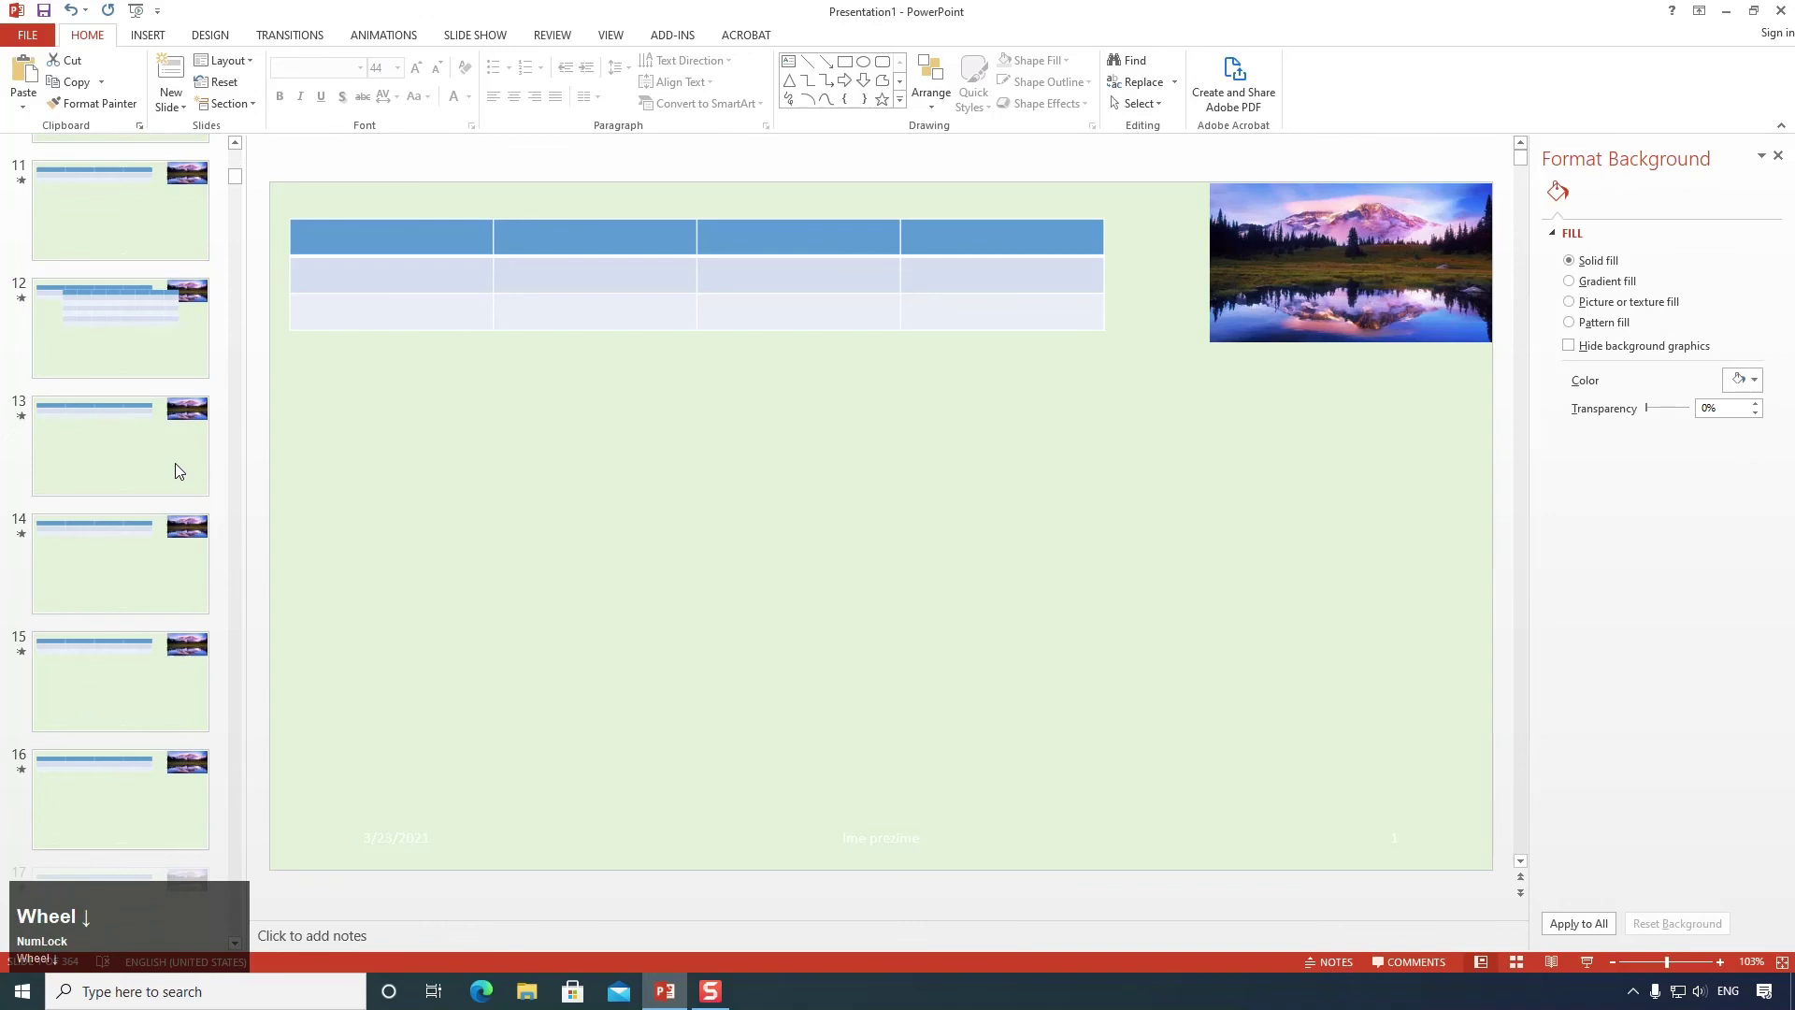
scroll(up, 3)
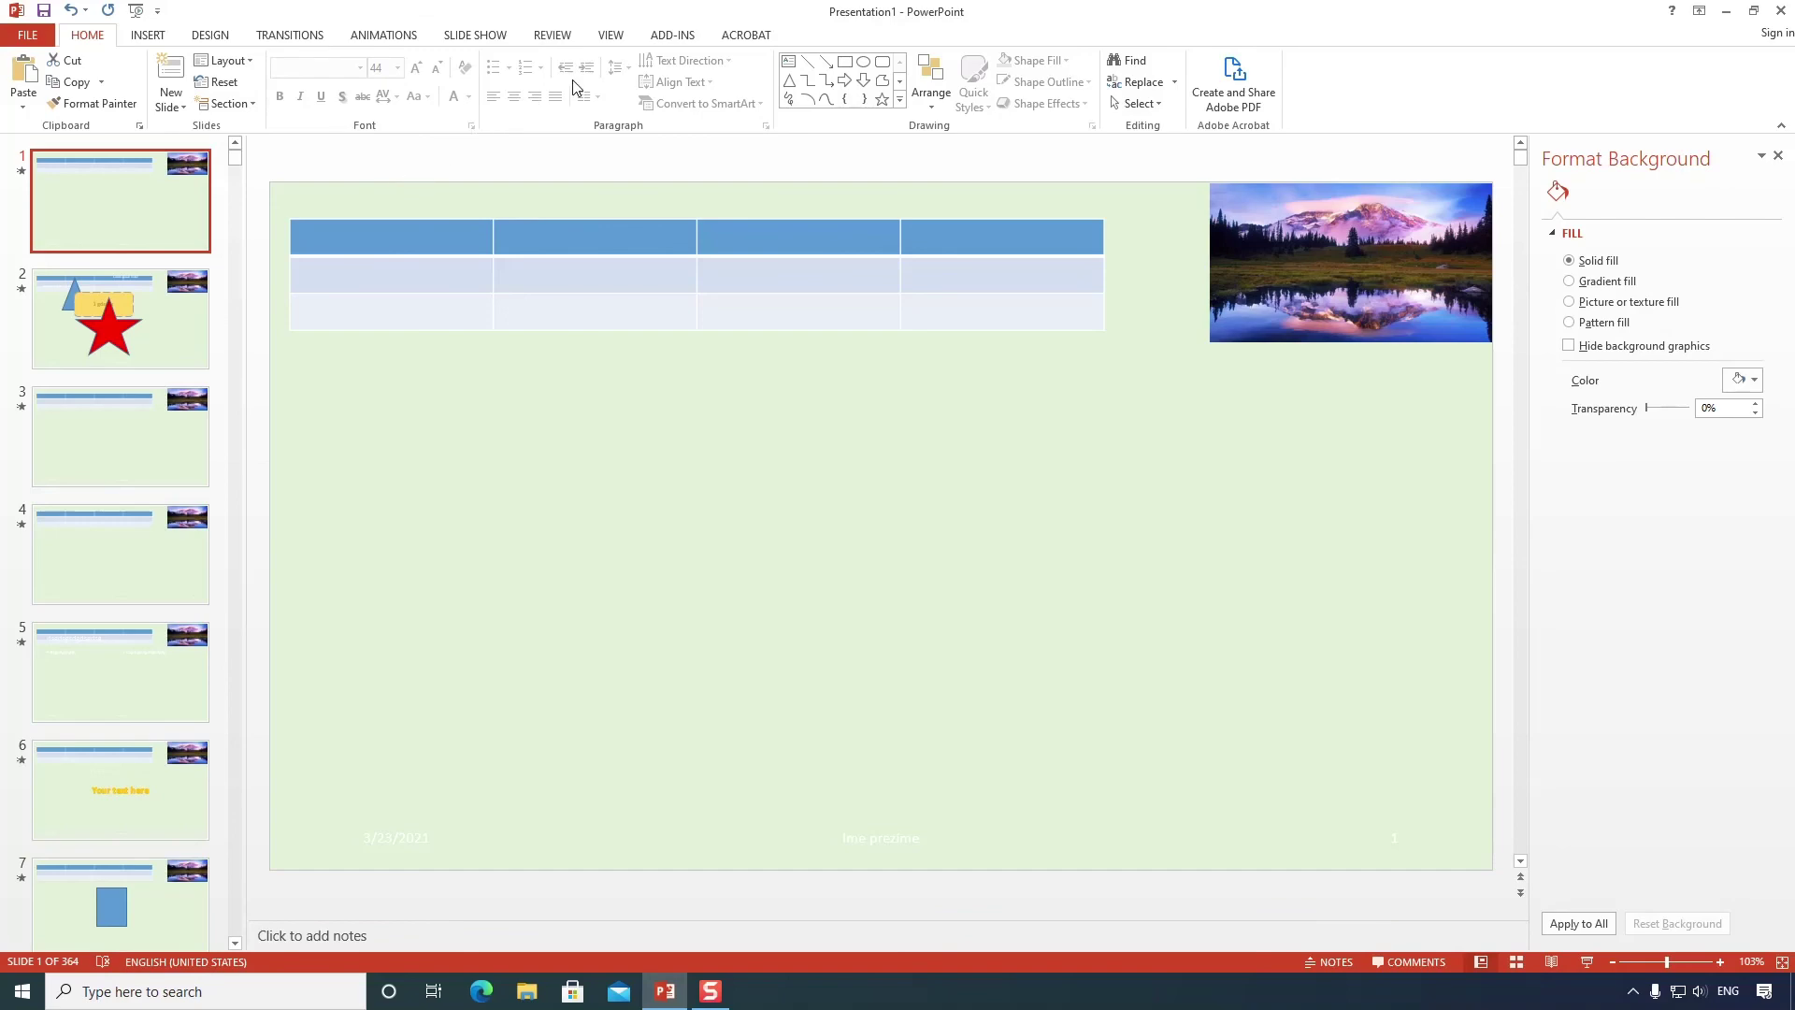
click(615, 49)
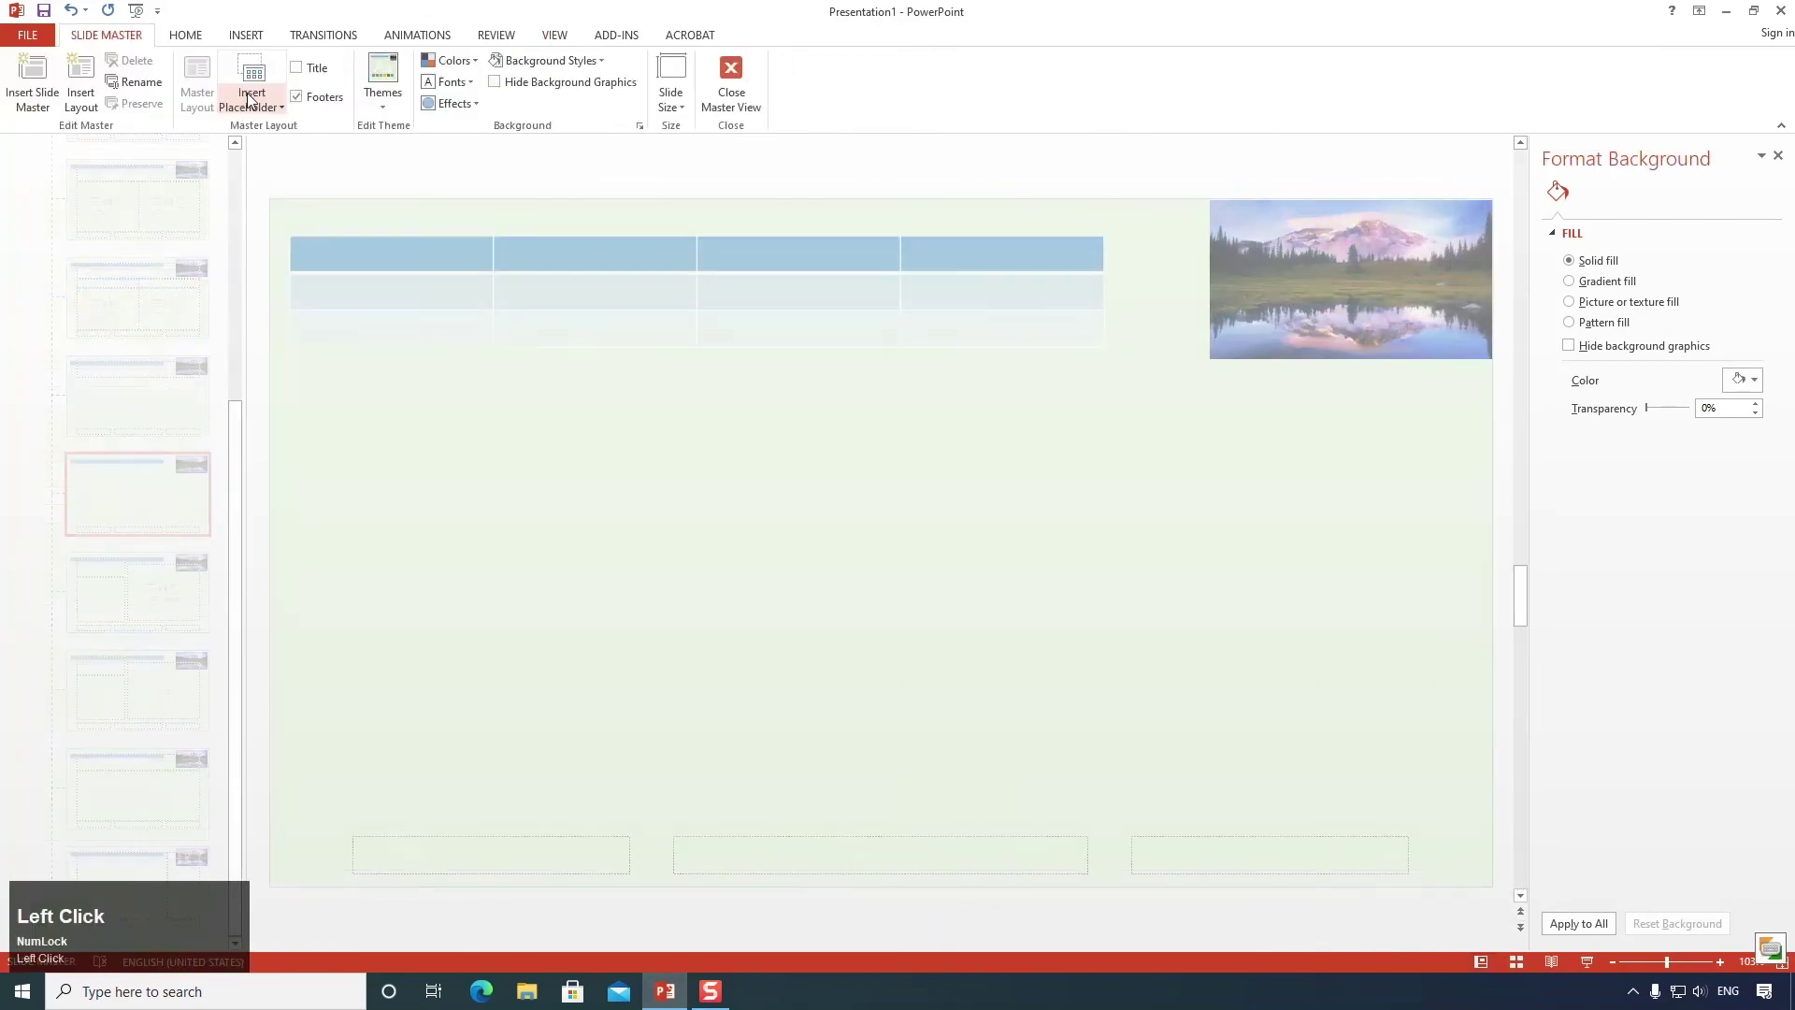
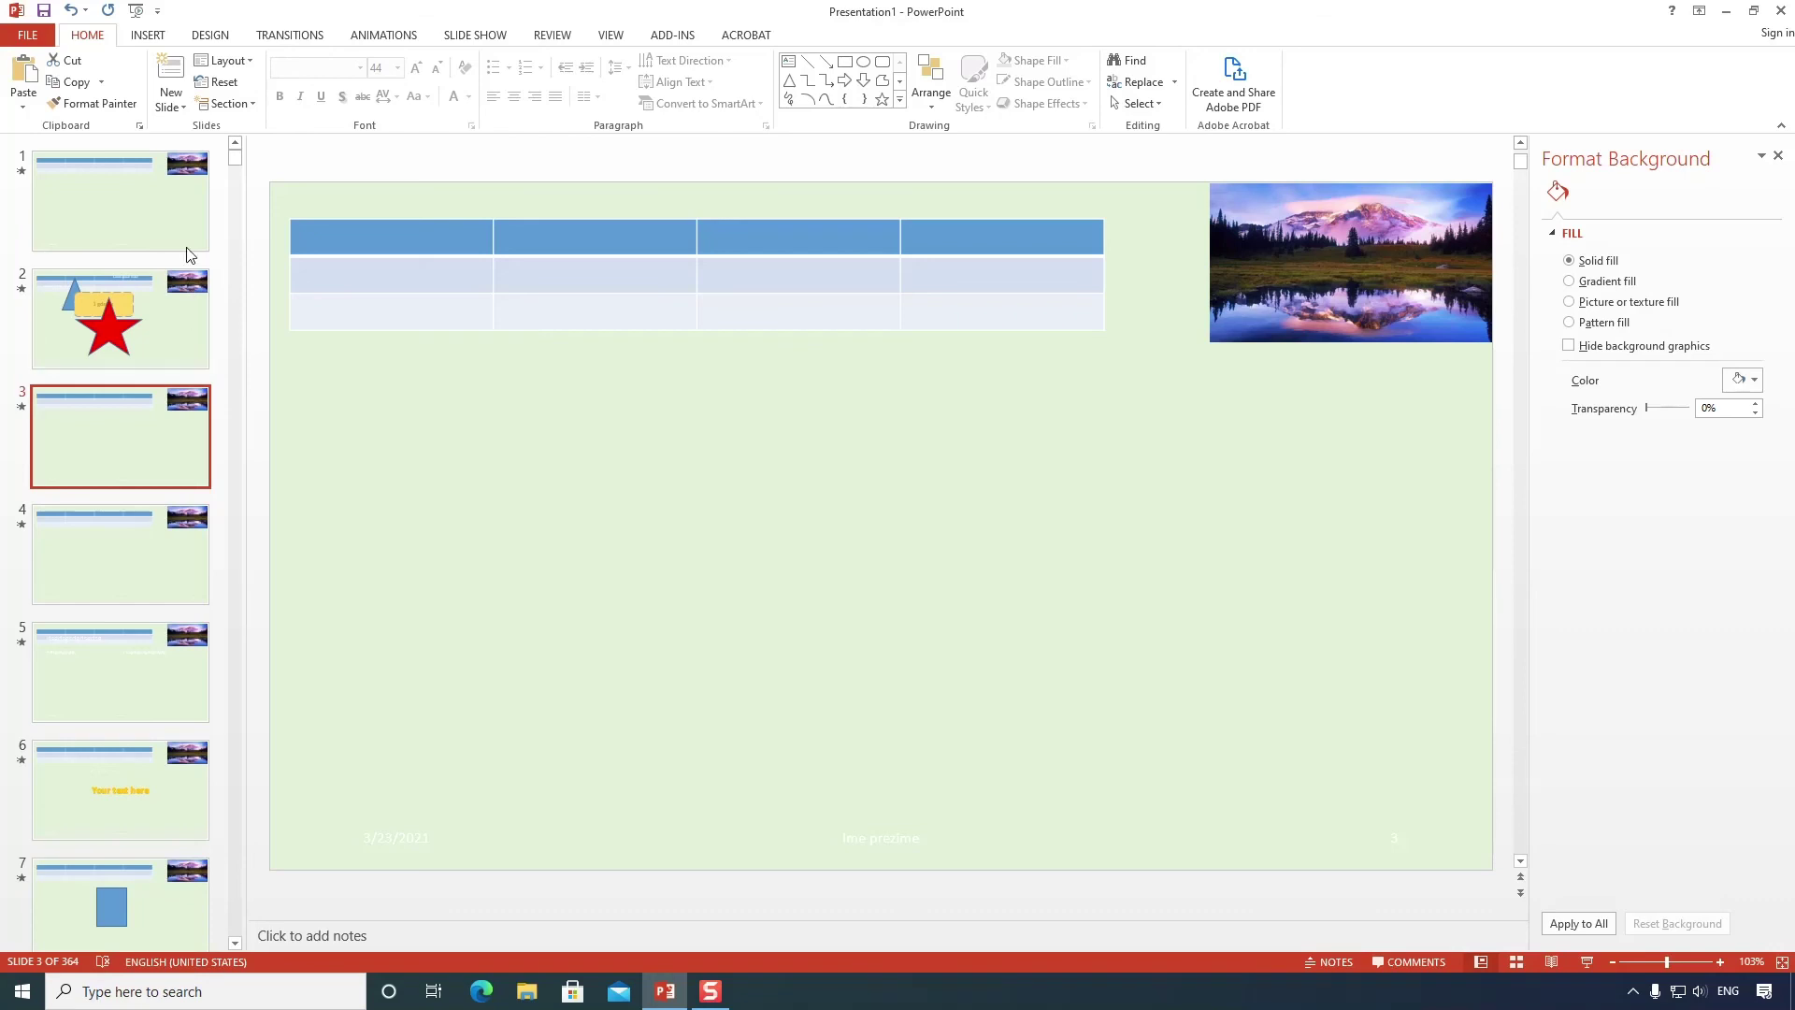
On slide 4 enter the subtitle text 'sfasfasf saf fsafsasaf' under the small title.
click(136, 551)
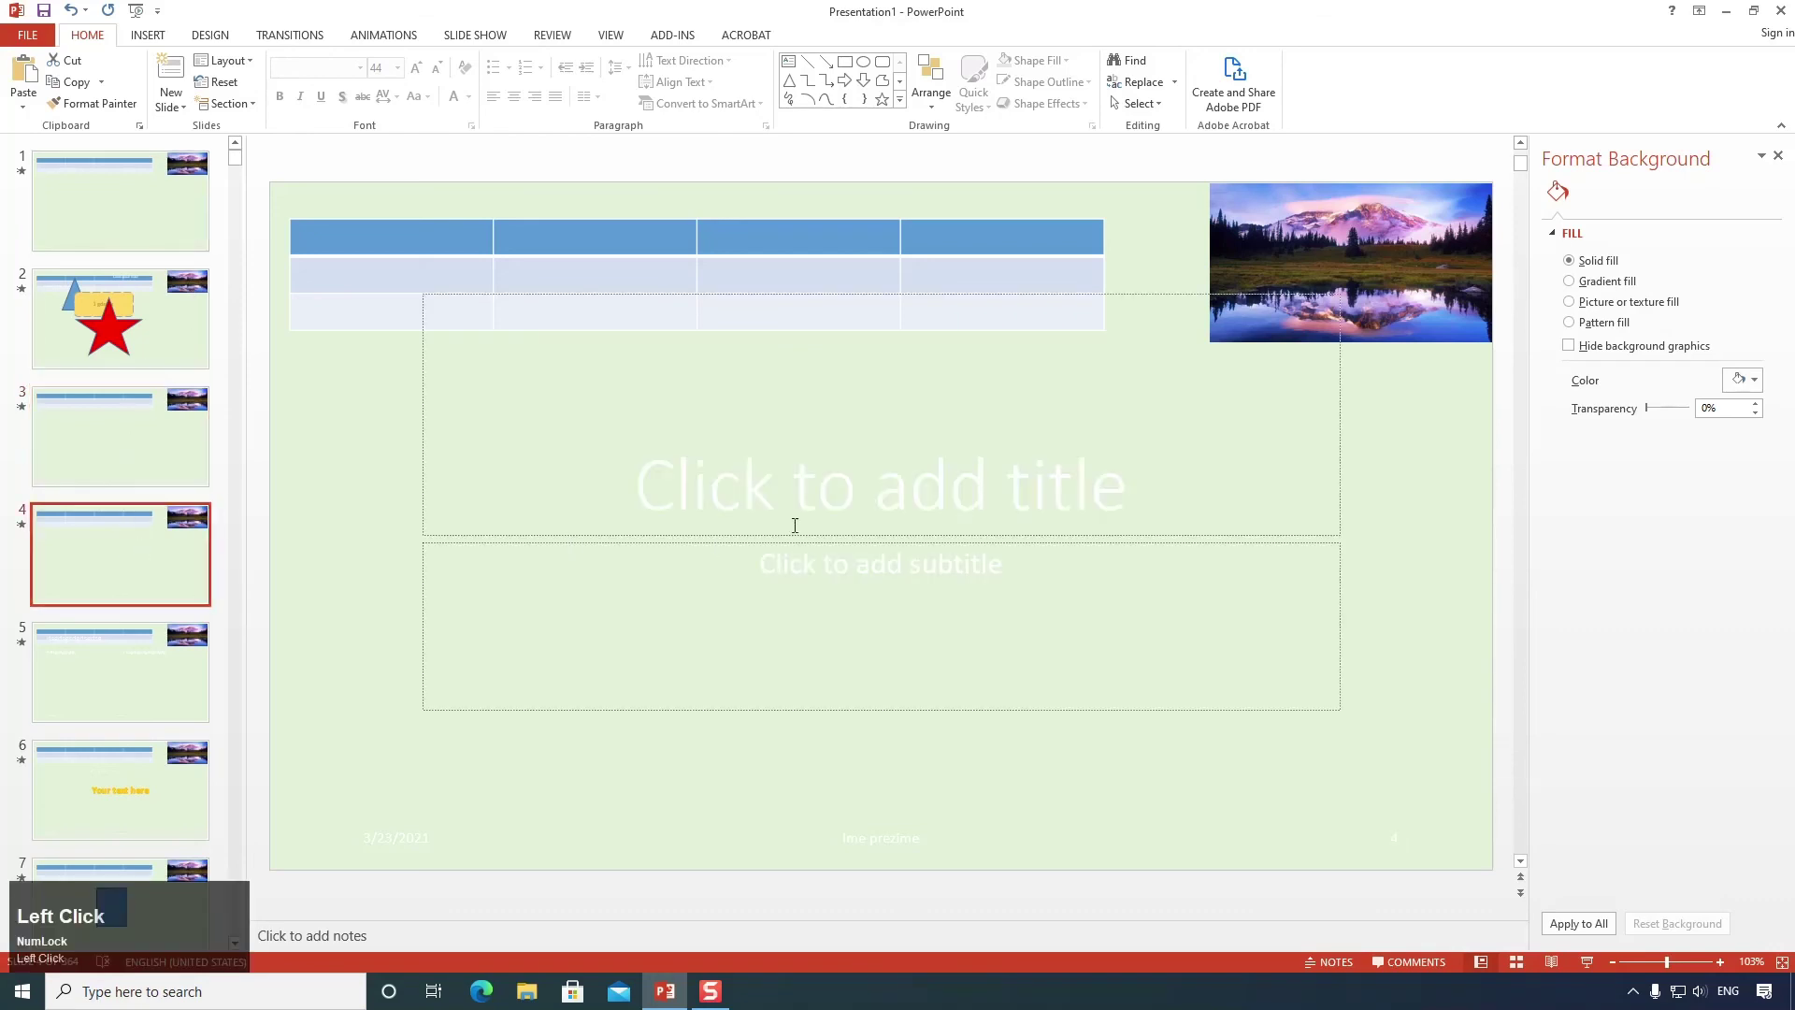
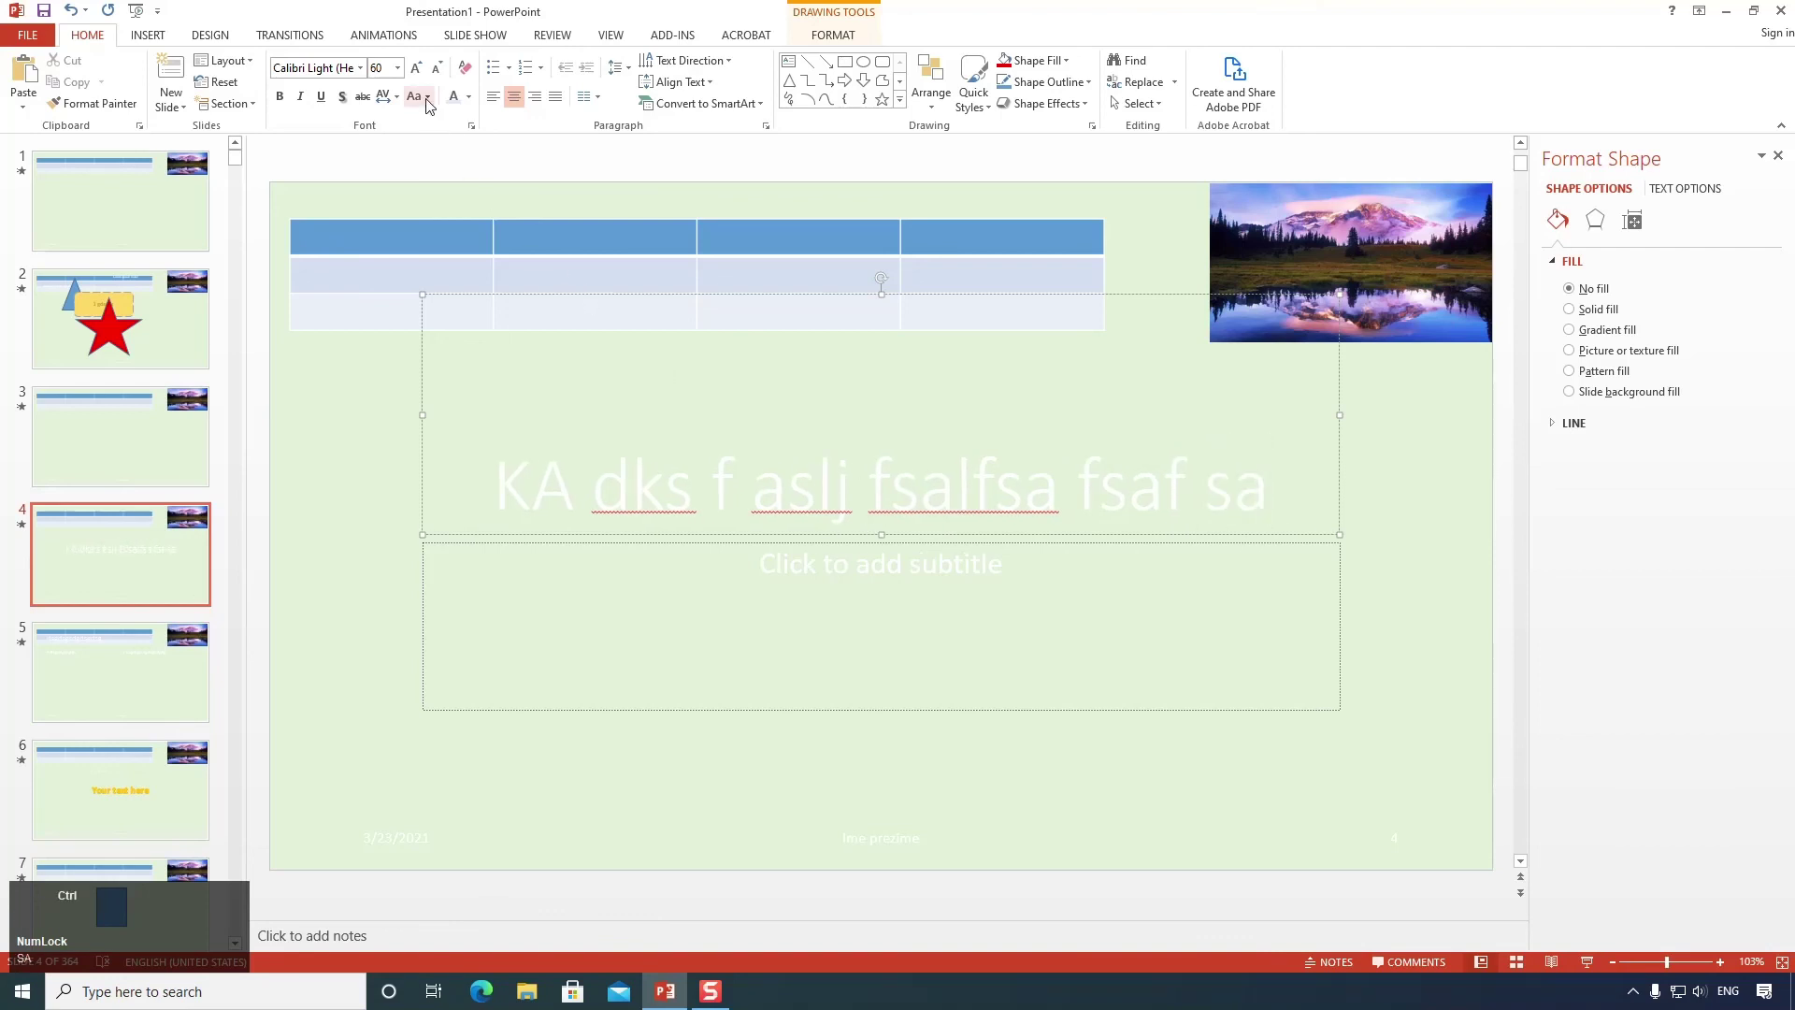
key(ctrl+a)
click(408, 75)
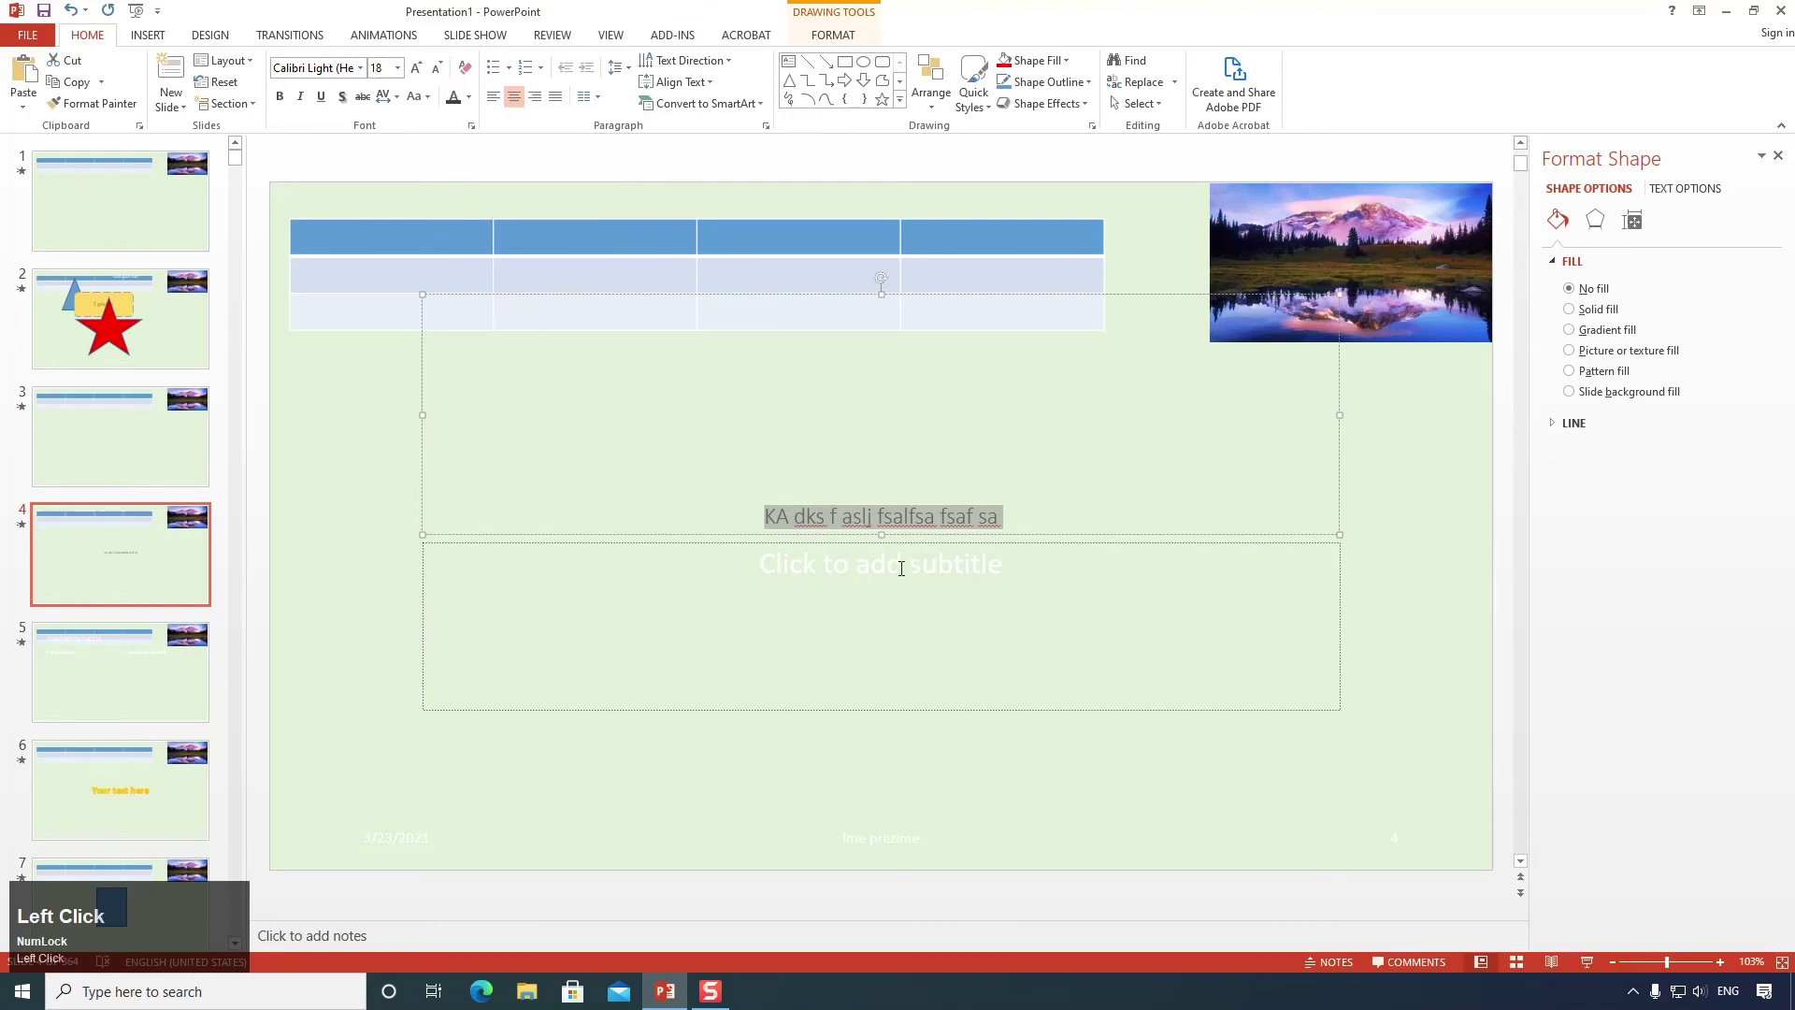
text(sfasfasf)
key(space)
text(saf)
key(space)
text(fsafsasaf)
Select the subtitle text, show the font list, and move on to slide 5.
key(ctrl+a)
click(366, 73)
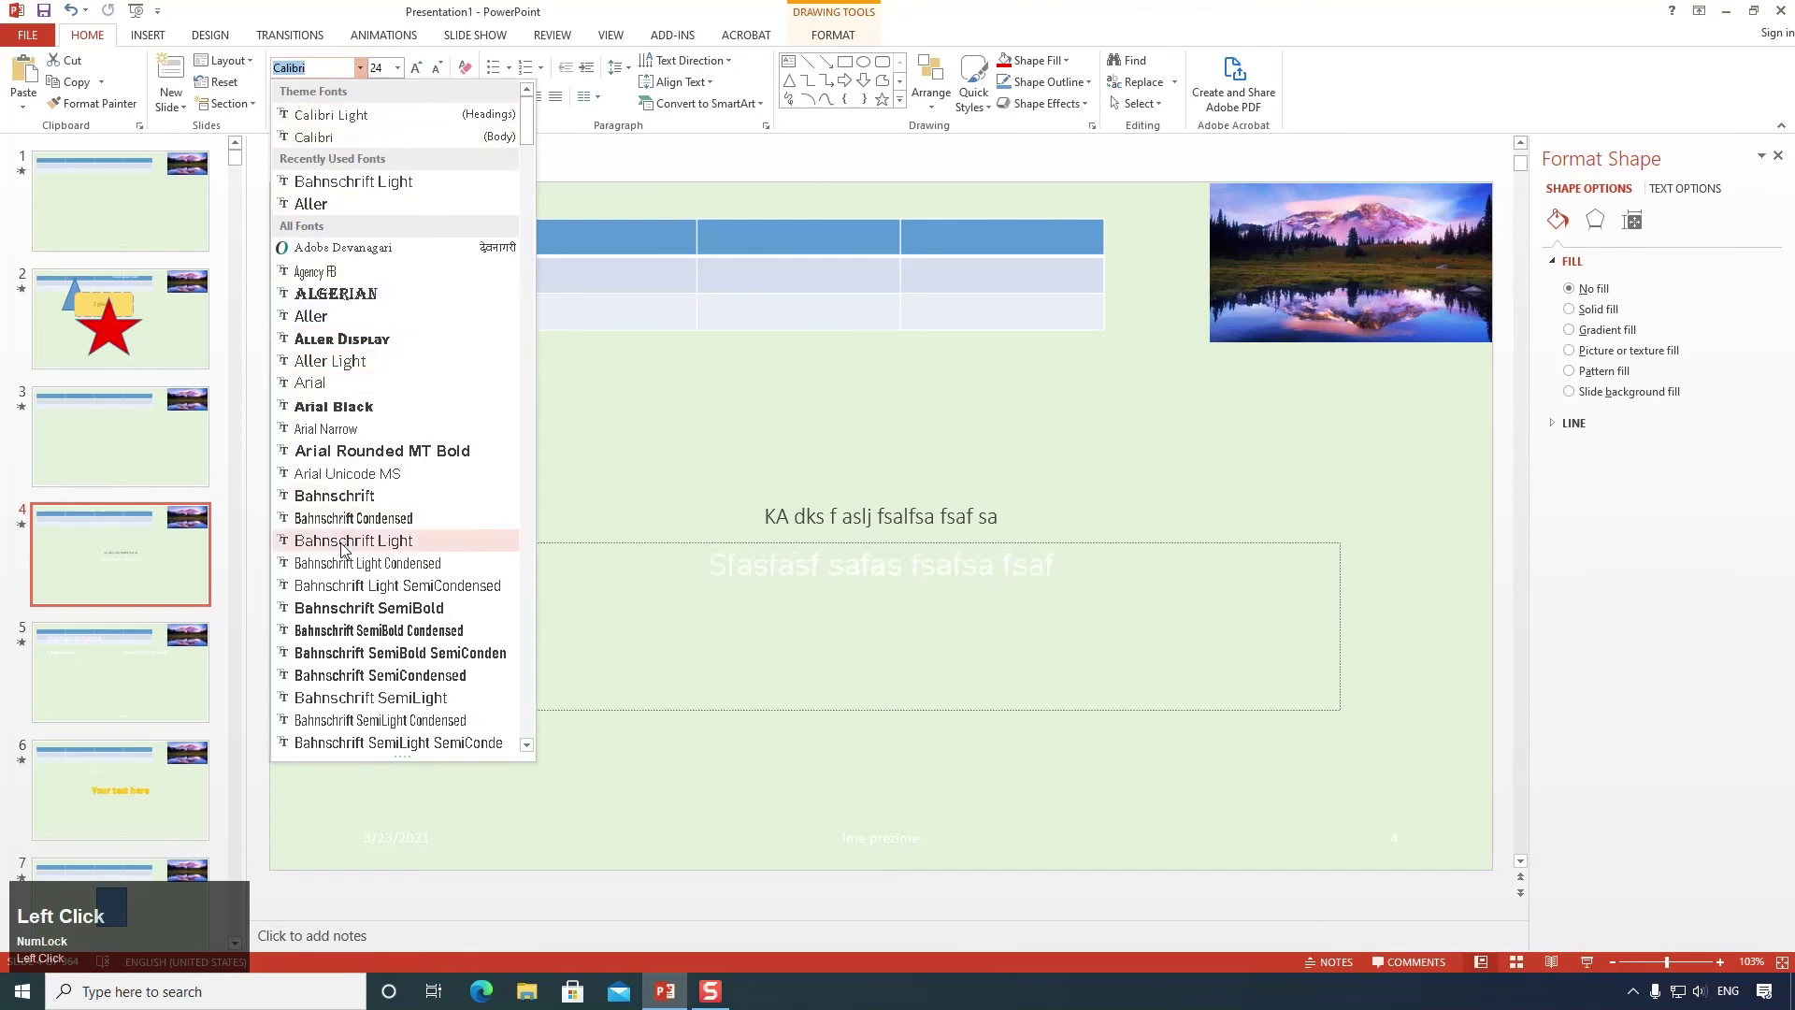
click(348, 547)
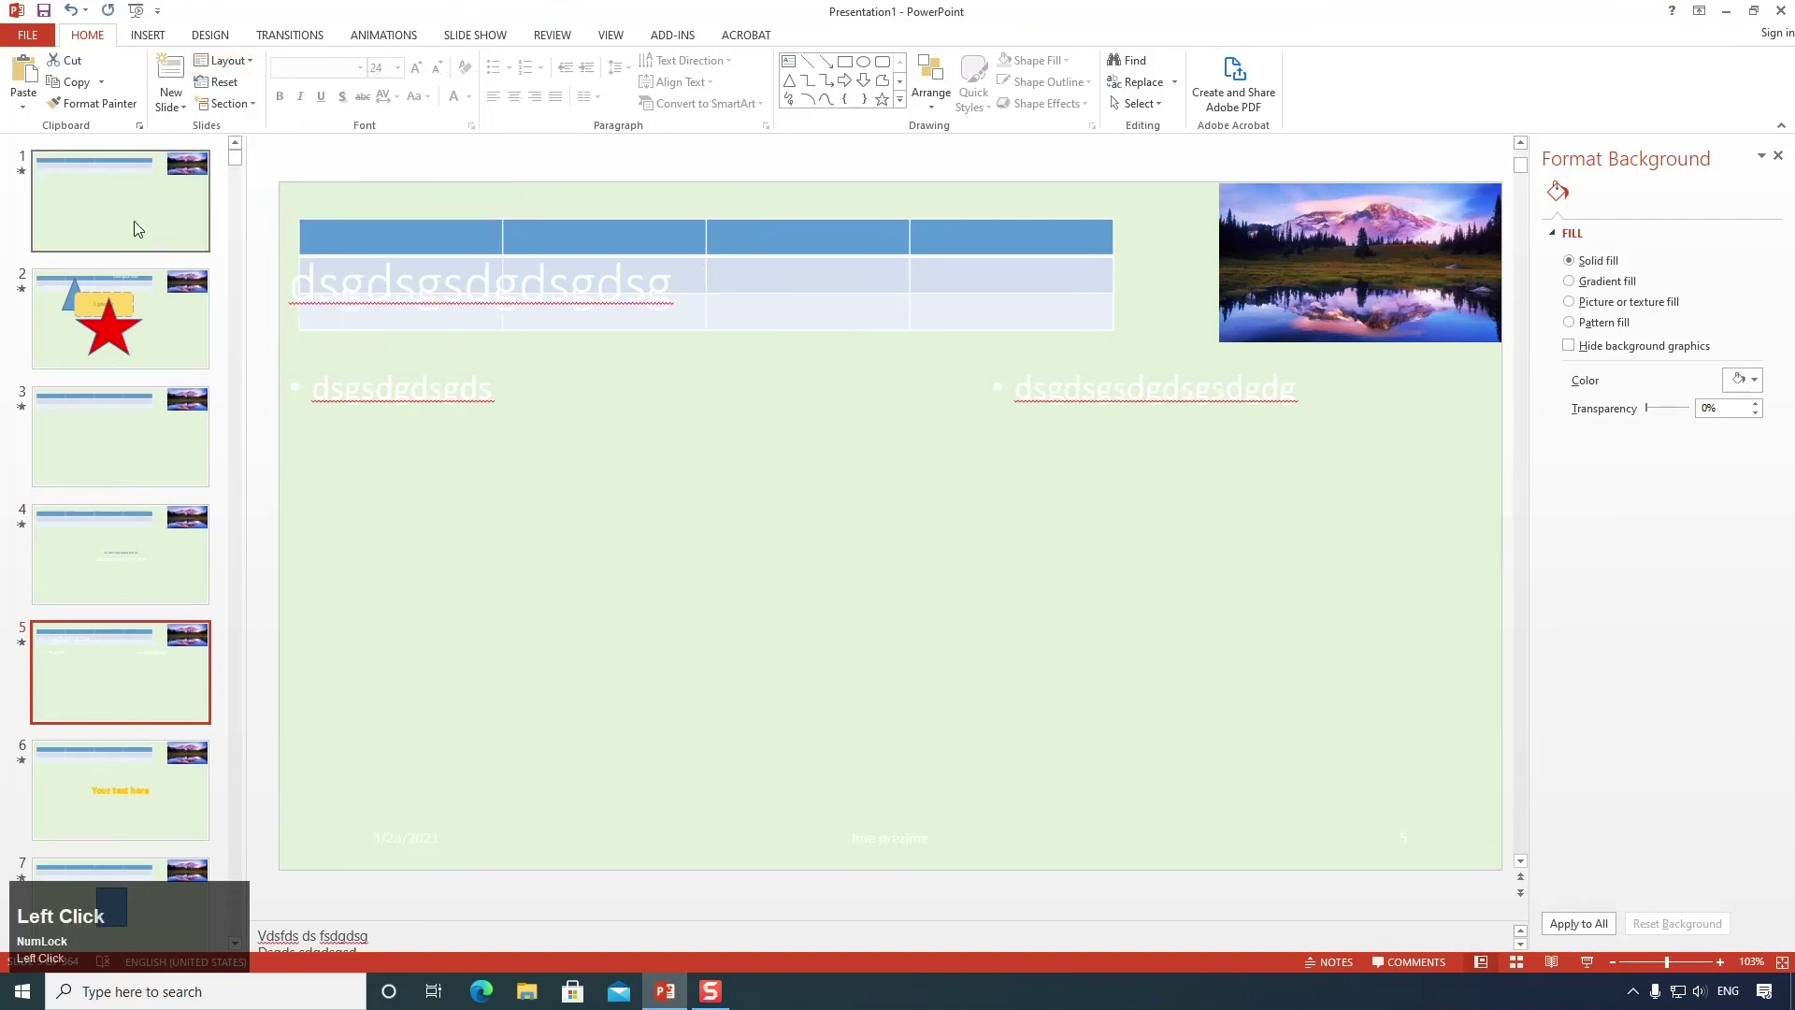
Add slide 6 and enter the list lines 'sdfdsafsa', 'fsafassagsags', 'fsafsafsafsaf'.
click(204, 156)
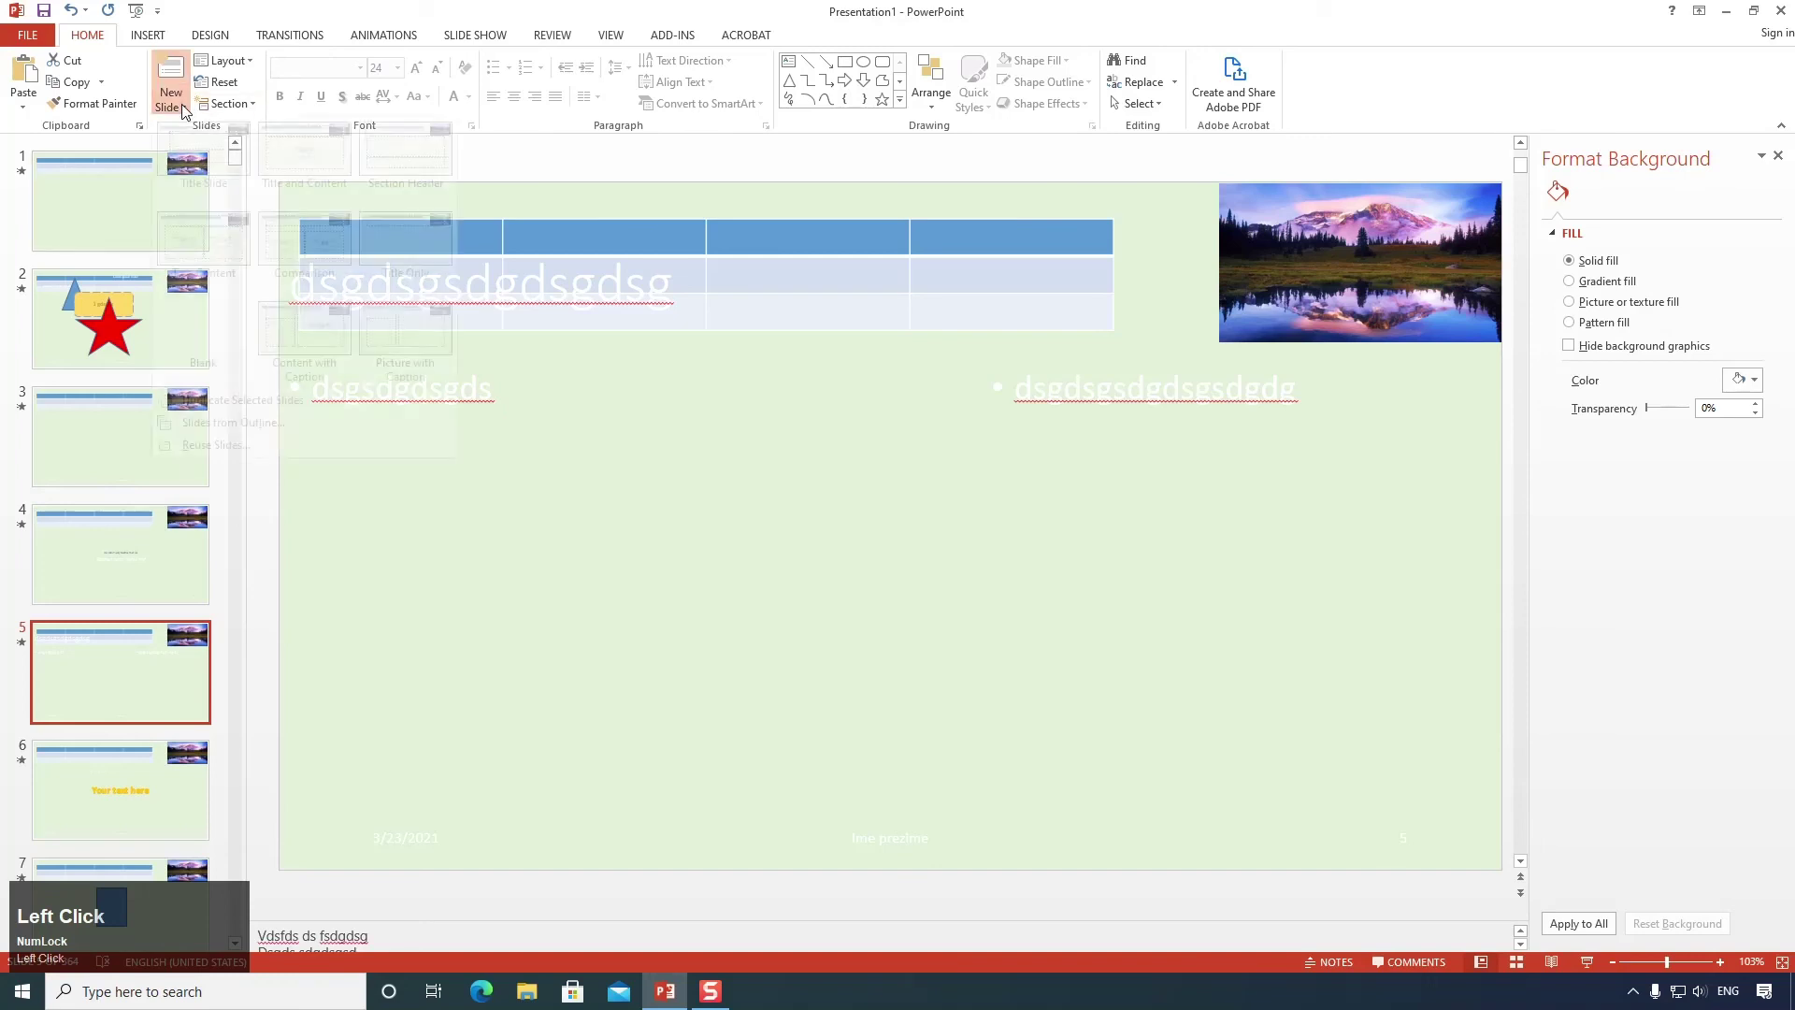
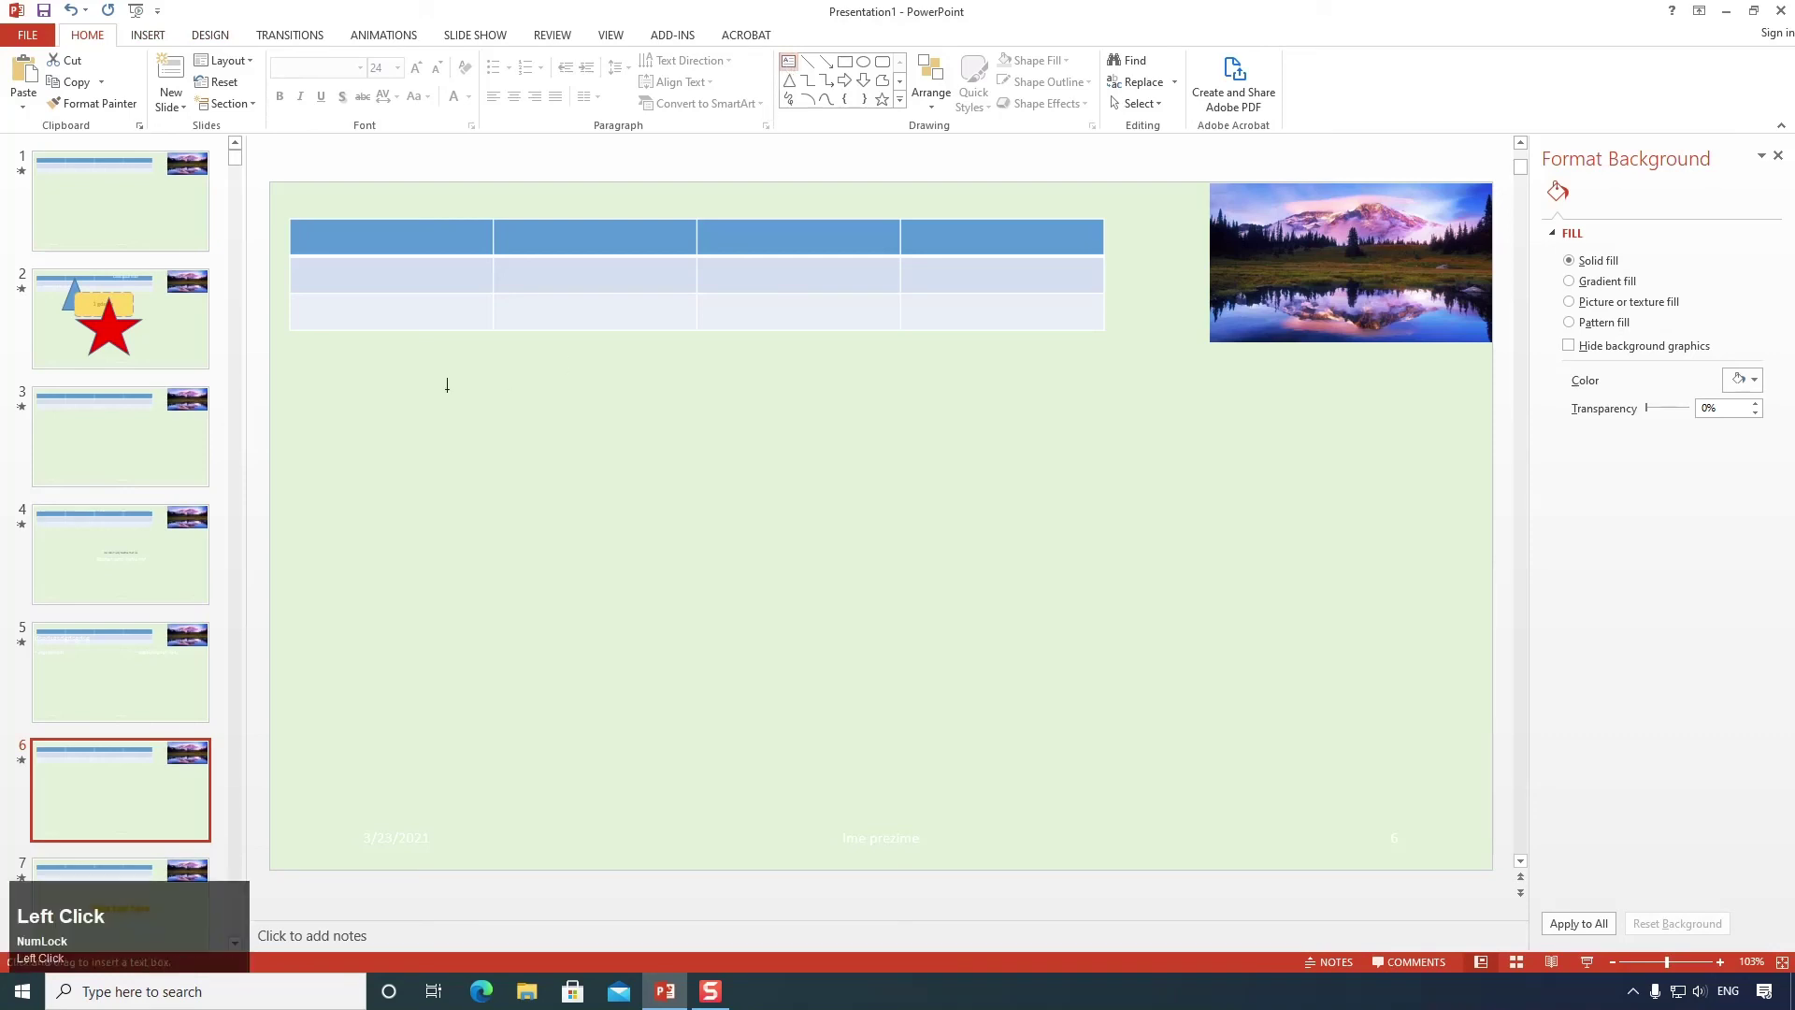
text(sdfdsafsa)
key(space)
text(fsafassagsags)
key(space)
key(Return)
key(Return)
text(fsafsafsafsaf)
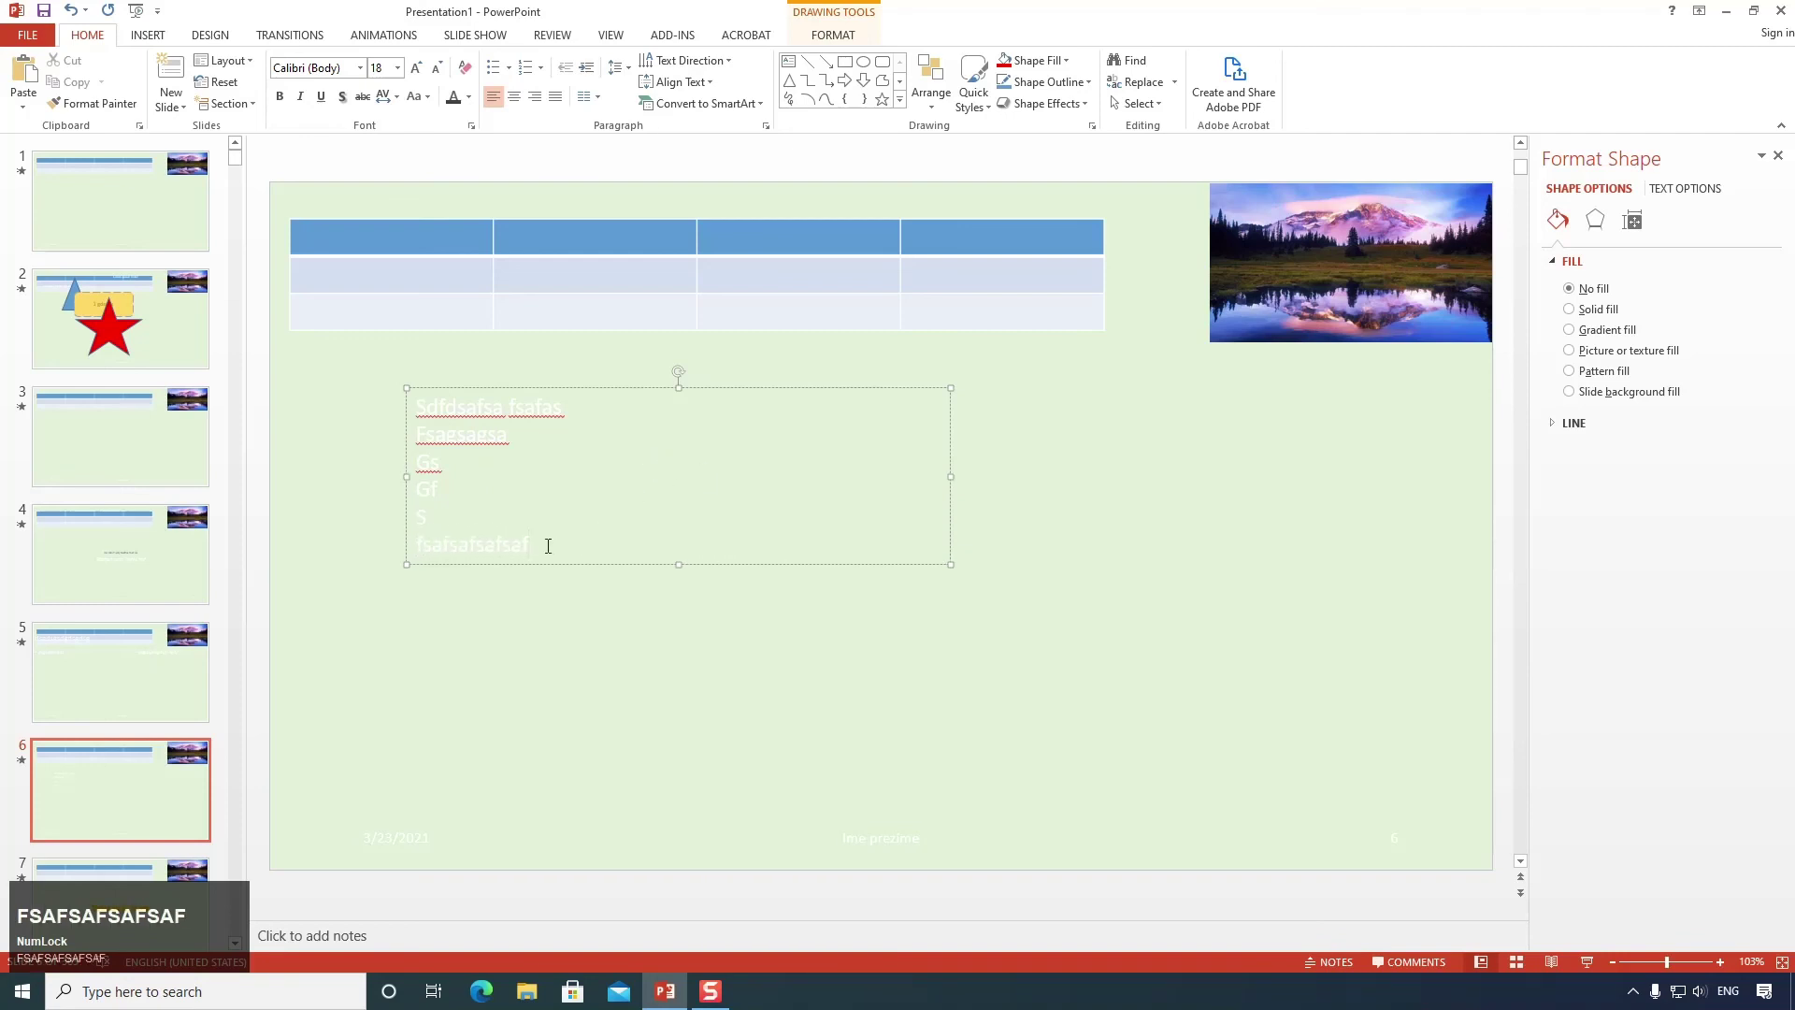
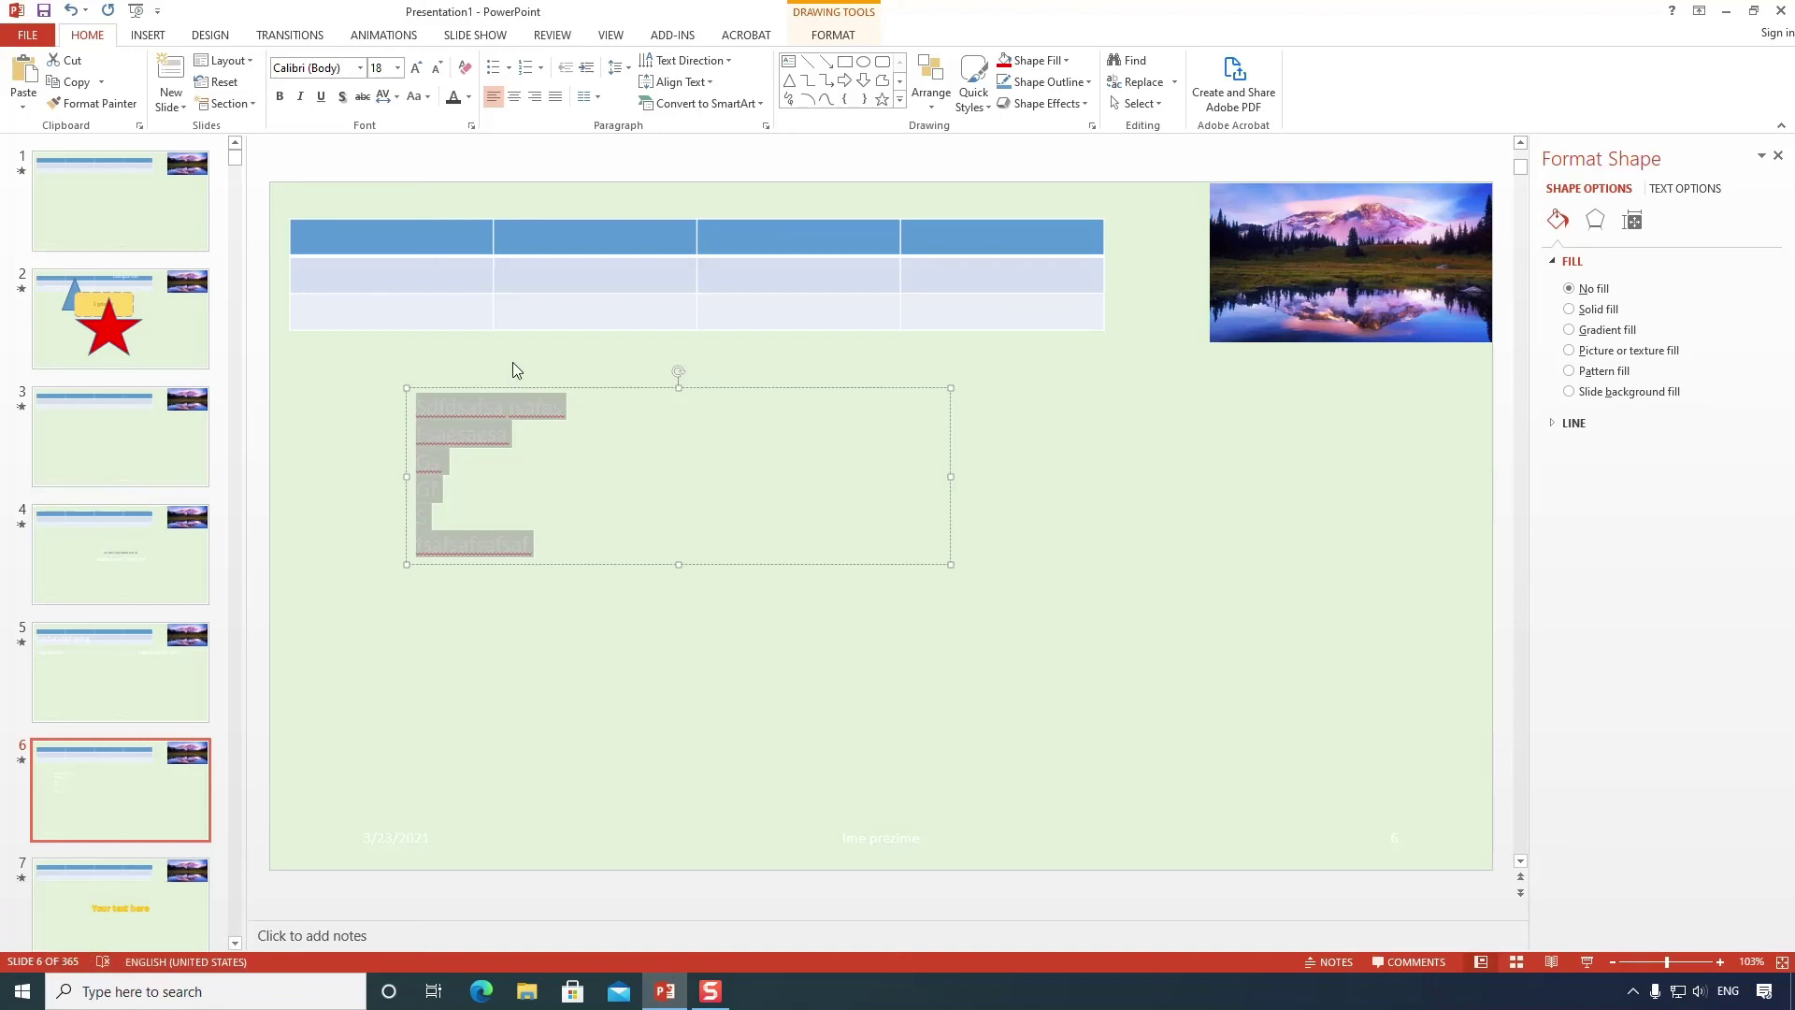
Turn the typed lines into a numbered list on slide 6.
click(368, 71)
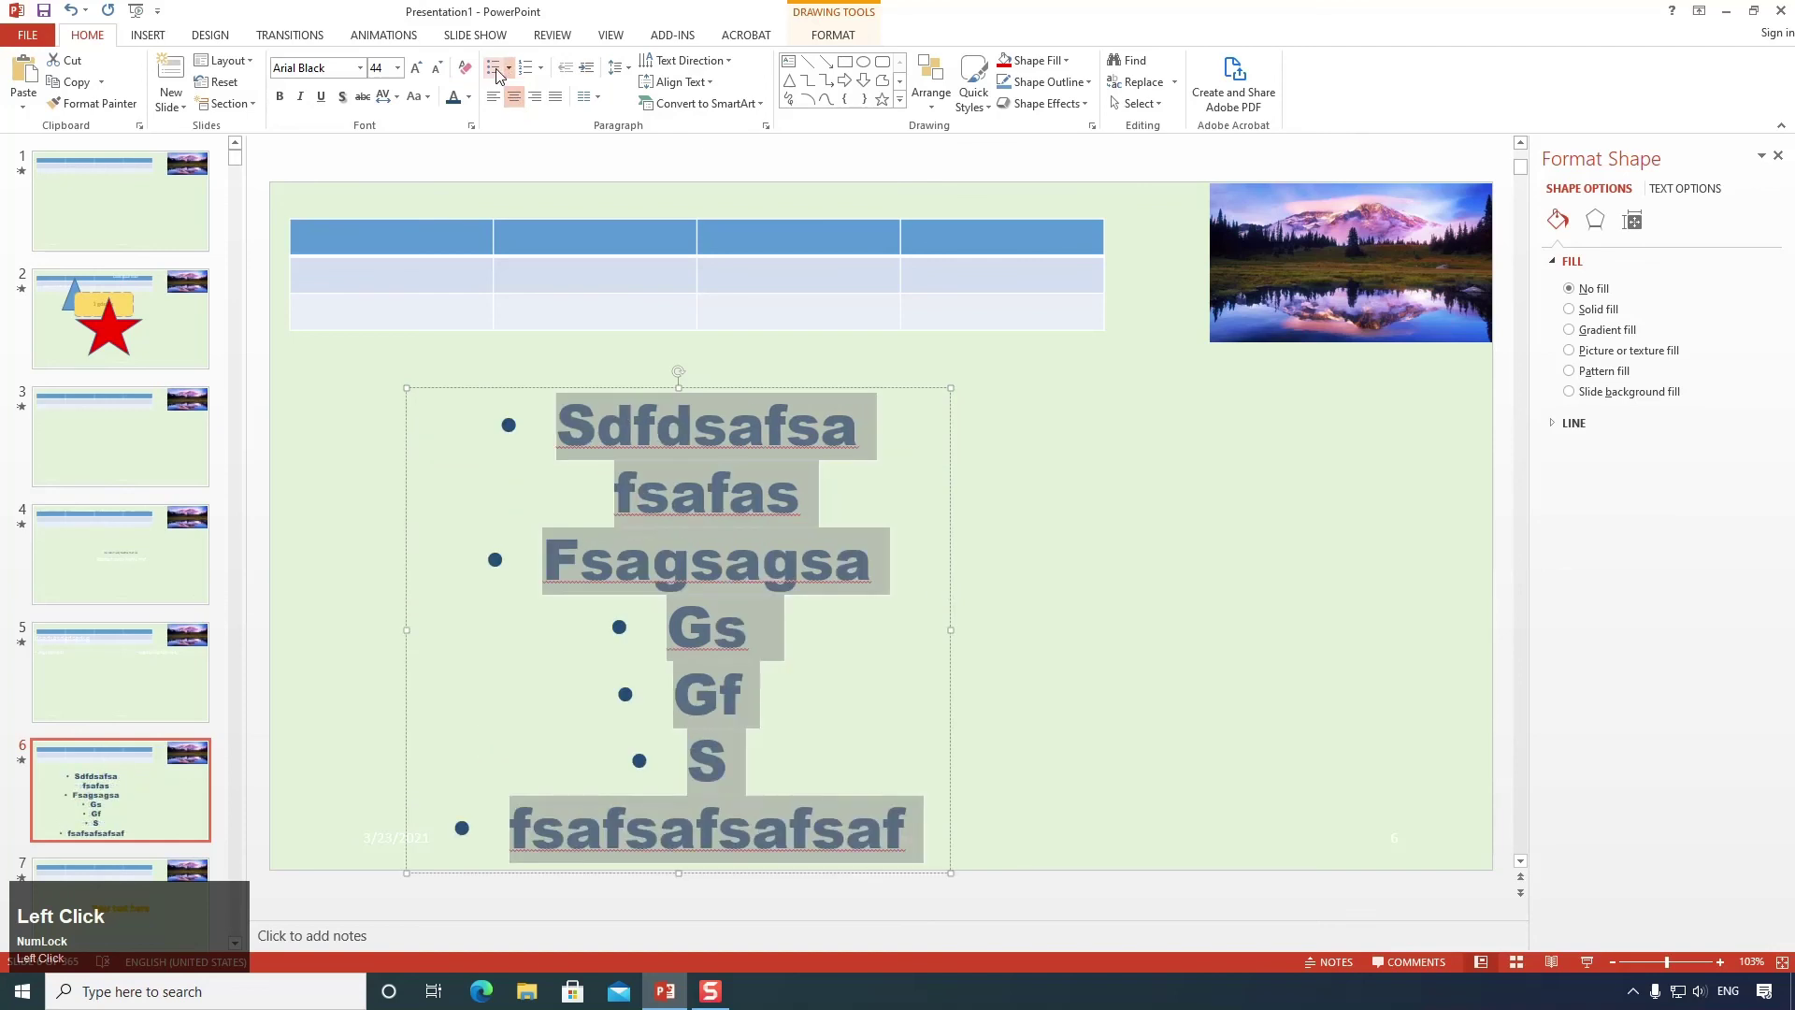
click(523, 74)
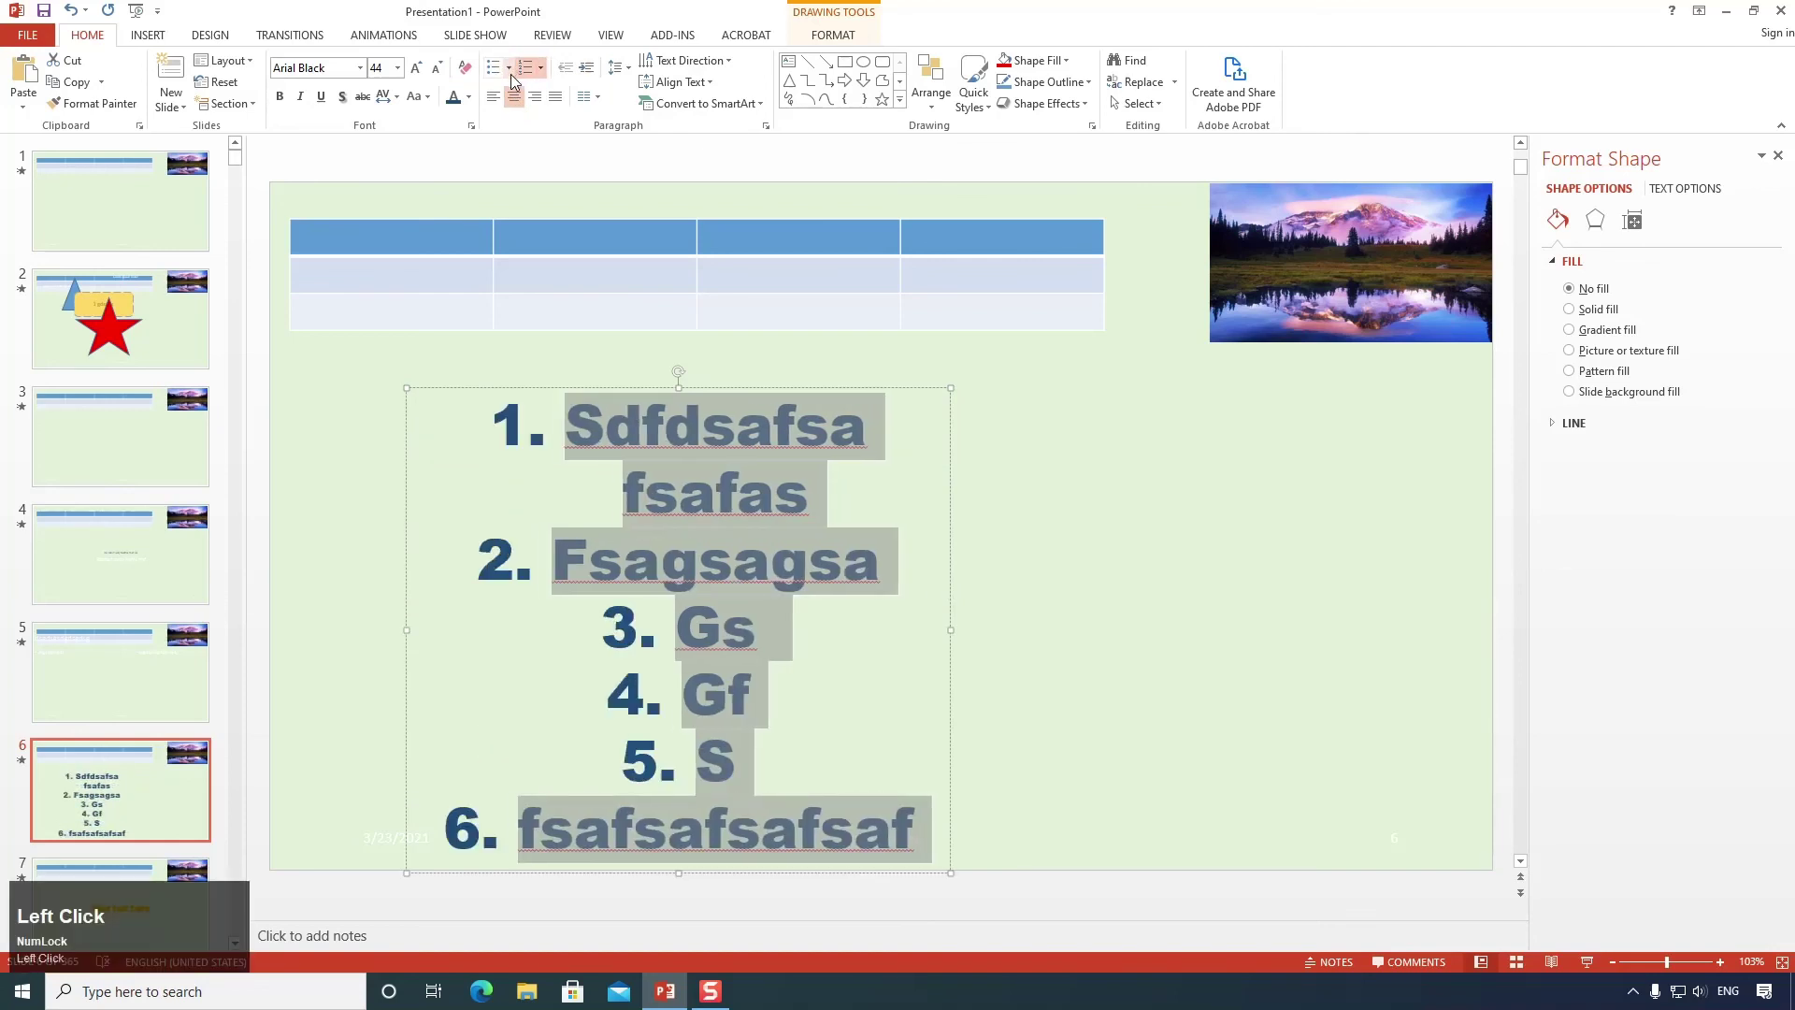